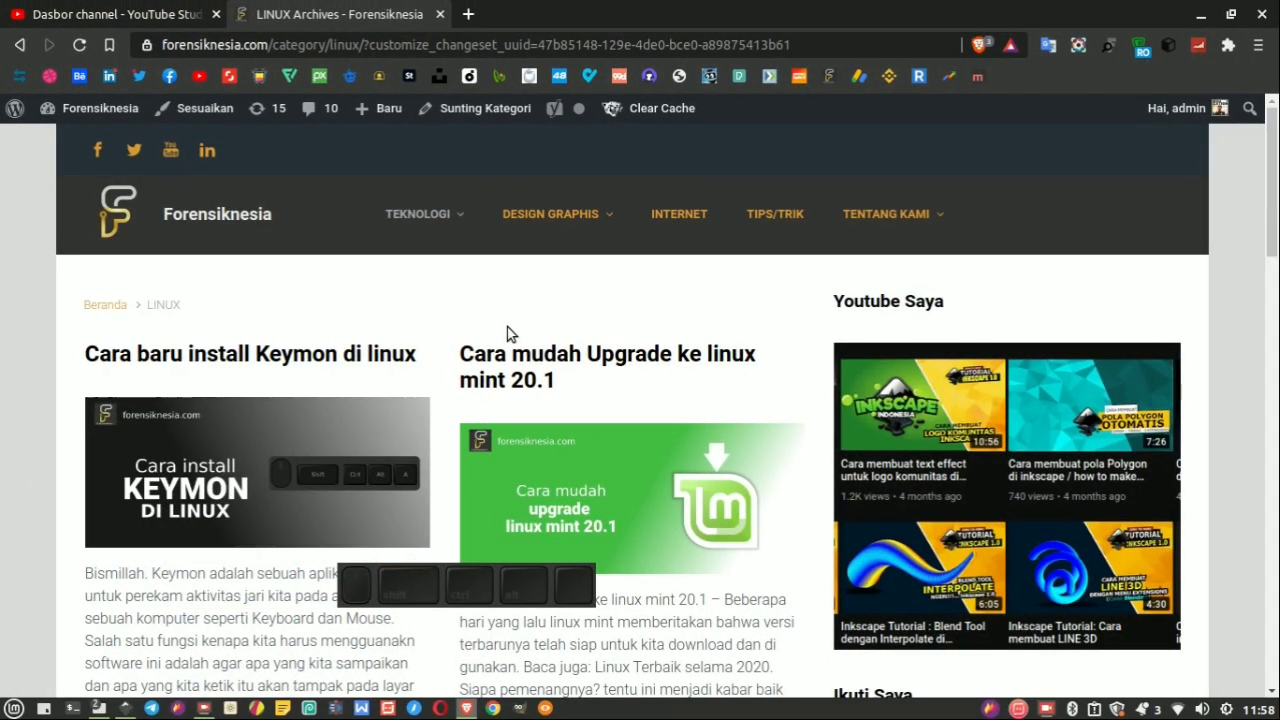
Zoom and pan around the F sketch to inspect its top guide circles.
{"action": "scroll", "scroll_direction": "down", "scroll_amount": 3}
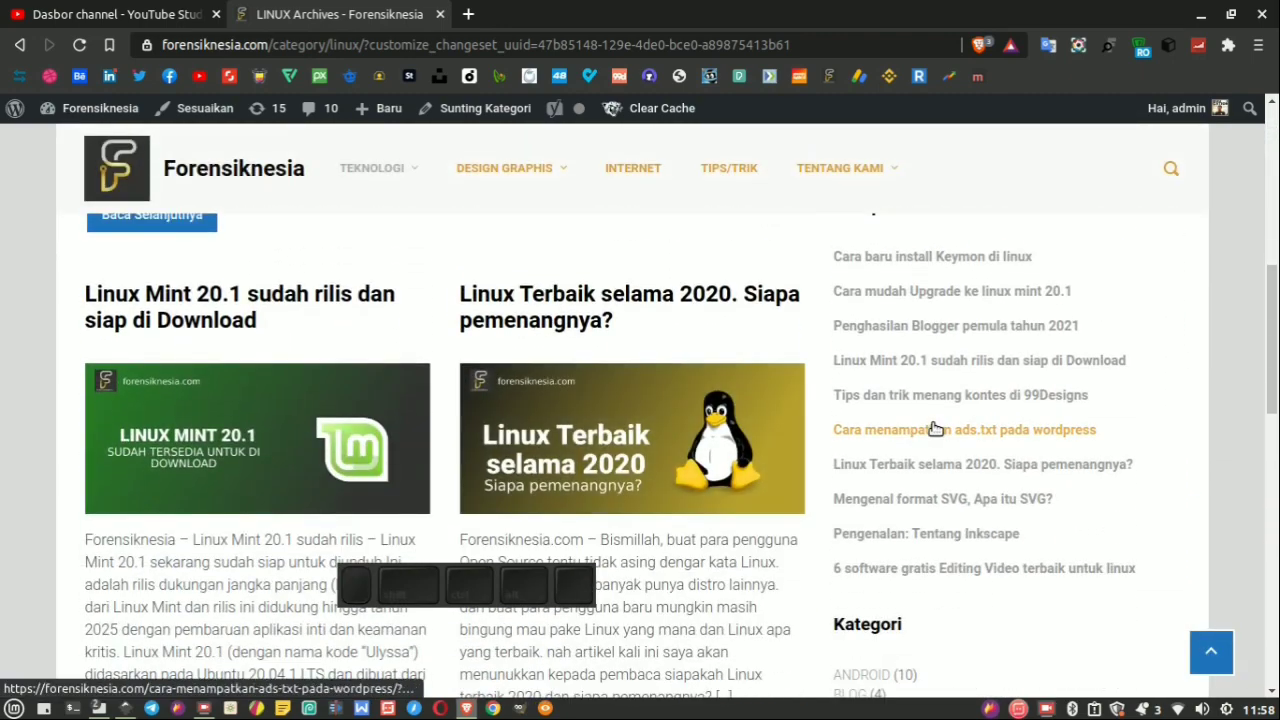
{"action": "scroll", "scroll_direction": "up", "scroll_amount": 3}
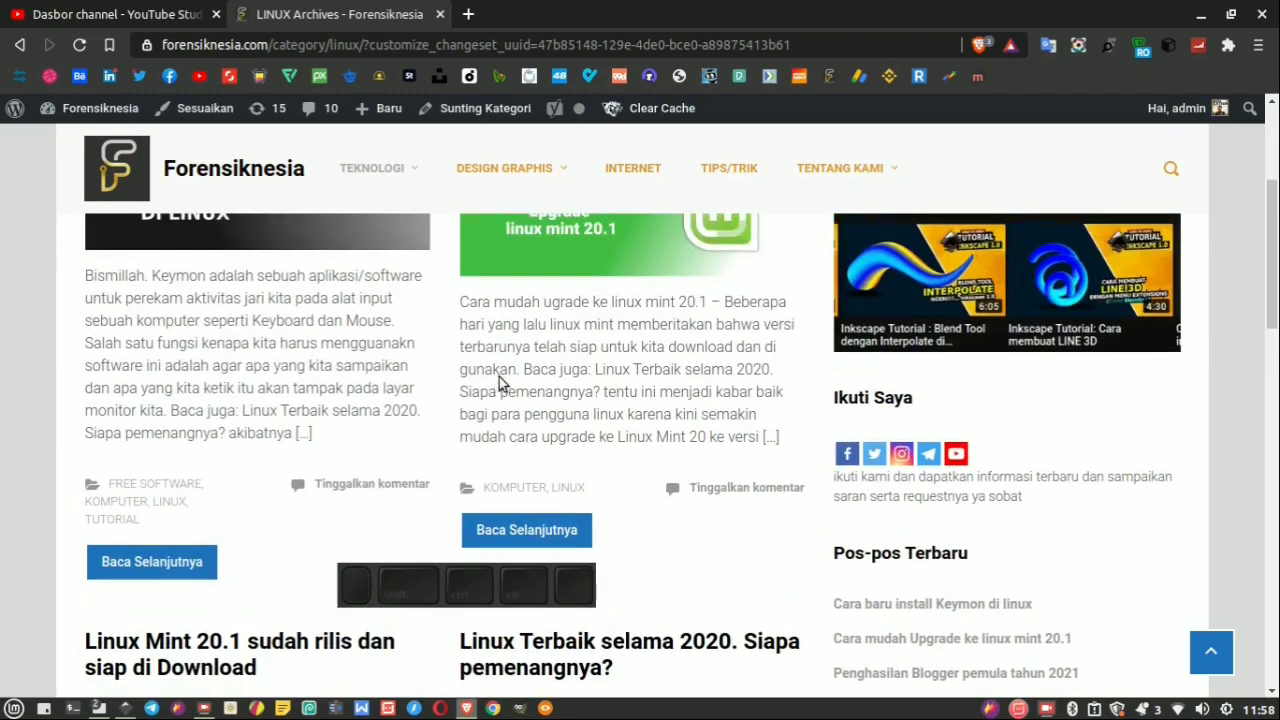
{"action": "scroll", "scroll_direction": "up", "scroll_amount": 3}
{"action": "scroll", "scroll_direction": "up", "scroll_amount": 3}
{"action": "scroll", "scroll_direction": "up", "scroll_amount": 3}
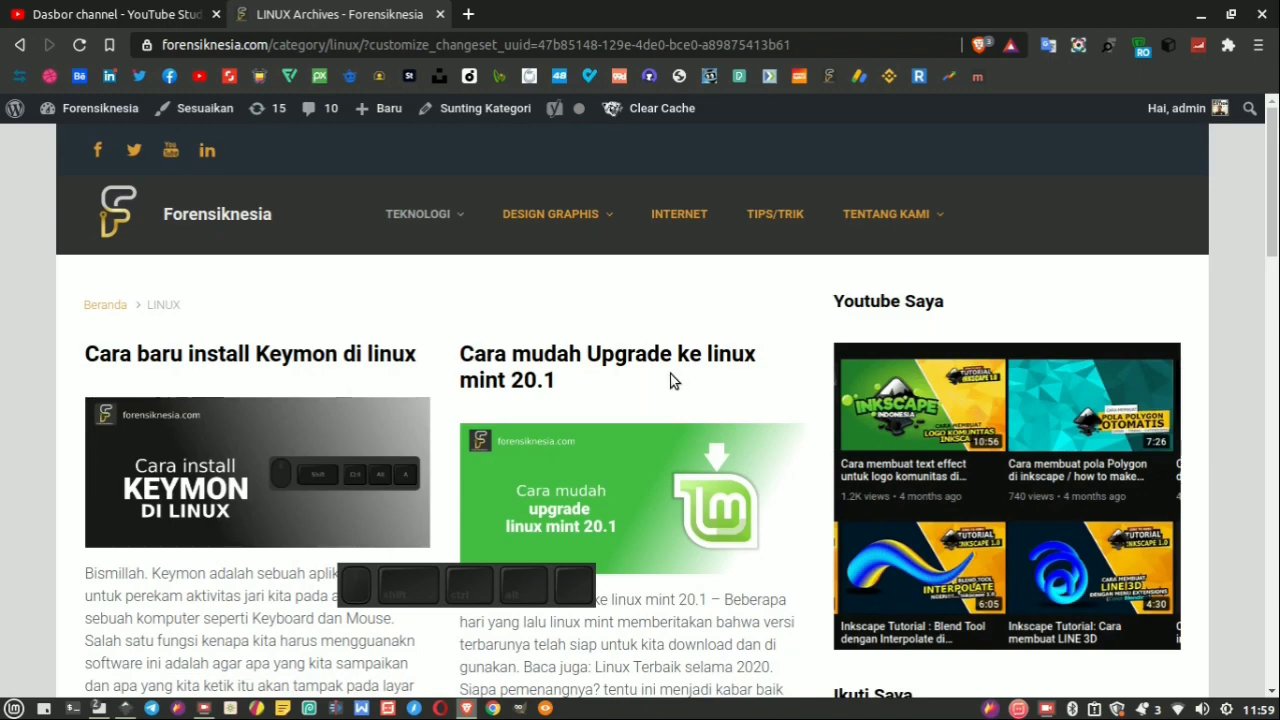
{"action": "scroll", "scroll_direction": "down", "scroll_amount": 3}
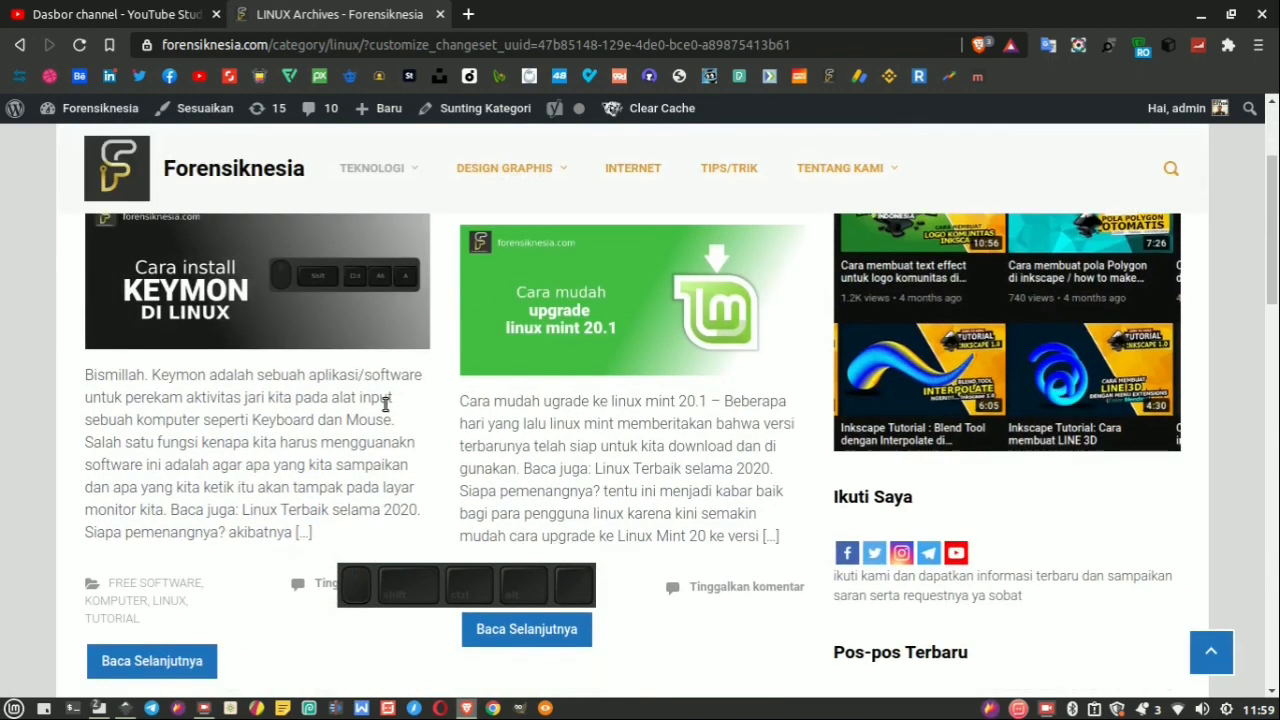
{"action": "scroll", "scroll_direction": "up", "scroll_amount": 3}
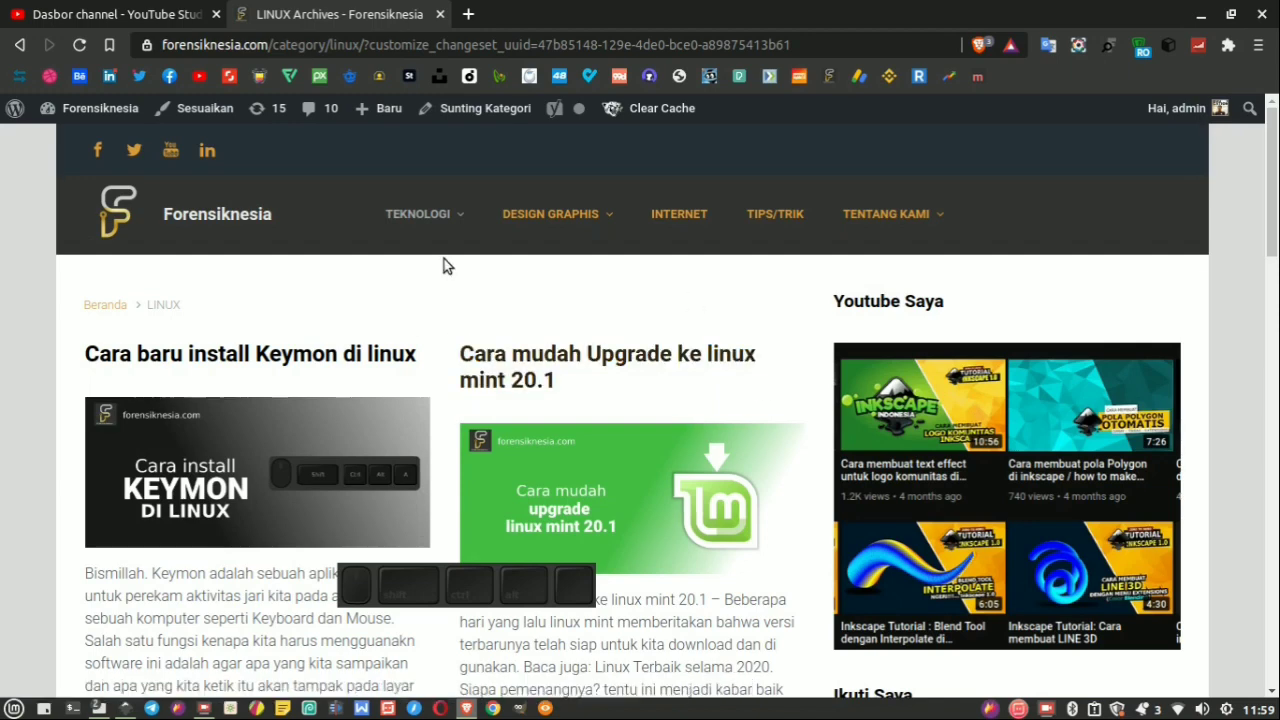
{"action": "scroll", "scroll_direction": "up", "scroll_amount": 3}
{"action": "scroll", "scroll_direction": "down", "scroll_amount": 3}
{"action": "scroll", "scroll_direction": "up", "scroll_amount": 3}
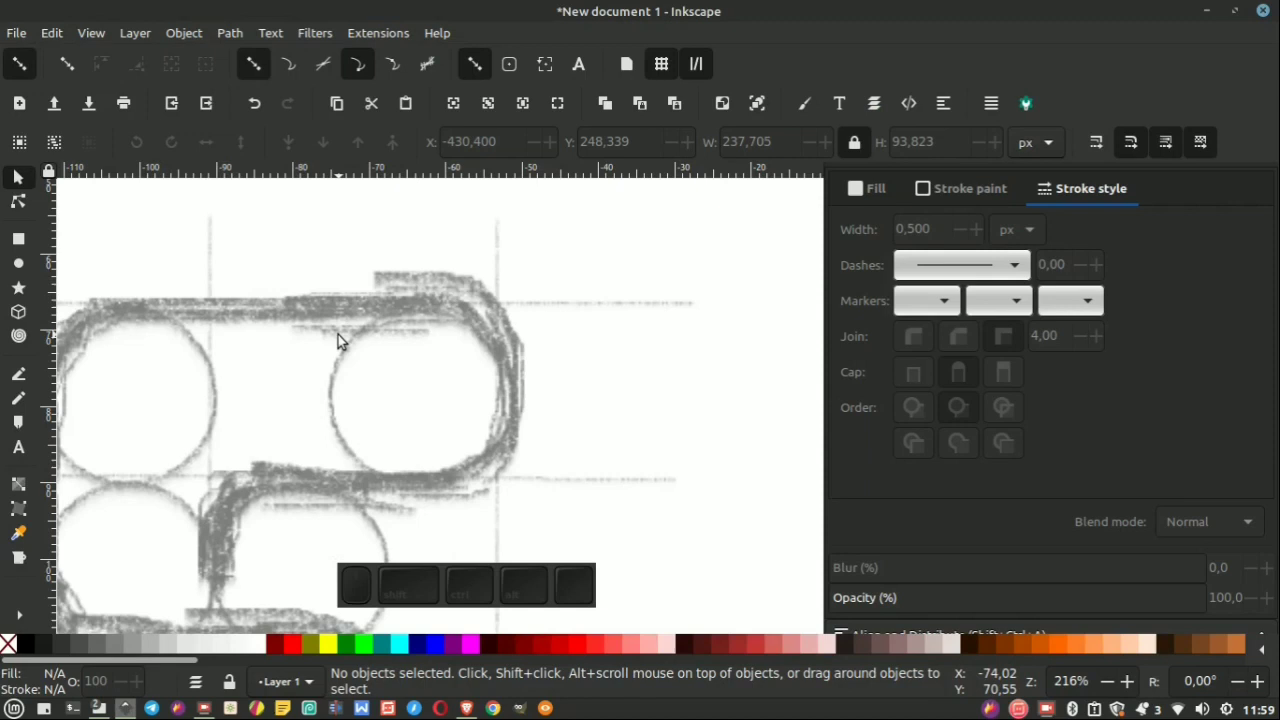
{"action": "scroll", "scroll_direction": "down", "scroll_amount": 3}
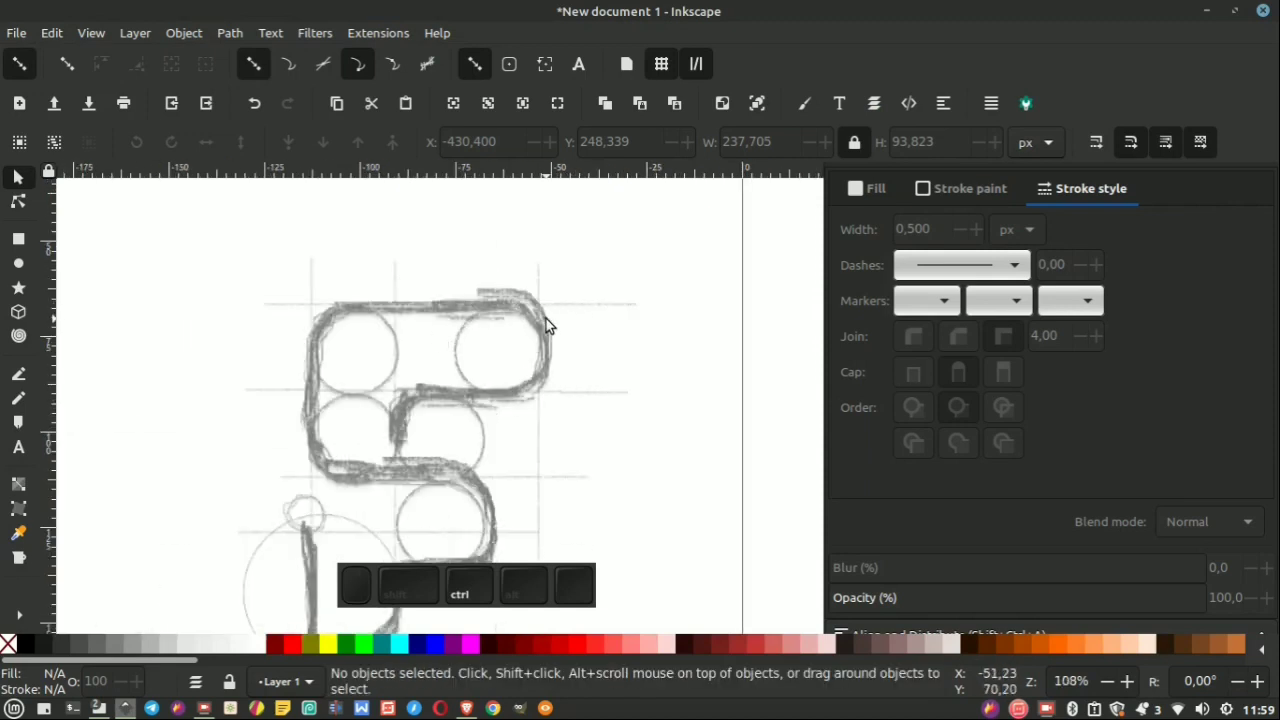
{"action": "scroll", "scroll_direction": "up", "scroll_amount": 3}
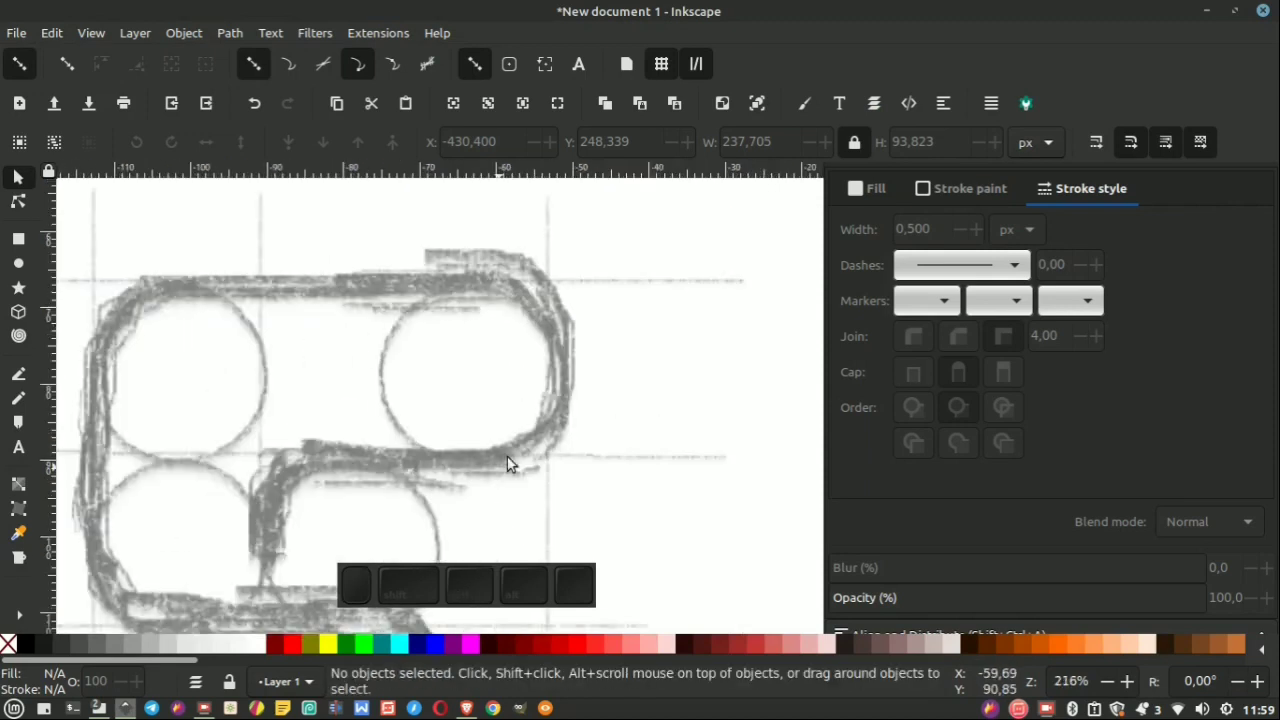
{"action": "scroll", "scroll_direction": "down", "scroll_amount": 3}
{"action": "scroll", "scroll_direction": "up", "scroll_amount": 3}
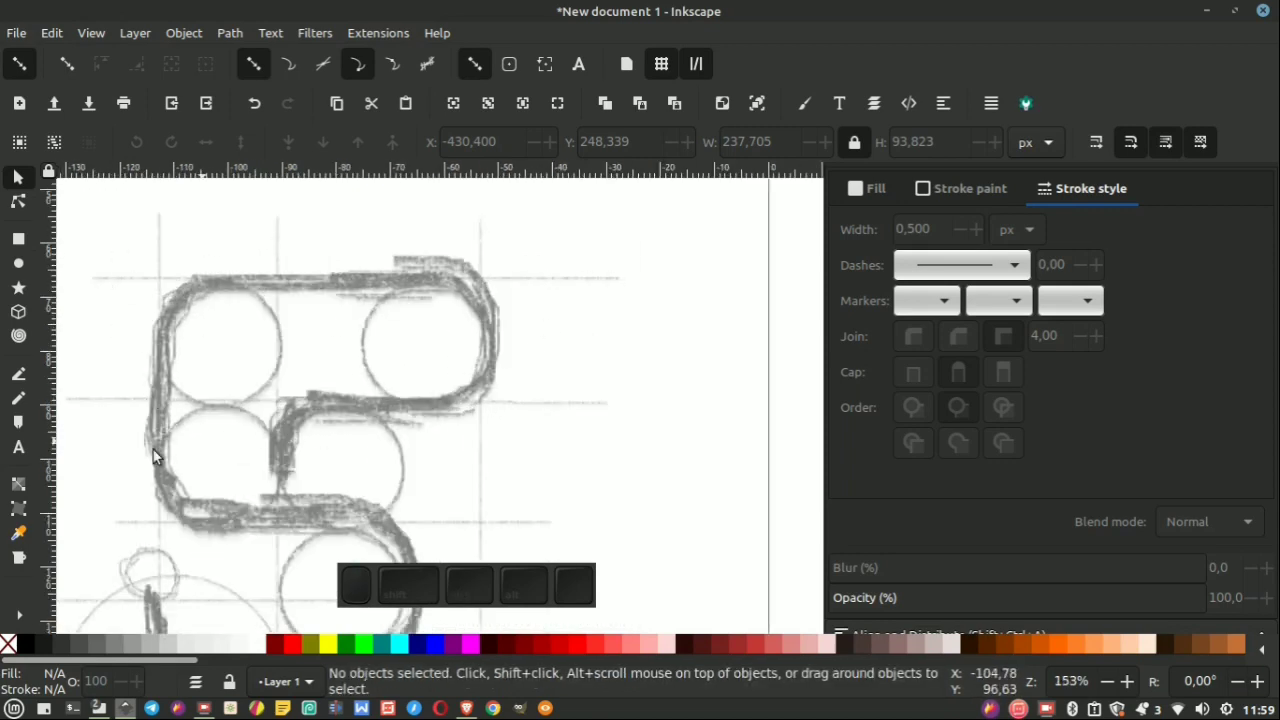
{"action": "scroll", "scroll_direction": "down", "scroll_amount": 3}
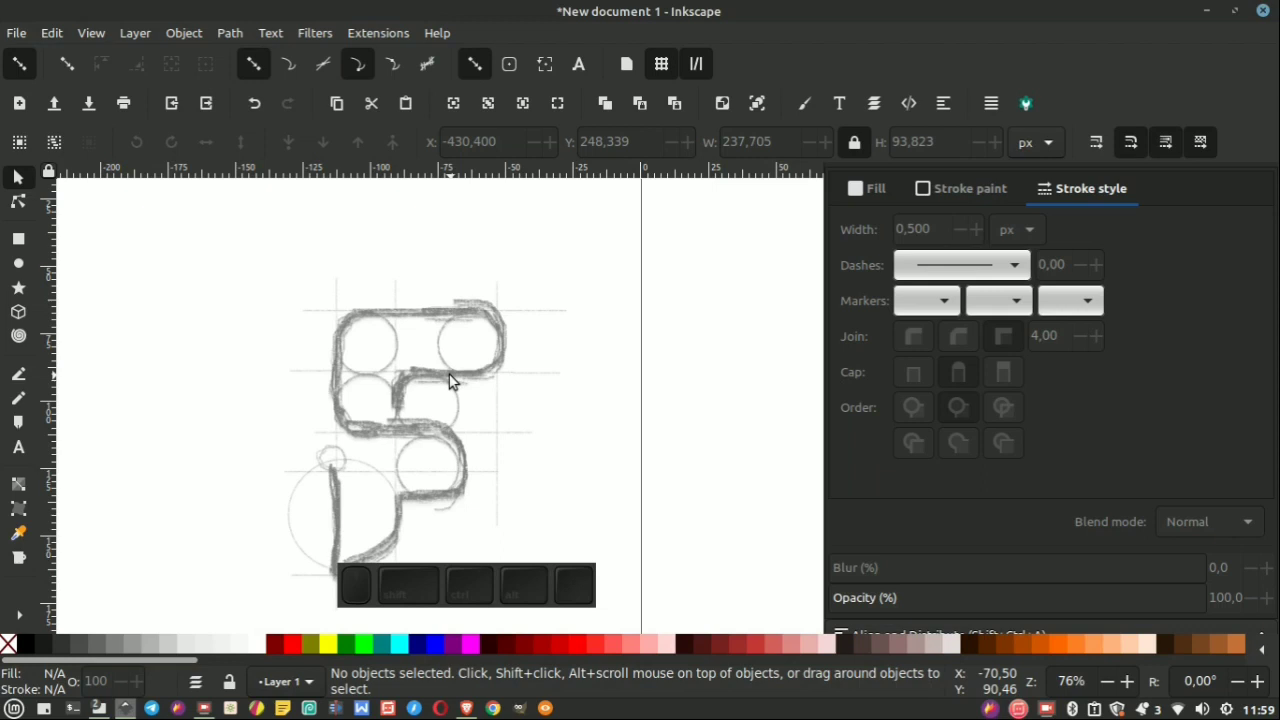
{"action": "scroll", "scroll_direction": "down", "scroll_amount": 3}
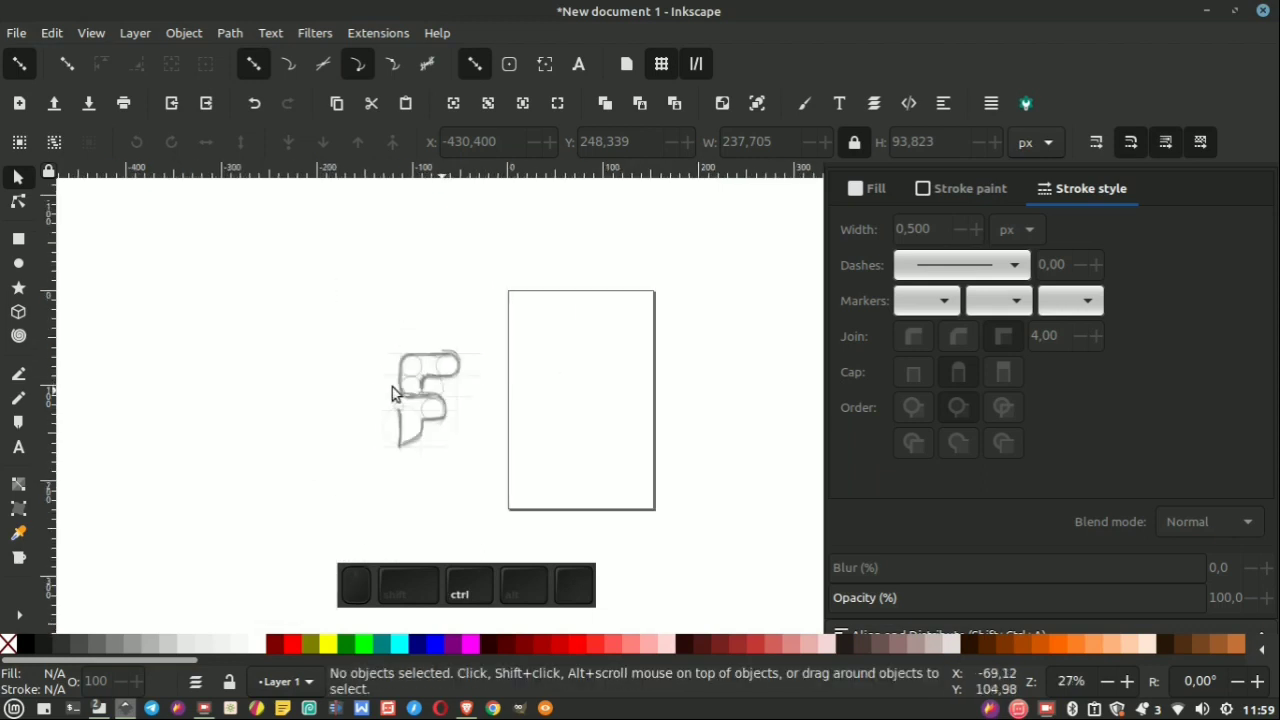
{"action": "scroll", "scroll_direction": "up", "scroll_amount": 3}
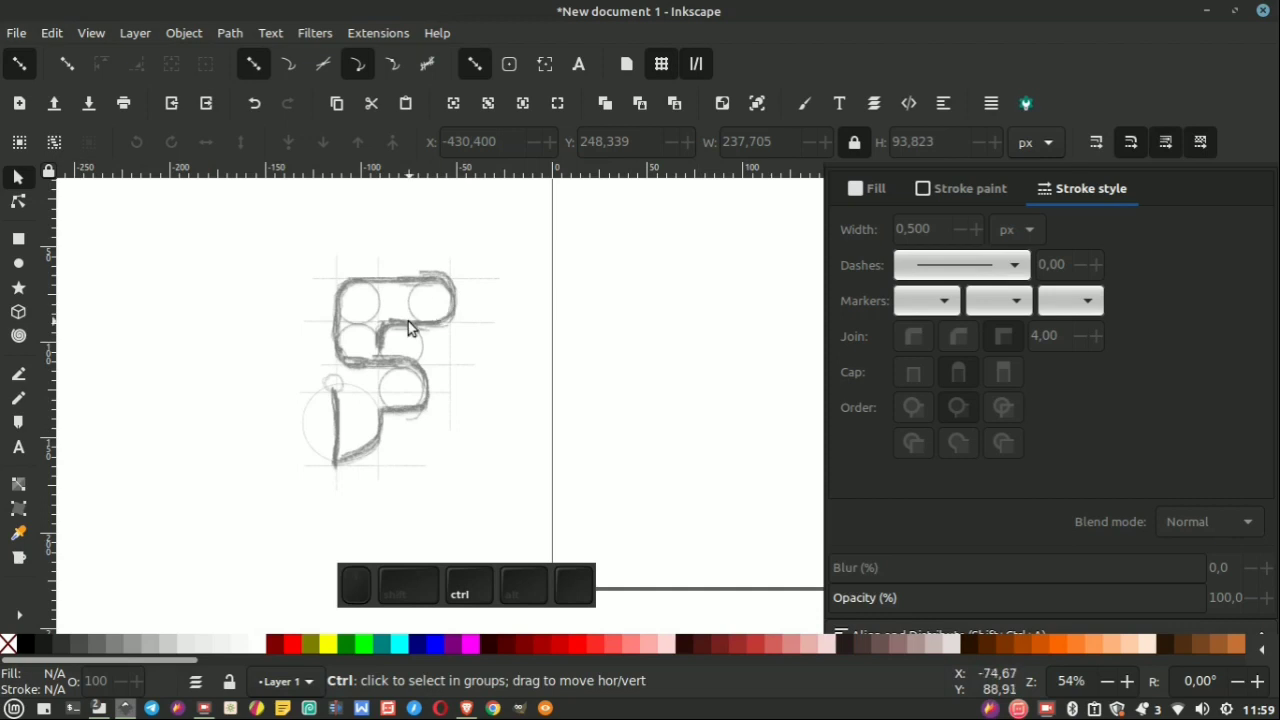
{"action": "scroll", "scroll_direction": "up", "scroll_amount": 3}
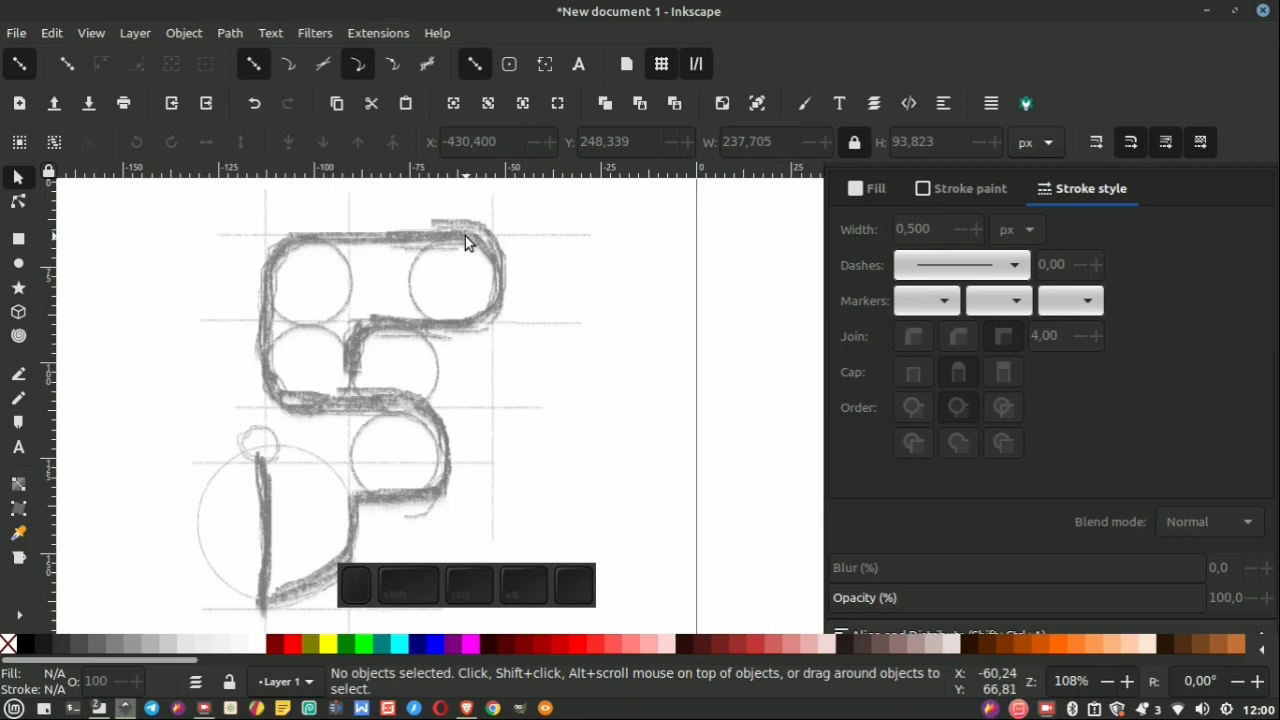
{"action": "middle_click", "coordinate": [26, 267]}
{"action": "scroll", "scroll_direction": "up", "scroll_amount": 3}
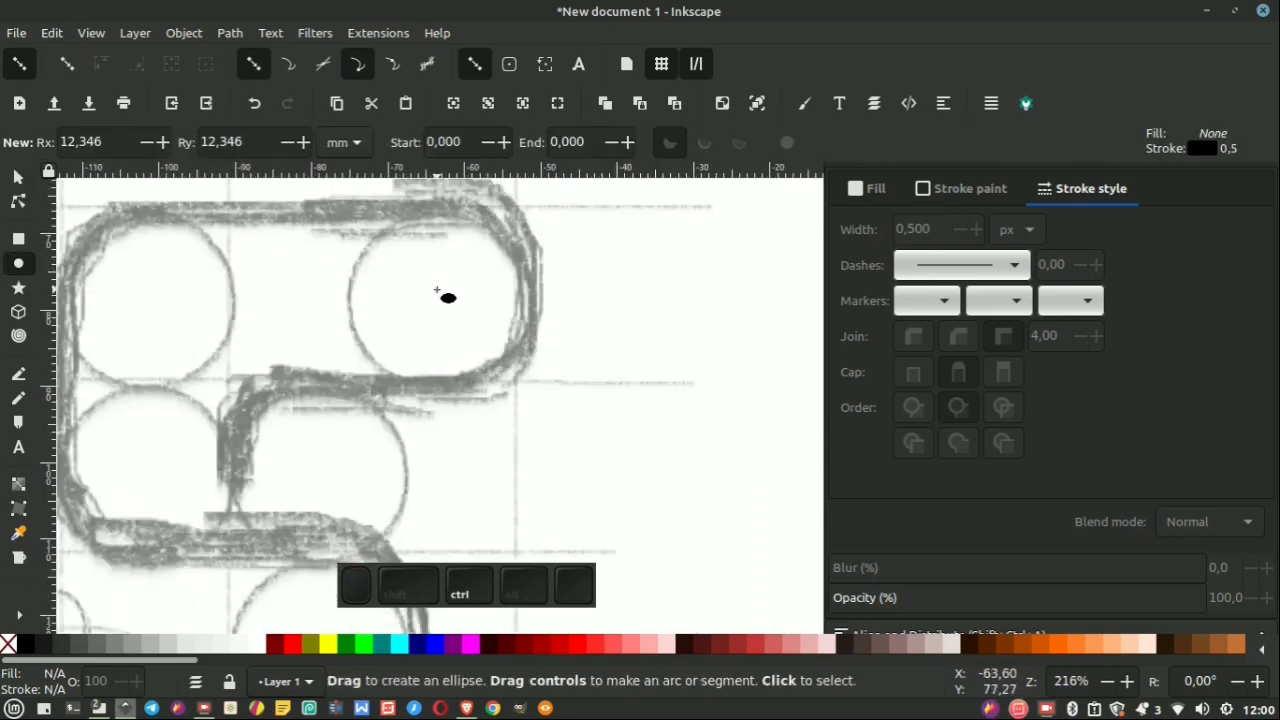
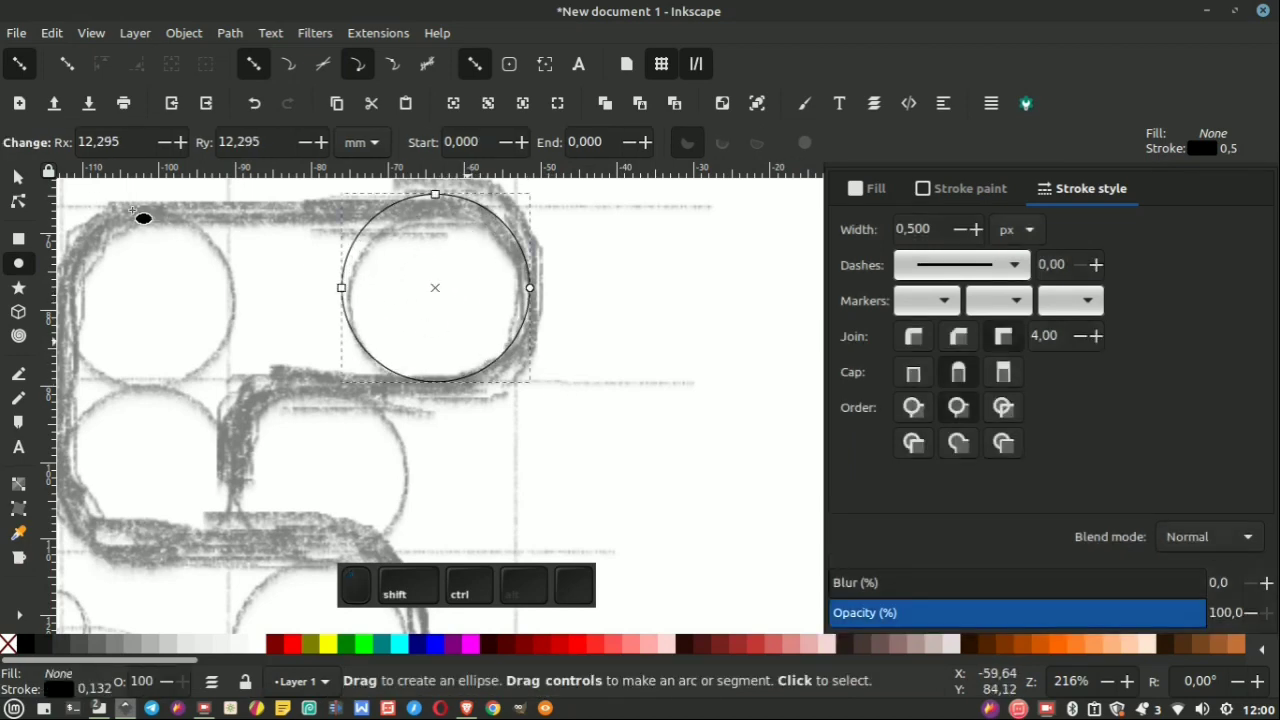
Place the circle on the top-right guide circle and size it to 90 px.
{"action": "left_click", "coordinate": [39, 183]}
{"action": "scroll", "scroll_direction": "up", "scroll_amount": 3}
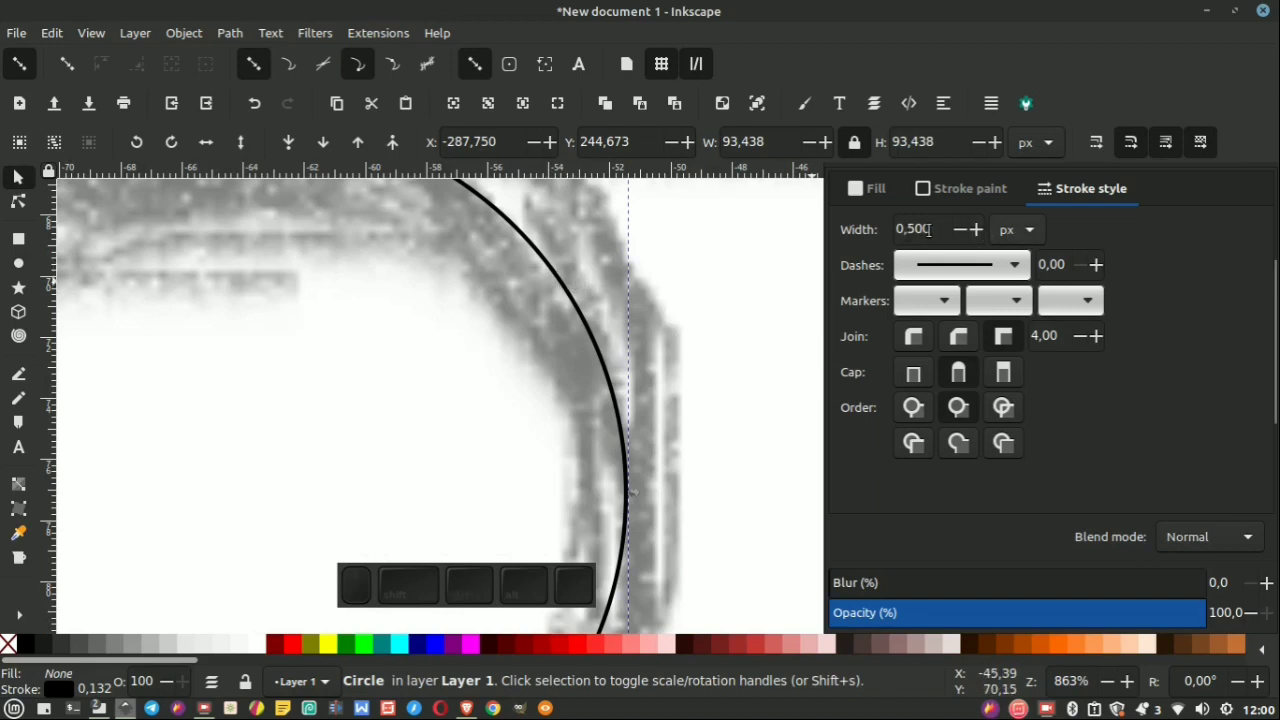
{"action": "scroll", "scroll_direction": "down", "scroll_amount": 3}
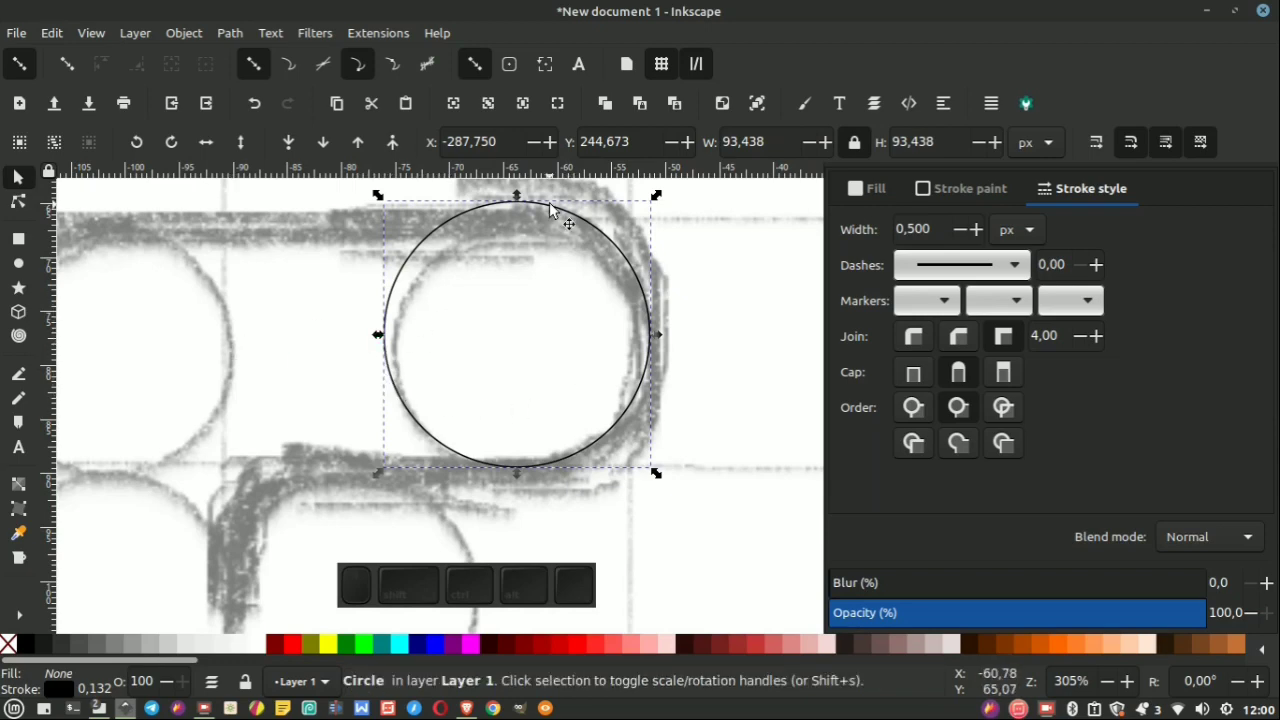
{"action": "left_click_drag", "start_coordinate": [557, 209], "coordinate": [564, 258]}
{"action": "scroll", "scroll_direction": "down", "scroll_amount": 3}
{"action": "scroll", "scroll_direction": "up", "scroll_amount": 3}
{"action": "scroll", "scroll_direction": "down", "scroll_amount": 3}
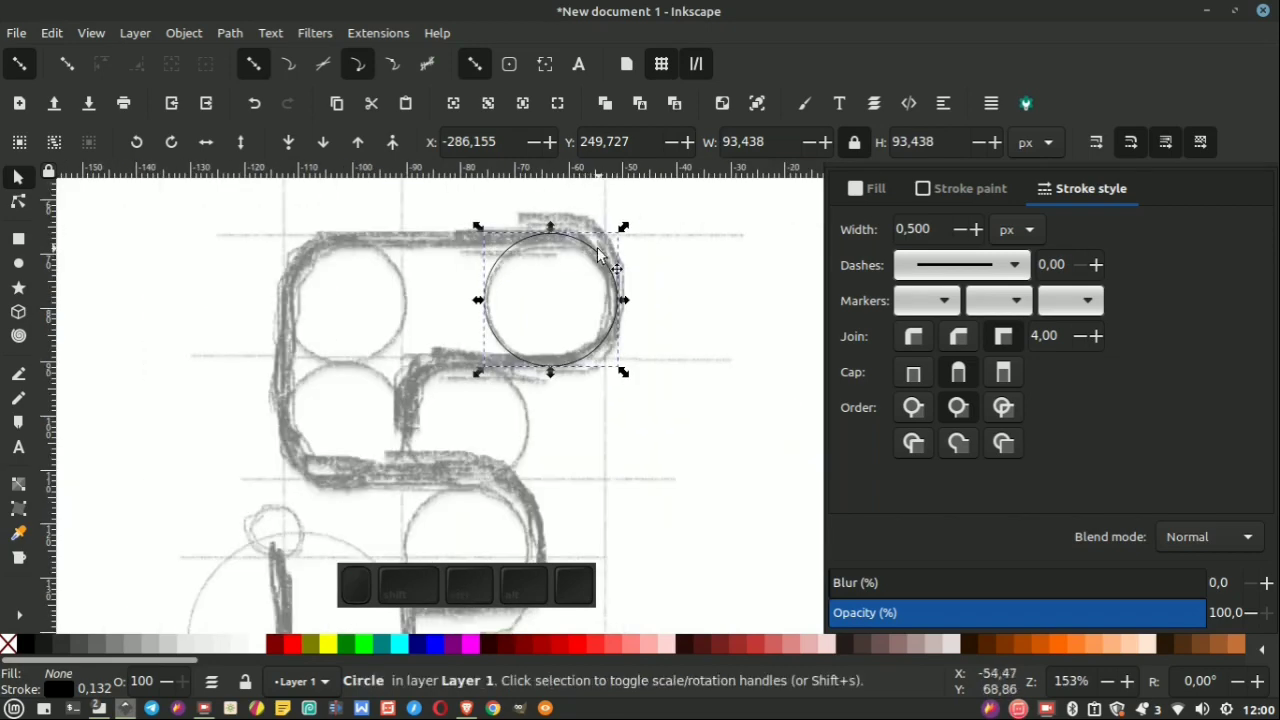
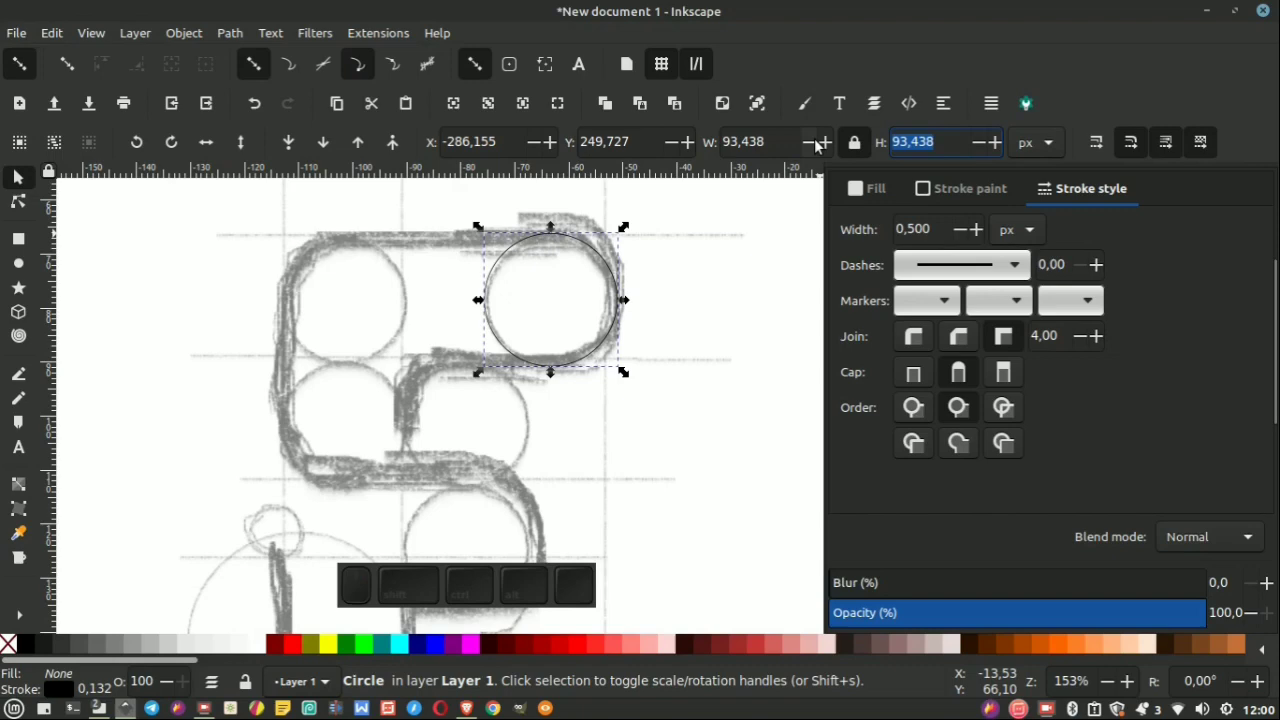
{"action": "key", "text": "KP_9"}
{"action": "key", "text": "KP_0"}
{"action": "key", "text": "Return"}
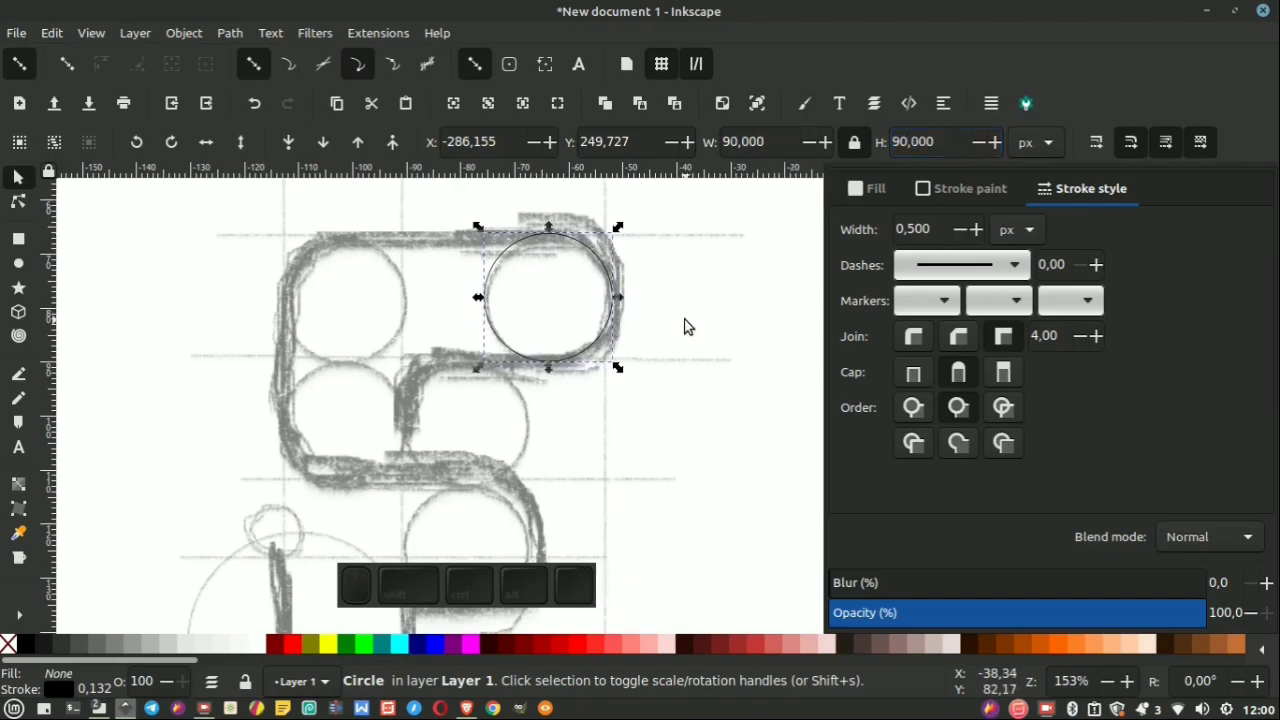
Duplicate the 90 px circle and move the copy onto the top-left guide circle.
{"action": "left_click", "coordinate": [694, 323]}
{"action": "left_click", "coordinate": [620, 292]}
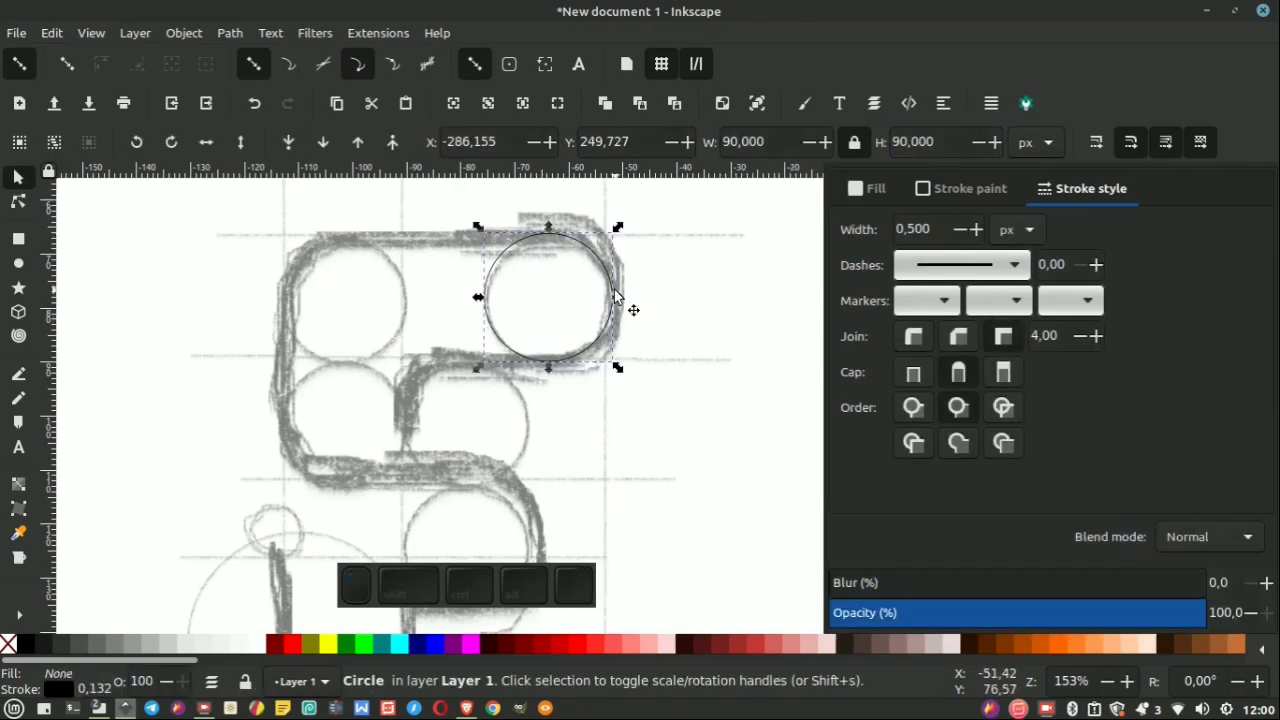
{"action": "right_click", "coordinate": [623, 293]}
{"action": "left_click", "coordinate": [684, 304]}
{"action": "left_click_drag", "start_coordinate": [617, 291], "coordinate": [582, 291]}
{"action": "left_click", "coordinate": [706, 290]}
Duplicate one of the traced circles again to make a third copy.
{"action": "scroll", "scroll_direction": "up", "scroll_amount": 3}
{"action": "scroll", "scroll_direction": "down", "scroll_amount": 3}
{"action": "scroll", "scroll_direction": "up", "scroll_amount": 3}
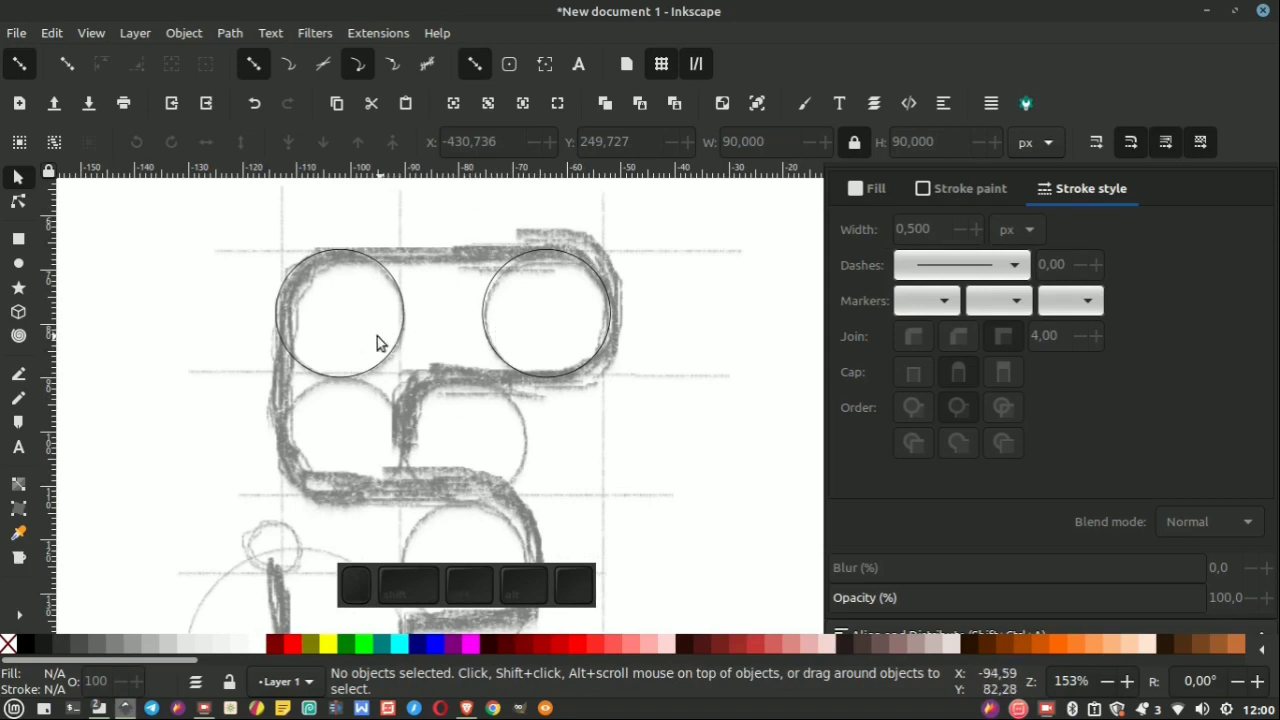
{"action": "scroll", "scroll_direction": "down", "scroll_amount": 3}
{"action": "scroll", "scroll_direction": "up", "scroll_amount": 3}
{"action": "left_click", "coordinate": [431, 330]}
{"action": "right_click", "coordinate": [432, 332]}
{"action": "left_click", "coordinate": [488, 304]}
Shrink the third copy by the golden ratio and move it between the two top circles.
{"action": "left_click", "coordinate": [429, 335]}
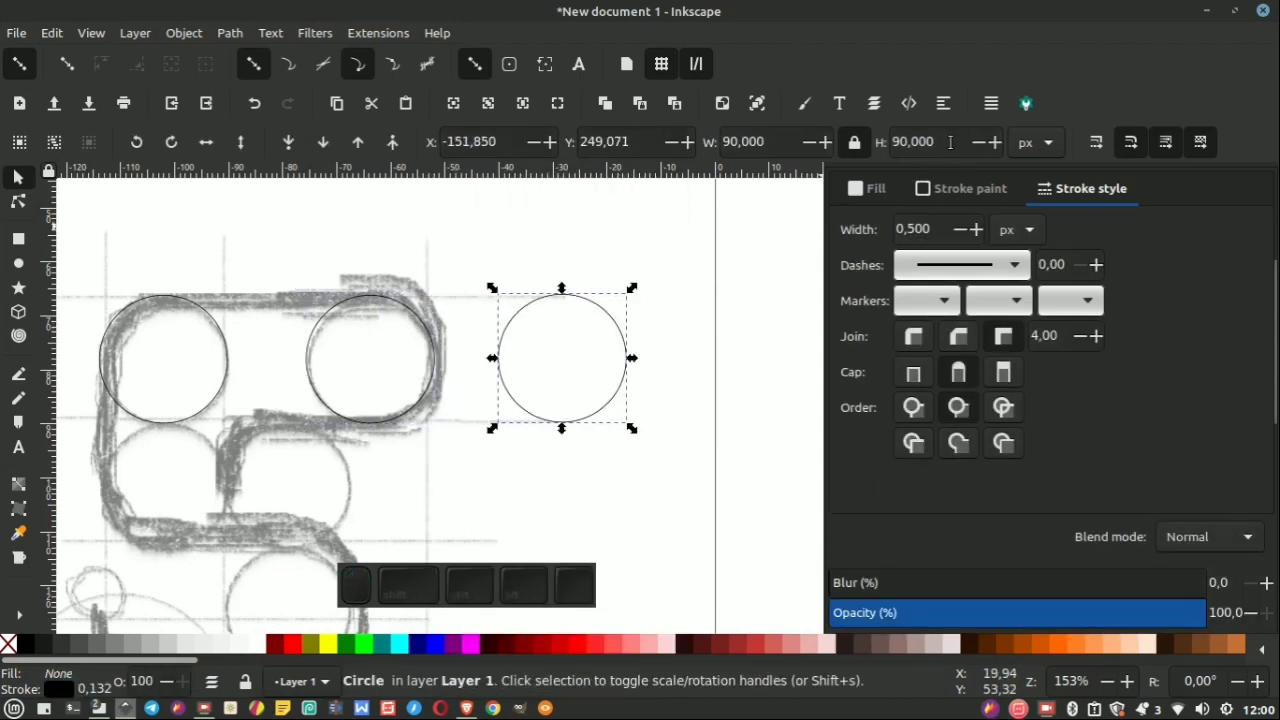
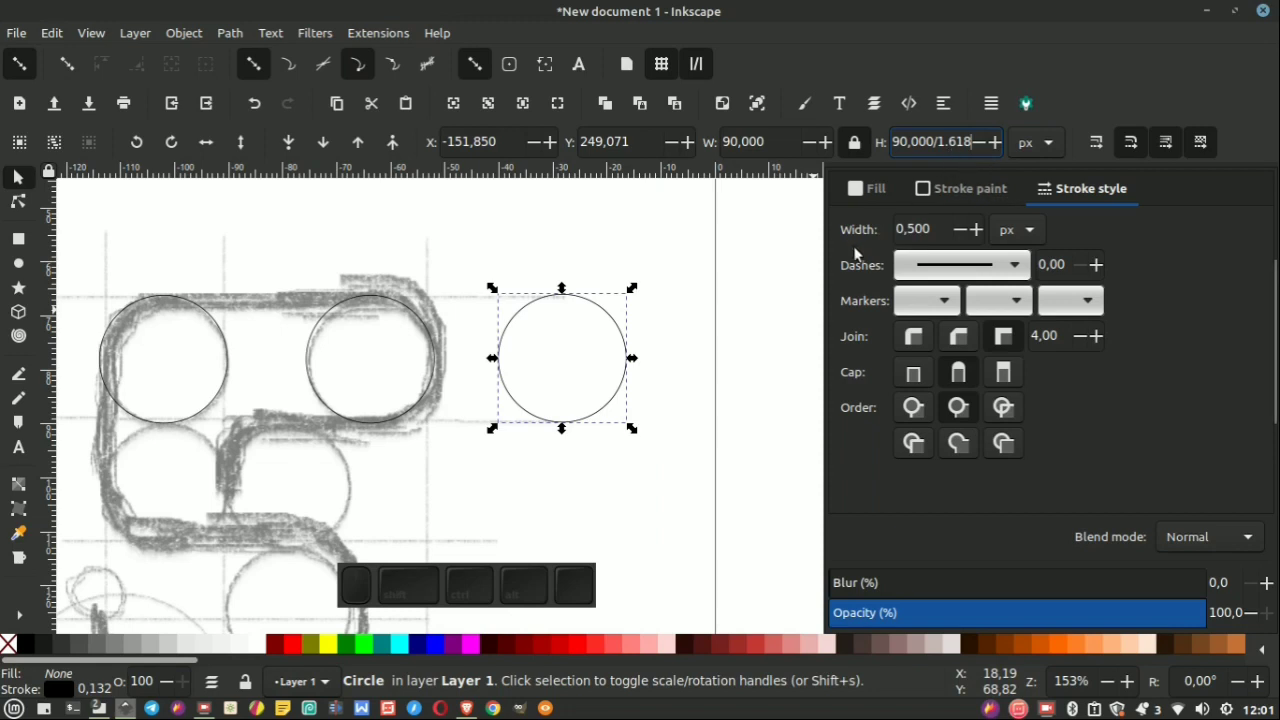
{"action": "key", "text": "Return"}
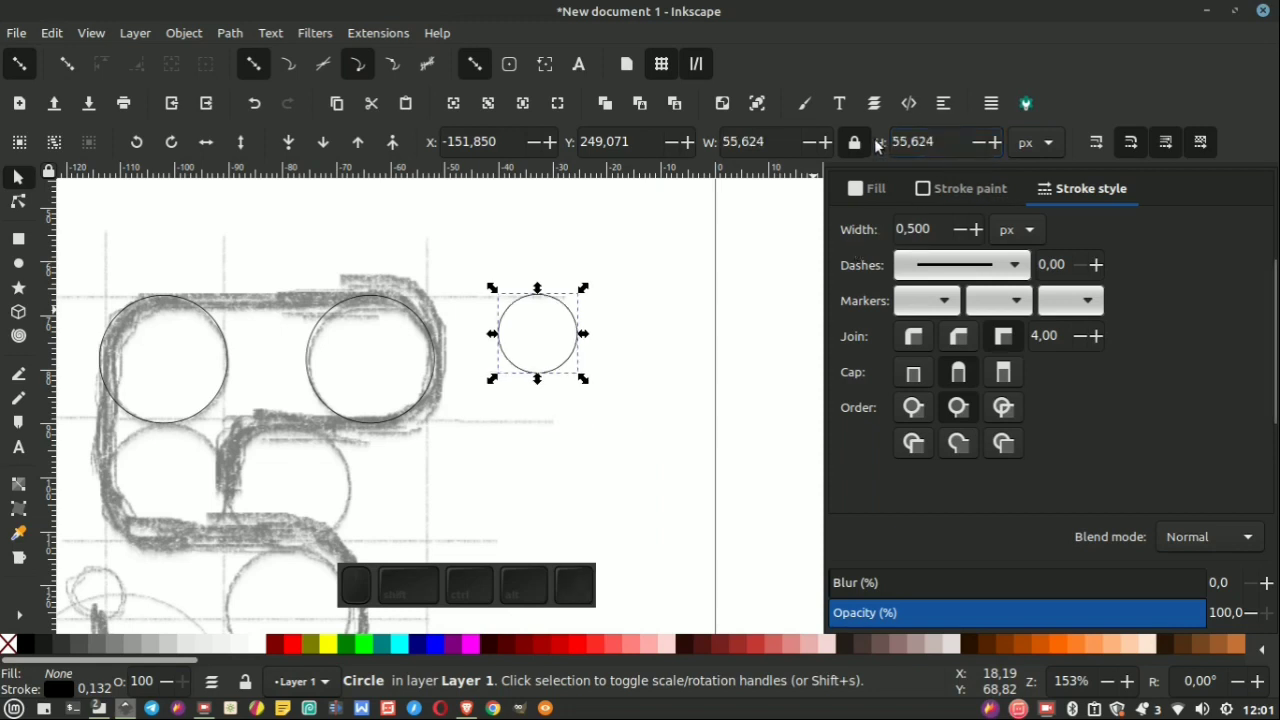
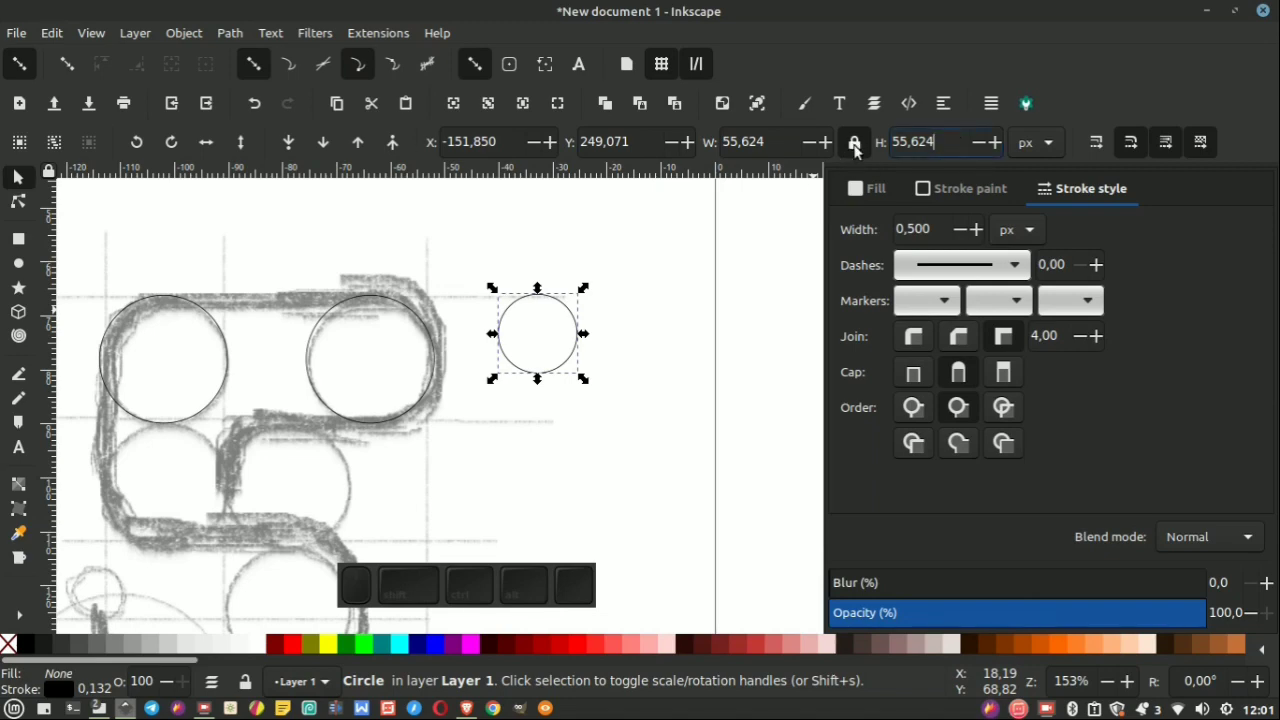
{"action": "scroll", "scroll_direction": "down", "scroll_amount": 3}
{"action": "scroll", "scroll_direction": "up", "scroll_amount": 3}
{"action": "left_click_drag", "start_coordinate": [710, 311], "coordinate": [350, 370]}
Zoom in and out to check the small circle touches both large circles.
{"action": "scroll", "scroll_direction": "up", "scroll_amount": 3}
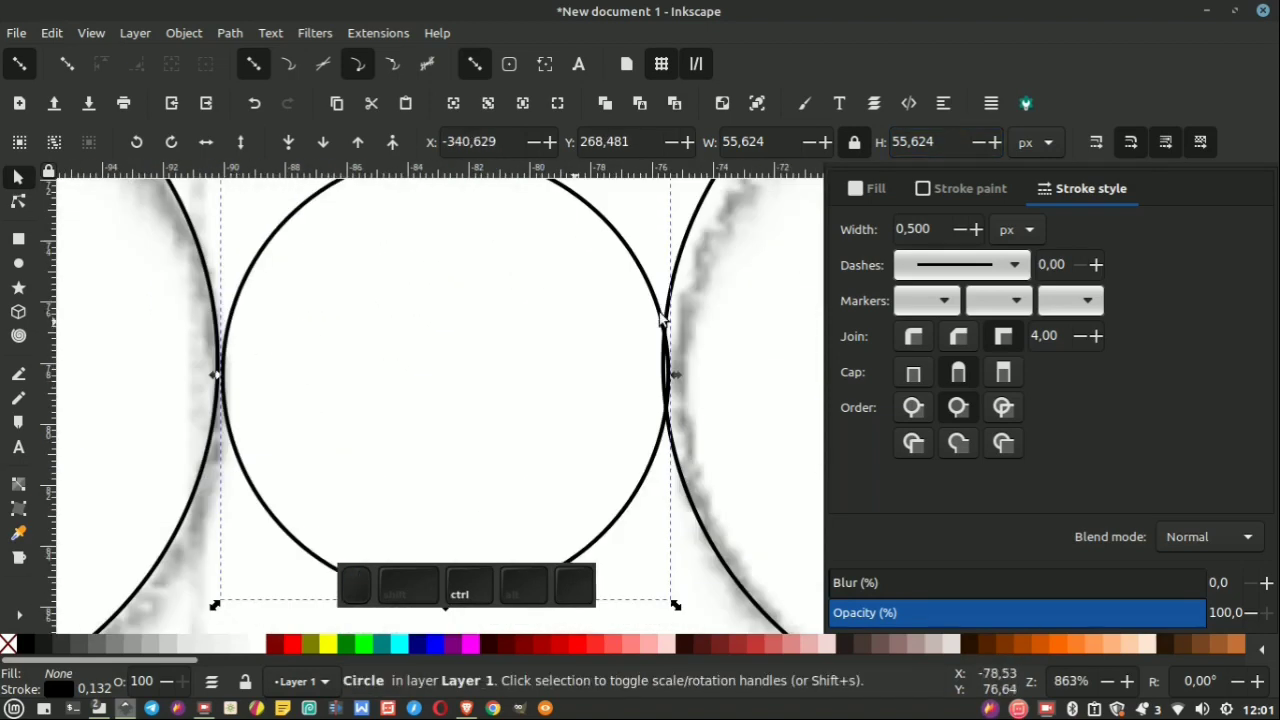
{"action": "scroll", "scroll_direction": "down", "scroll_amount": 3}
{"action": "scroll", "scroll_direction": "down", "scroll_amount": 3}
{"action": "scroll", "scroll_direction": "up", "scroll_amount": 3}
{"action": "scroll", "scroll_direction": "down", "scroll_amount": 3}
{"action": "scroll", "scroll_direction": "up", "scroll_amount": 3}
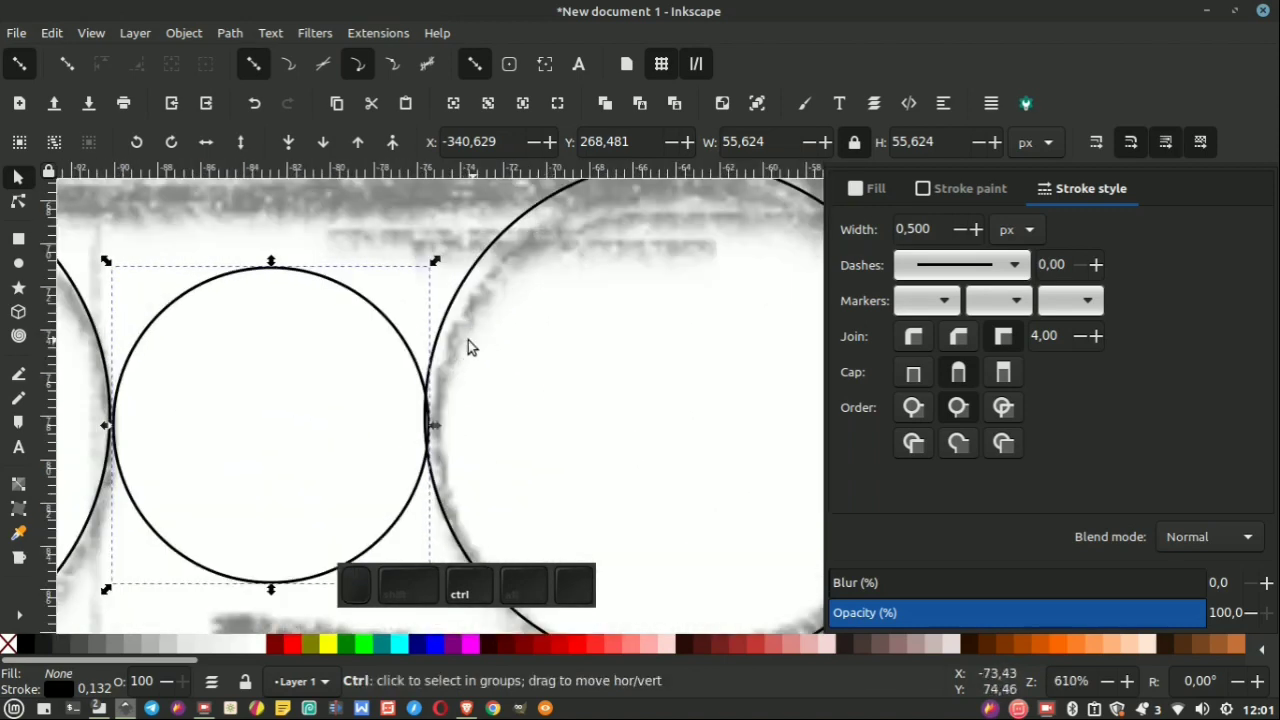
{"action": "scroll", "scroll_direction": "down", "scroll_amount": 3}
{"action": "scroll", "scroll_direction": "down", "scroll_amount": 3}
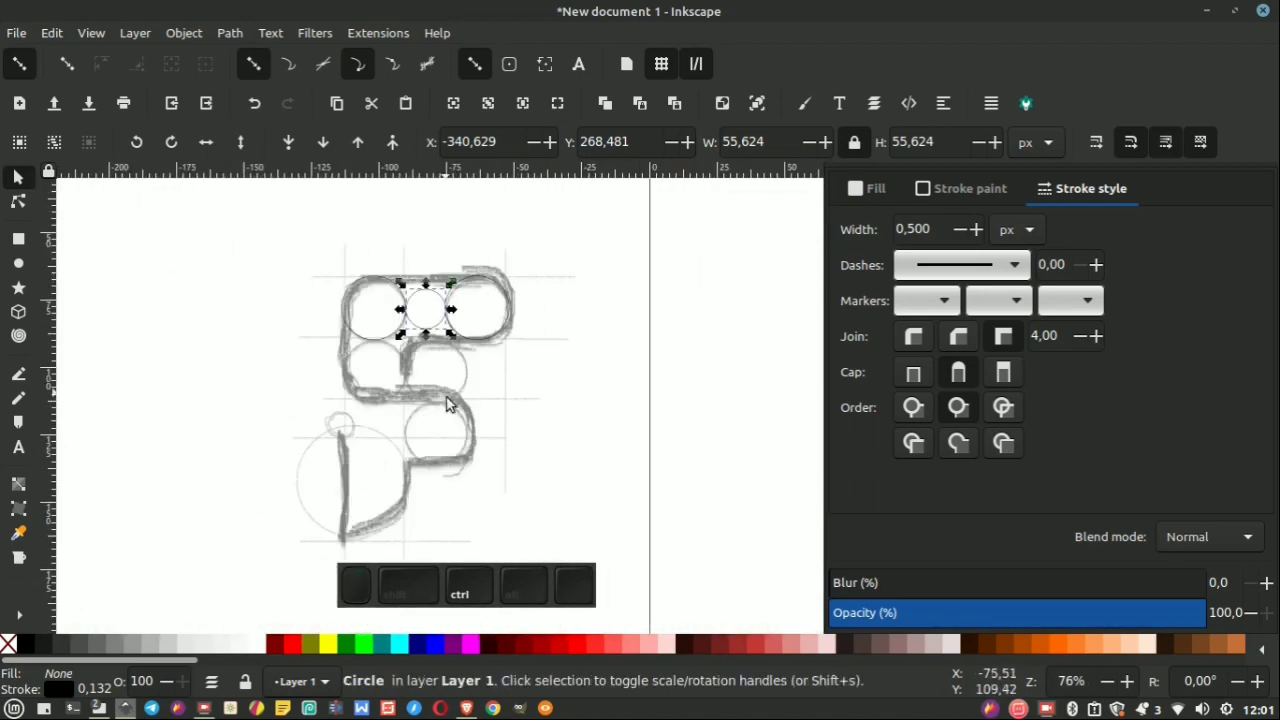
{"action": "scroll", "scroll_direction": "up", "scroll_amount": 3}
{"action": "scroll", "scroll_direction": "down", "scroll_amount": 3}
{"action": "scroll", "scroll_direction": "up", "scroll_amount": 3}
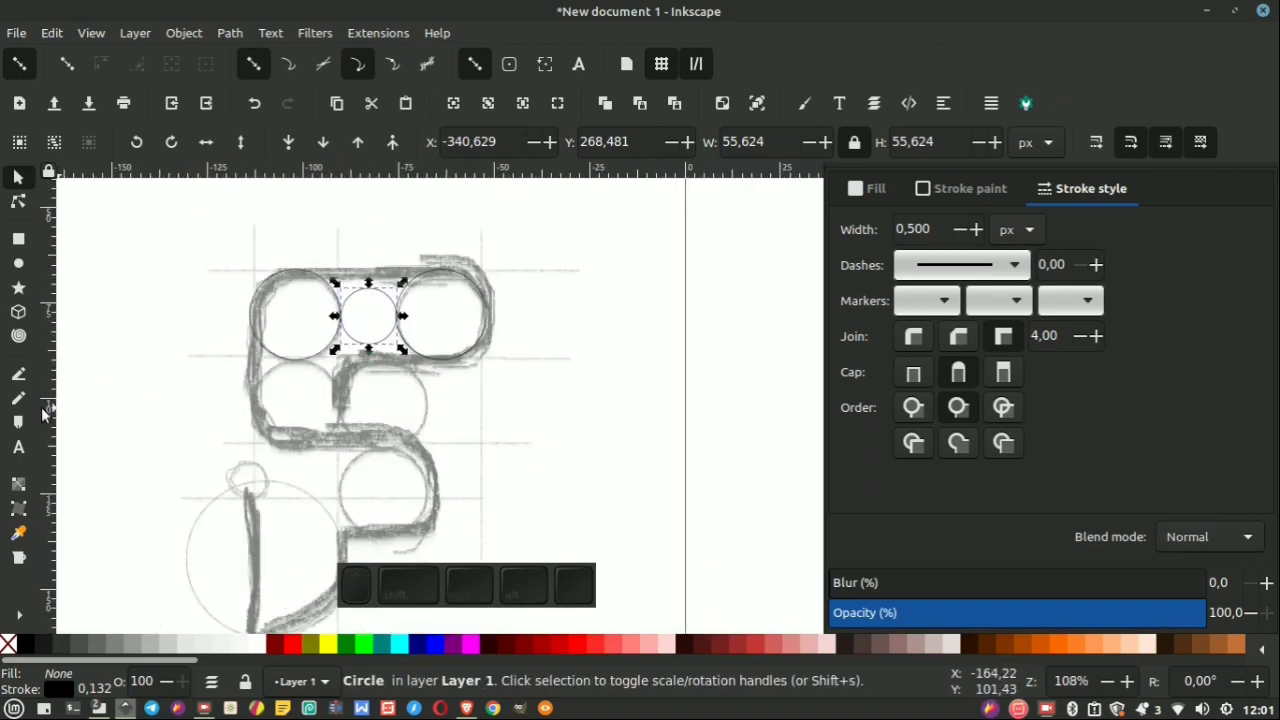
Draw a straight vertical line through the small and right circles' touching point with the Pen tool.
{"action": "left_click", "coordinate": [21, 380]}
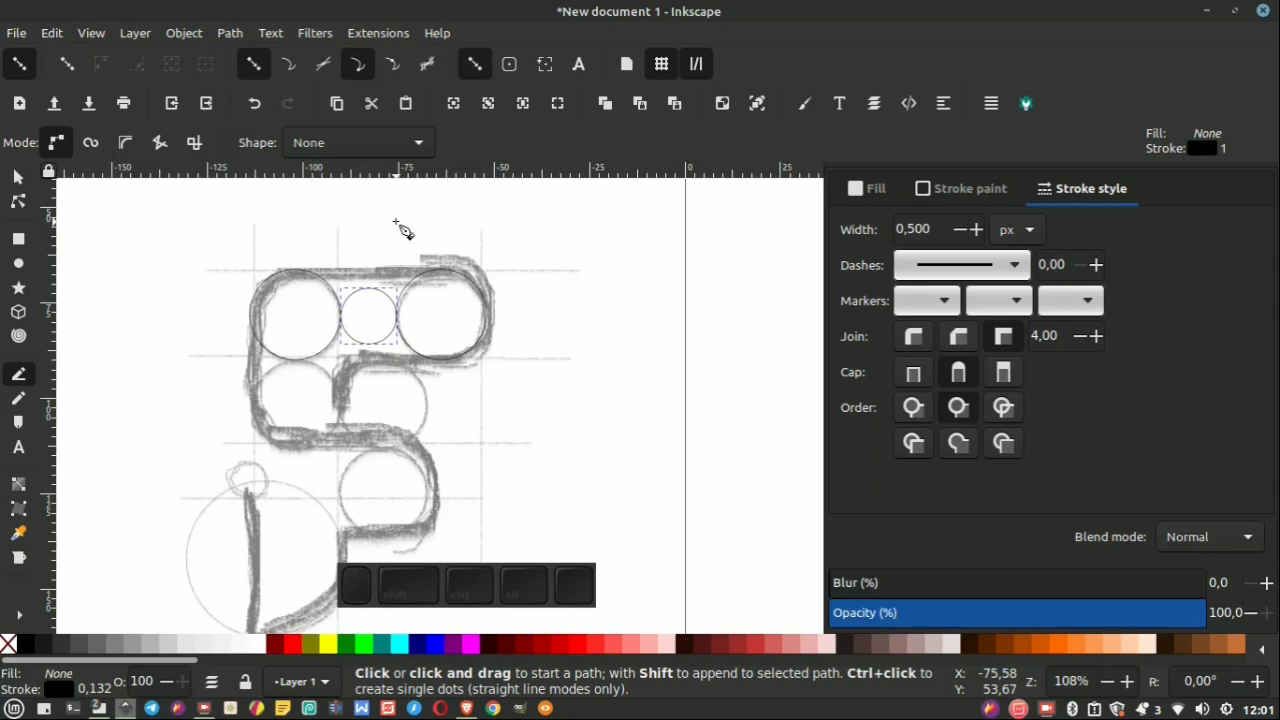
{"action": "left_click", "coordinate": [410, 223]}
{"action": "scroll", "scroll_direction": "down", "scroll_amount": 3}
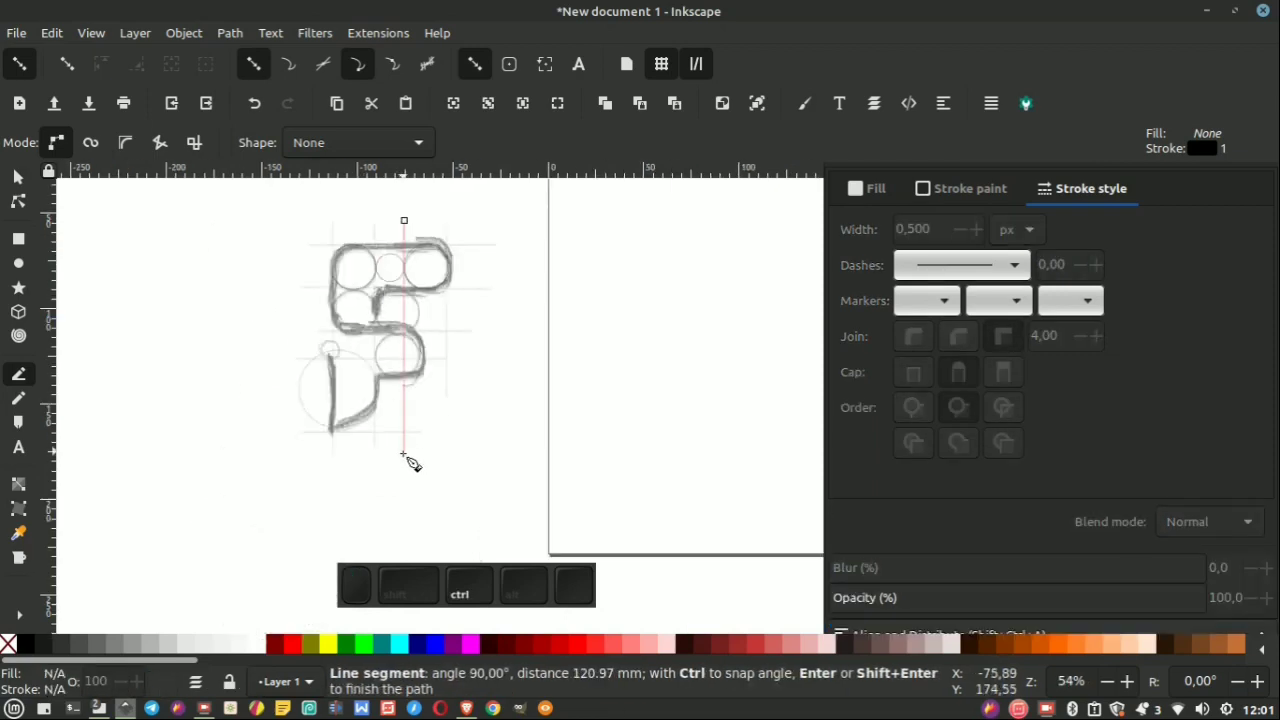
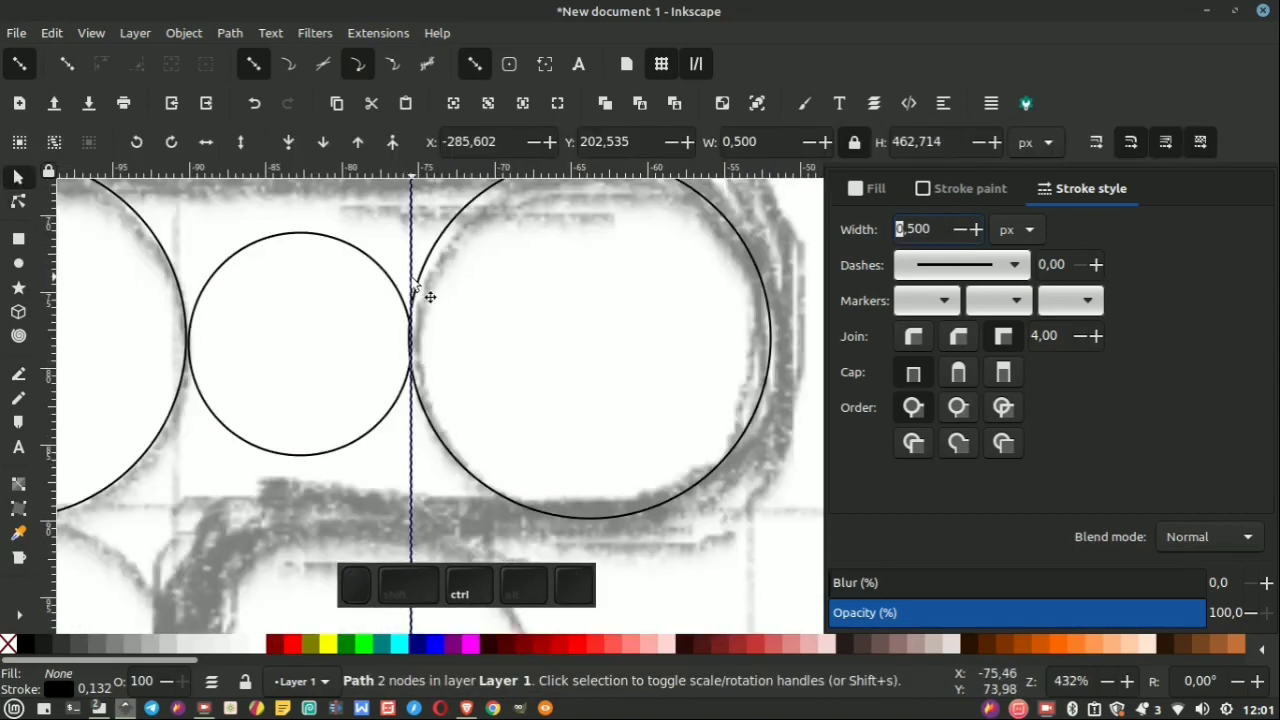
{"action": "scroll", "scroll_direction": "down", "scroll_amount": 3}
{"action": "scroll", "scroll_direction": "up", "scroll_amount": 3}
{"action": "scroll", "scroll_direction": "down", "scroll_amount": 3}
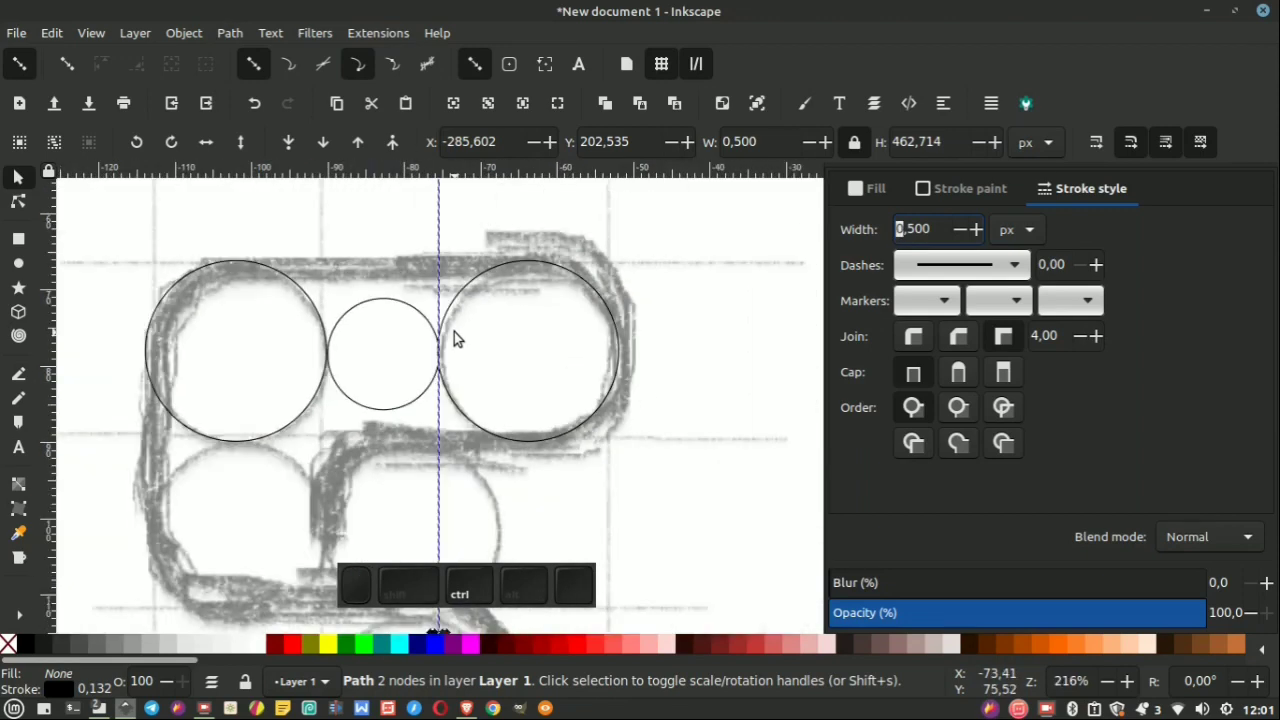
{"action": "left_click", "coordinate": [664, 272]}
Rubber-band select the three circles of the top bar.
{"action": "left_click_drag", "start_coordinate": [759, 233], "coordinate": [331, 376]}
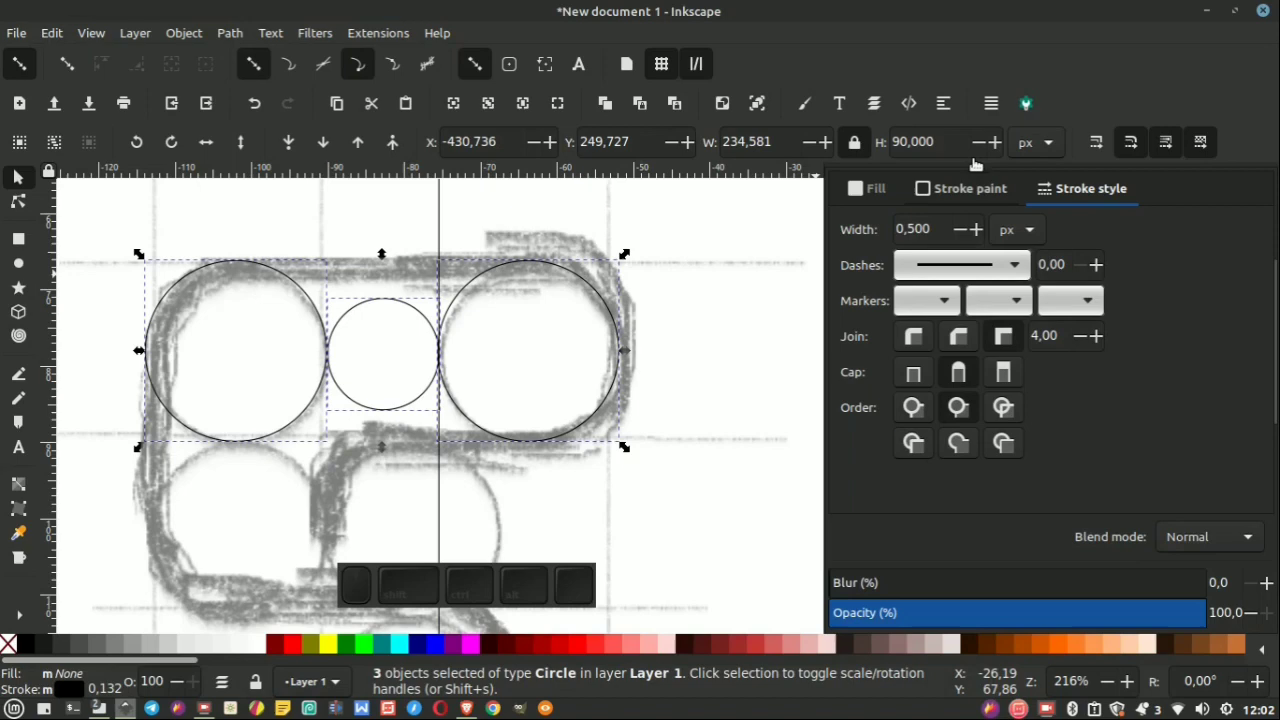
Bring up the Align and Distribute options from the Object menu.
{"action": "left_click", "coordinate": [949, 109]}
{"action": "left_click", "coordinate": [1132, 302]}
{"action": "left_click", "coordinate": [751, 336]}
{"action": "scroll", "scroll_direction": "up", "scroll_amount": 3}
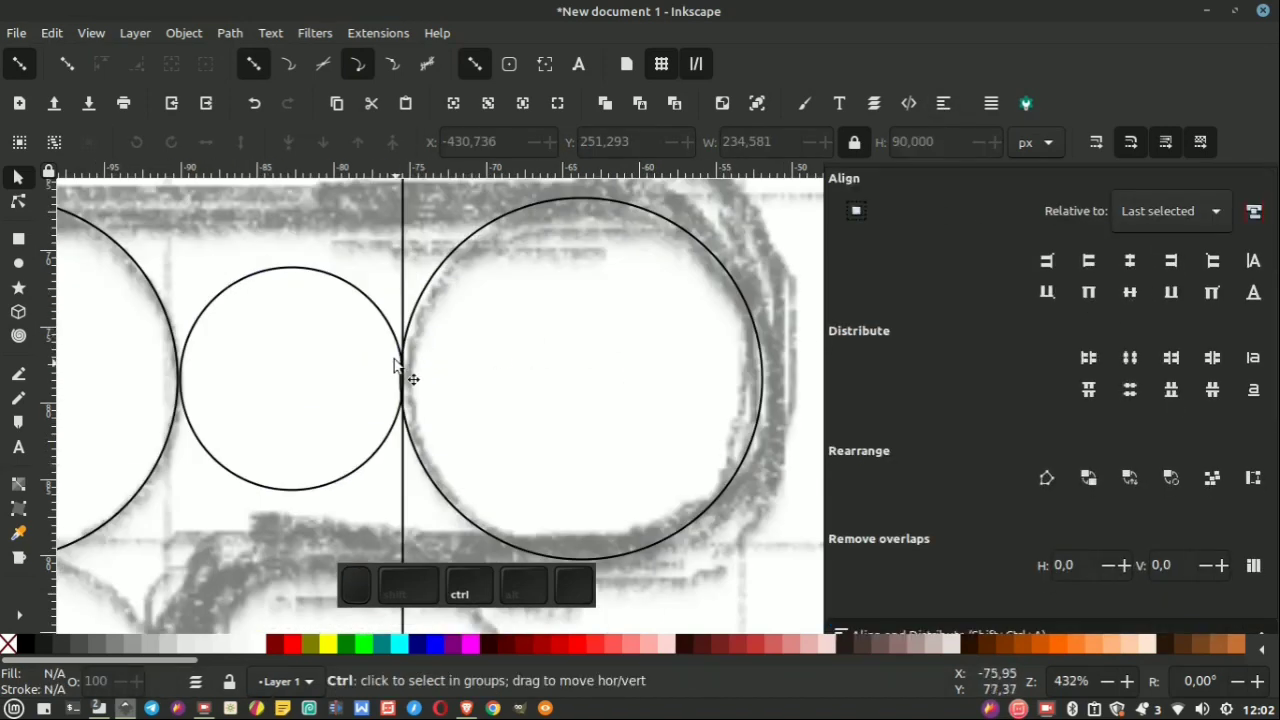
{"action": "scroll", "scroll_direction": "down", "scroll_amount": 3}
{"action": "scroll", "scroll_direction": "up", "scroll_amount": 3}
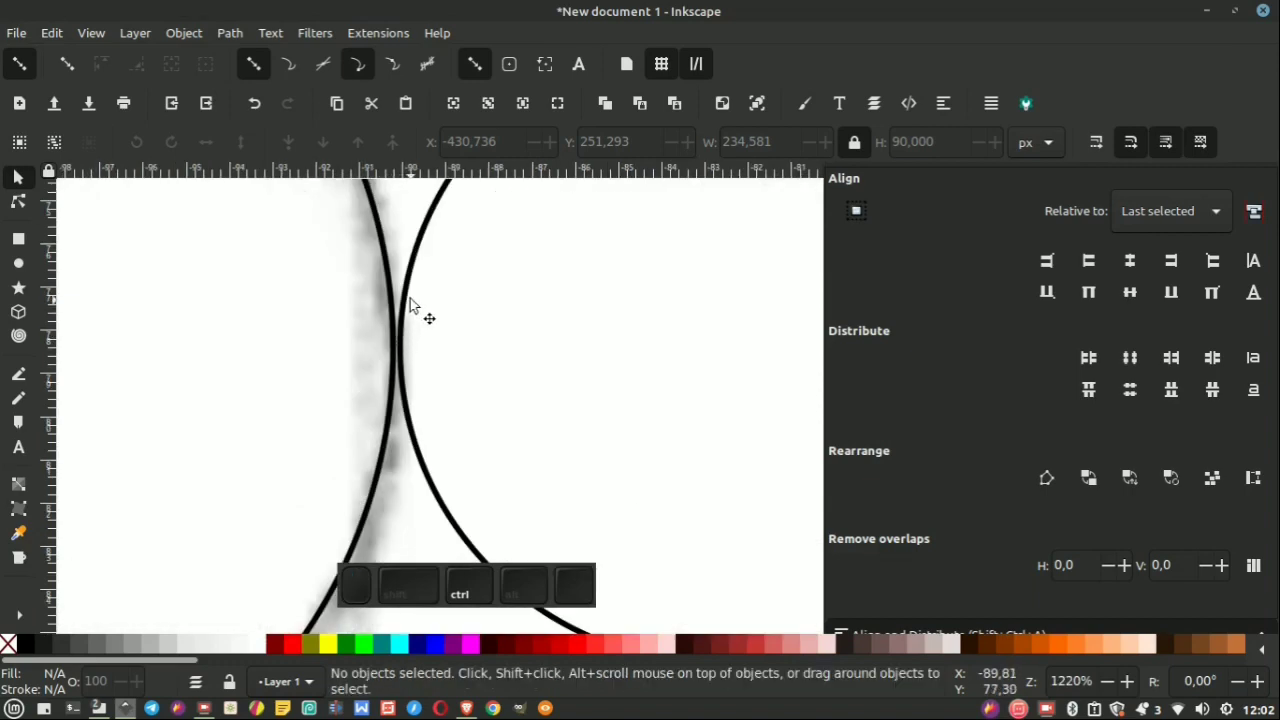
Align the left large circle's right edge flush against the small circle's left edge.
{"action": "left_click", "coordinate": [416, 295]}
{"action": "scroll", "scroll_direction": "down", "scroll_amount": 3}
{"action": "left_click", "coordinate": [373, 276]}
{"action": "scroll", "scroll_direction": "down", "scroll_amount": 3}
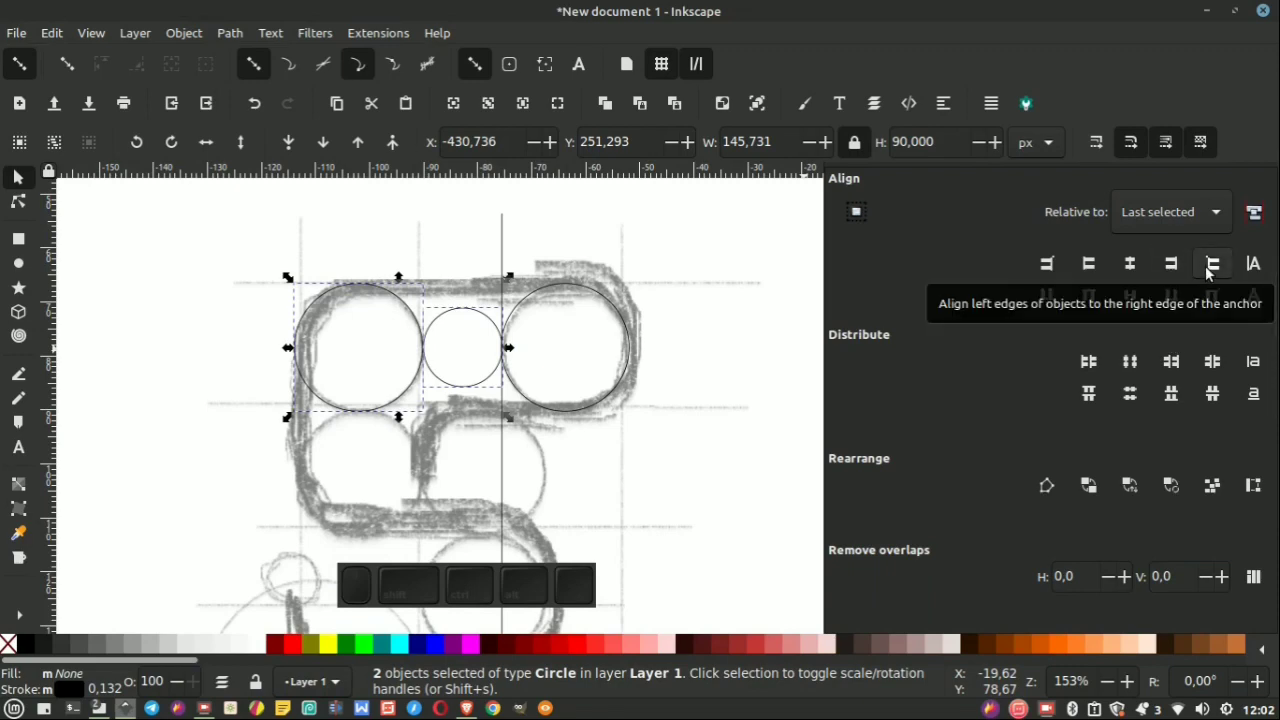
{"action": "scroll", "scroll_direction": "up", "scroll_amount": 3}
{"action": "middle_click", "coordinate": [1218, 268]}
{"action": "middle_click", "coordinate": [608, 346]}
{"action": "scroll", "scroll_direction": "down", "scroll_amount": 3}
{"action": "scroll", "scroll_direction": "up", "scroll_amount": 3}
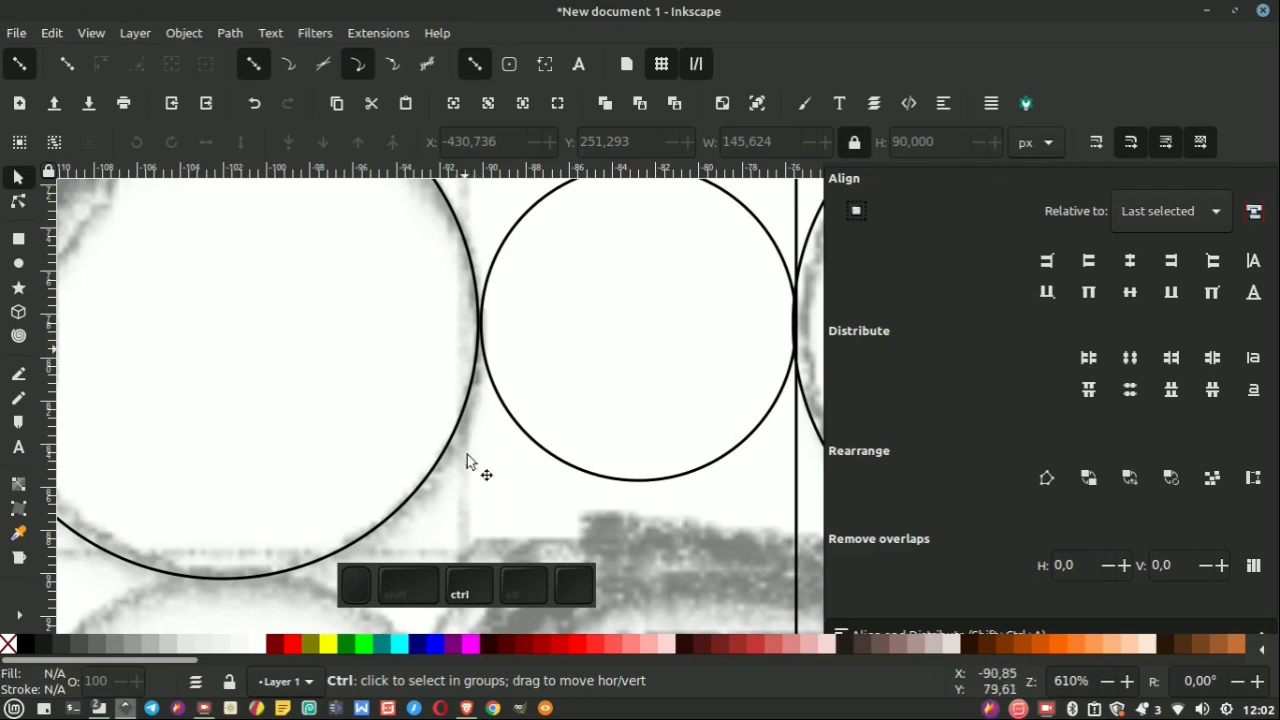
{"action": "scroll", "scroll_direction": "up", "scroll_amount": 3}
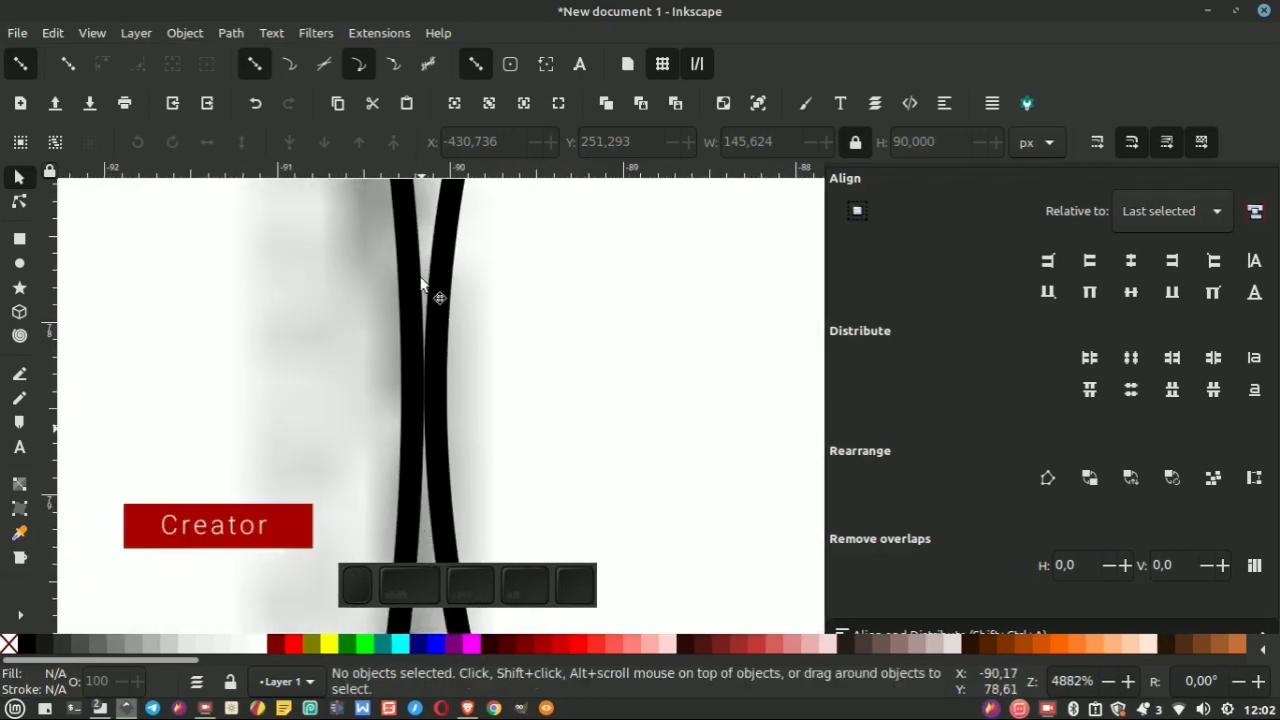
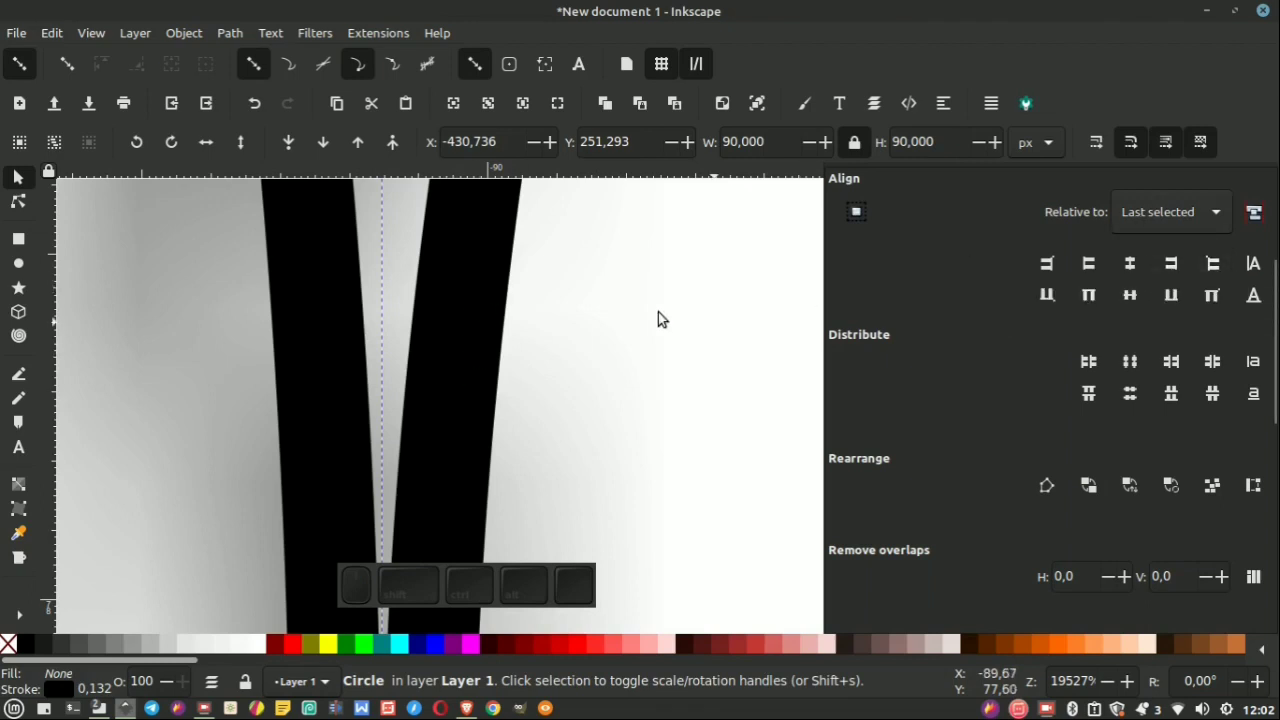
{"action": "scroll", "scroll_direction": "down", "scroll_amount": 3}
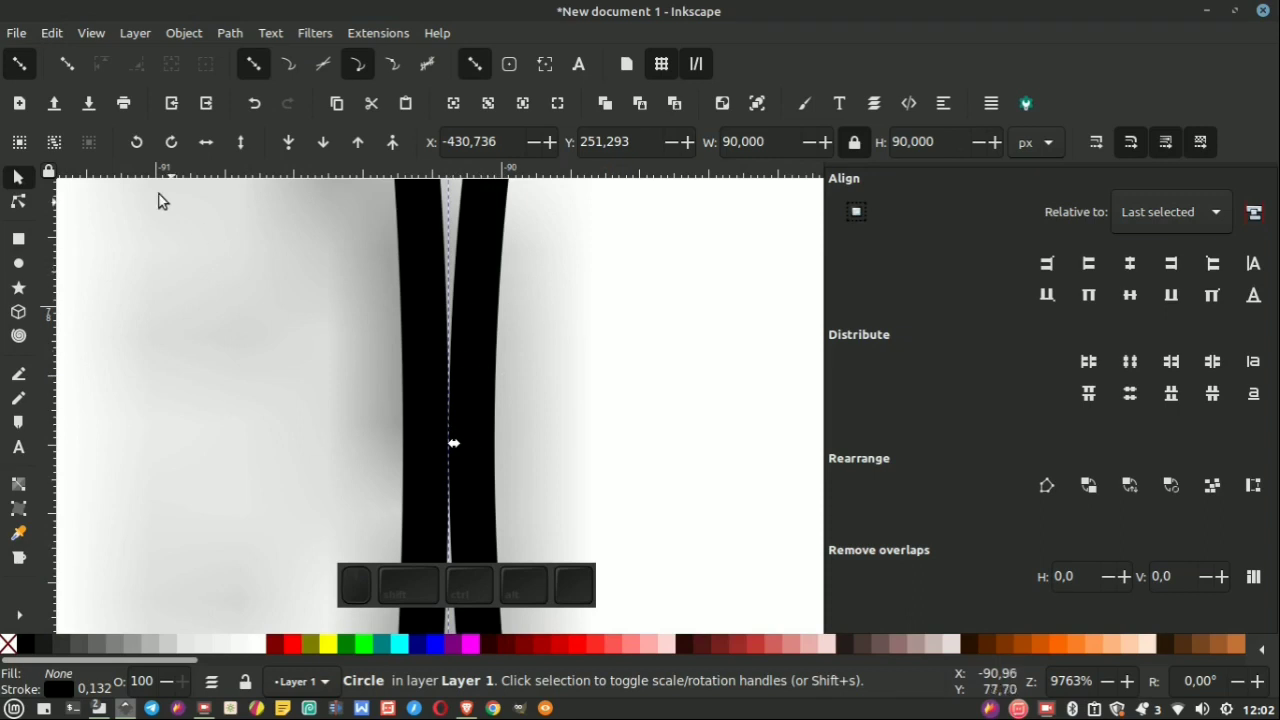
Toggle X-ray mode on to inspect the circles' contact point, then turn it off.
{"action": "left_click", "coordinate": [96, 35]}
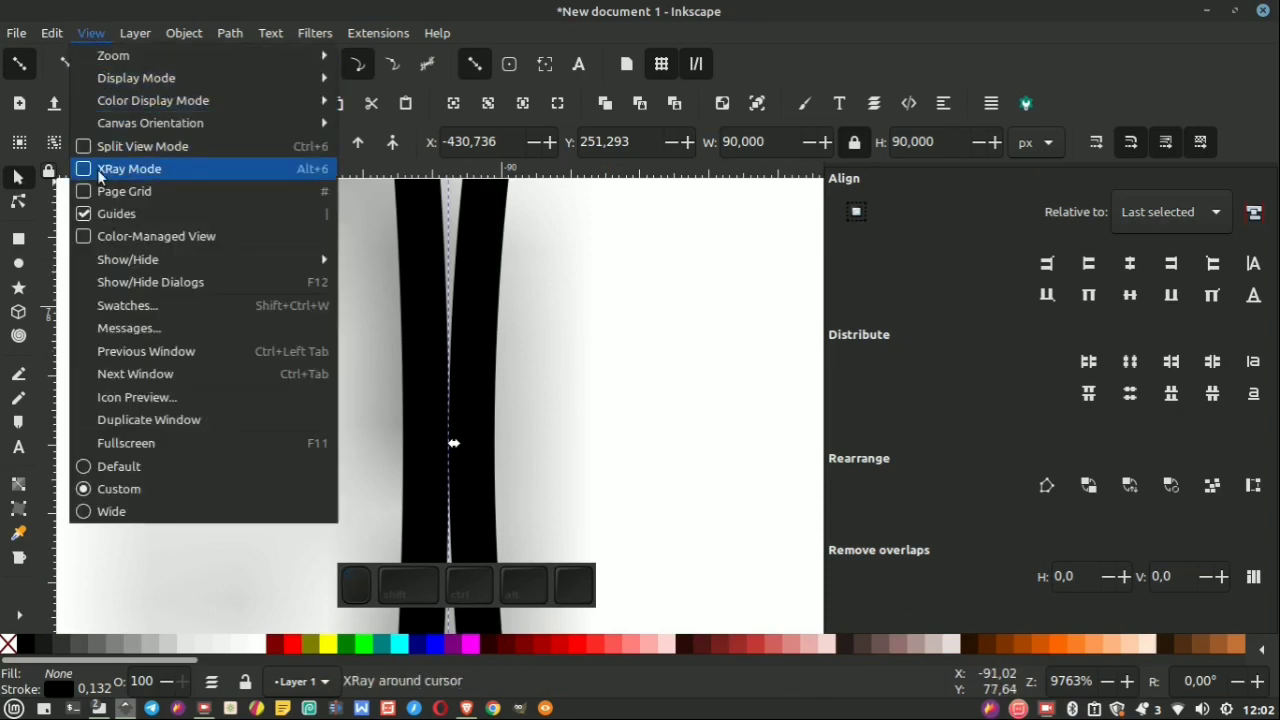
{"action": "left_click", "coordinate": [90, 178]}
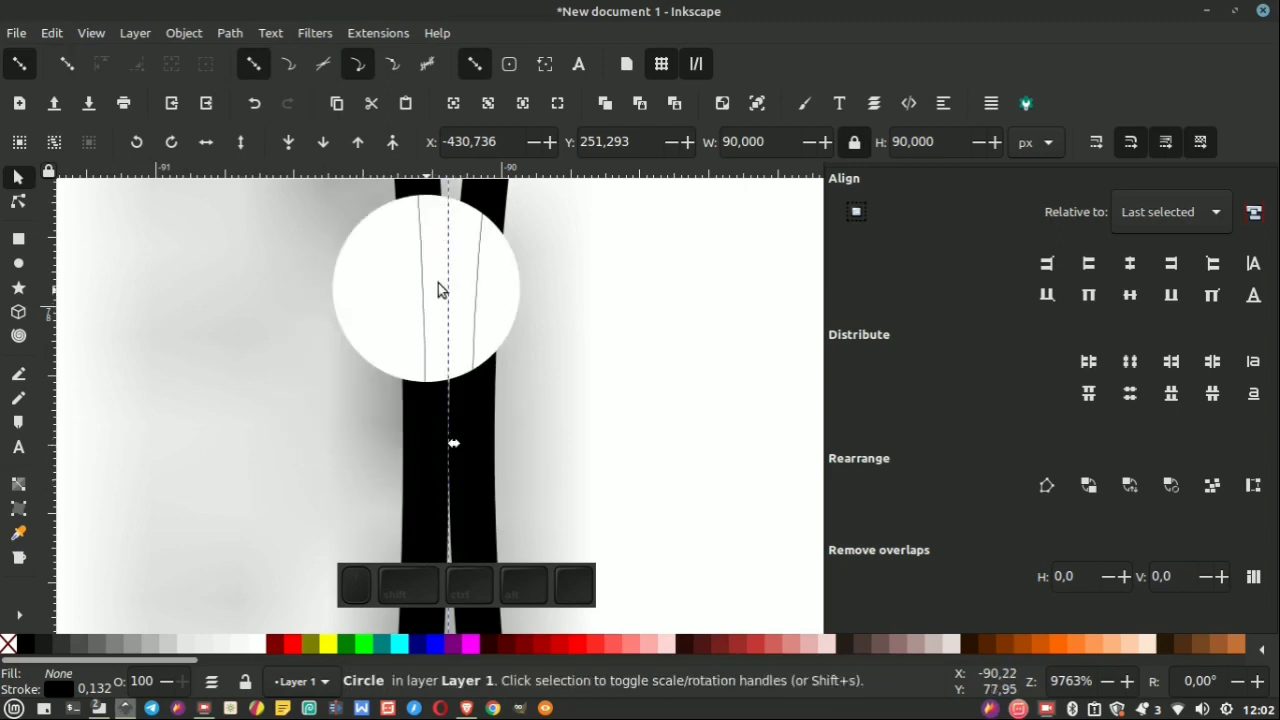
{"action": "scroll", "scroll_direction": "down", "scroll_amount": 3}
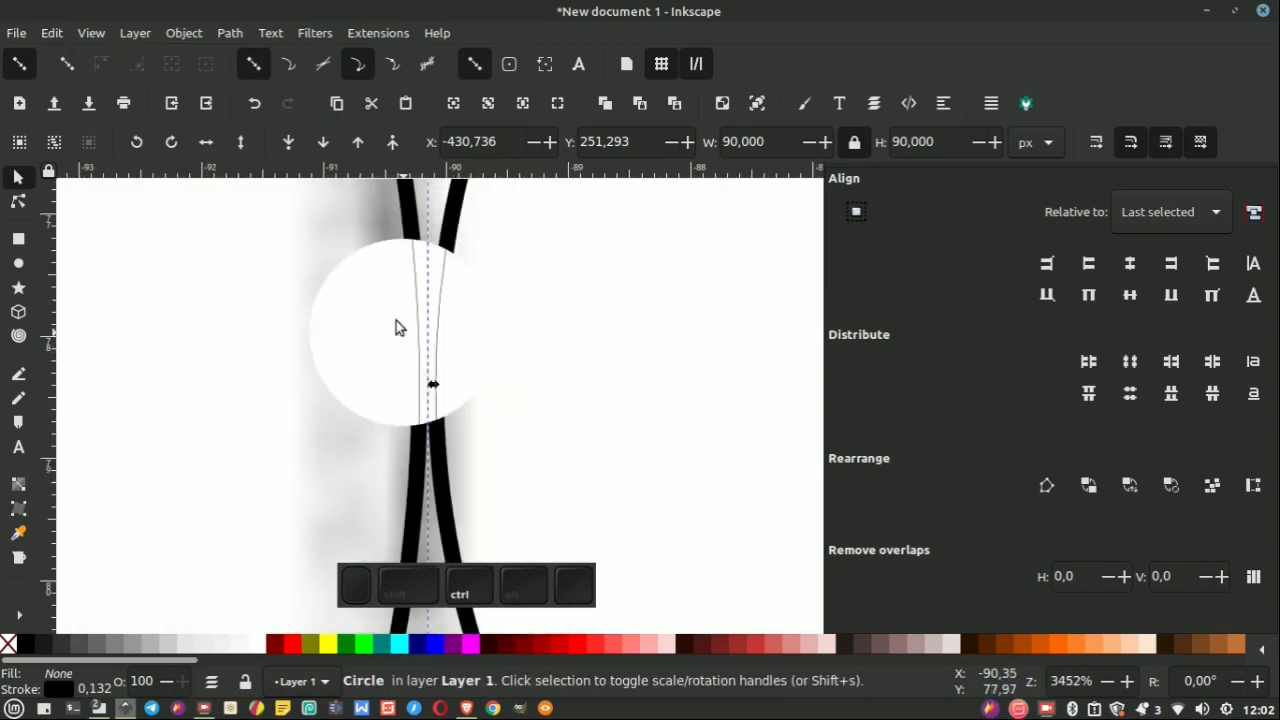
{"action": "scroll", "scroll_direction": "down", "scroll_amount": 3}
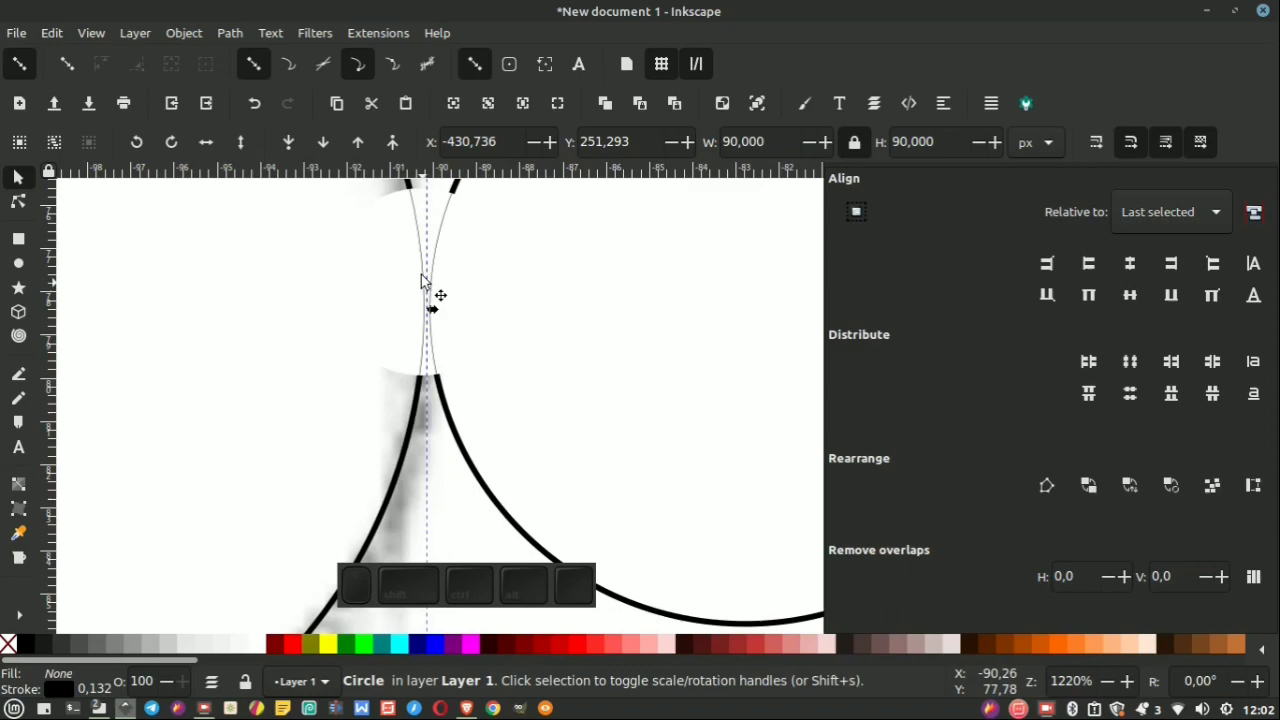
{"action": "scroll", "scroll_direction": "up", "scroll_amount": 3}
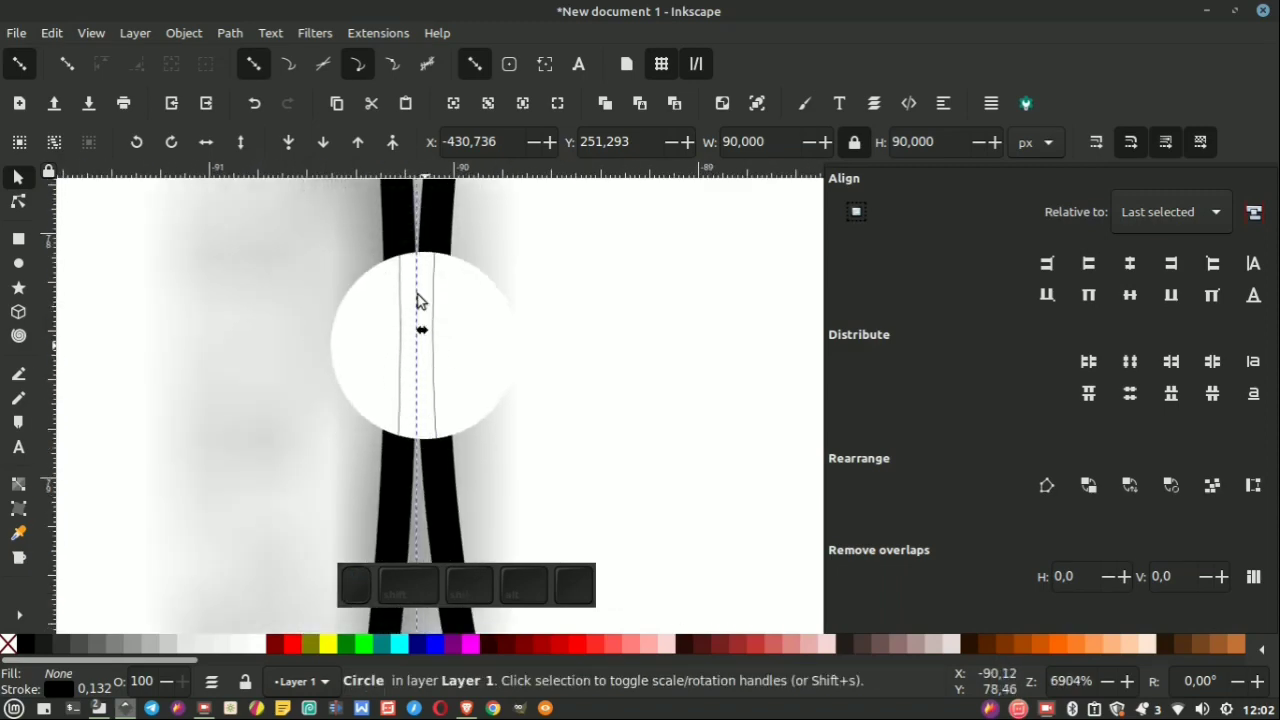
{"action": "scroll", "scroll_direction": "down", "scroll_amount": 3}
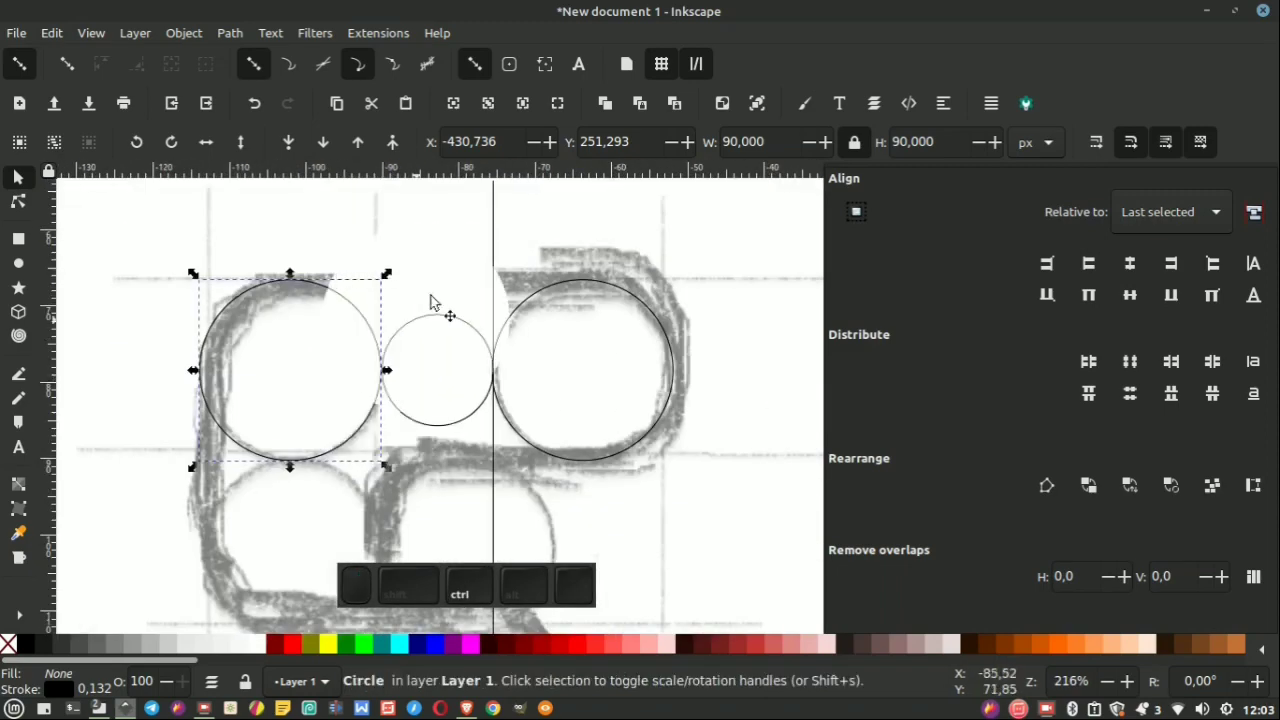
{"action": "middle_click", "coordinate": [445, 237]}
{"action": "scroll", "scroll_direction": "up", "scroll_amount": 3}
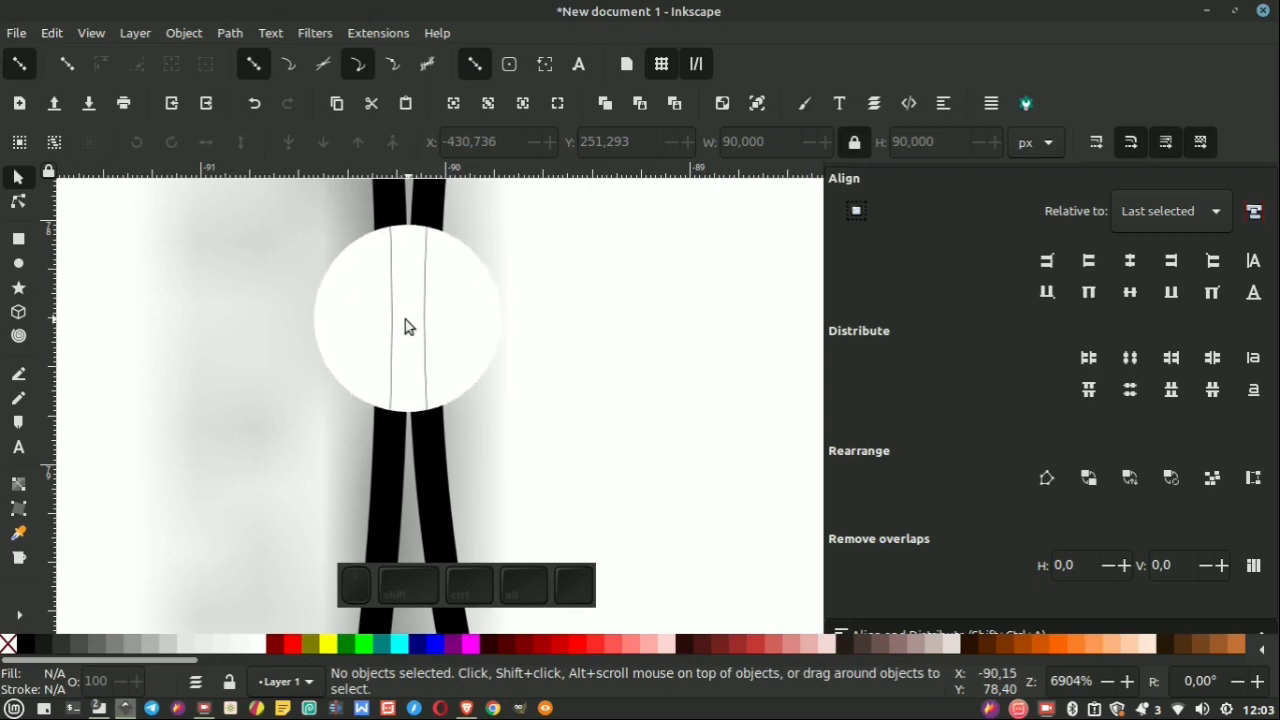
{"action": "scroll", "scroll_direction": "down", "scroll_amount": 3}
{"action": "middle_click", "coordinate": [92, 36]}
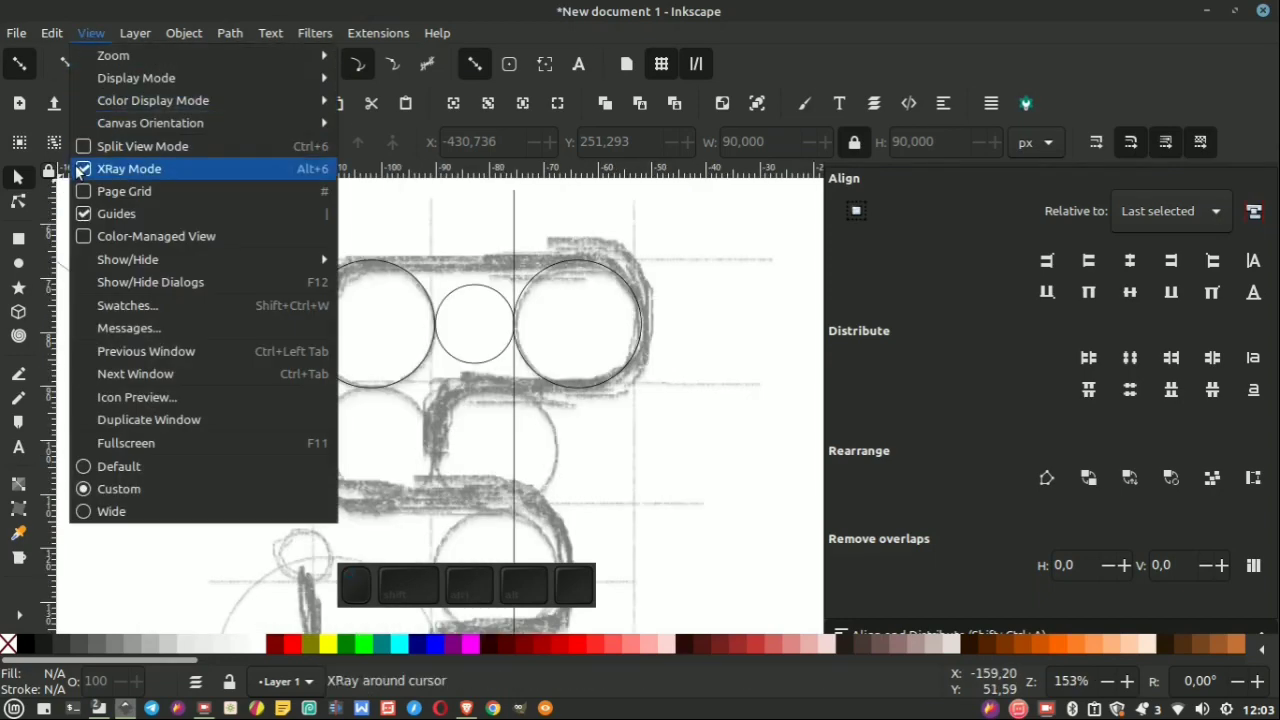
{"action": "middle_click", "coordinate": [89, 176]}
{"action": "scroll", "scroll_direction": "up", "scroll_amount": 3}
{"action": "scroll", "scroll_direction": "down", "scroll_amount": 3}
Align the vertical line to the left large circle's right edge.
{"action": "left_click", "coordinate": [551, 233]}
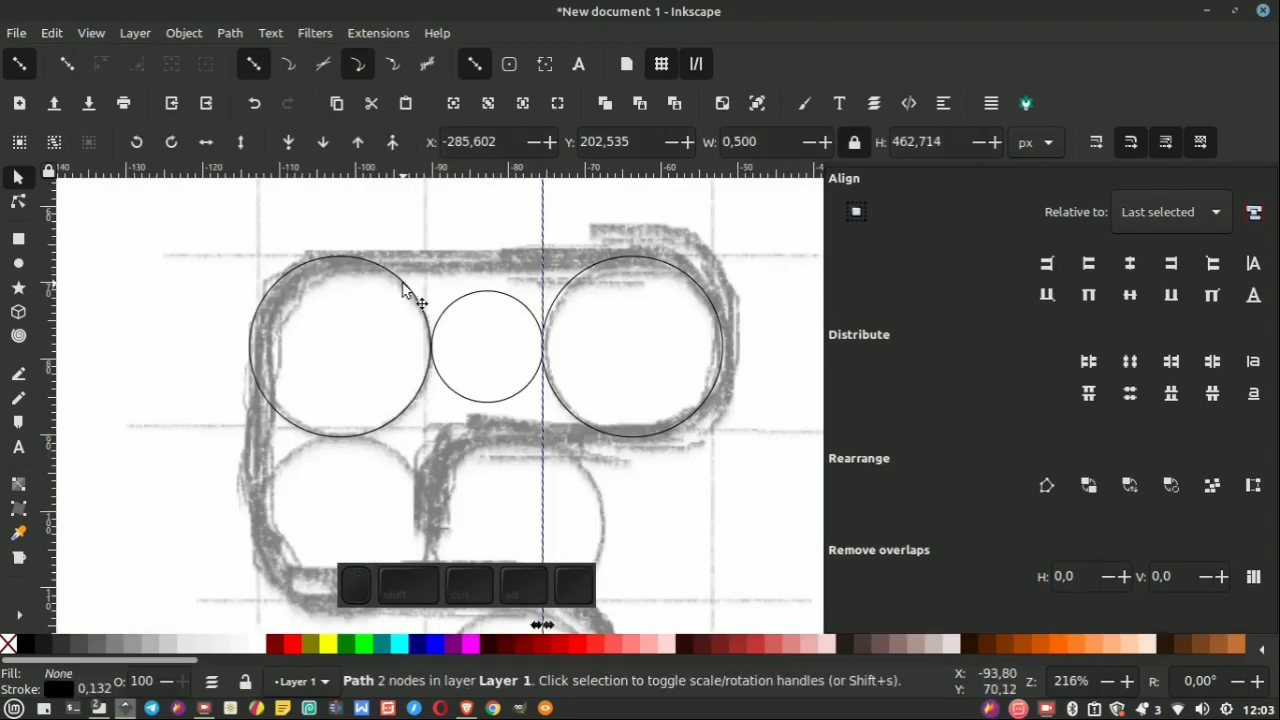
{"action": "left_click", "coordinate": [413, 284]}
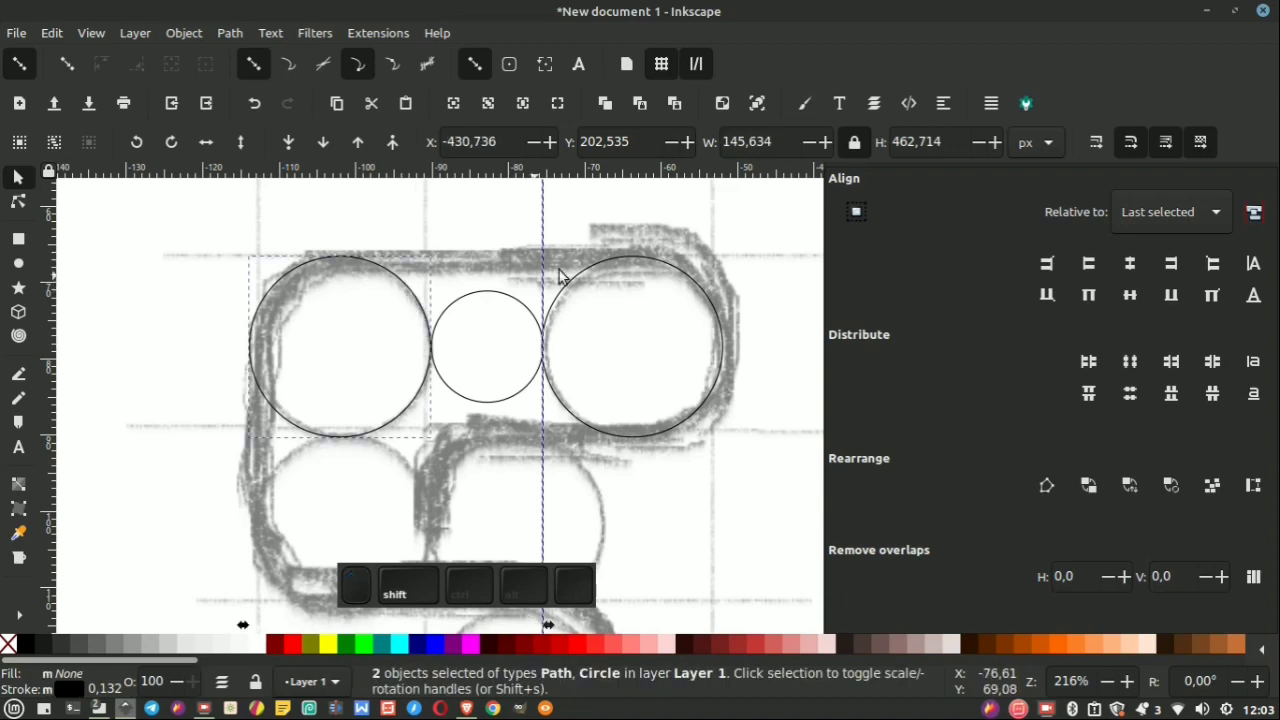
{"action": "scroll", "scroll_direction": "down", "scroll_amount": 3}
{"action": "scroll", "scroll_direction": "up", "scroll_amount": 3}
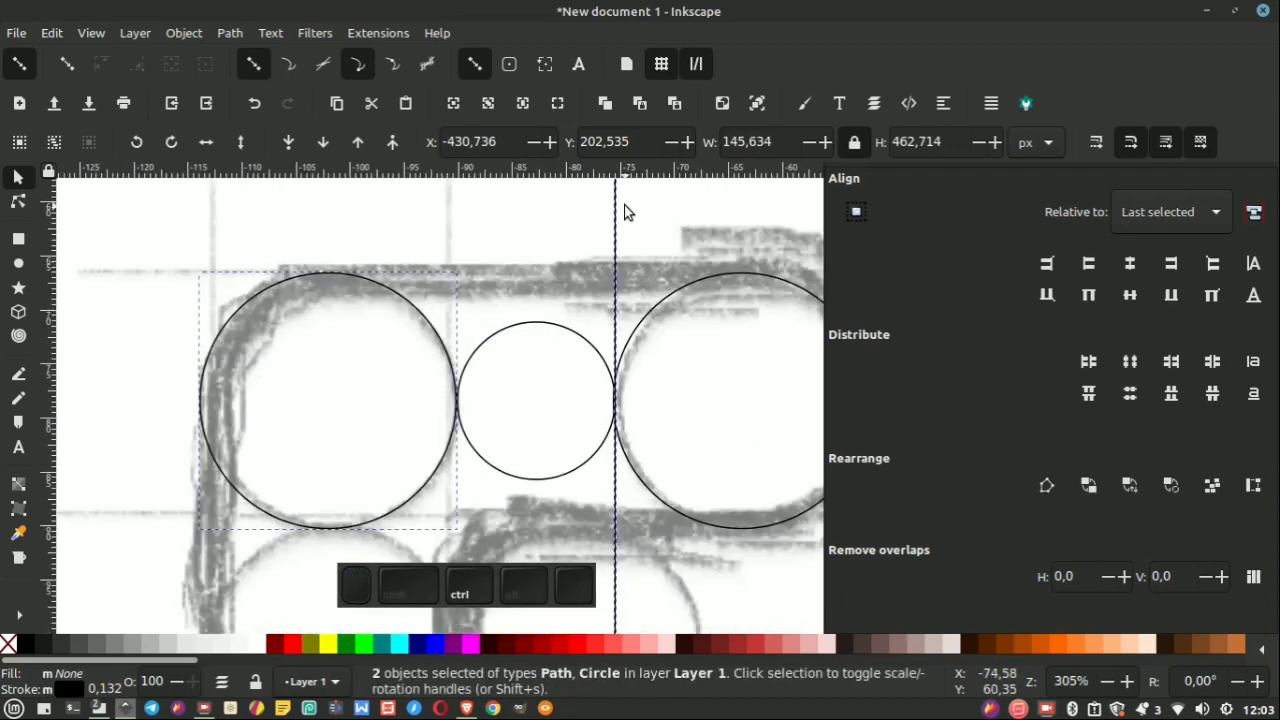
{"action": "scroll", "scroll_direction": "up", "scroll_amount": 3}
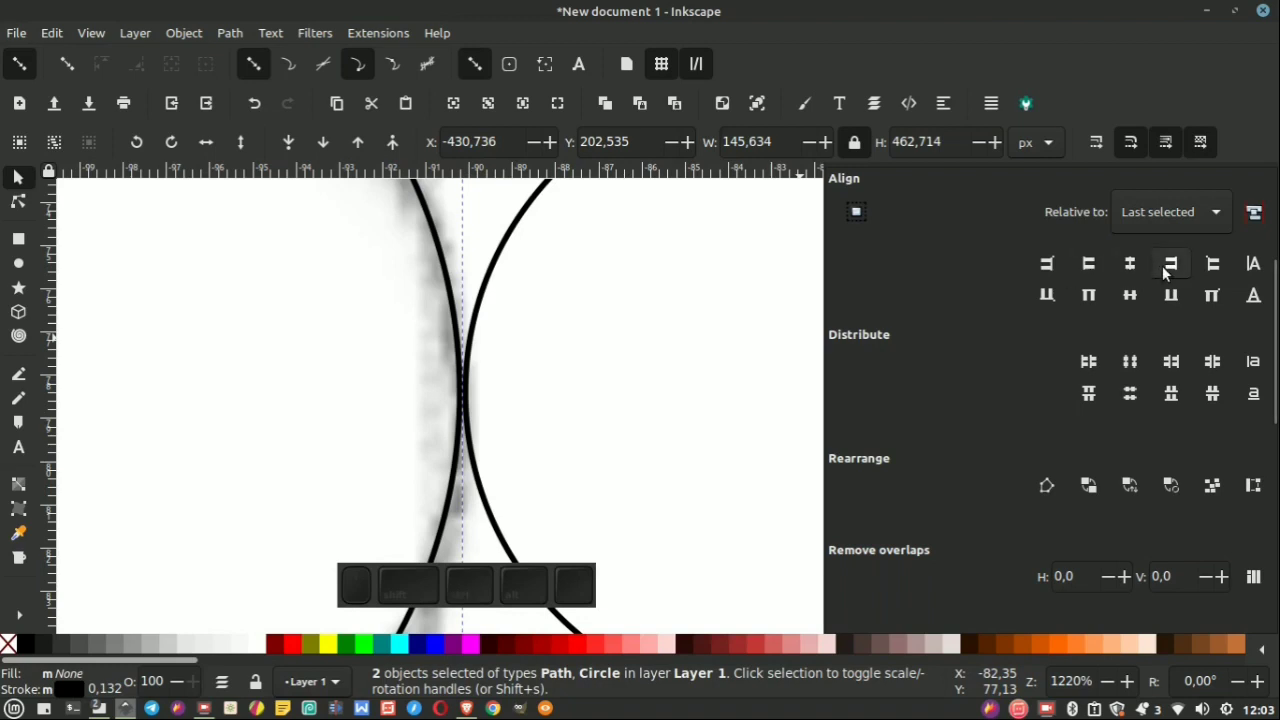
{"action": "left_click", "coordinate": [1172, 271]}
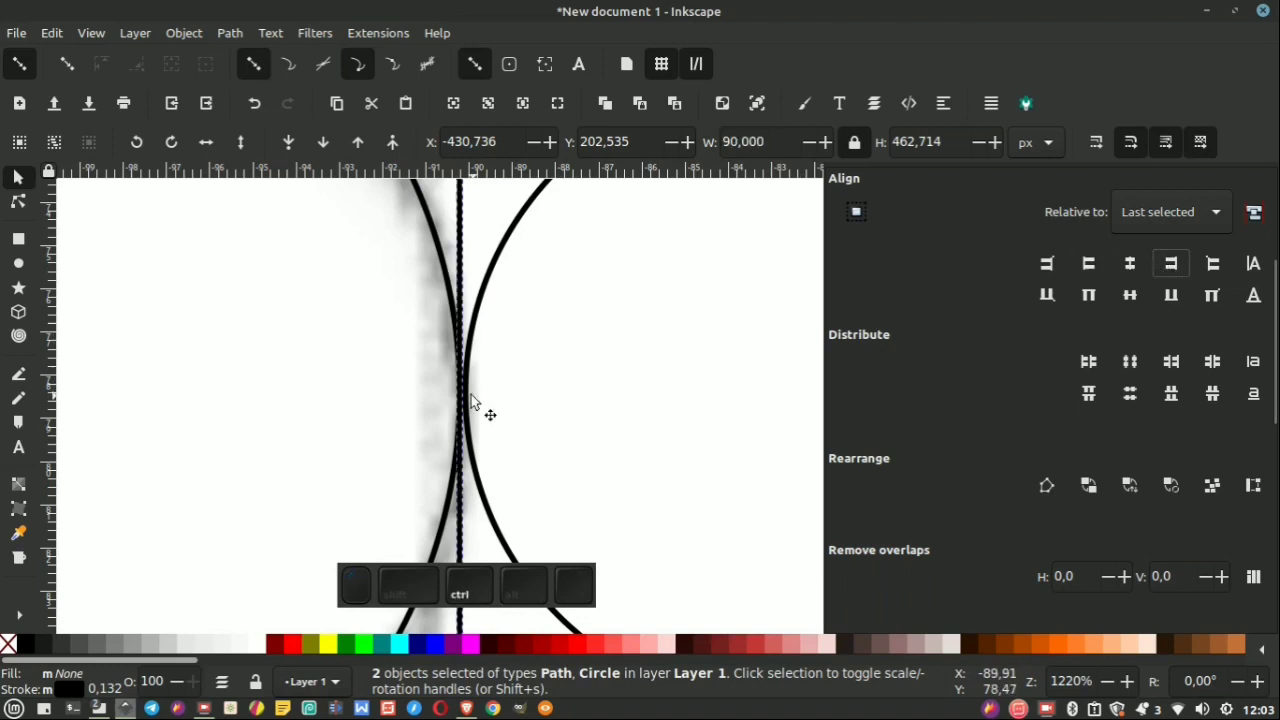
Zoom into the junction and turn on X-ray mode to check the fit.
{"action": "scroll", "scroll_direction": "up", "scroll_amount": 3}
{"action": "scroll", "scroll_direction": "down", "scroll_amount": 3}
{"action": "middle_click", "coordinate": [478, 295]}
{"action": "middle_click", "coordinate": [480, 297]}
{"action": "scroll", "scroll_direction": "up", "scroll_amount": 3}
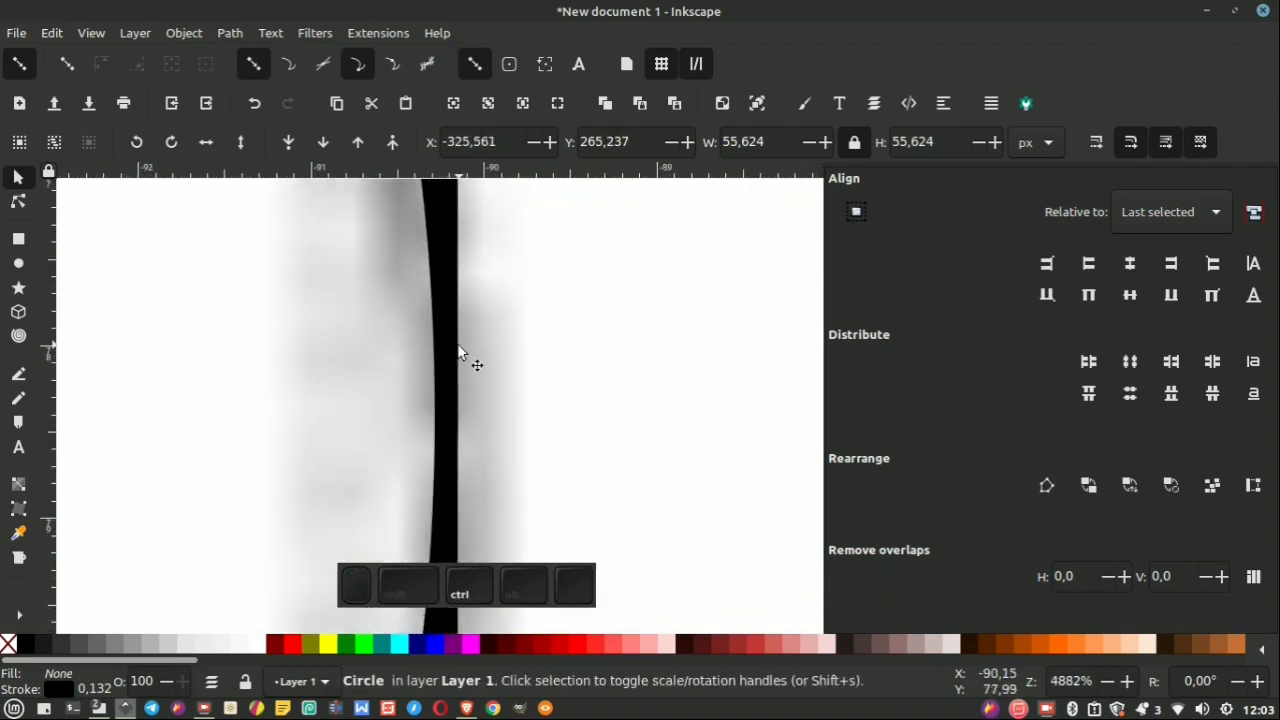
{"action": "middle_click", "coordinate": [96, 38]}
{"action": "left_click", "coordinate": [88, 176]}
{"action": "left_click", "coordinate": [460, 385]}
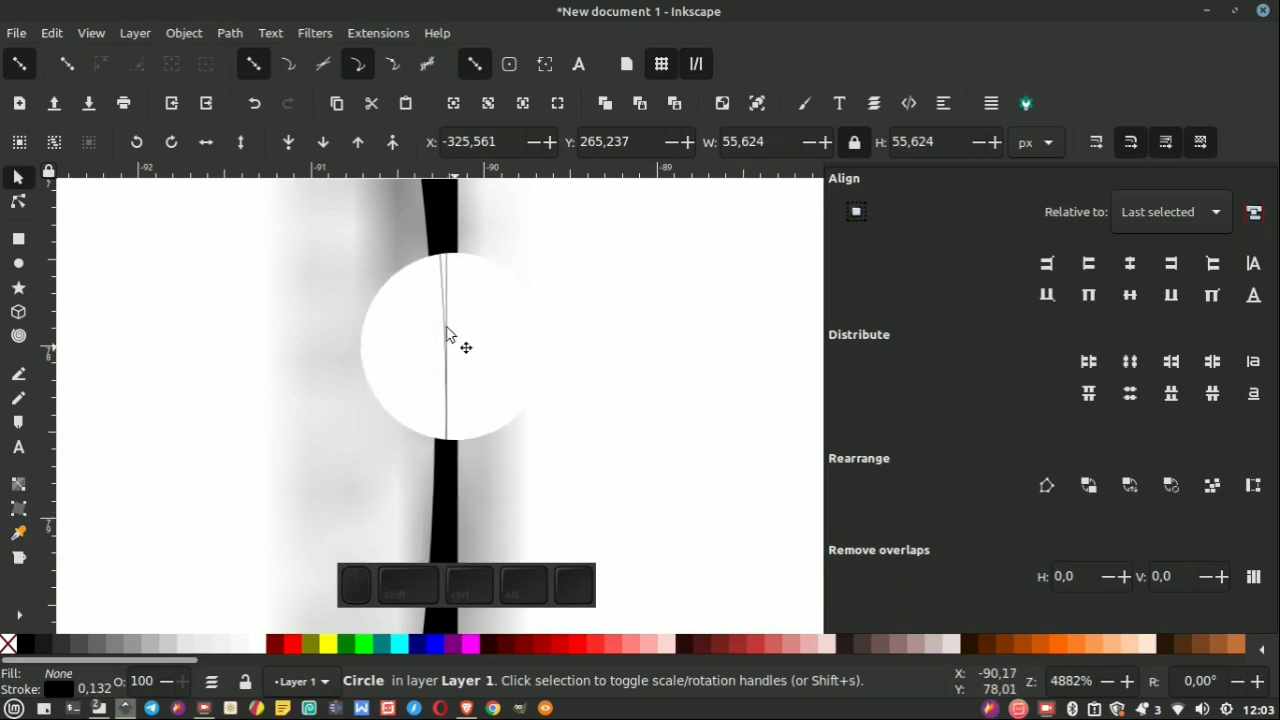
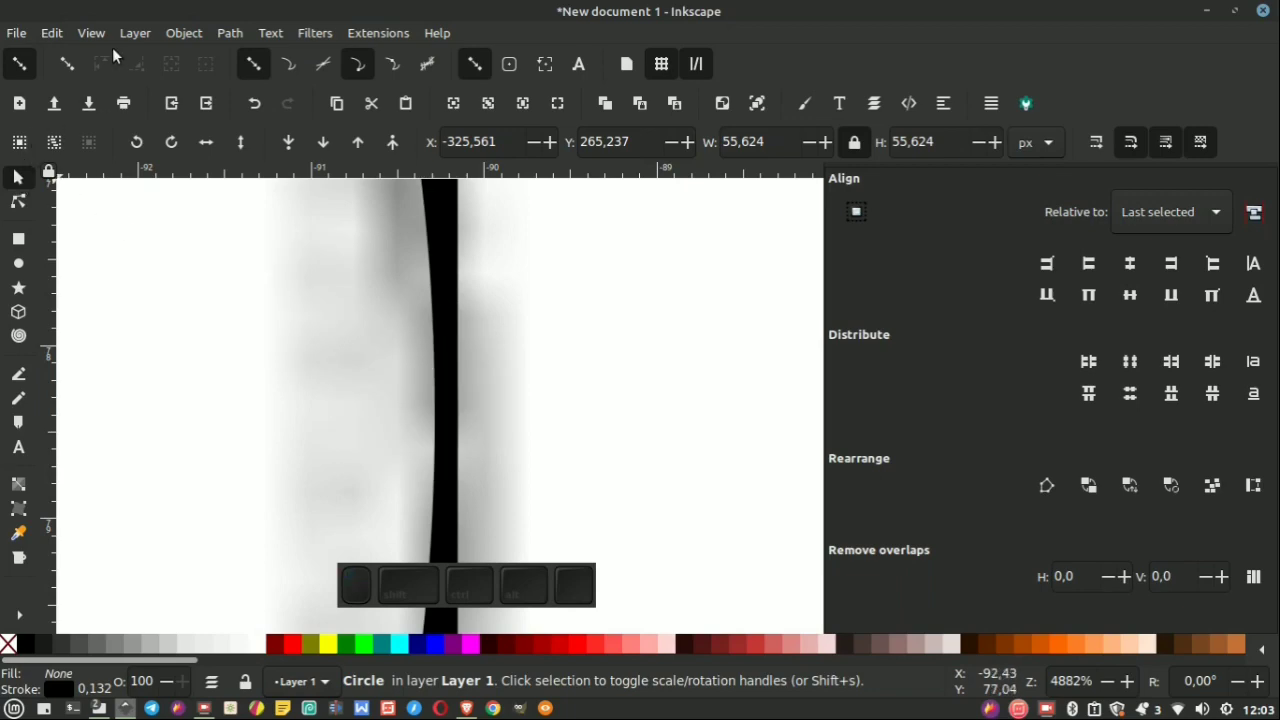
Toggle X-ray mode and align the guide line to the small circle's edge.
{"action": "left_click", "coordinate": [98, 40]}
{"action": "left_click", "coordinate": [88, 176]}
{"action": "scroll", "scroll_direction": "down", "scroll_amount": 3}
{"action": "left_click", "coordinate": [471, 244]}
{"action": "left_click", "coordinate": [494, 269]}
{"action": "scroll", "scroll_direction": "up", "scroll_amount": 3}
{"action": "scroll", "scroll_direction": "down", "scroll_amount": 3}
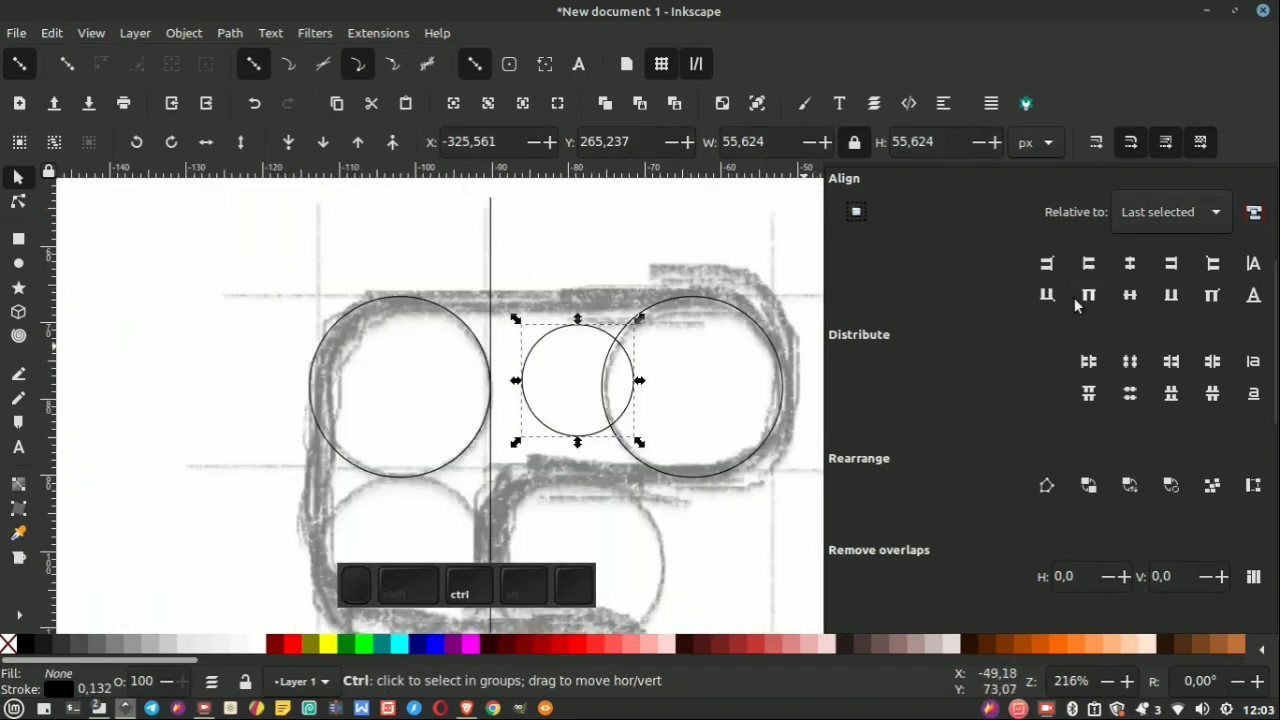
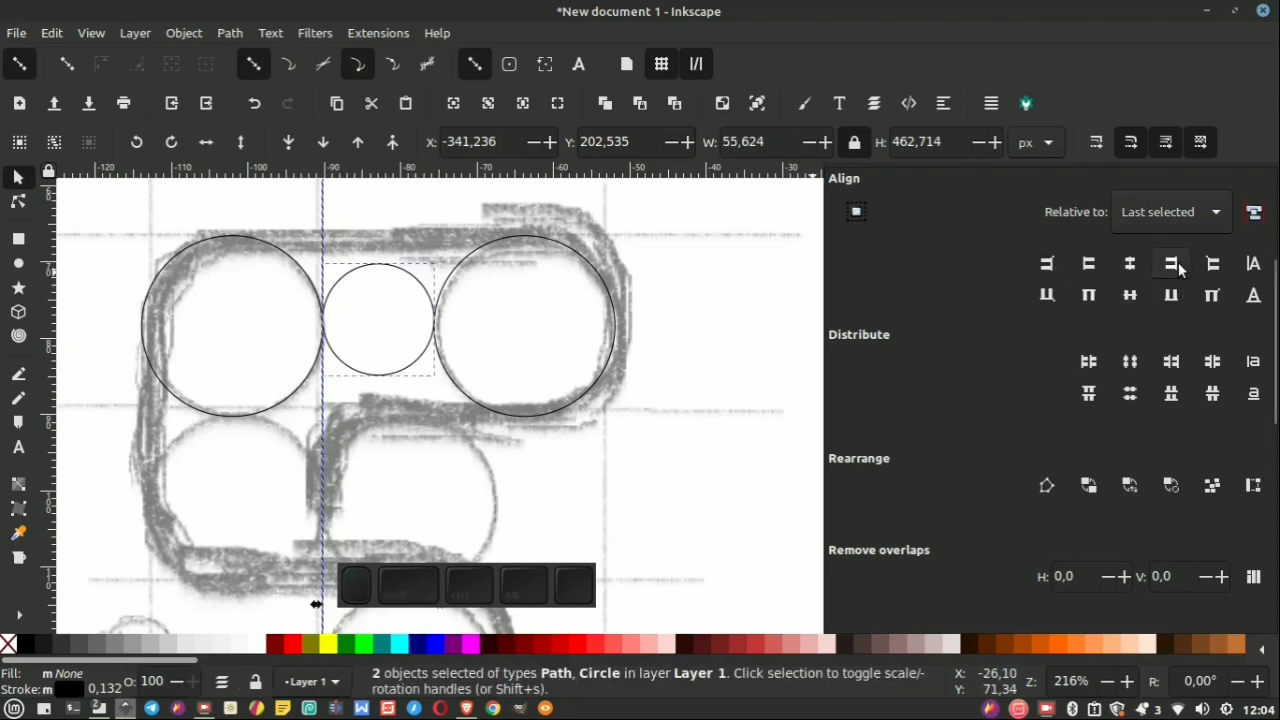
{"action": "left_click", "coordinate": [1184, 268]}
{"action": "left_click", "coordinate": [749, 267]}
Align the other guide line to the right large circle's left edge.
{"action": "scroll", "scroll_direction": "up", "scroll_amount": 3}
{"action": "scroll", "scroll_direction": "down", "scroll_amount": 3}
{"action": "left_click", "coordinate": [474, 259]}
{"action": "scroll", "scroll_direction": "down", "scroll_amount": 3}
{"action": "left_click", "coordinate": [460, 268]}
Zoom in at high magnification with X-ray mode to verify tangency of the lines.
{"action": "scroll", "scroll_direction": "up", "scroll_amount": 3}
{"action": "middle_click", "coordinate": [1094, 271]}
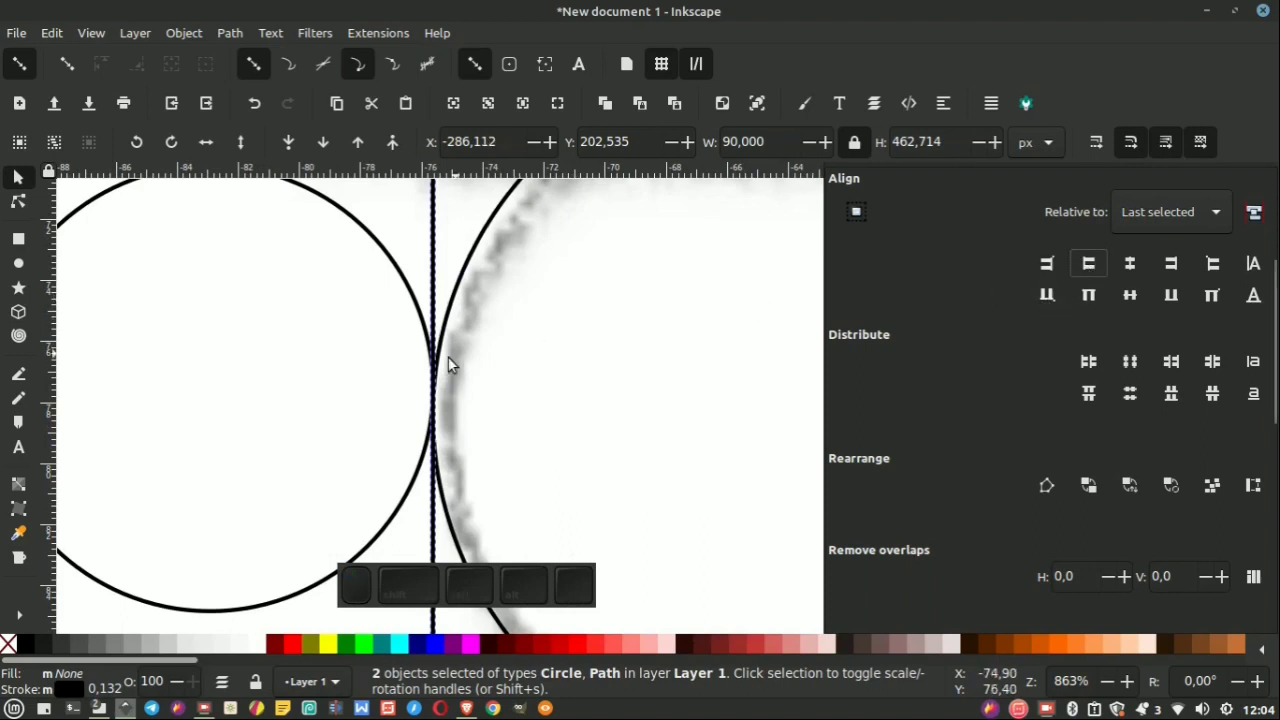
{"action": "scroll", "scroll_direction": "up", "scroll_amount": 3}
{"action": "scroll", "scroll_direction": "down", "scroll_amount": 3}
{"action": "scroll", "scroll_direction": "up", "scroll_amount": 3}
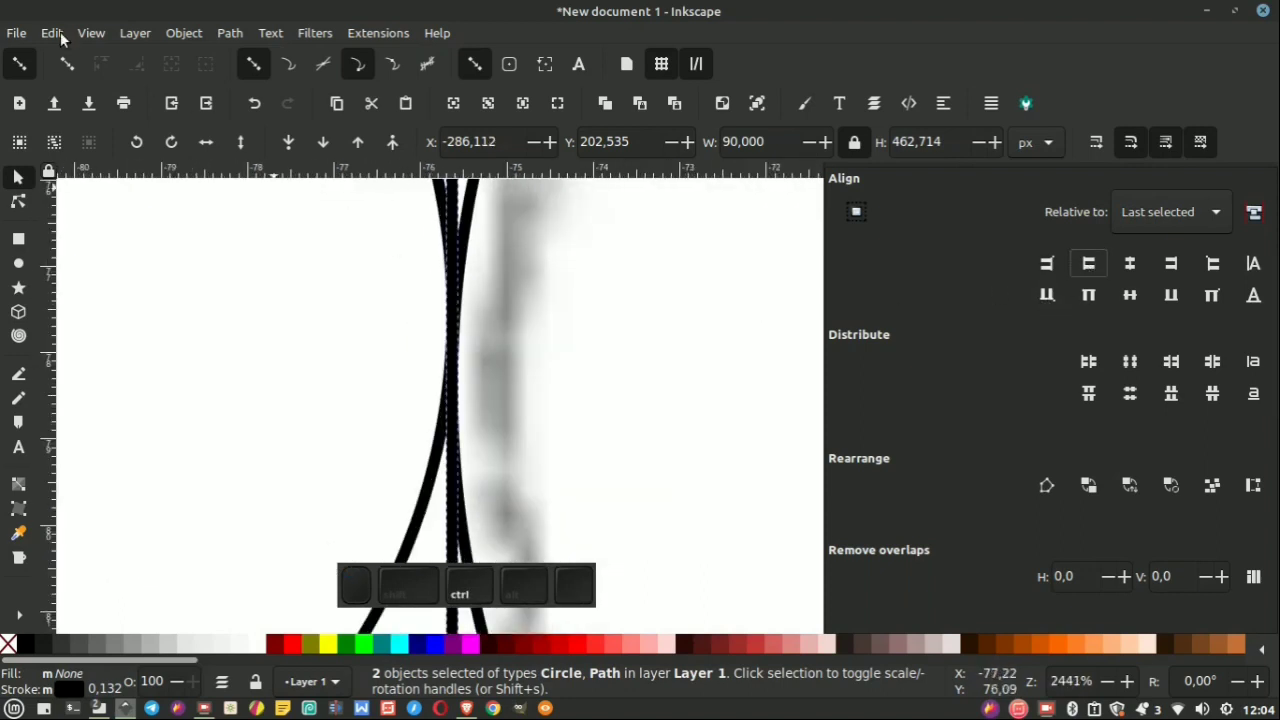
{"action": "middle_click", "coordinate": [100, 42]}
{"action": "middle_click", "coordinate": [108, 183]}
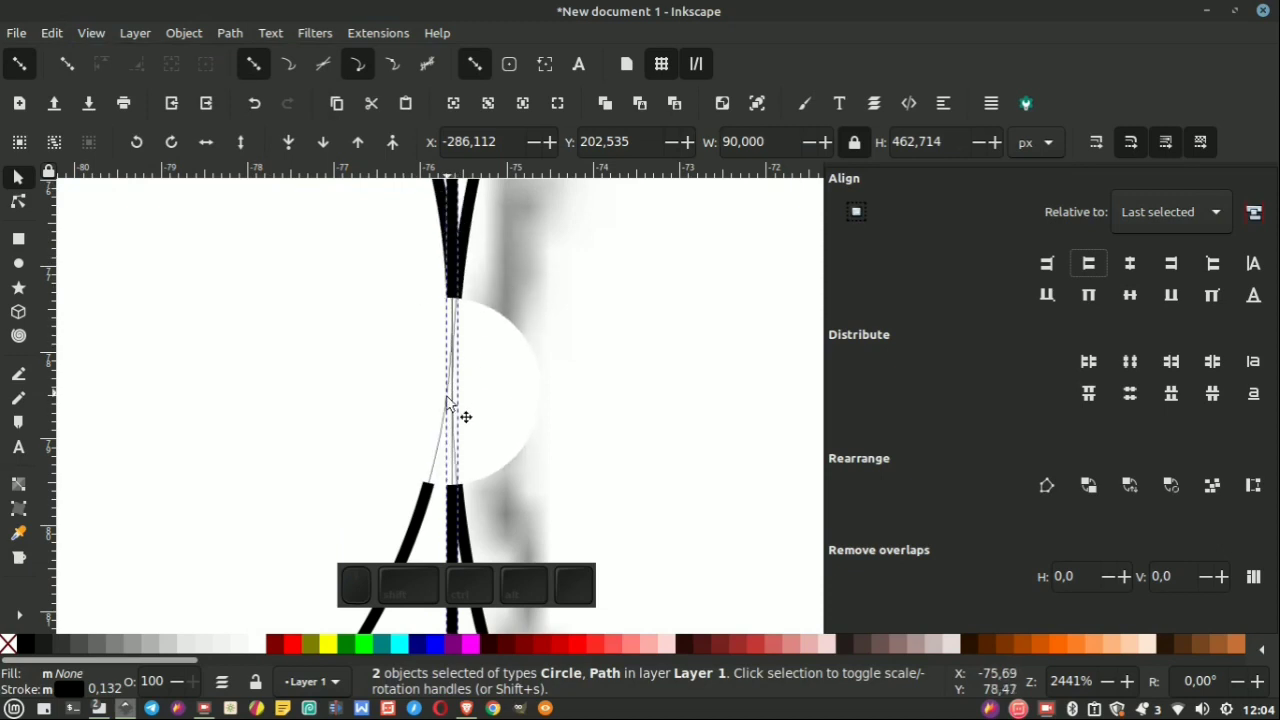
{"action": "scroll", "scroll_direction": "up", "scroll_amount": 3}
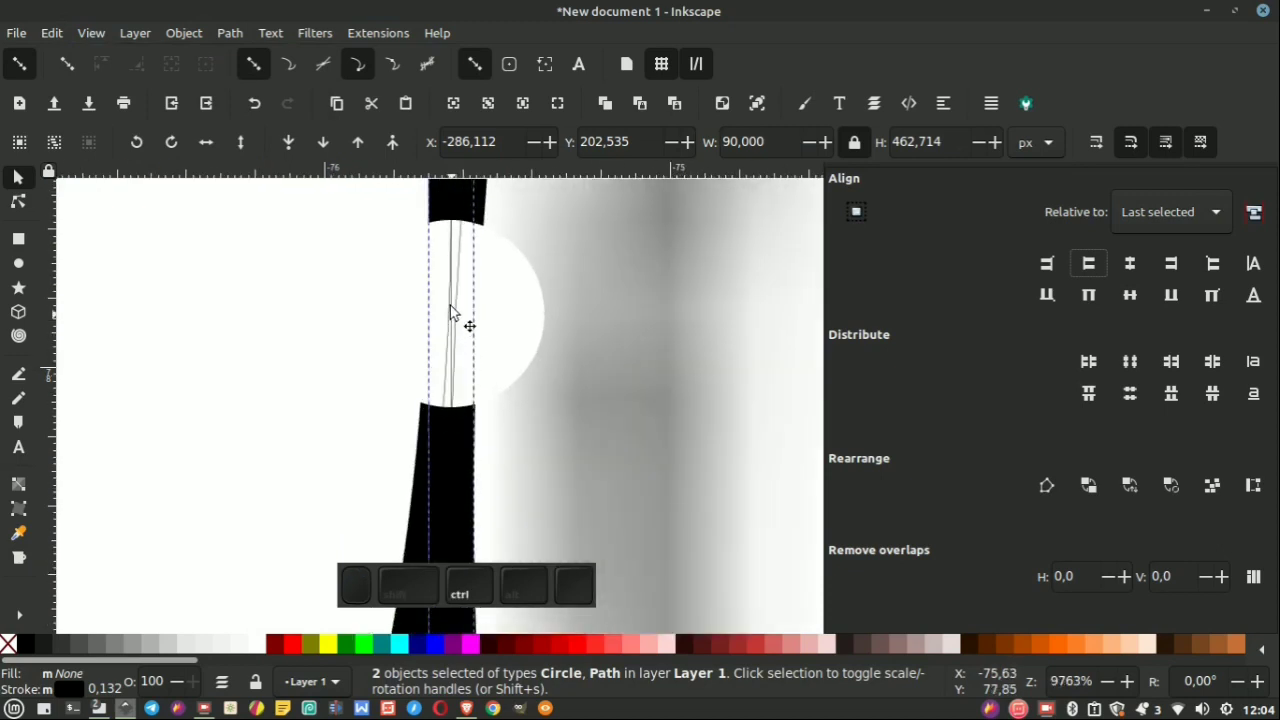
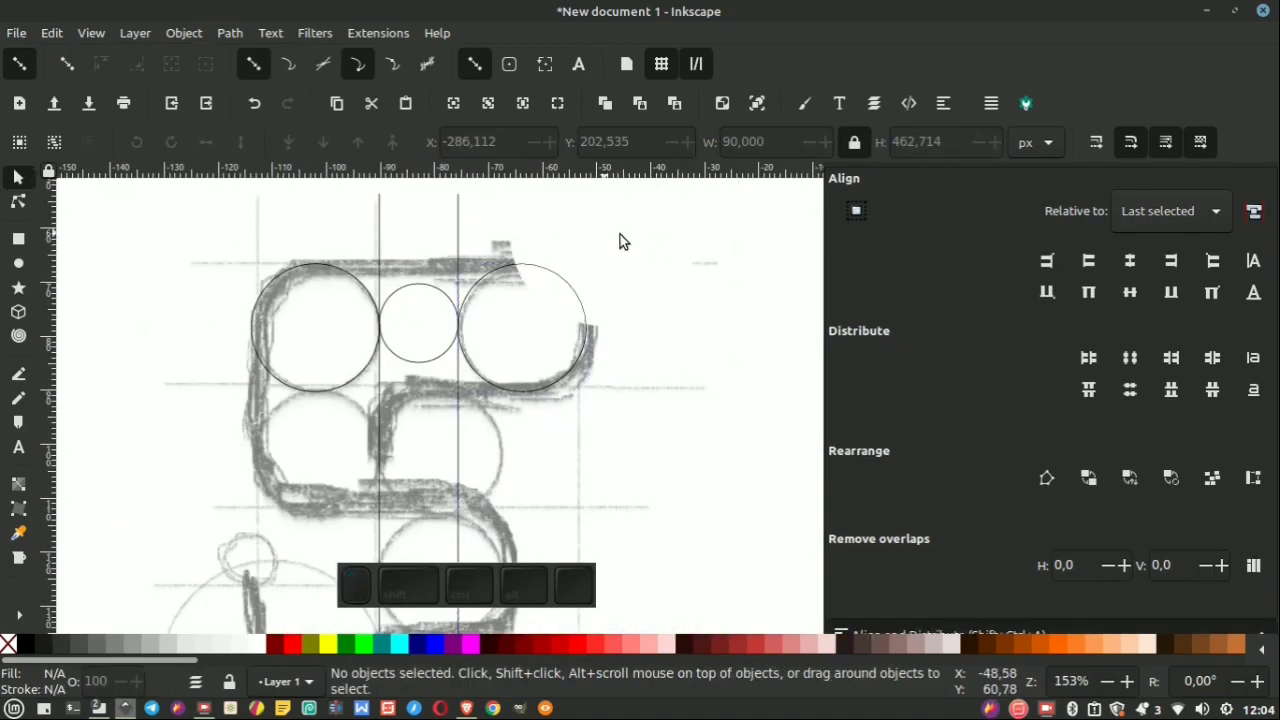
Centre the three top circles on one horizontal axis via Align and Distribute, then start the stroke settings for a guide line.
{"action": "left_click", "coordinate": [680, 249]}
{"action": "scroll", "scroll_direction": "up", "scroll_amount": 3}
{"action": "left_click", "coordinate": [1139, 298]}
{"action": "scroll", "scroll_direction": "down", "scroll_amount": 3}
{"action": "scroll", "scroll_direction": "up", "scroll_amount": 3}
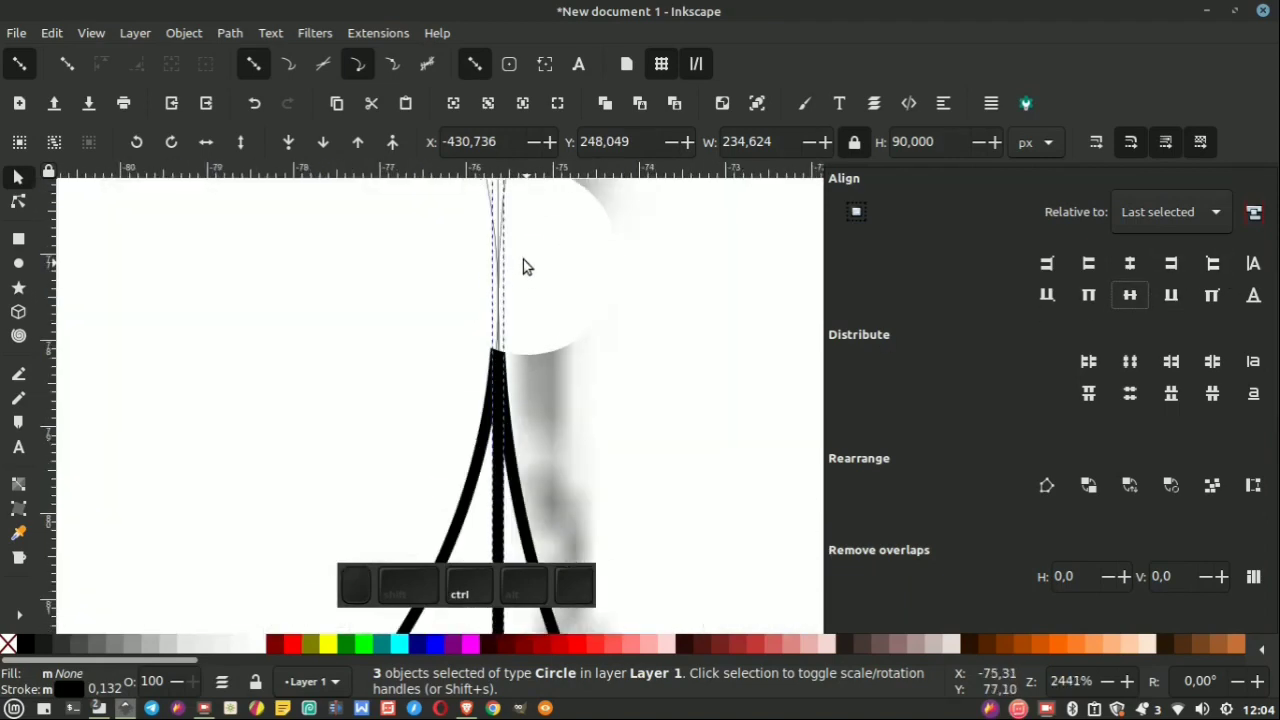
{"action": "scroll", "scroll_direction": "up", "scroll_amount": 3}
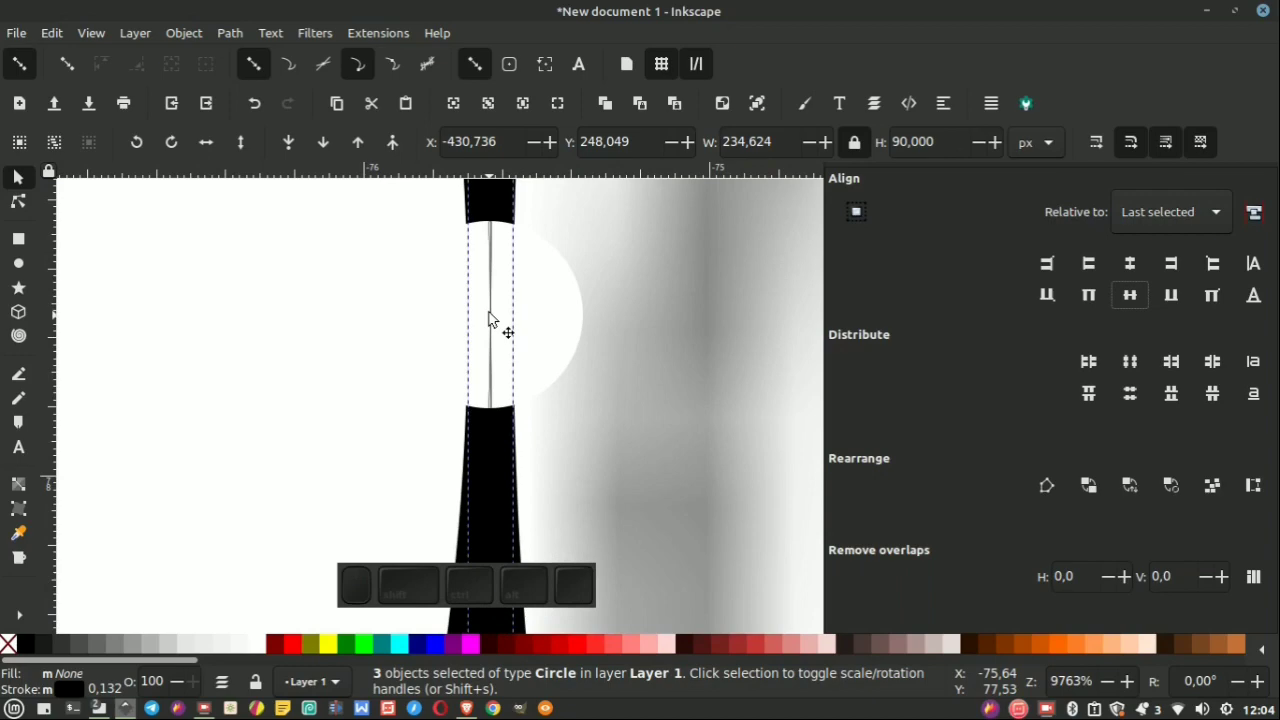
{"action": "scroll", "scroll_direction": "down", "scroll_amount": 3}
{"action": "left_click", "coordinate": [20, 174]}
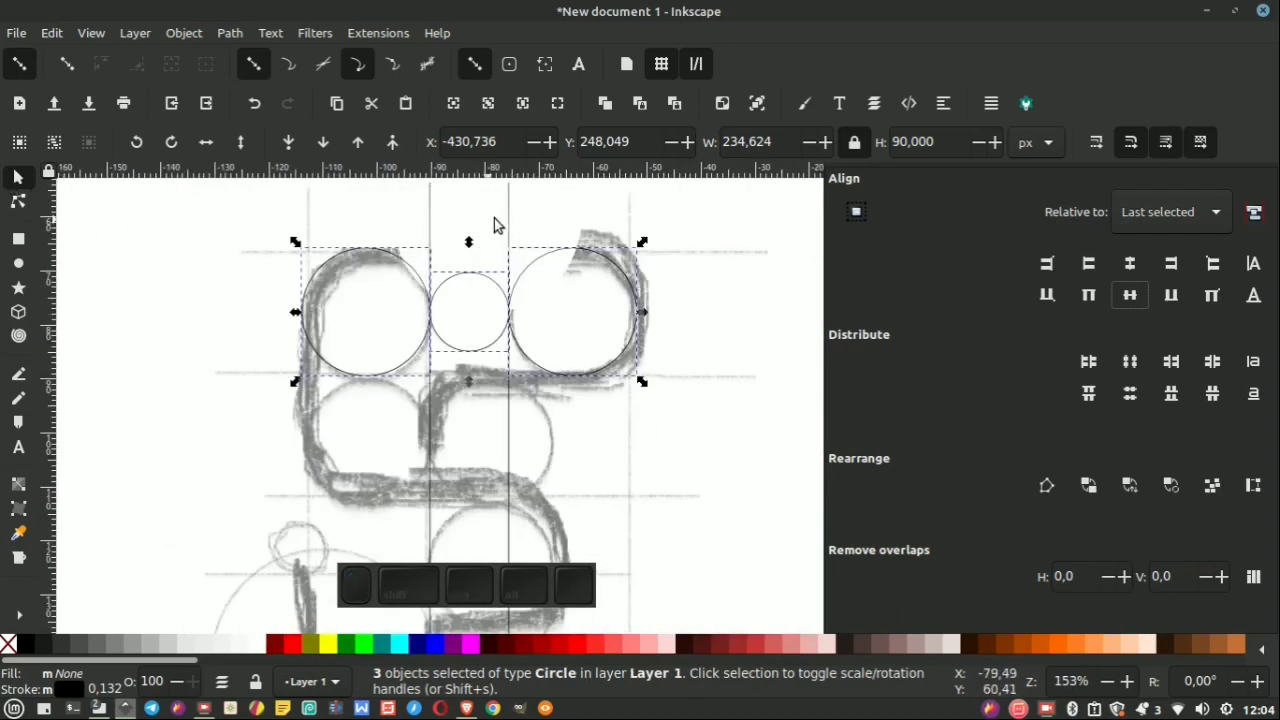
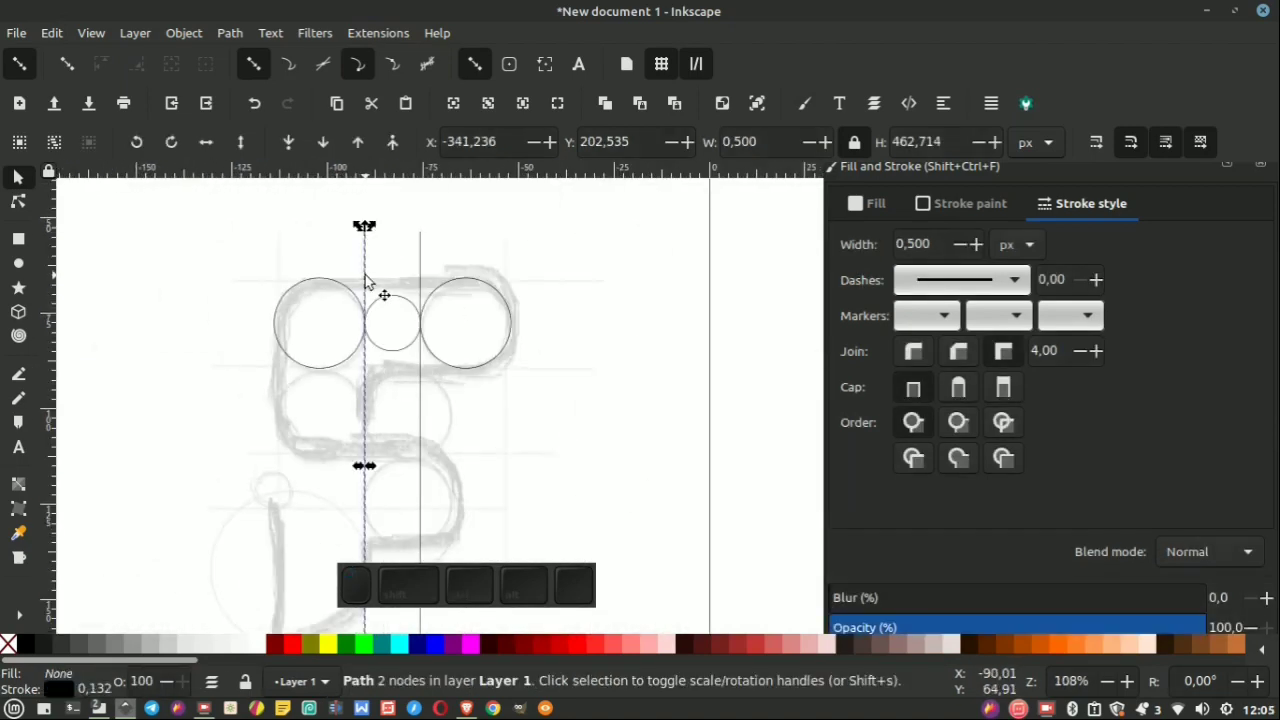
Copy the vertical guide line and align the pasted copy to a big circle's outer edge.
{"action": "scroll", "scroll_direction": "up", "scroll_amount": 3}
{"action": "scroll", "scroll_direction": "up", "scroll_amount": 3}
{"action": "scroll", "scroll_direction": "down", "scroll_amount": 3}
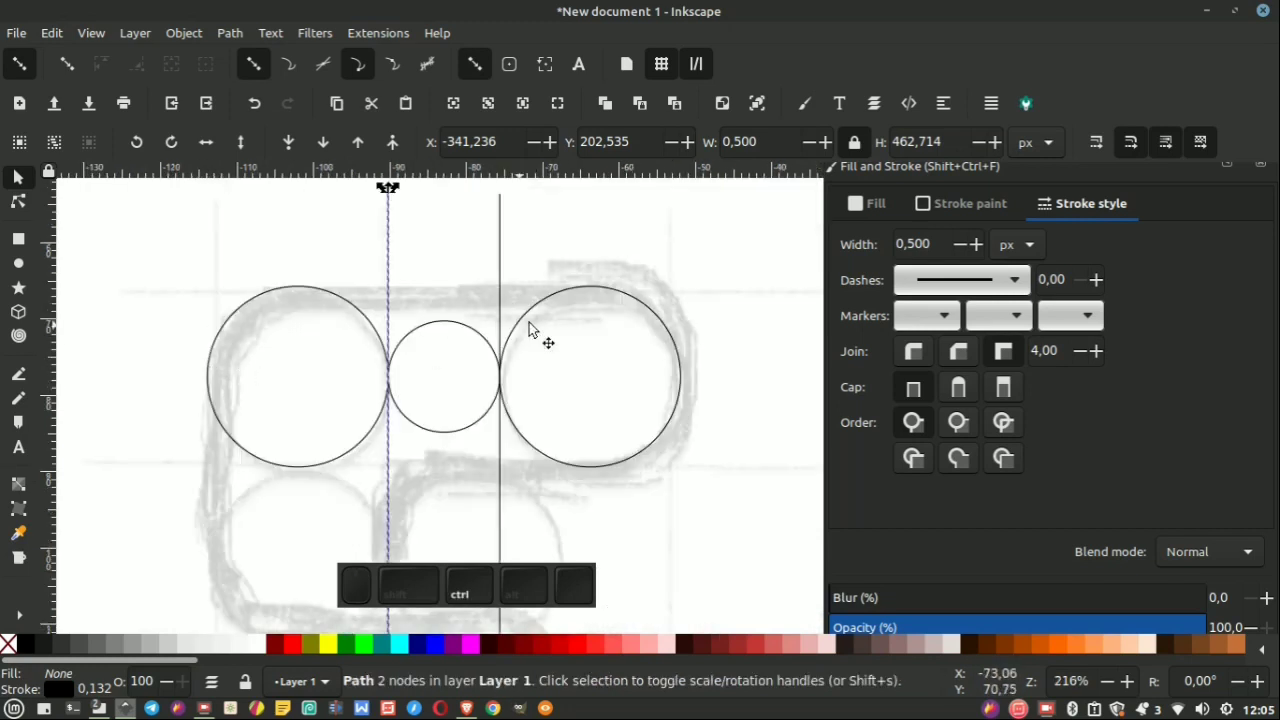
{"action": "left_click", "coordinate": [227, 337]}
{"action": "left_click", "coordinate": [645, 249]}
{"action": "left_click", "coordinate": [390, 273]}
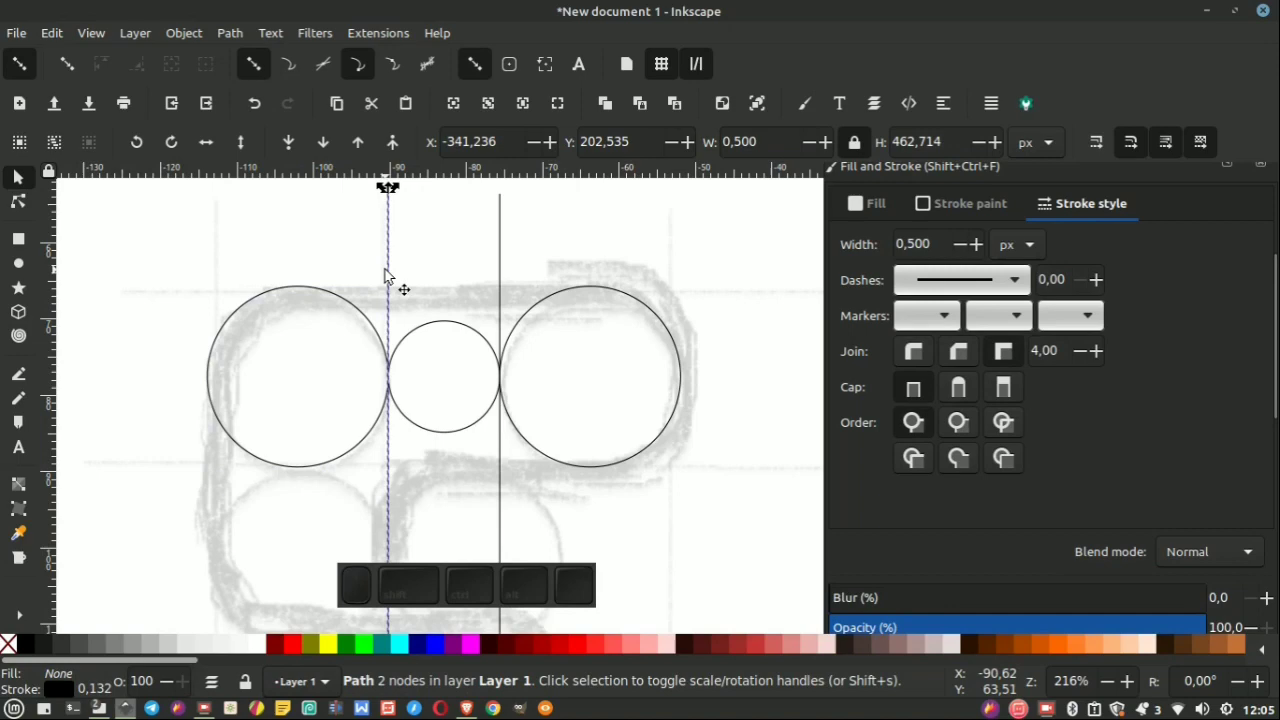
{"action": "right_click", "coordinate": [393, 273]}
{"action": "left_click", "coordinate": [497, 304]}
{"action": "left_click", "coordinate": [240, 320]}
{"action": "left_click", "coordinate": [947, 110]}
{"action": "left_click", "coordinate": [1093, 266]}
Paste another guide line copy and align it to the right circle's outer edge.
{"action": "left_click", "coordinate": [640, 242]}
{"action": "left_click", "coordinate": [508, 269]}
{"action": "right_click", "coordinate": [509, 268]}
{"action": "left_click", "coordinate": [594, 306]}
{"action": "left_click", "coordinate": [666, 316]}
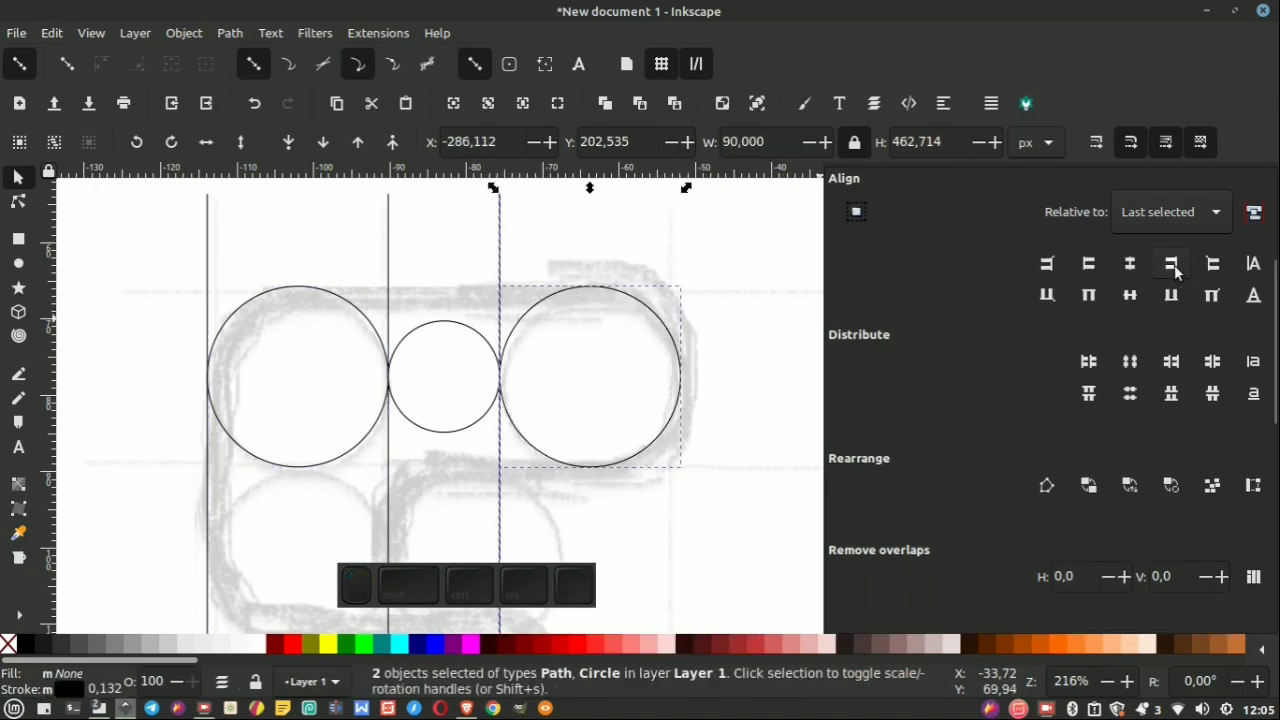
{"action": "left_click", "coordinate": [1177, 267]}
{"action": "left_click", "coordinate": [791, 263]}
{"action": "scroll", "scroll_direction": "down", "scroll_amount": 3}
{"action": "scroll", "scroll_direction": "up", "scroll_amount": 3}
{"action": "scroll", "scroll_direction": "down", "scroll_amount": 3}
{"action": "scroll", "scroll_direction": "up", "scroll_amount": 3}
Duplicate the top-left circle and drag the copy directly beneath it.
{"action": "left_click", "coordinate": [384, 300]}
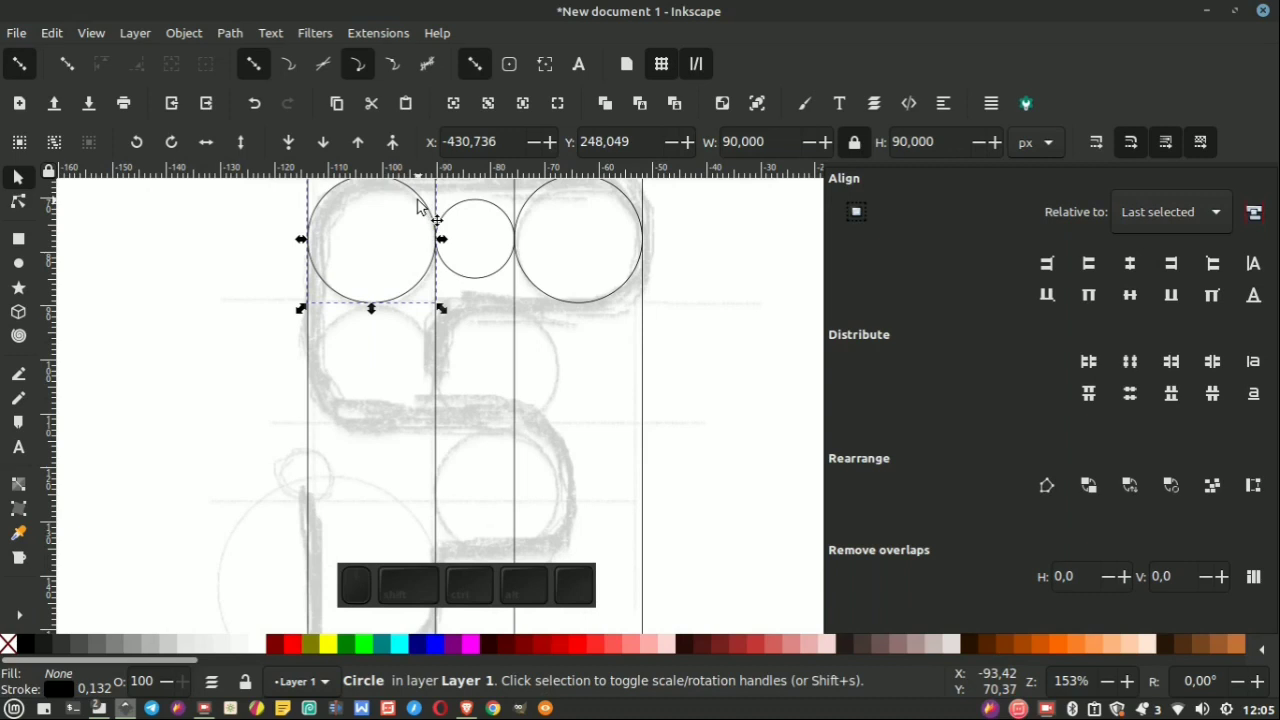
{"action": "scroll", "scroll_direction": "up", "scroll_amount": 3}
{"action": "left_click", "coordinate": [427, 204]}
{"action": "left_click", "coordinate": [490, 299]}
{"action": "left_click_drag", "start_coordinate": [436, 274], "coordinate": [346, 351]}
{"action": "scroll", "scroll_direction": "up", "scroll_amount": 3}
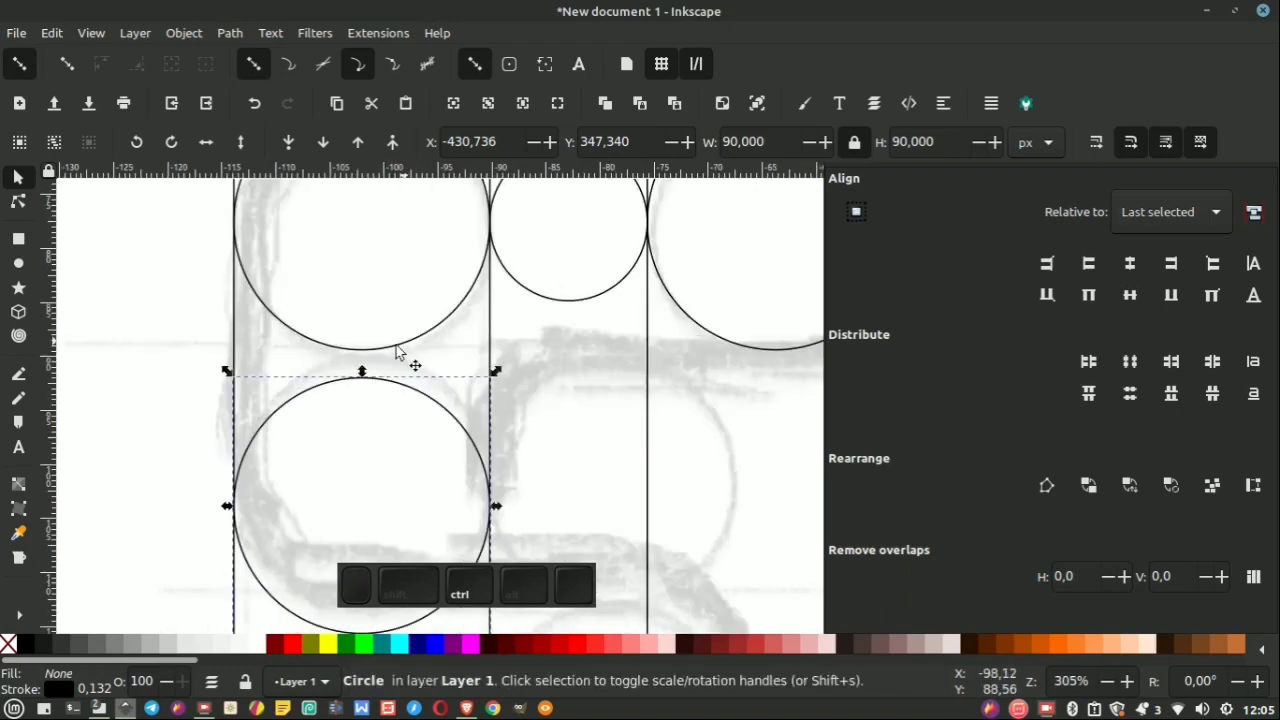
{"action": "scroll", "scroll_direction": "down", "scroll_amount": 3}
Copy a vertical guide line, paste it as a horizontal line and place it between the stacked left circles.
{"action": "left_click", "coordinate": [610, 240]}
{"action": "right_click", "coordinate": [610, 240]}
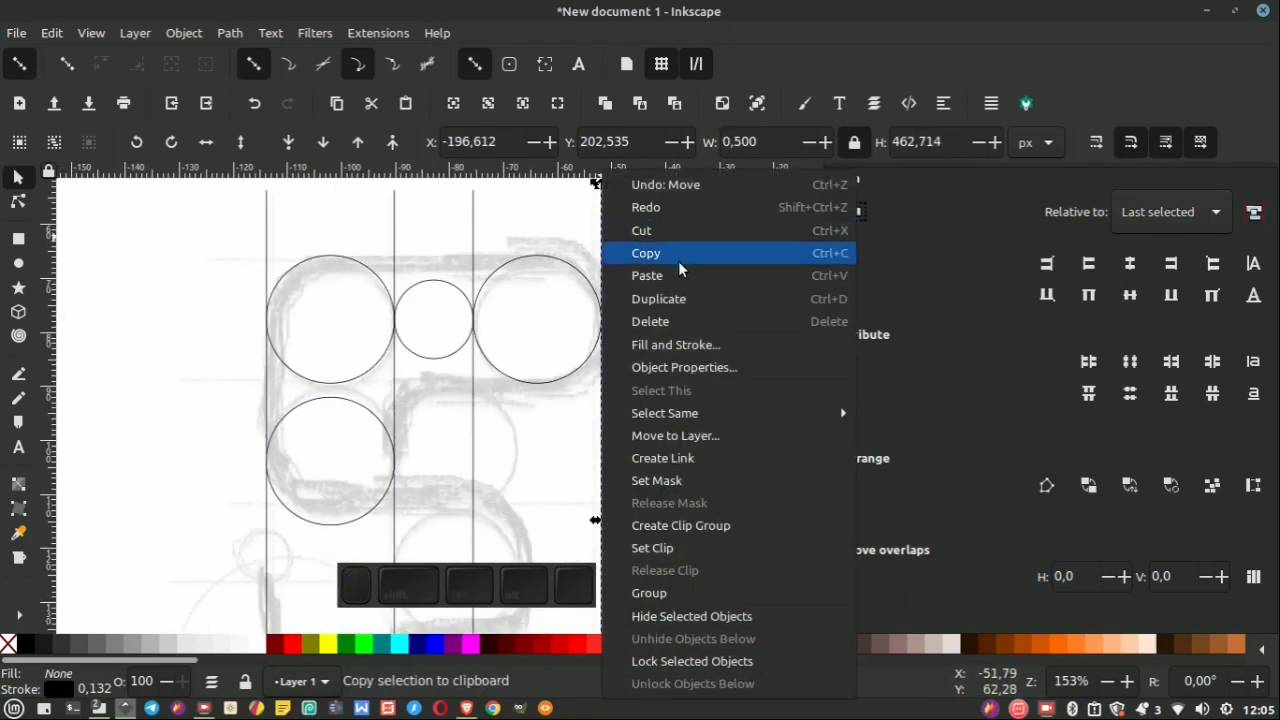
{"action": "left_click", "coordinate": [690, 300]}
{"action": "left_click", "coordinate": [179, 149]}
{"action": "left_click_drag", "start_coordinate": [721, 522], "coordinate": [343, 395]}
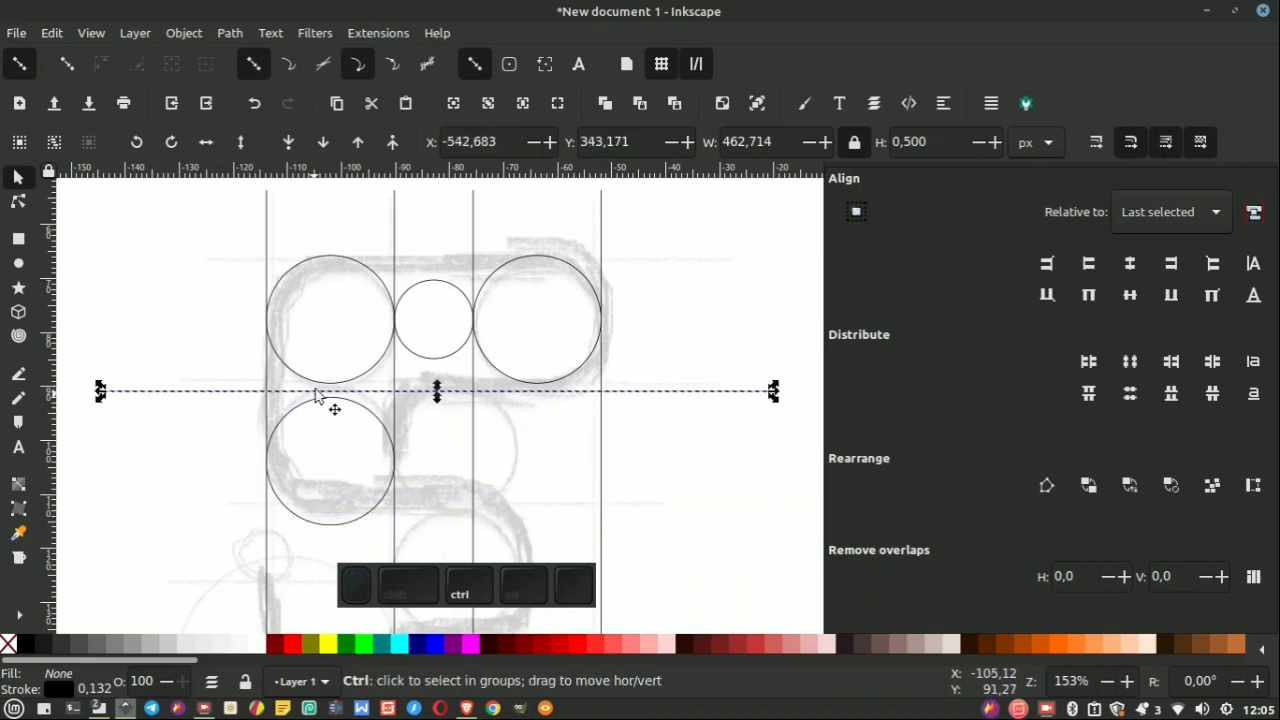
Align the horizontal line to the top-left circle's bottom edge, then select the lower-left circle.
{"action": "left_click", "coordinate": [370, 381]}
{"action": "scroll", "scroll_direction": "up", "scroll_amount": 3}
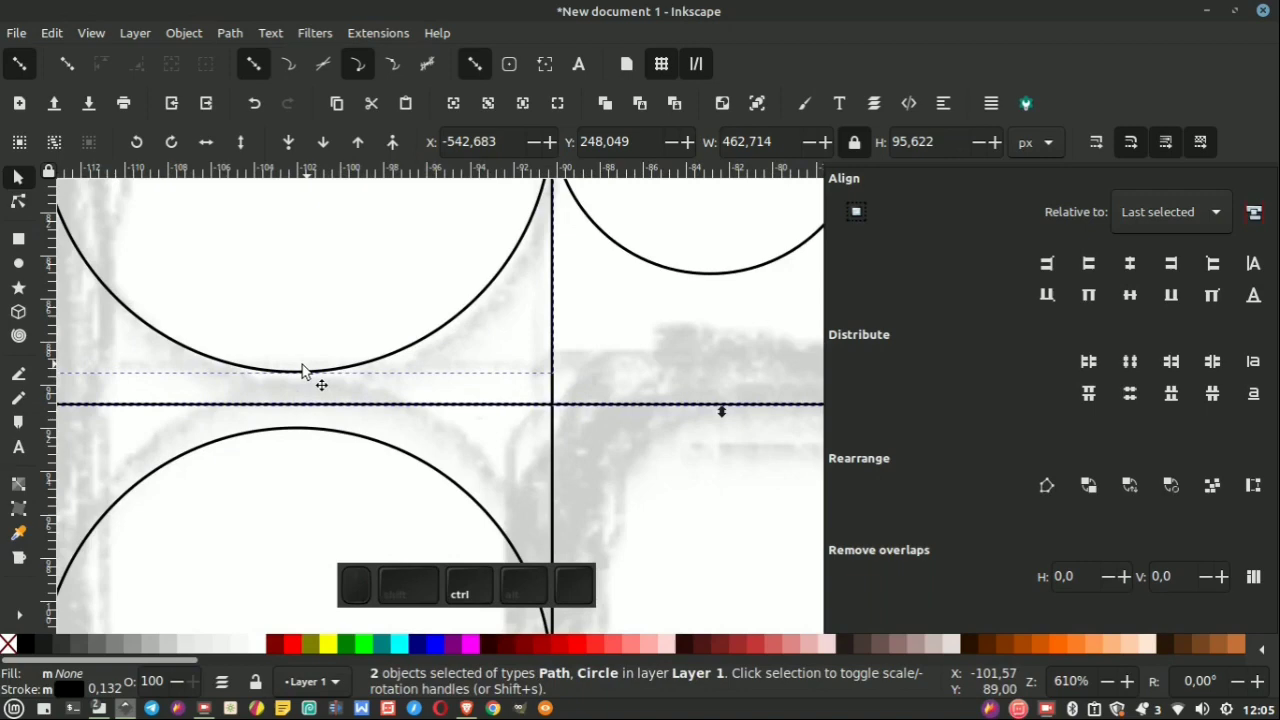
{"action": "scroll", "scroll_direction": "up", "scroll_amount": 3}
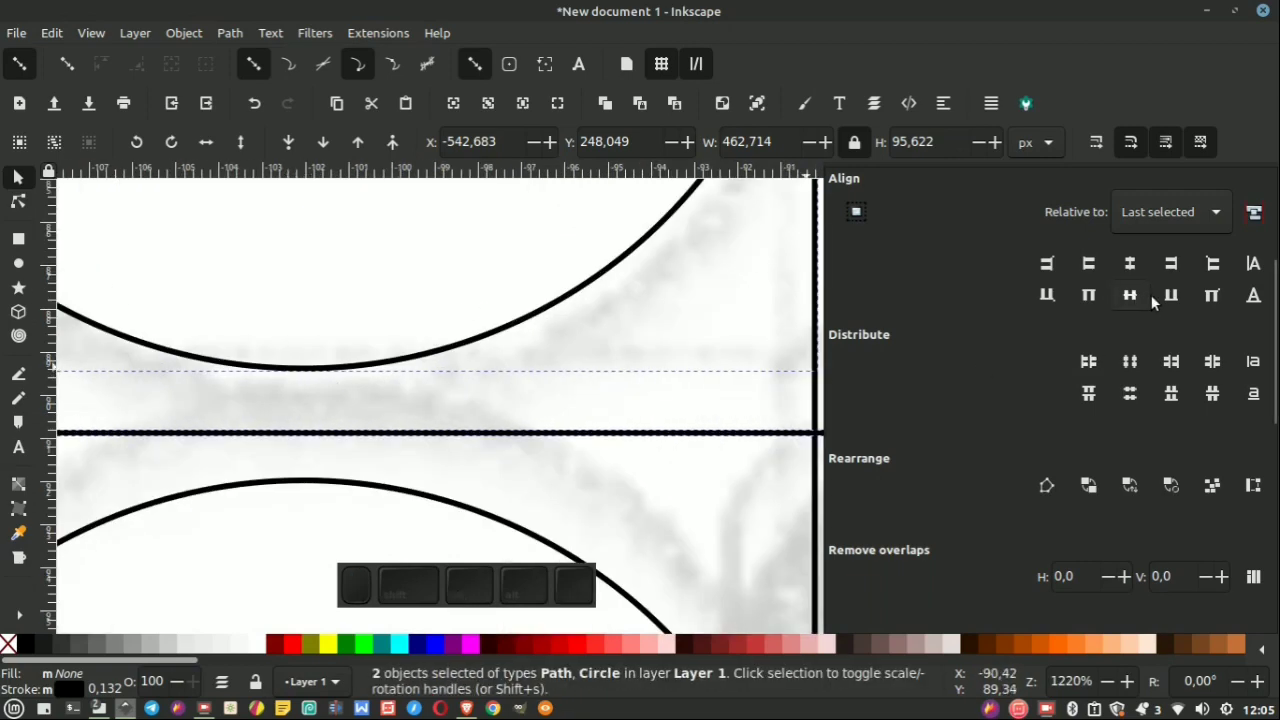
{"action": "middle_click", "coordinate": [1174, 300]}
{"action": "middle_click", "coordinate": [354, 305]}
{"action": "scroll", "scroll_direction": "up", "scroll_amount": 3}
{"action": "scroll", "scroll_direction": "down", "scroll_amount": 3}
{"action": "left_click", "coordinate": [441, 405]}
{"action": "left_click", "coordinate": [467, 350]}
{"action": "left_click", "coordinate": [1086, 296]}
{"action": "scroll", "scroll_direction": "down", "scroll_amount": 3}
{"action": "left_click", "coordinate": [638, 302]}
{"action": "scroll", "scroll_direction": "up", "scroll_amount": 3}
{"action": "left_click", "coordinate": [332, 516]}
{"action": "scroll", "scroll_direction": "down", "scroll_amount": 3}
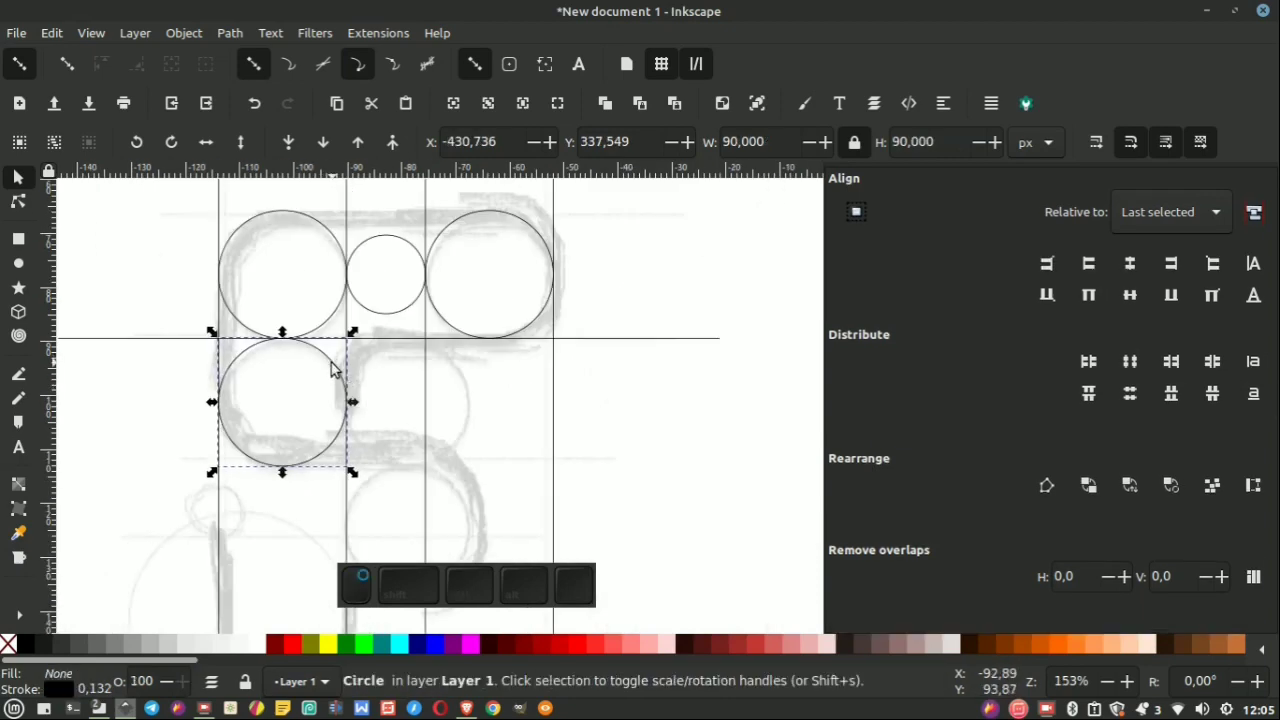
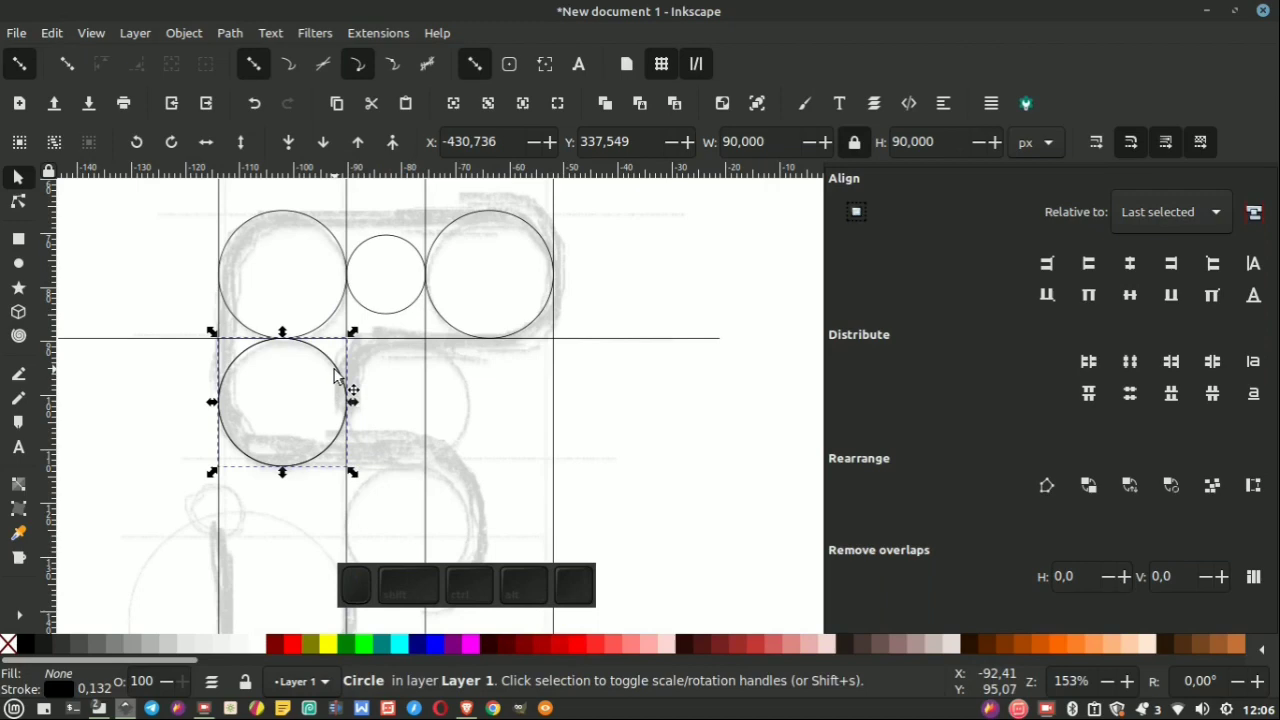
Place a circle copy beside the lower-left circle and align its left side to the small circle's vertical guide line.
{"action": "left_click_drag", "start_coordinate": [343, 371], "coordinate": [343, 385]}
{"action": "scroll", "scroll_direction": "up", "scroll_amount": 3}
{"action": "left_click", "coordinate": [361, 350]}
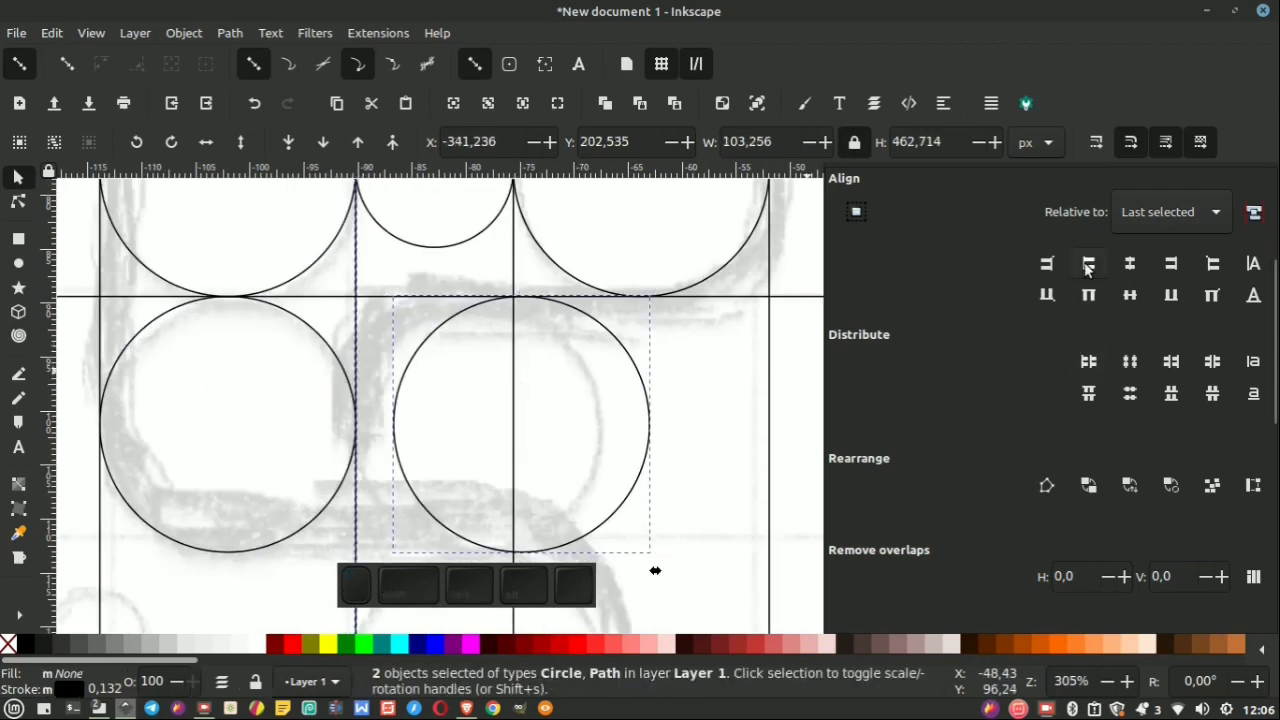
{"action": "left_click", "coordinate": [1090, 268]}
{"action": "scroll", "scroll_direction": "down", "scroll_amount": 3}
{"action": "left_click", "coordinate": [658, 276]}
Inspect the lower row up close and select the horizontal guide line again.
{"action": "scroll", "scroll_direction": "up", "scroll_amount": 3}
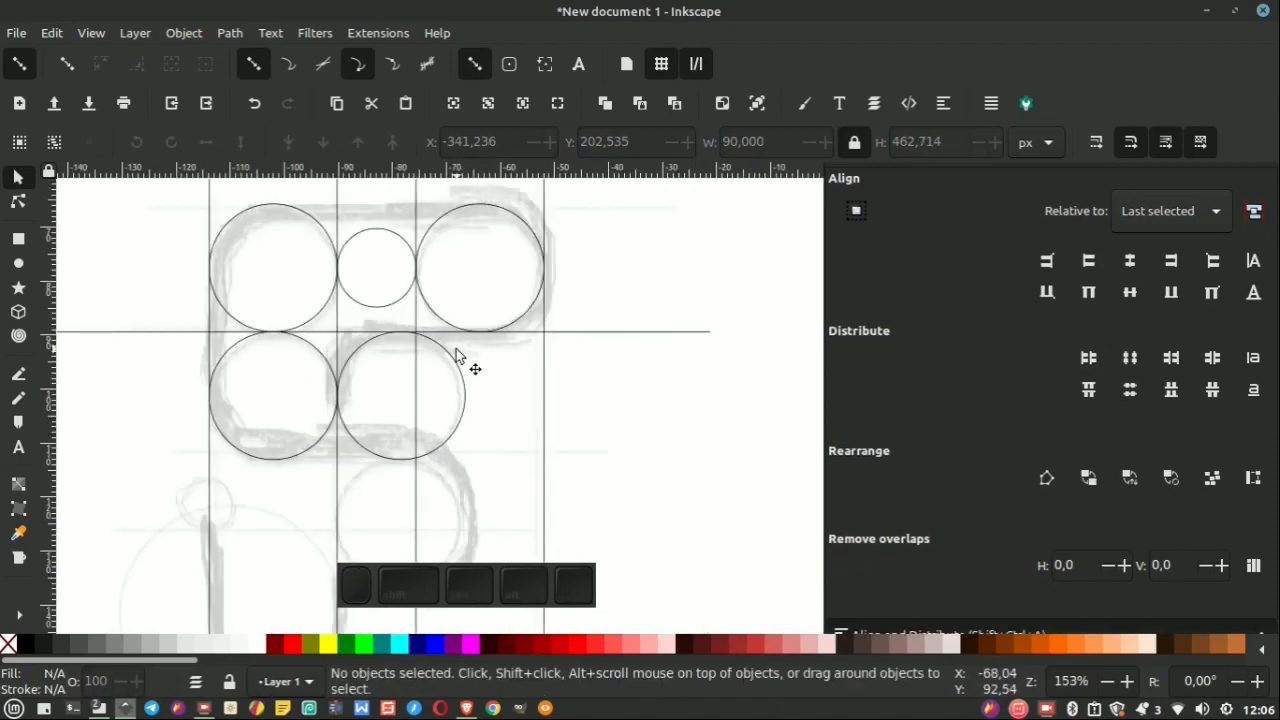
{"action": "scroll", "scroll_direction": "down", "scroll_amount": 3}
{"action": "scroll", "scroll_direction": "up", "scroll_amount": 3}
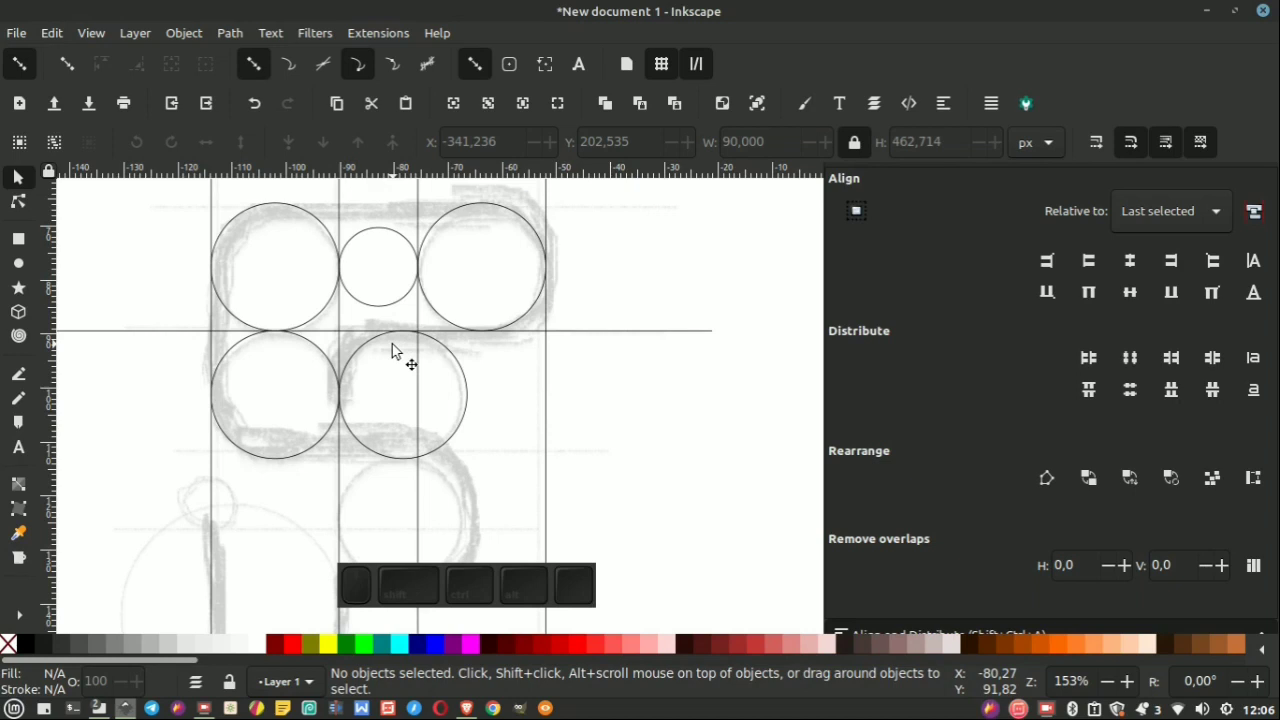
{"action": "scroll", "scroll_direction": "down", "scroll_amount": 3}
{"action": "scroll", "scroll_direction": "up", "scroll_amount": 3}
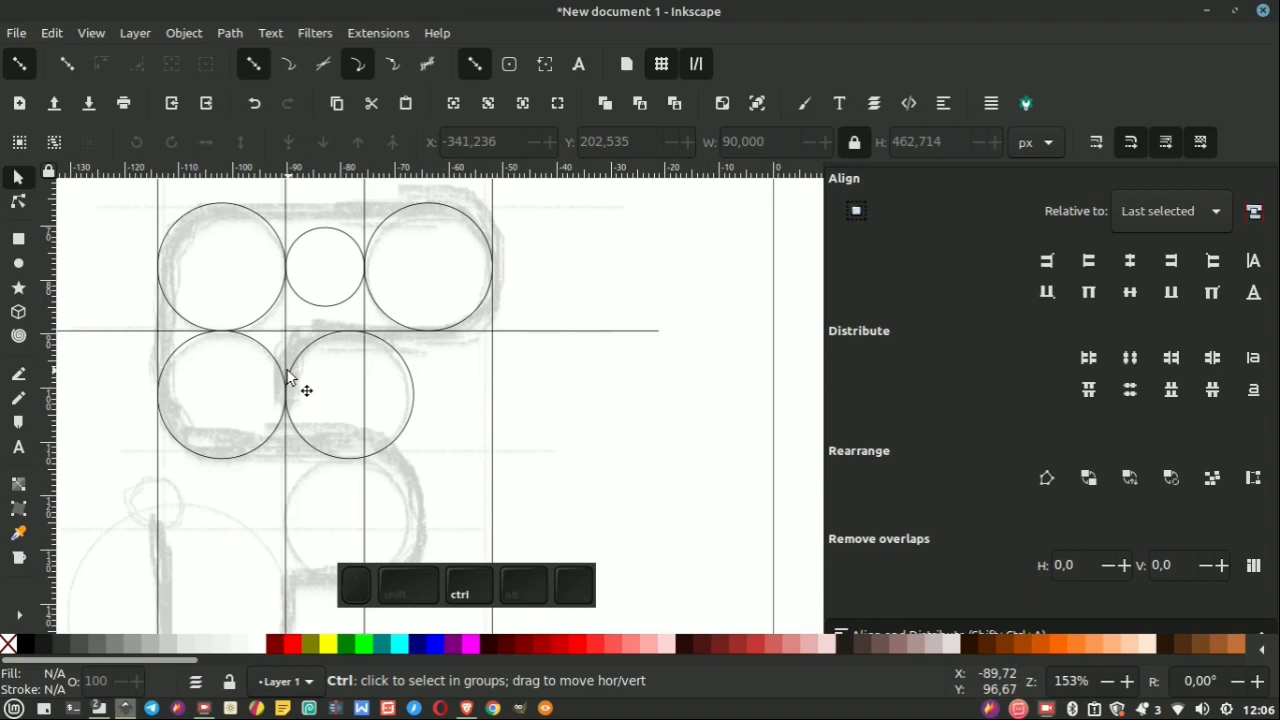
{"action": "scroll", "scroll_direction": "down", "scroll_amount": 3}
{"action": "scroll", "scroll_direction": "up", "scroll_amount": 3}
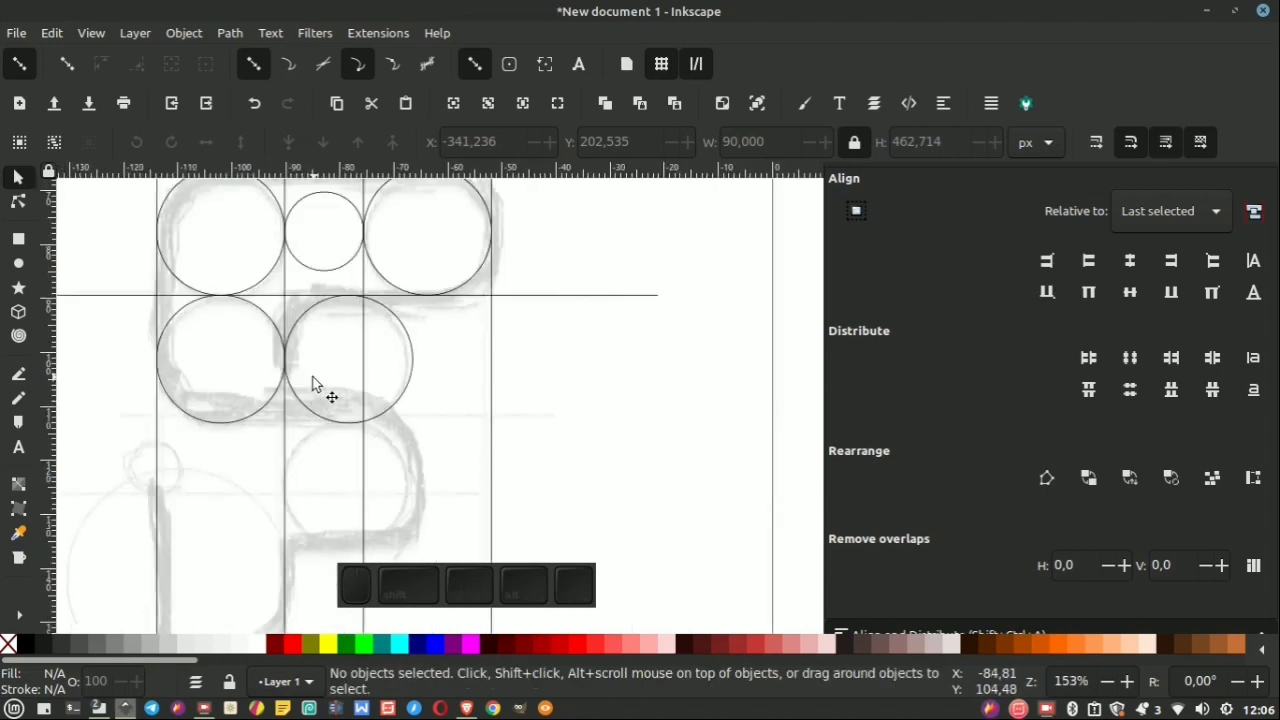
{"action": "left_click", "coordinate": [644, 345]}
{"action": "scroll", "scroll_direction": "up", "scroll_amount": 3}
{"action": "left_click", "coordinate": [659, 304]}
{"action": "scroll", "scroll_direction": "down", "scroll_amount": 3}
{"action": "scroll", "scroll_direction": "up", "scroll_amount": 3}
{"action": "scroll", "scroll_direction": "down", "scroll_amount": 3}
{"action": "left_click", "coordinate": [540, 242]}
Snap a construction circle against a horizontal guide line using Align relative to last selected.
{"action": "right_click", "coordinate": [541, 246]}
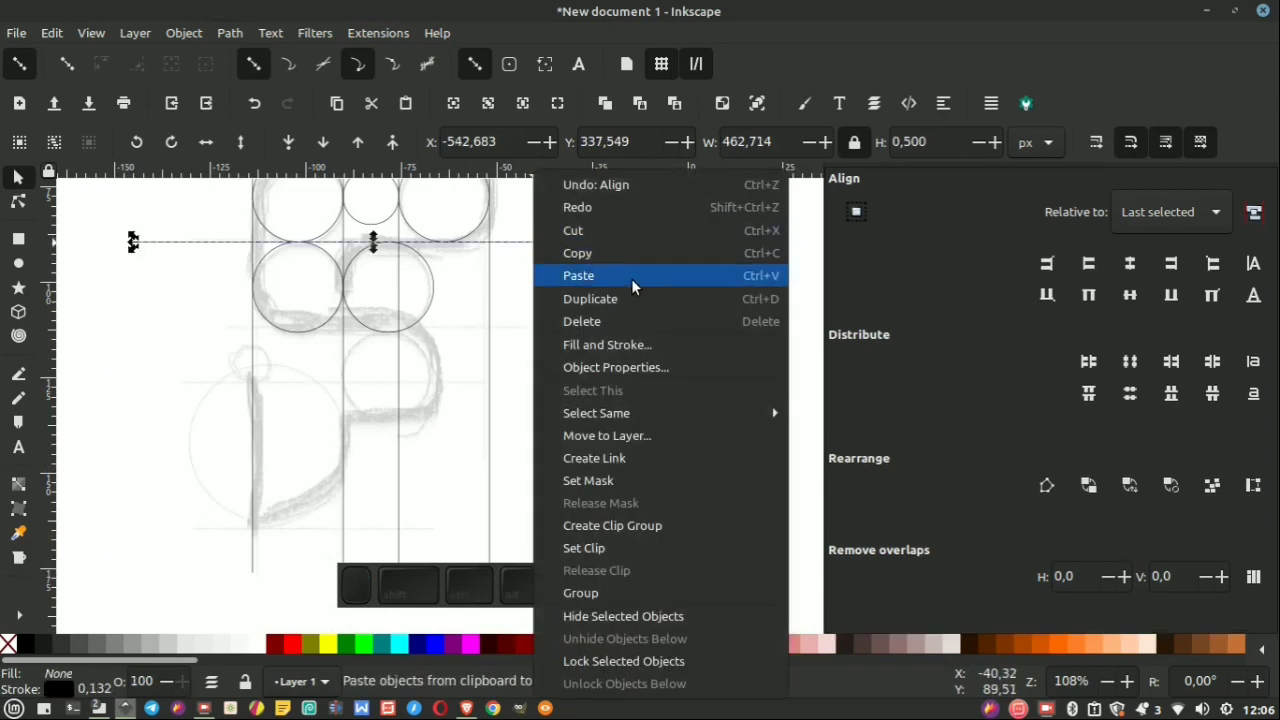
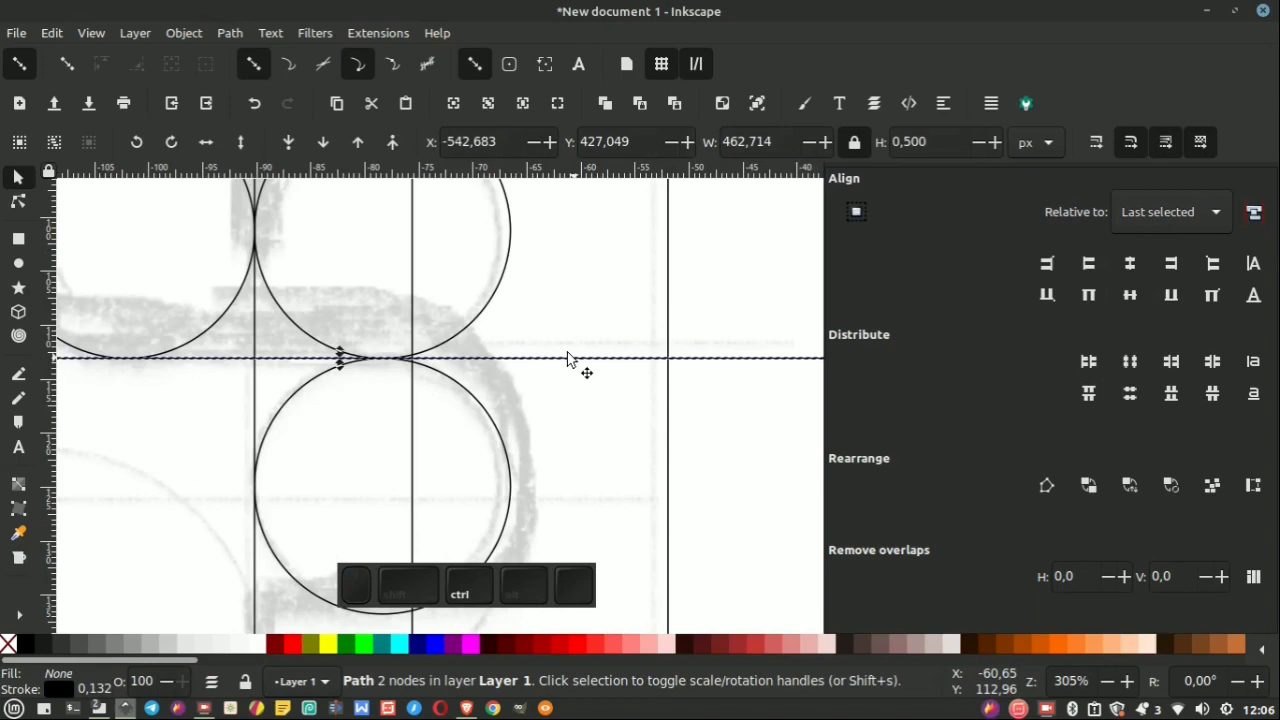
{"action": "scroll", "scroll_direction": "down", "scroll_amount": 3}
{"action": "right_click", "coordinate": [574, 335]}
{"action": "left_click", "coordinate": [637, 302]}
{"action": "scroll", "scroll_direction": "up", "scroll_amount": 3}
{"action": "left_click", "coordinate": [486, 417]}
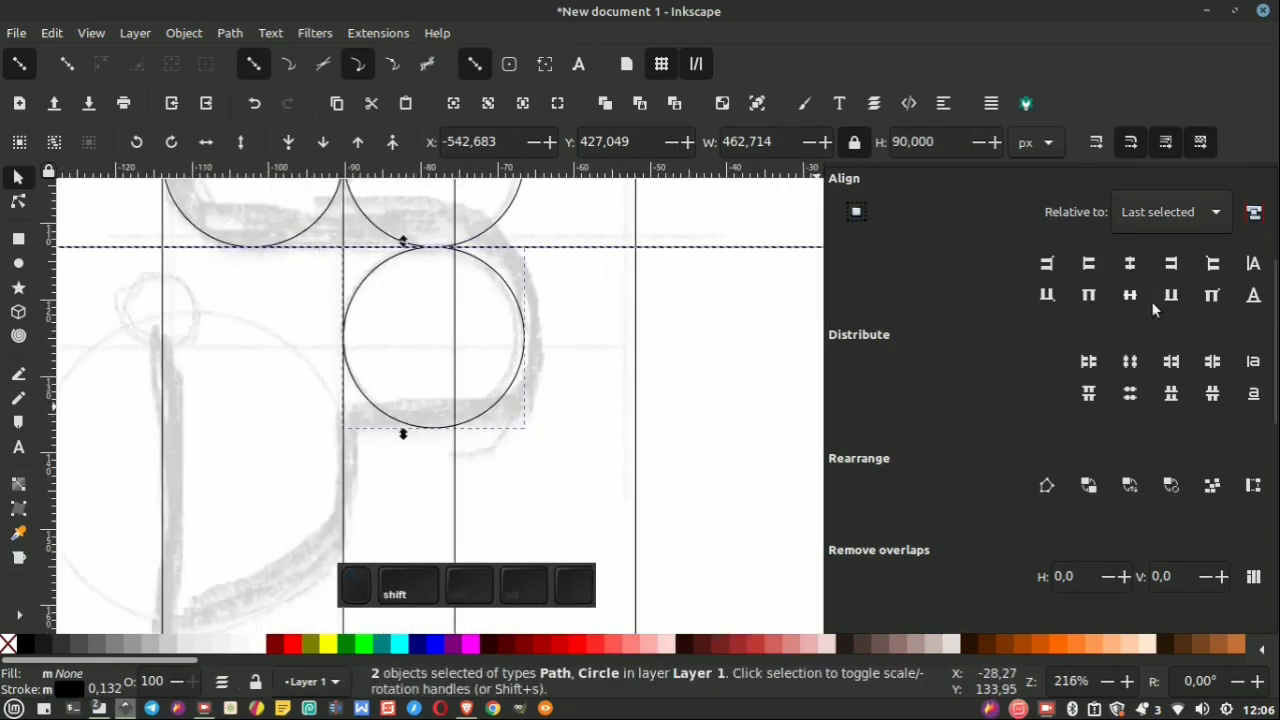
{"action": "left_click", "coordinate": [1167, 302]}
{"action": "left_click", "coordinate": [747, 308]}
{"action": "scroll", "scroll_direction": "down", "scroll_amount": 3}
{"action": "scroll", "scroll_direction": "up", "scroll_amount": 3}
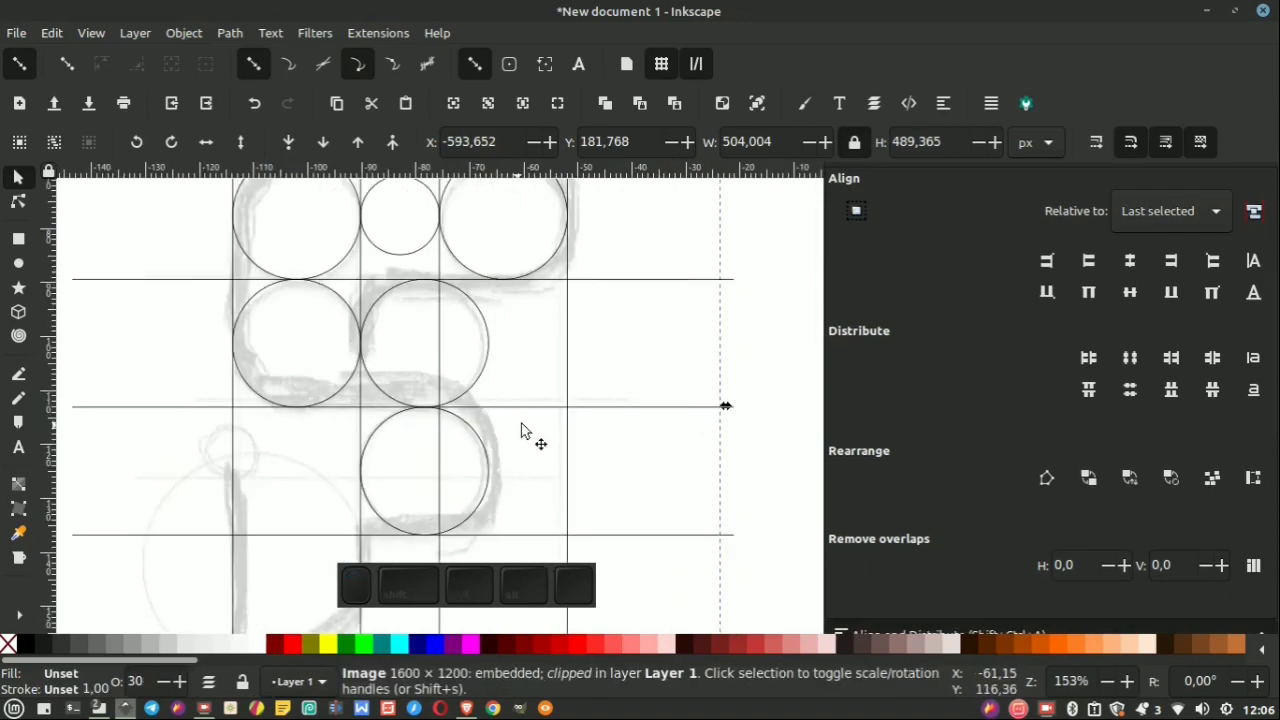
Align the next circles against their guide lines, adding a third circle beneath the lower-right one with edge lines.
{"action": "left_click", "coordinate": [543, 411]}
{"action": "left_click", "coordinate": [576, 363]}
{"action": "right_click", "coordinate": [576, 365]}
{"action": "left_click", "coordinate": [659, 301]}
{"action": "scroll", "scroll_direction": "up", "scroll_amount": 3}
{"action": "left_click", "coordinate": [500, 503]}
{"action": "left_click", "coordinate": [1175, 272]}
{"action": "left_click", "coordinate": [728, 320]}
{"action": "scroll", "scroll_direction": "down", "scroll_amount": 3}
{"action": "scroll", "scroll_direction": "up", "scroll_amount": 3}
{"action": "scroll", "scroll_direction": "down", "scroll_amount": 3}
{"action": "scroll", "scroll_direction": "up", "scroll_amount": 3}
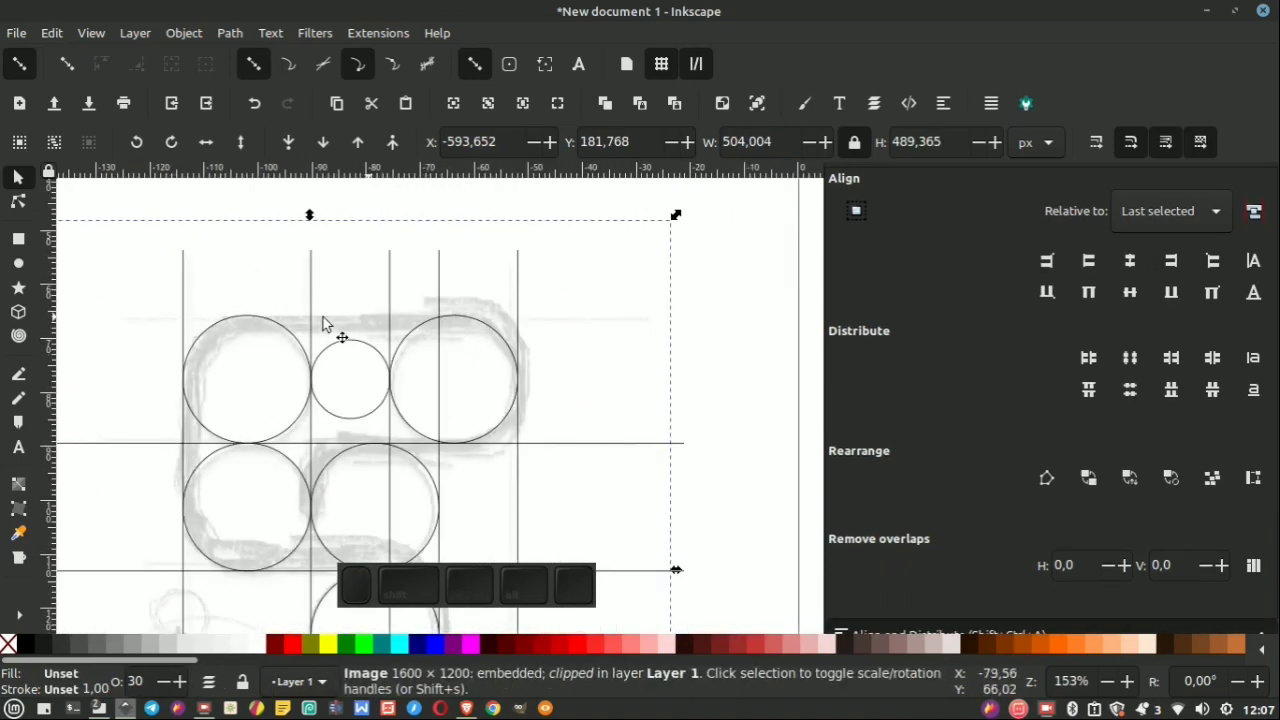
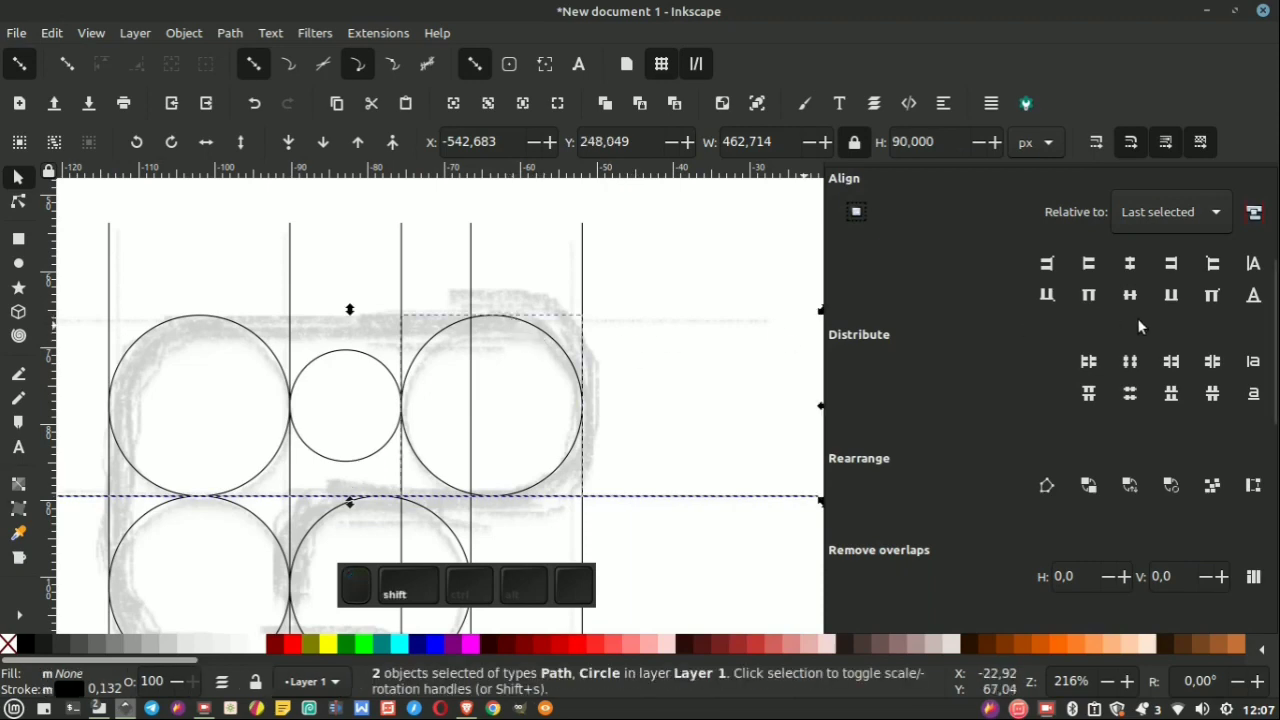
Apply an edge alignment in Align and Distribute and check the lower circles up close.
{"action": "left_click", "coordinate": [1087, 298]}
{"action": "left_click", "coordinate": [648, 280]}
{"action": "scroll", "scroll_direction": "down", "scroll_amount": 3}
{"action": "scroll", "scroll_direction": "up", "scroll_amount": 3}
{"action": "scroll", "scroll_direction": "down", "scroll_amount": 3}
{"action": "scroll", "scroll_direction": "up", "scroll_amount": 3}
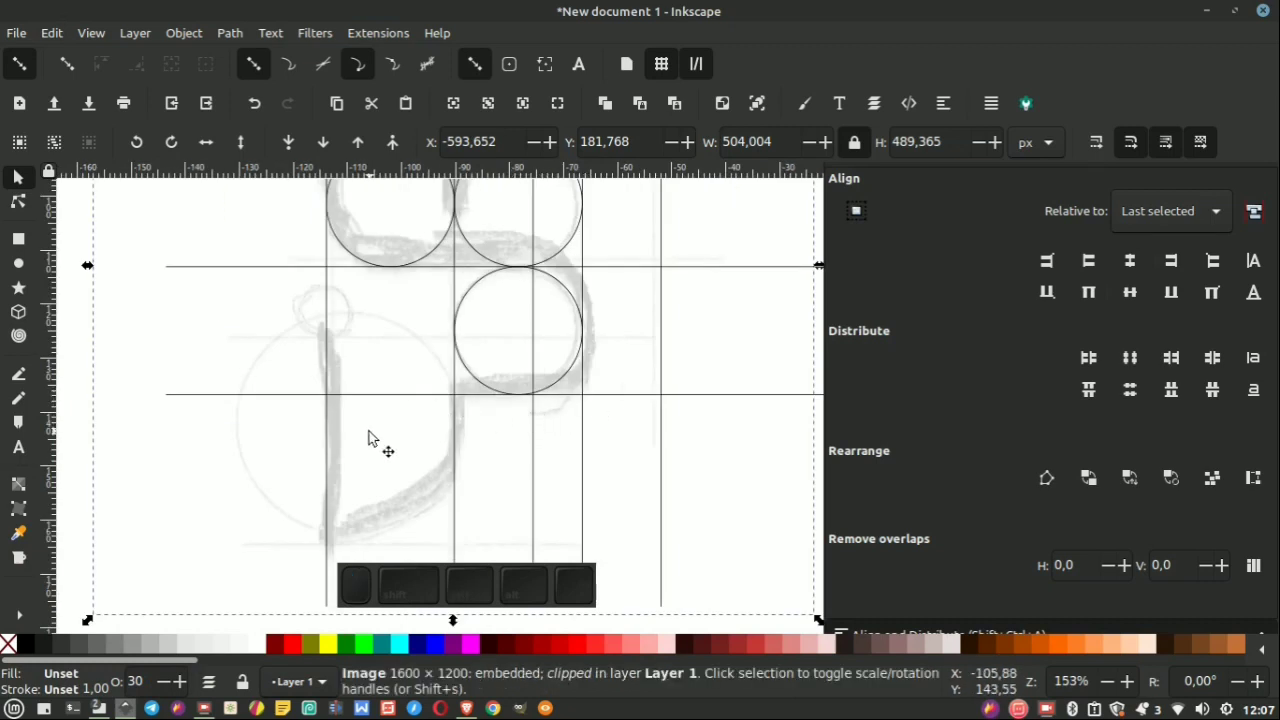
{"action": "scroll", "scroll_direction": "up", "scroll_amount": 3}
{"action": "scroll", "scroll_direction": "down", "scroll_amount": 3}
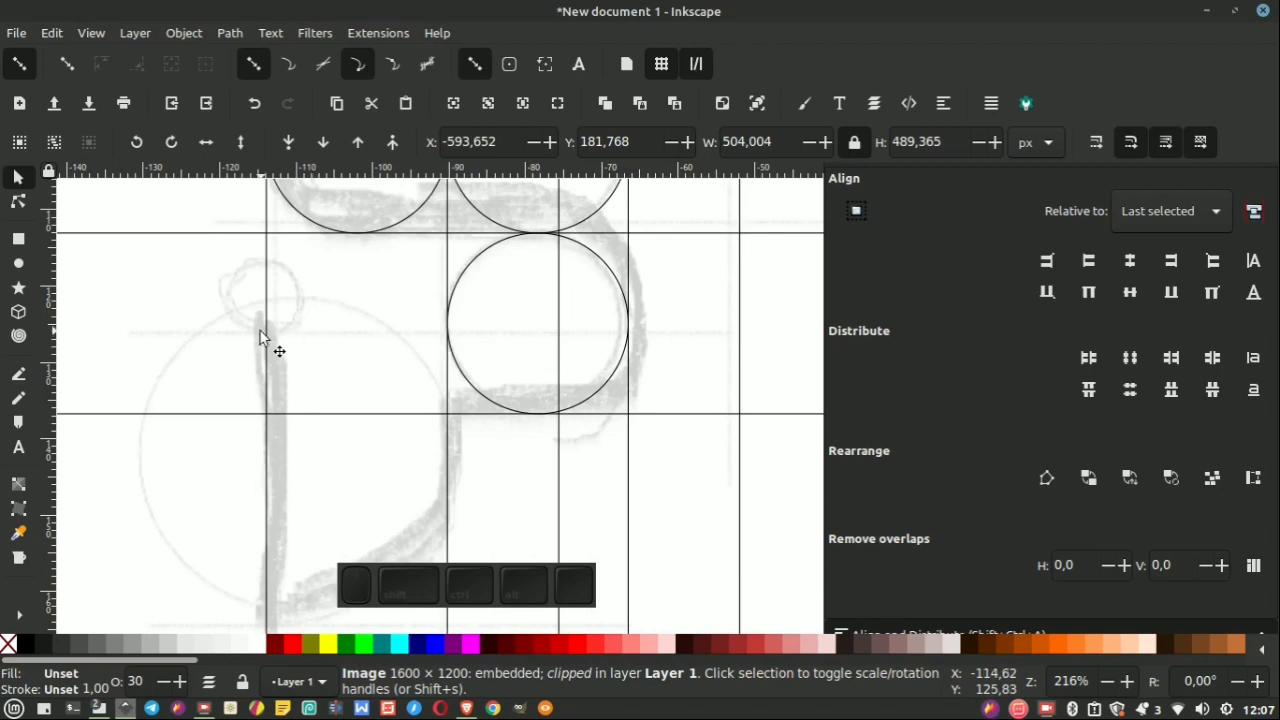
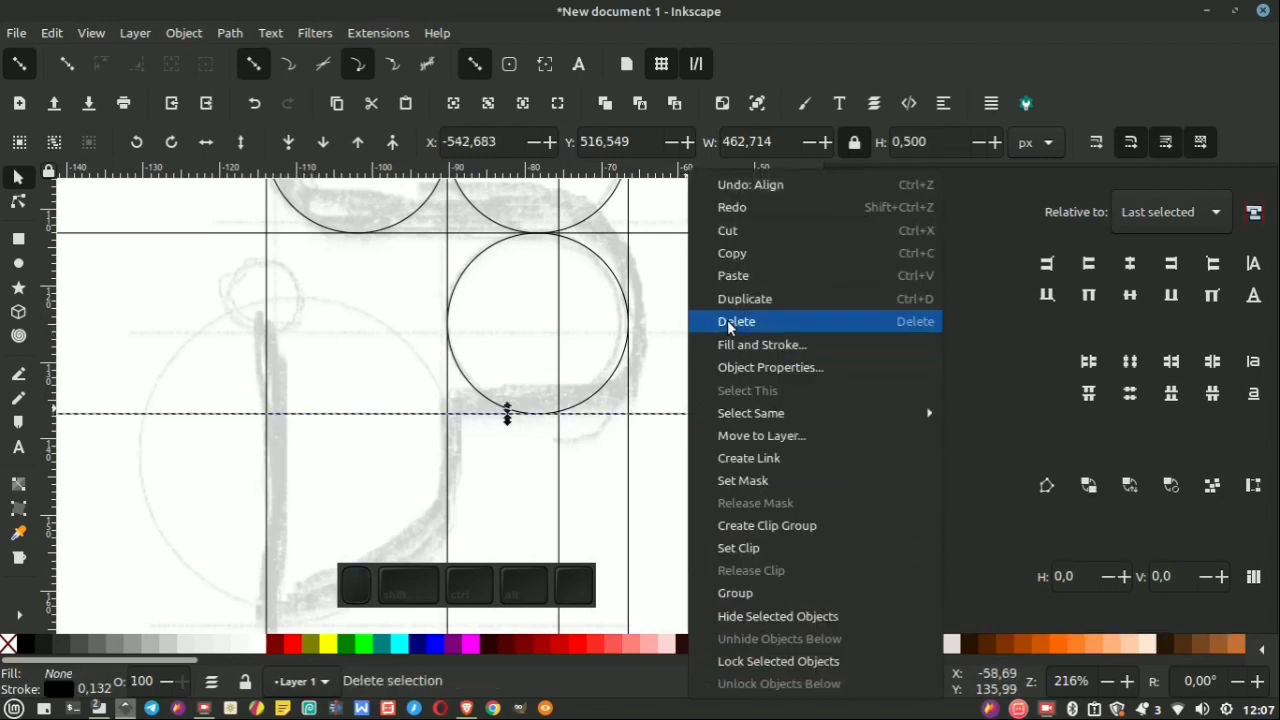
Keep the bottom guide line, add the lowest circle and align it so a line runs through its centre.
{"action": "left_click", "coordinate": [753, 310]}
{"action": "left_click", "coordinate": [625, 366]}
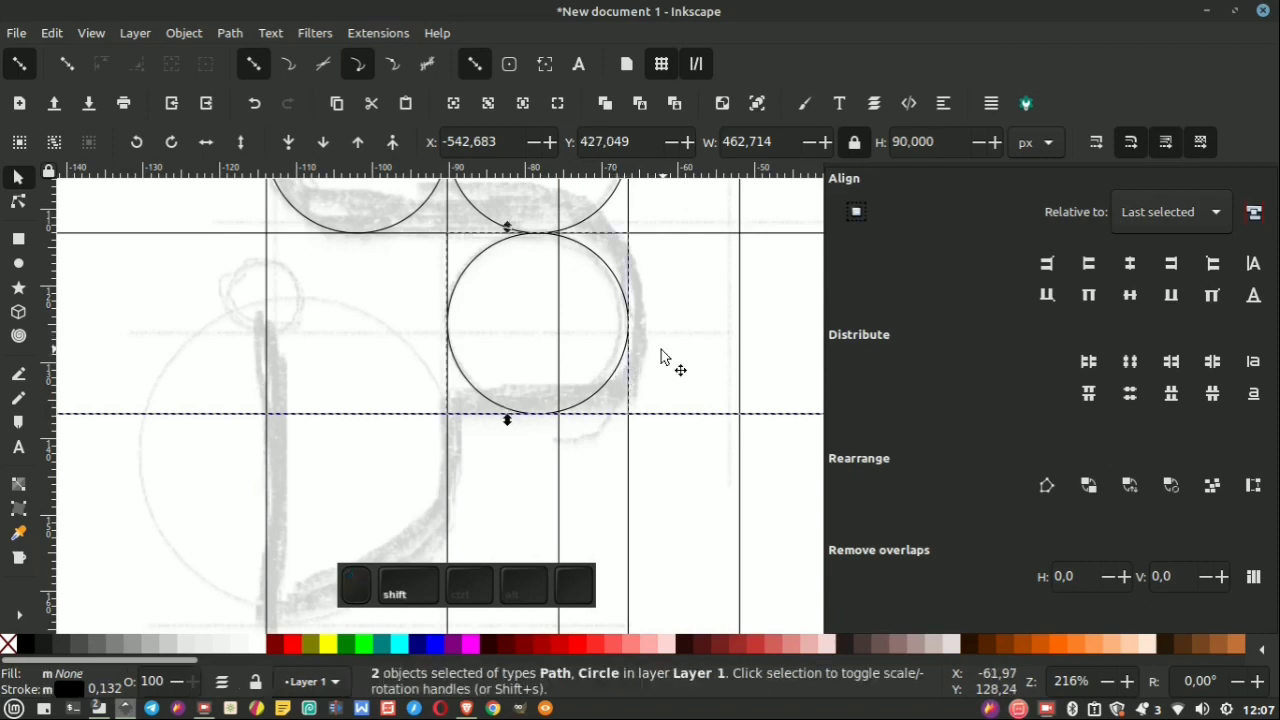
{"action": "scroll", "scroll_direction": "down", "scroll_amount": 3}
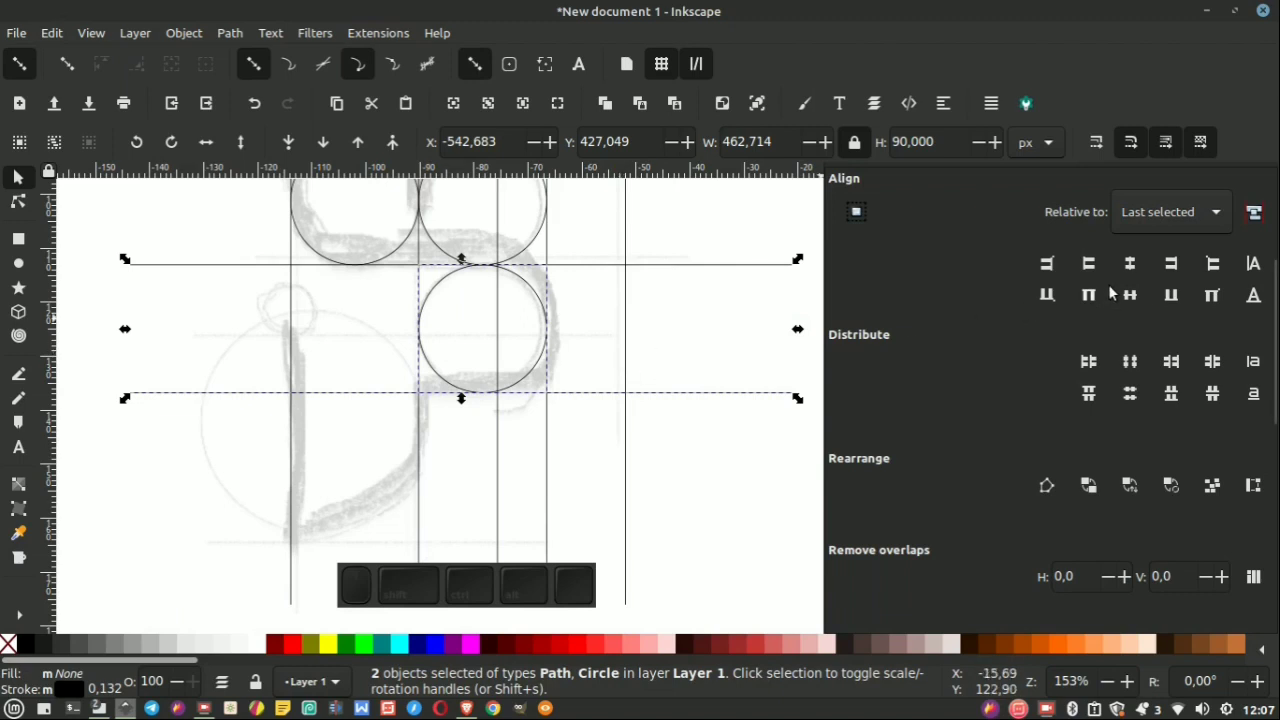
{"action": "left_click", "coordinate": [1135, 300]}
{"action": "left_click", "coordinate": [734, 304]}
{"action": "scroll", "scroll_direction": "down", "scroll_amount": 3}
{"action": "scroll", "scroll_direction": "up", "scroll_amount": 3}
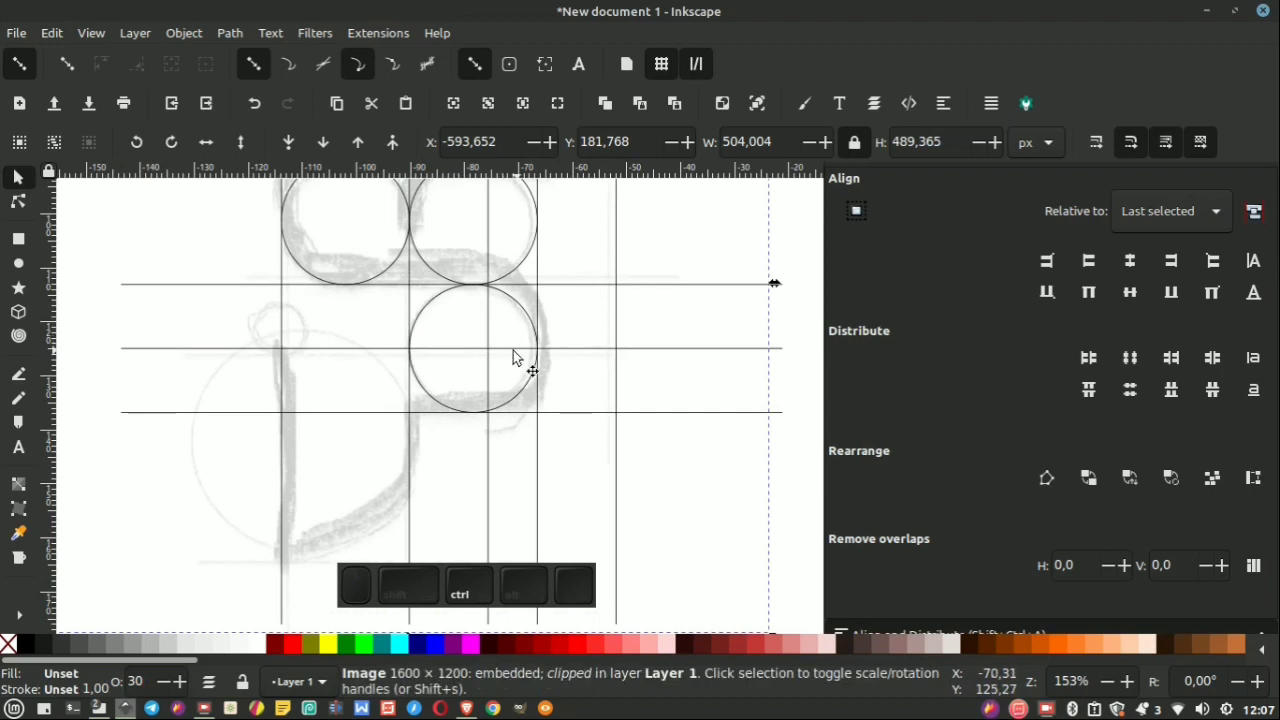
{"action": "scroll", "scroll_direction": "down", "scroll_amount": 3}
Review the lowest circle between its edge lines and select it.
{"action": "left_click", "coordinate": [698, 306]}
{"action": "scroll", "scroll_direction": "up", "scroll_amount": 3}
{"action": "scroll", "scroll_direction": "down", "scroll_amount": 3}
{"action": "scroll", "scroll_direction": "up", "scroll_amount": 3}
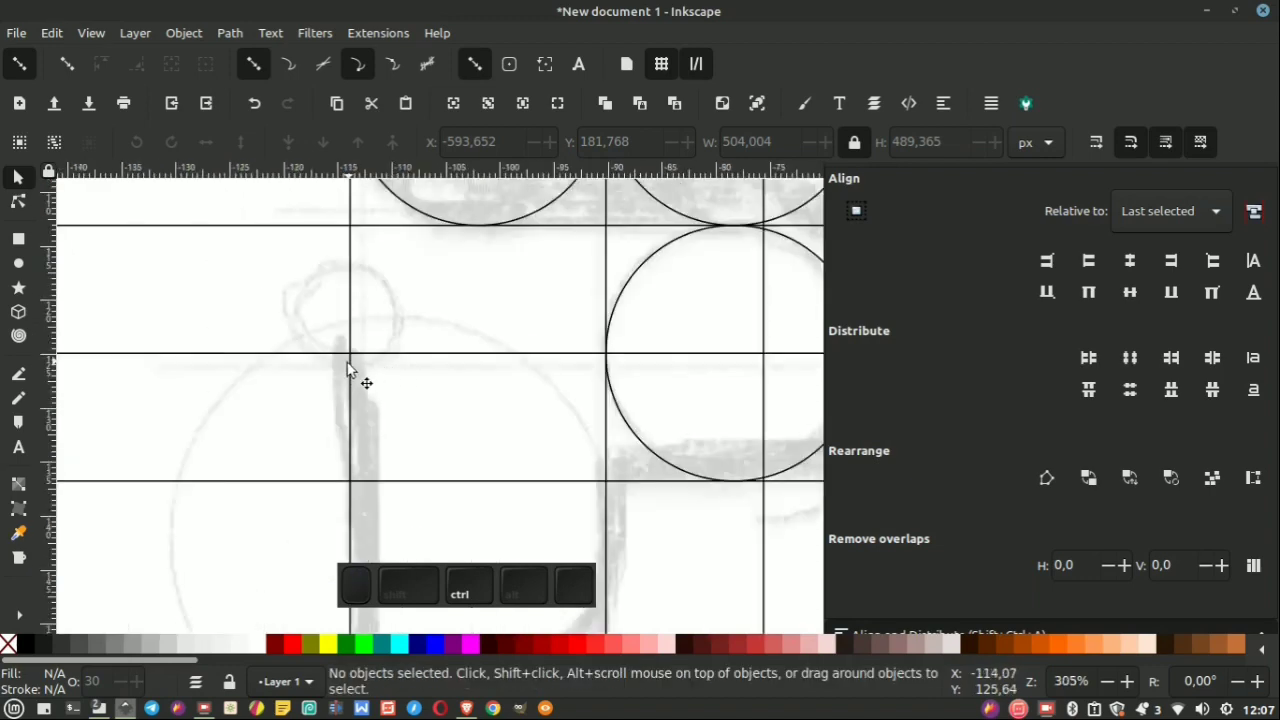
{"action": "scroll", "scroll_direction": "down", "scroll_amount": 3}
{"action": "left_click", "coordinate": [603, 327]}
Duplicate the construction circle and shrink it by dividing its size by 1.618.
{"action": "right_click", "coordinate": [603, 324]}
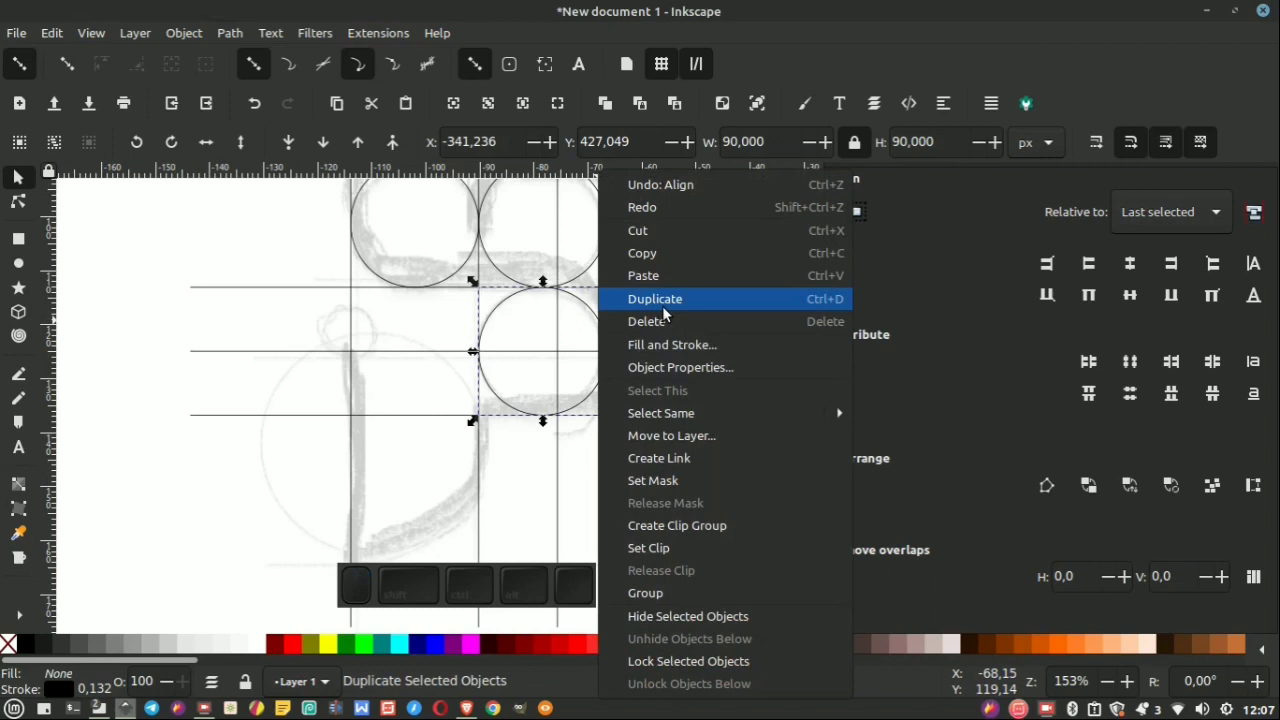
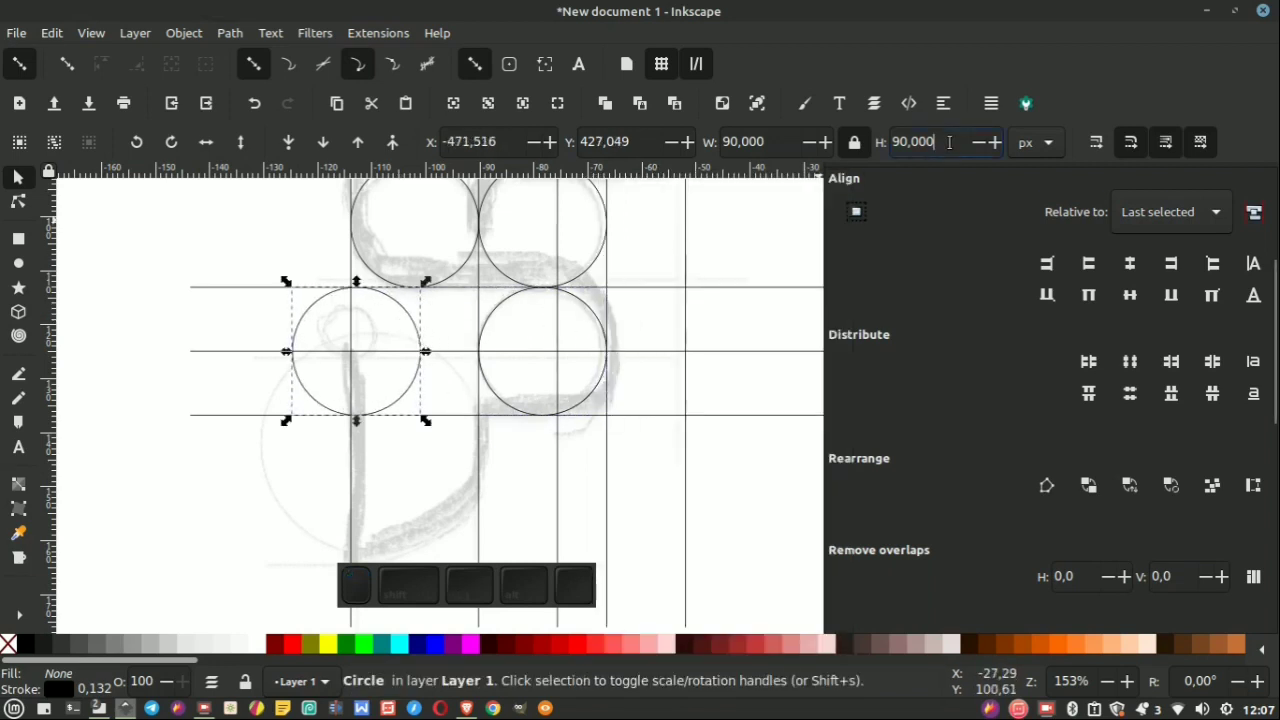
{"action": "key", "text": "KP_Divide"}
{"action": "key", "text": "KP_1"}
{"action": "key", "text": "KP_Decimal"}
{"action": "key", "text": "KP_6"}
{"action": "key", "text": "KP_1"}
{"action": "key", "text": "KP_8"}
{"action": "key", "text": "Return"}
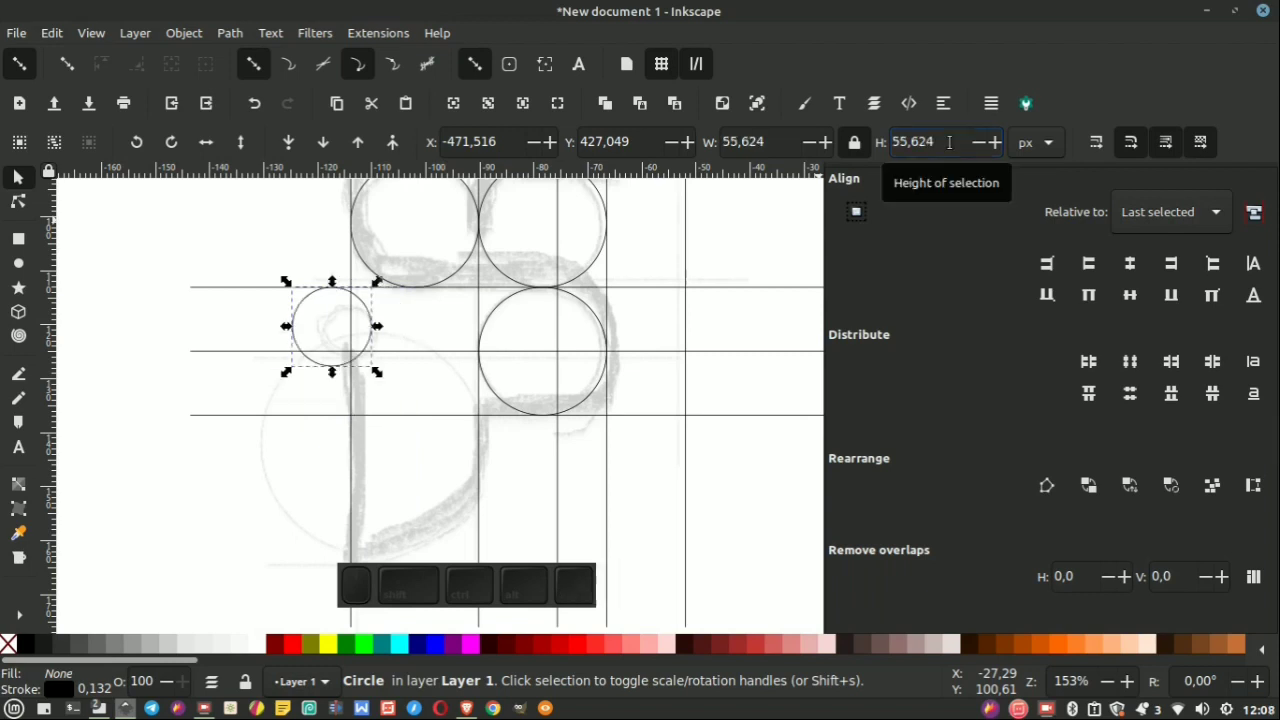
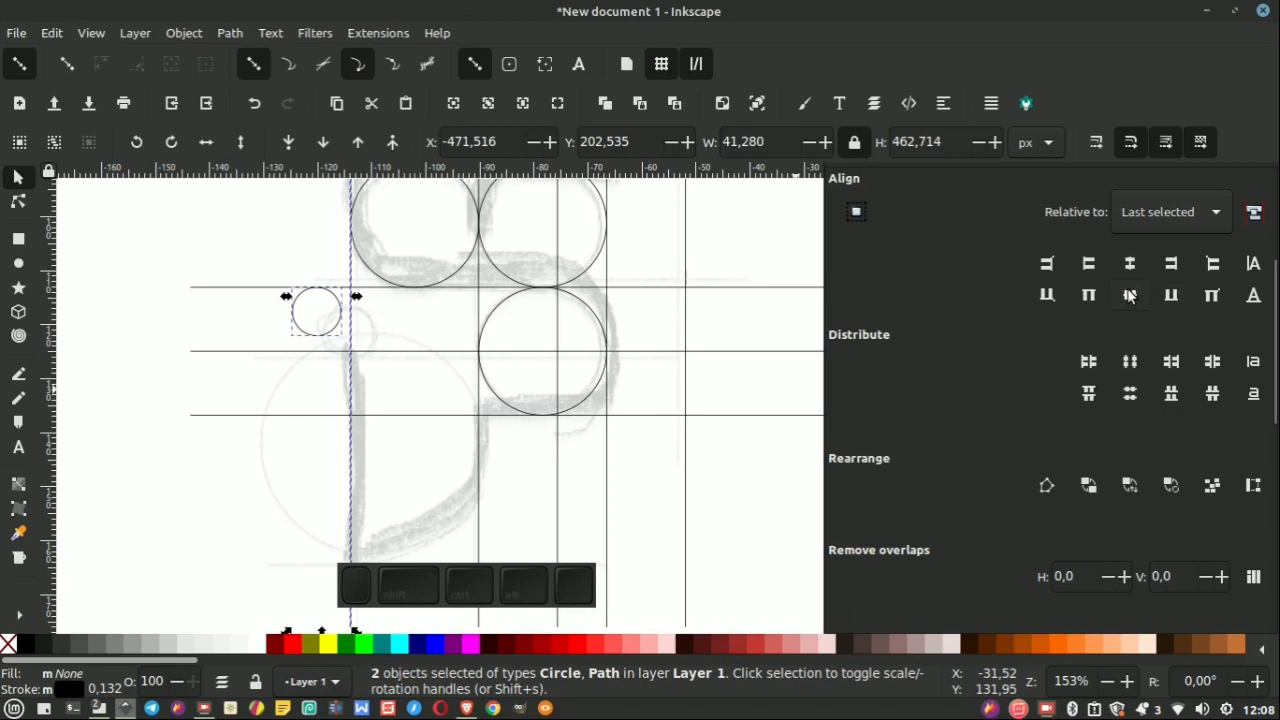
Centre the small circle on the stem guide and a horizontal guide, then clear the selection.
{"action": "left_click_drag", "start_coordinate": [1132, 298], "coordinate": [1139, 269]}
{"action": "left_click", "coordinate": [1139, 269]}
{"action": "scroll", "scroll_direction": "up", "scroll_amount": 3}
{"action": "left_click", "coordinate": [437, 334]}
{"action": "scroll", "scroll_direction": "up", "scroll_amount": 3}
{"action": "left_click", "coordinate": [378, 321]}
{"action": "middle_click", "coordinate": [671, 384]}
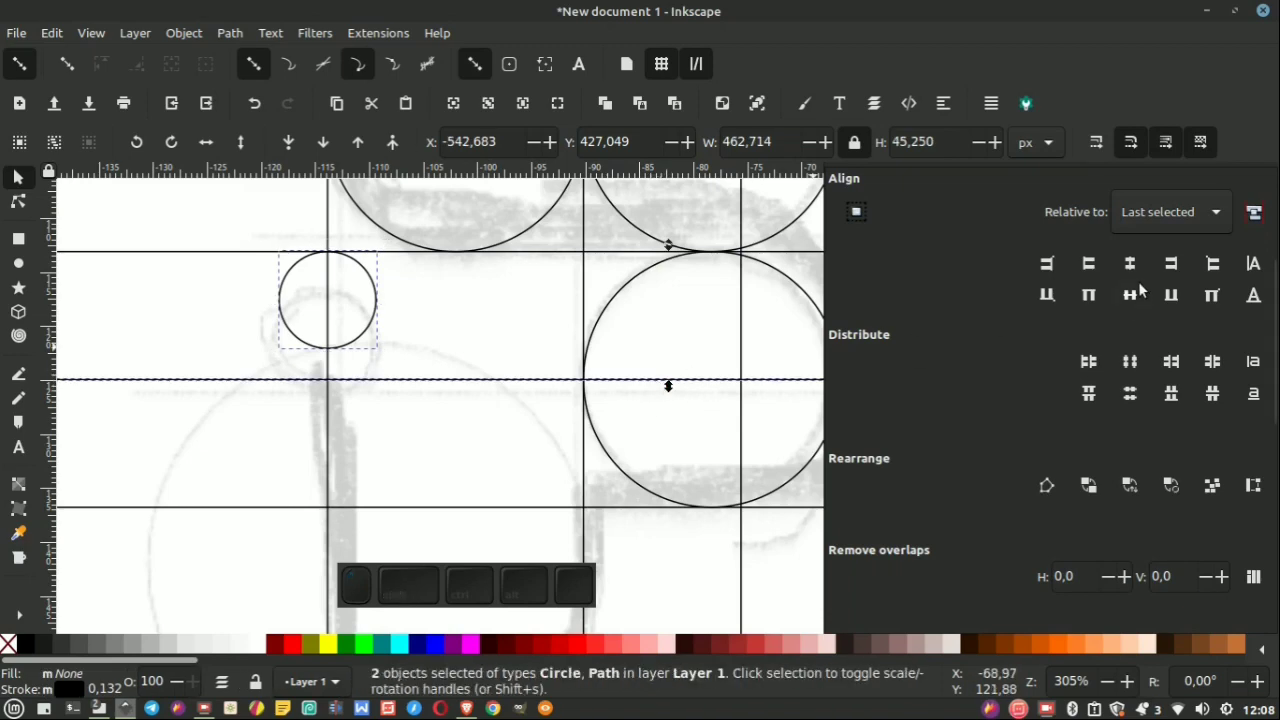
{"action": "middle_click", "coordinate": [1140, 297]}
{"action": "middle_click", "coordinate": [521, 320]}
{"action": "scroll", "scroll_direction": "down", "scroll_amount": 3}
{"action": "left_click", "coordinate": [714, 338]}
{"action": "scroll", "scroll_direction": "up", "scroll_amount": 3}
{"action": "scroll", "scroll_direction": "down", "scroll_amount": 3}
{"action": "scroll", "scroll_direction": "up", "scroll_amount": 3}
{"action": "scroll", "scroll_direction": "down", "scroll_amount": 3}
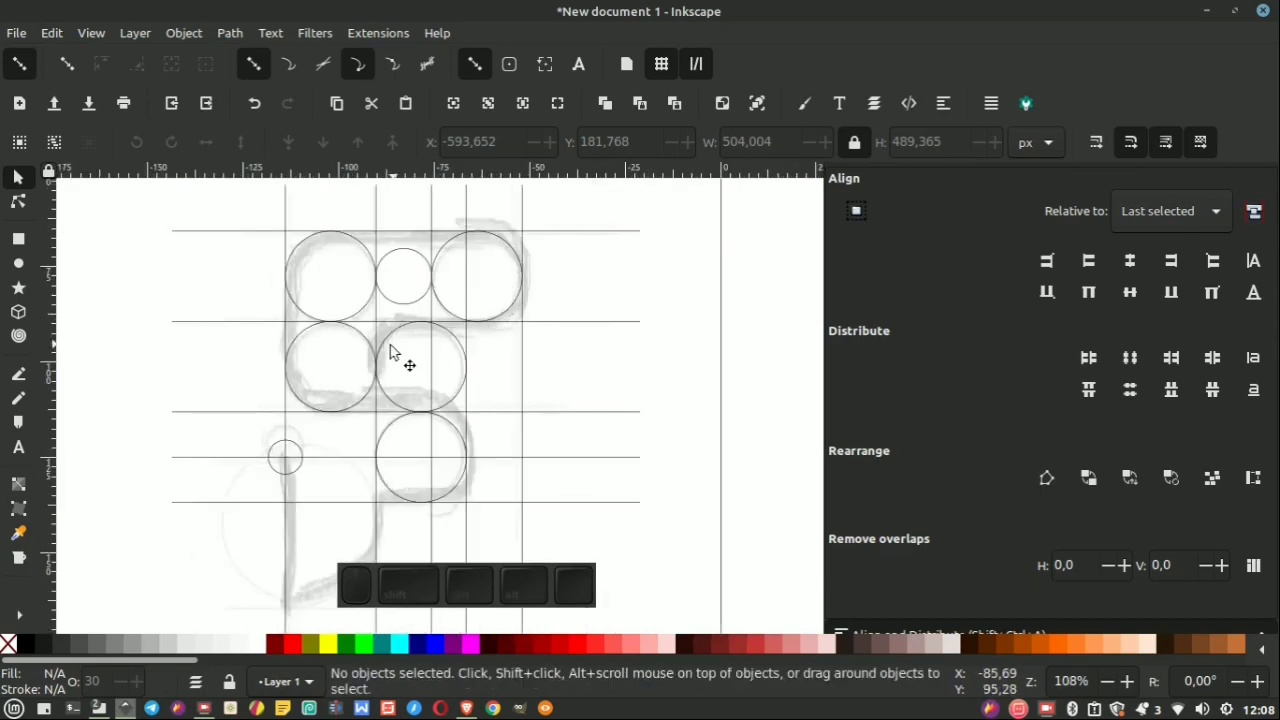
{"action": "scroll", "scroll_direction": "up", "scroll_amount": 3}
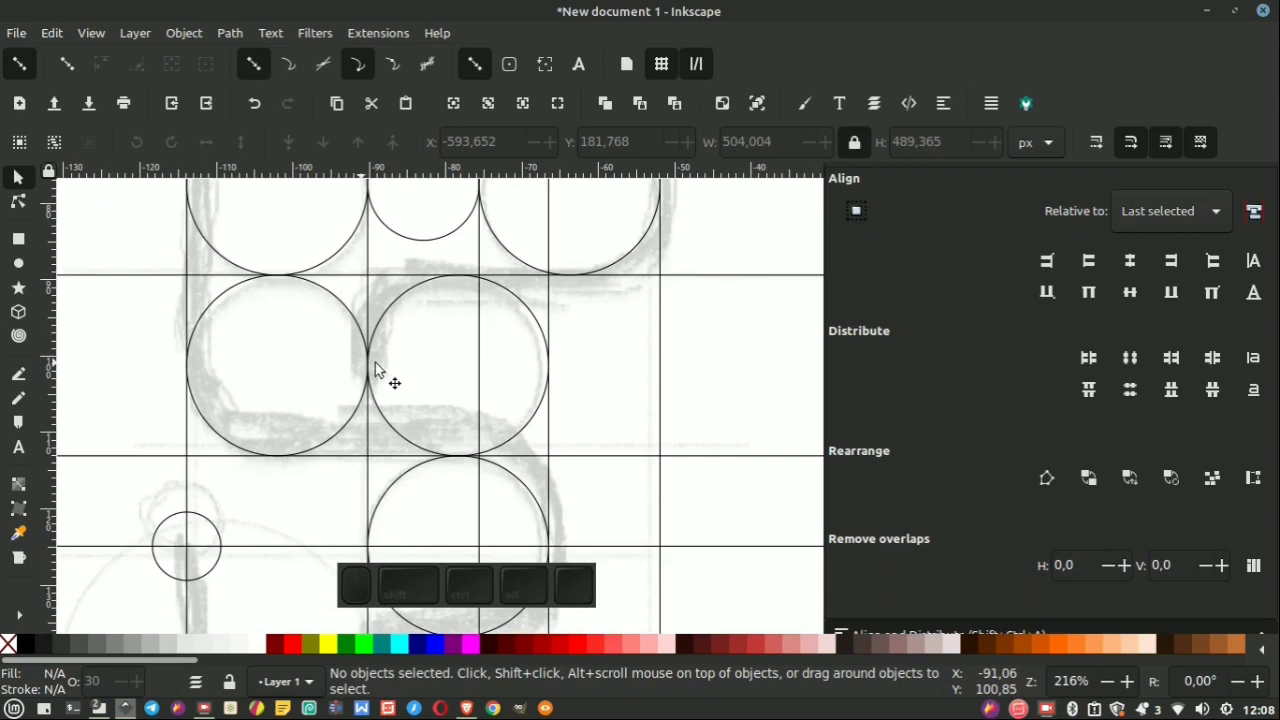
Duplicate a horizontal guide and centre it on the middle-row circles' horizontal axis.
{"action": "left_click", "coordinate": [732, 276]}
{"action": "right_click", "coordinate": [732, 276]}
{"action": "left_click", "coordinate": [797, 304]}
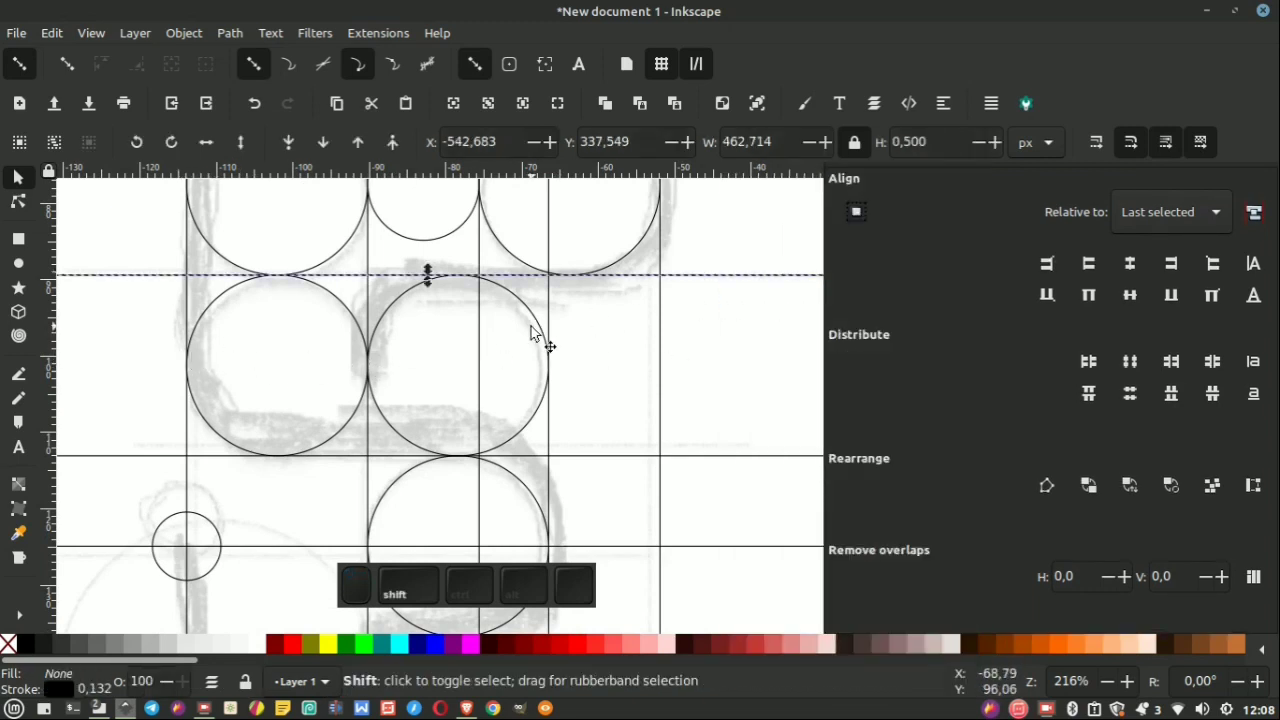
{"action": "left_click", "coordinate": [545, 320]}
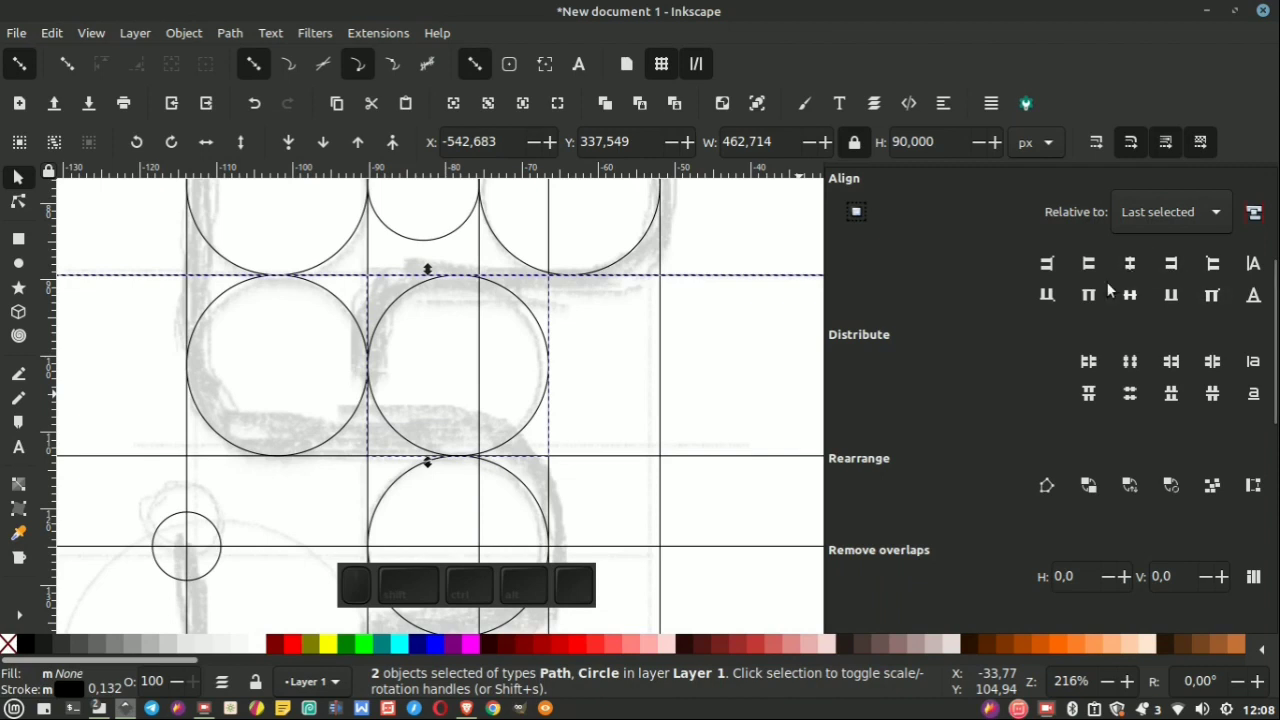
{"action": "left_click", "coordinate": [1135, 294]}
{"action": "left_click", "coordinate": [755, 320]}
Select a vertical guide line out to the right of the lower circles.
{"action": "scroll", "scroll_direction": "down", "scroll_amount": 3}
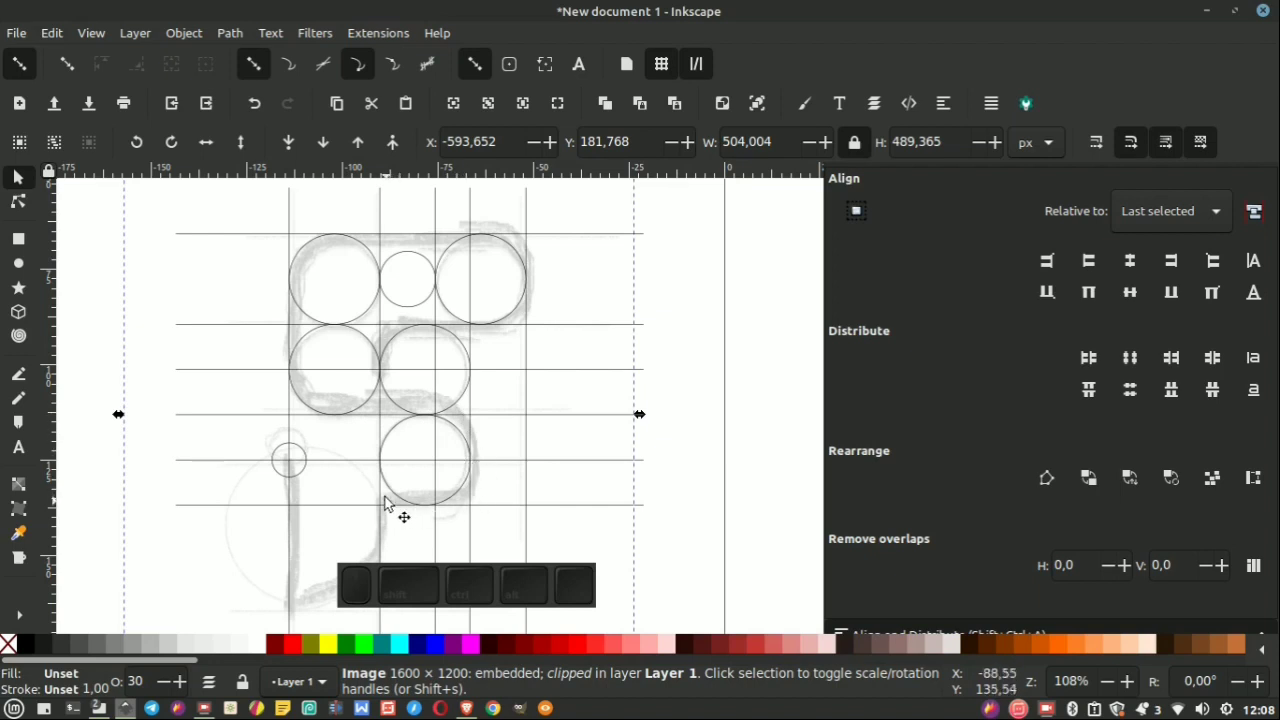
{"action": "scroll", "scroll_direction": "down", "scroll_amount": 3}
{"action": "scroll", "scroll_direction": "up", "scroll_amount": 3}
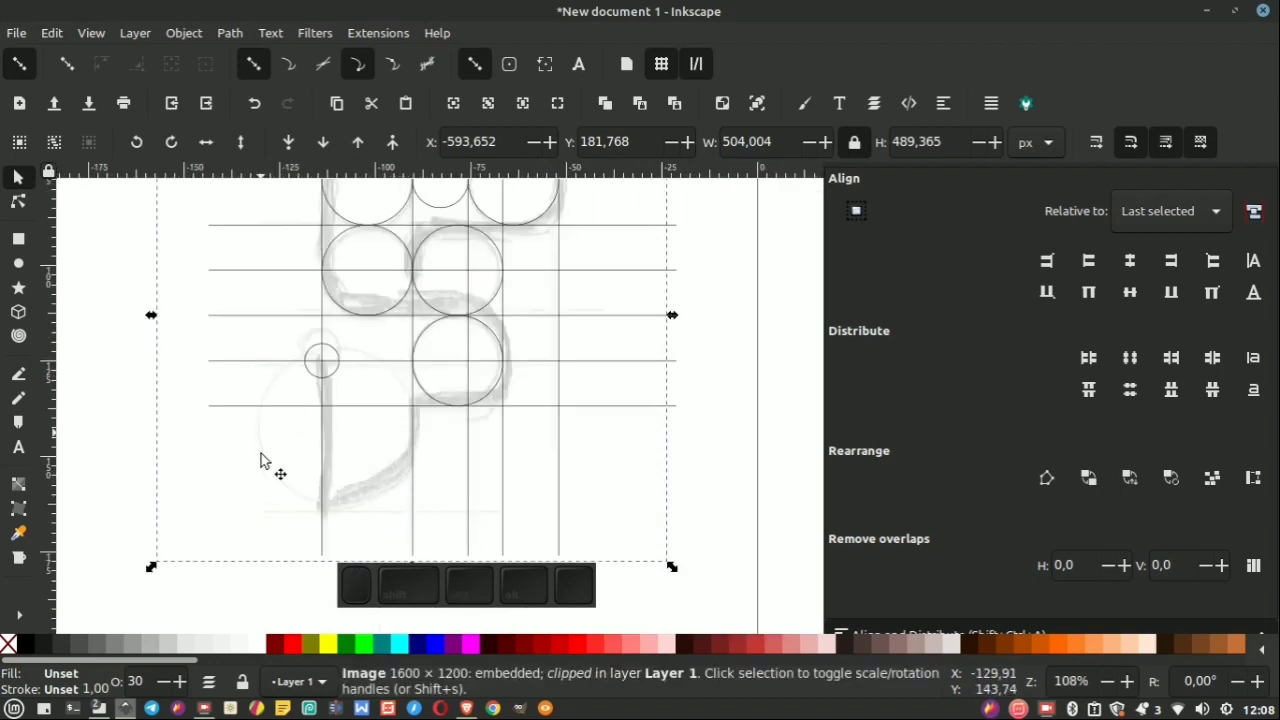
{"action": "left_click", "coordinate": [501, 388]}
{"action": "left_click", "coordinate": [500, 393]}
Duplicate the vertical guide line and select the copied construction circle.
{"action": "right_click", "coordinate": [496, 402]}
{"action": "left_click", "coordinate": [563, 309]}
{"action": "left_click", "coordinate": [496, 399]}
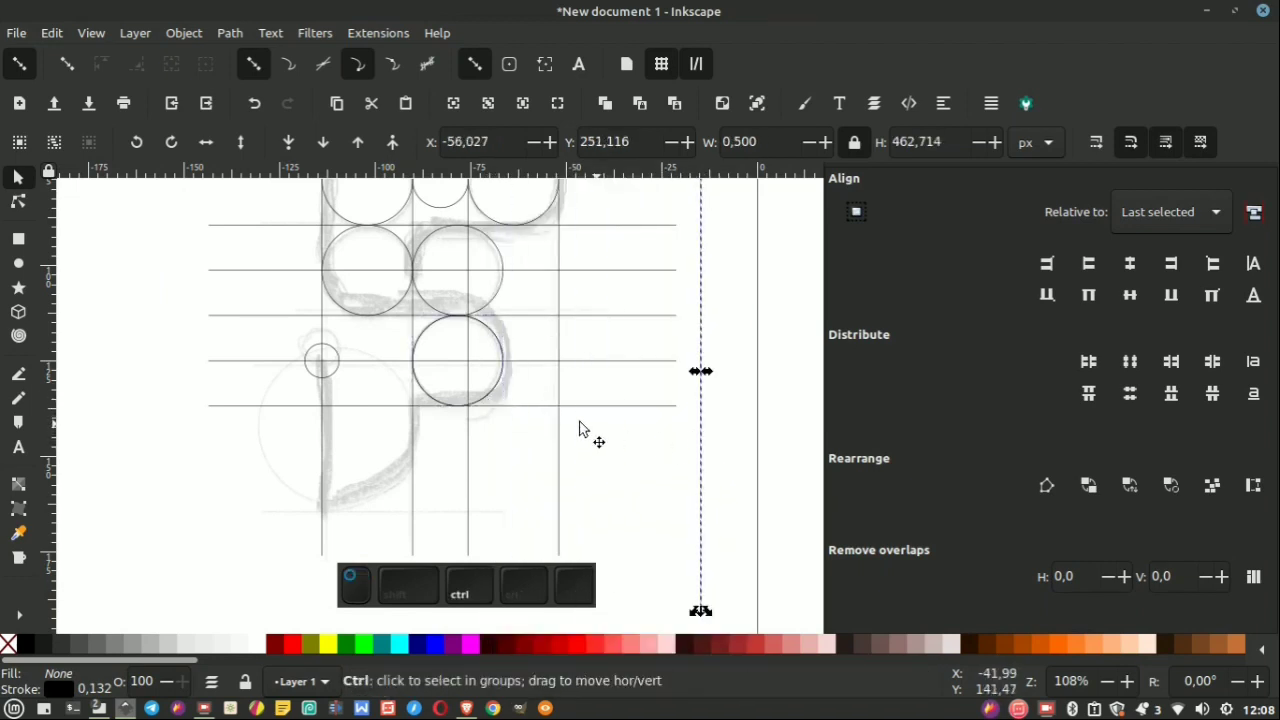
{"action": "key", "text": "ctrl+y"}
{"action": "left_click", "coordinate": [491, 394]}
{"action": "left_click", "coordinate": [494, 398]}
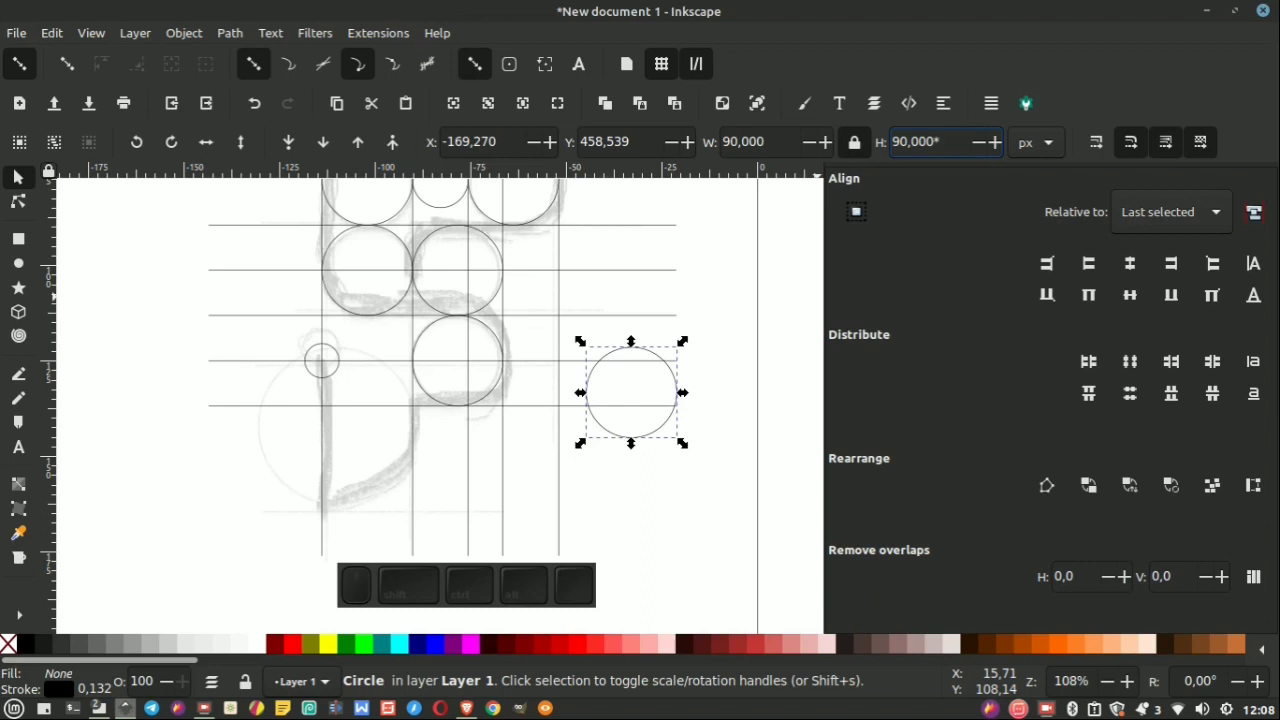
Enlarge the circle to 1.618 size and move it onto the F's lower curve.
{"action": "key", "text": "KP_1"}
{"action": "key", "text": "KP_Decimal"}
{"action": "key", "text": "KP_6"}
{"action": "key", "text": "KP_1"}
{"action": "key", "text": "KP_8"}
{"action": "key", "text": "Return"}
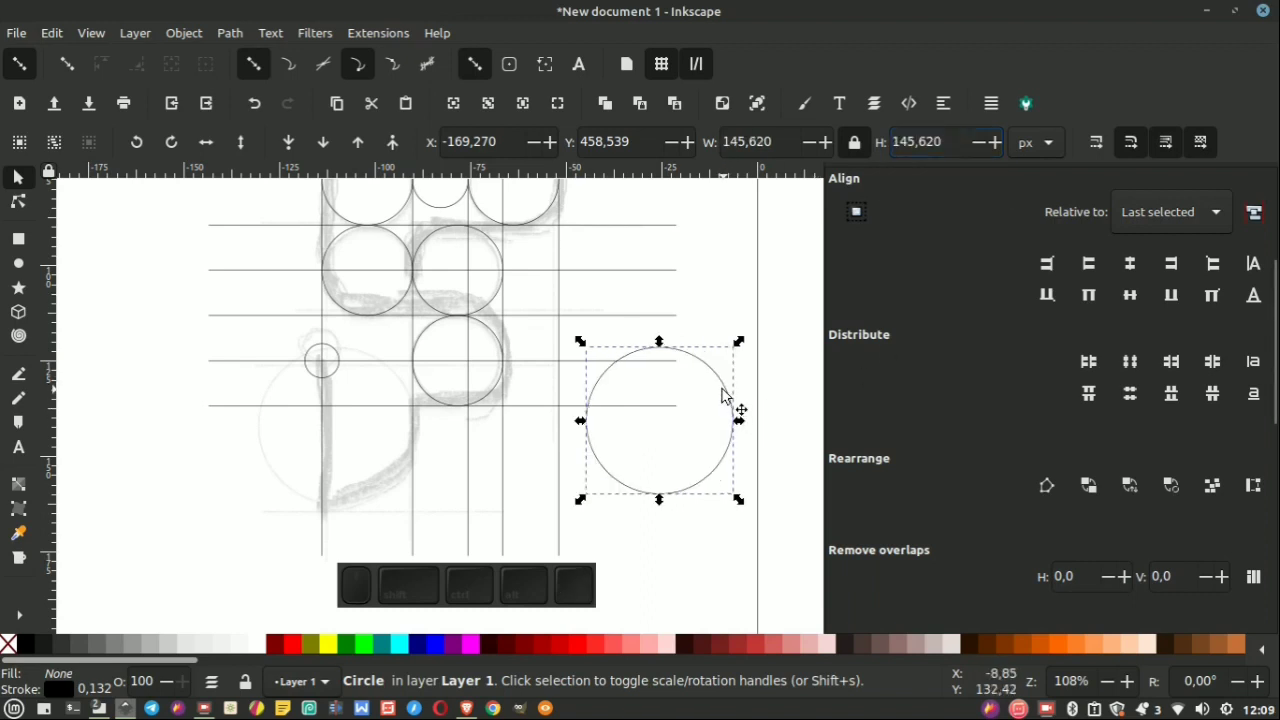
{"action": "left_click_drag", "start_coordinate": [731, 393], "coordinate": [528, 357]}
{"action": "scroll", "scroll_direction": "down", "scroll_amount": 3}
{"action": "scroll", "scroll_direction": "up", "scroll_amount": 3}
{"action": "scroll", "scroll_direction": "down", "scroll_amount": 3}
Align the large lower circle to a guide line with Align and Distribute.
{"action": "left_click", "coordinate": [409, 402]}
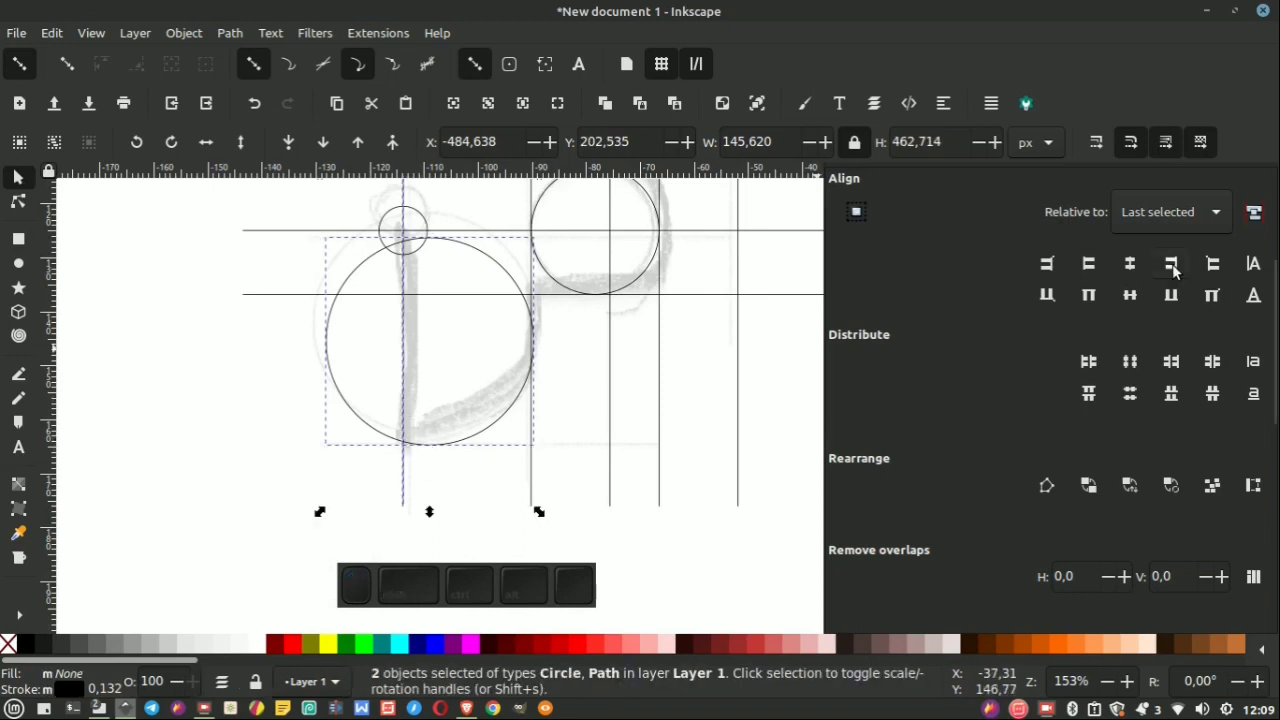
{"action": "left_click", "coordinate": [1140, 271]}
{"action": "left_click", "coordinate": [587, 373]}
{"action": "scroll", "scroll_direction": "down", "scroll_amount": 3}
{"action": "scroll", "scroll_direction": "up", "scroll_amount": 3}
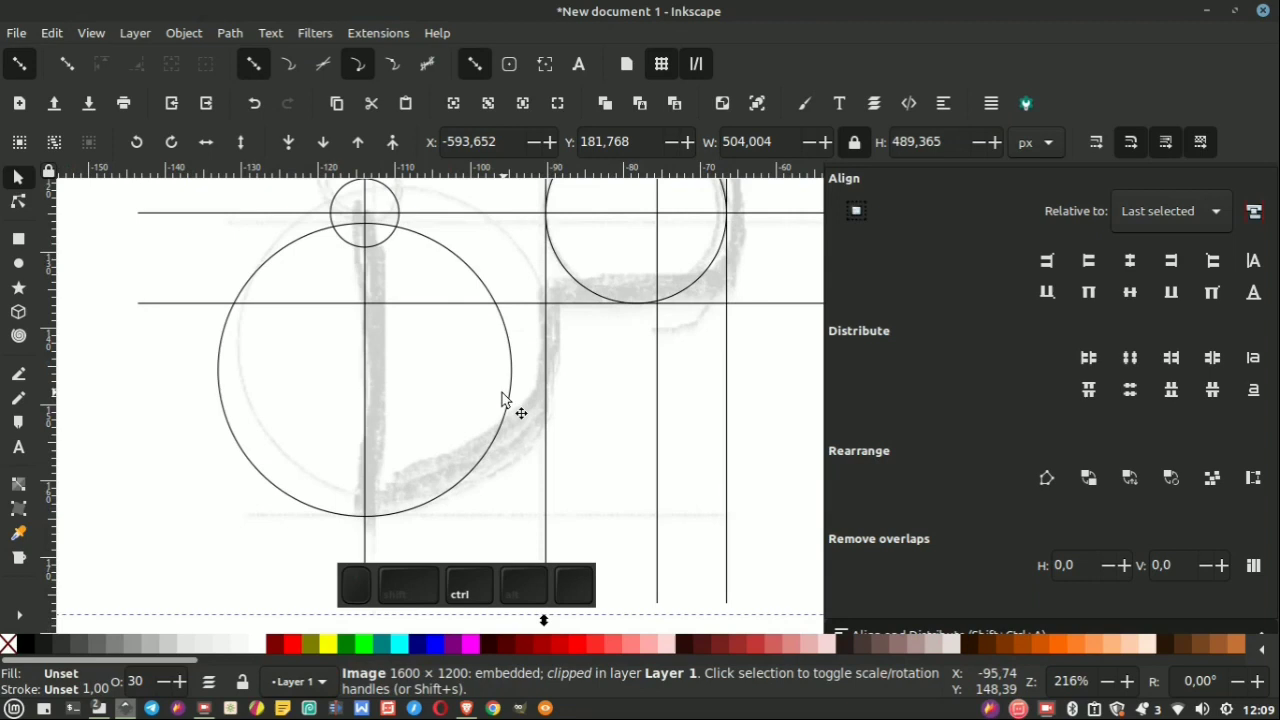
{"action": "left_click", "coordinate": [513, 411]}
{"action": "left_click", "coordinate": [568, 411]}
{"action": "scroll", "scroll_direction": "down", "scroll_amount": 3}
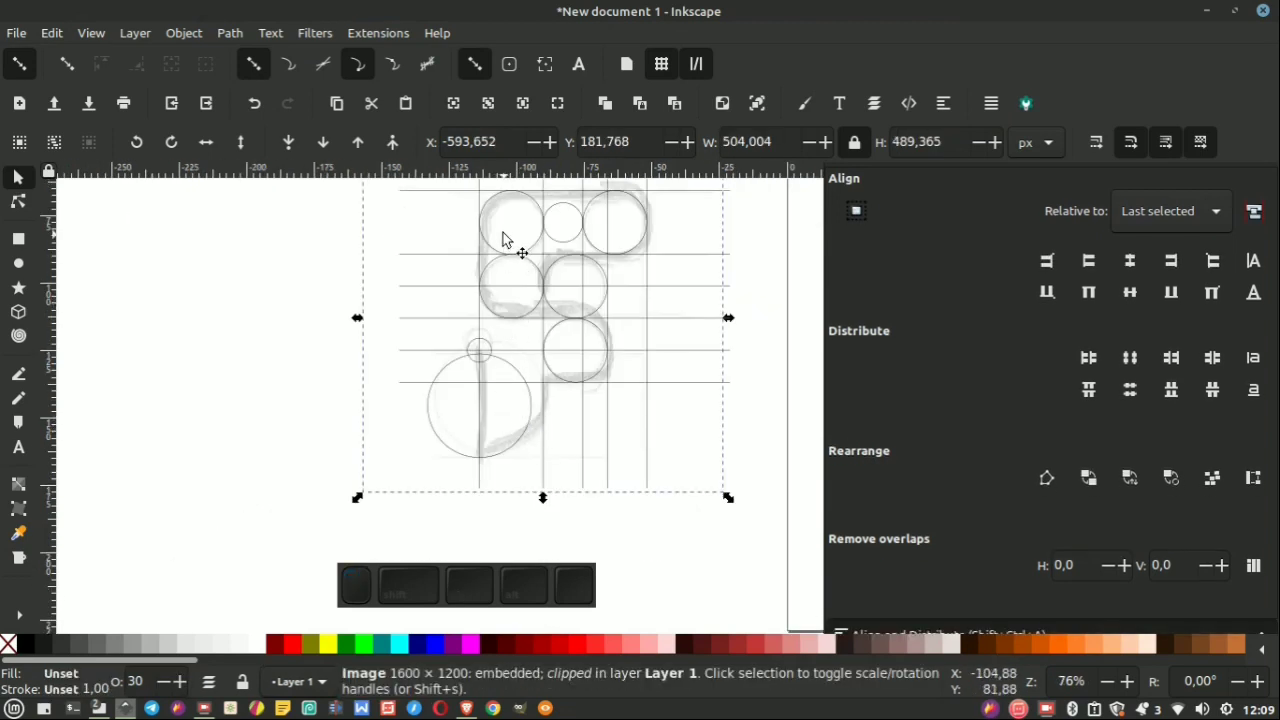
{"action": "scroll", "scroll_direction": "down", "scroll_amount": 3}
{"action": "scroll", "scroll_direction": "up", "scroll_amount": 3}
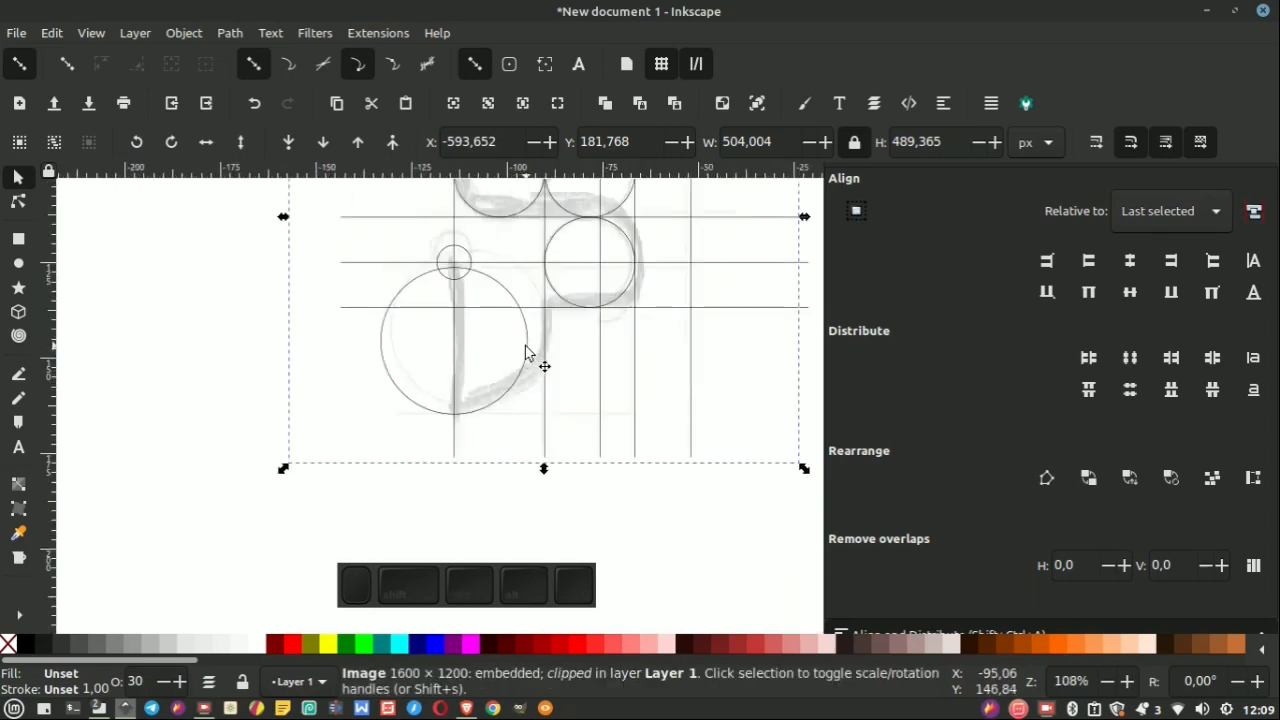
Align the vertical line with the large circle's right edge and deselect the grid.
{"action": "left_click", "coordinate": [534, 357]}
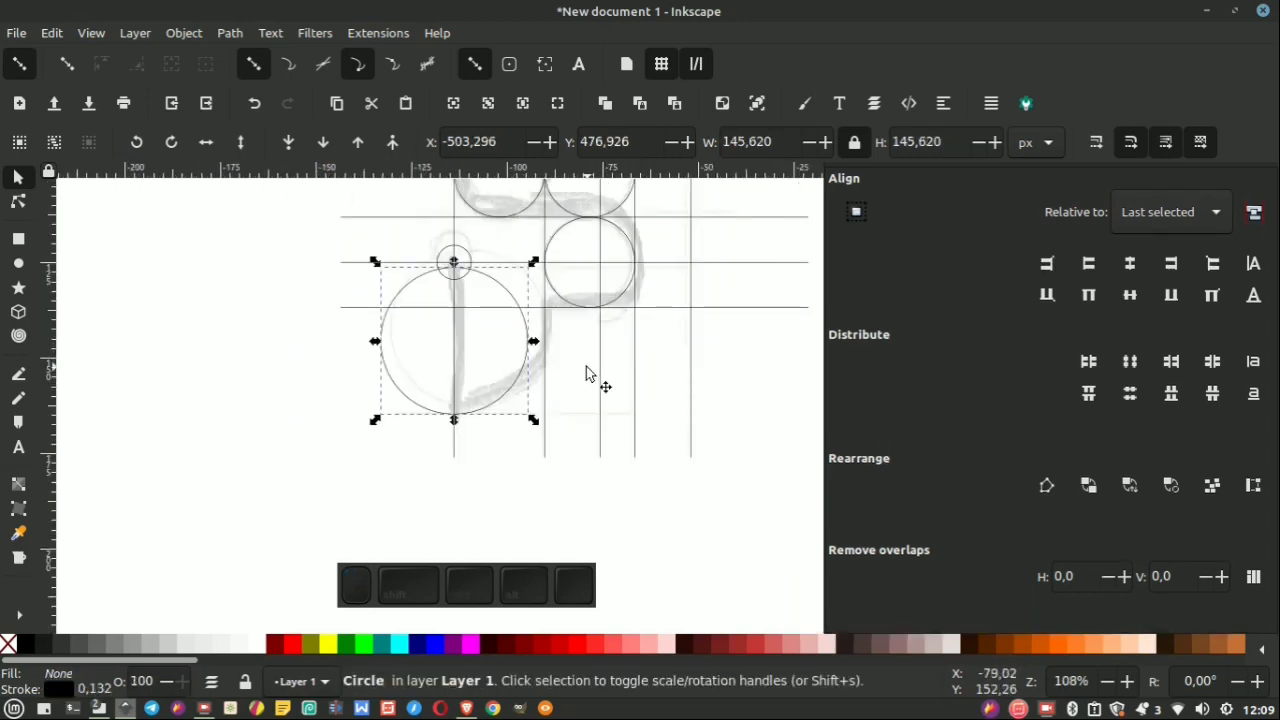
{"action": "left_click", "coordinate": [572, 356]}
{"action": "scroll", "scroll_direction": "up", "scroll_amount": 3}
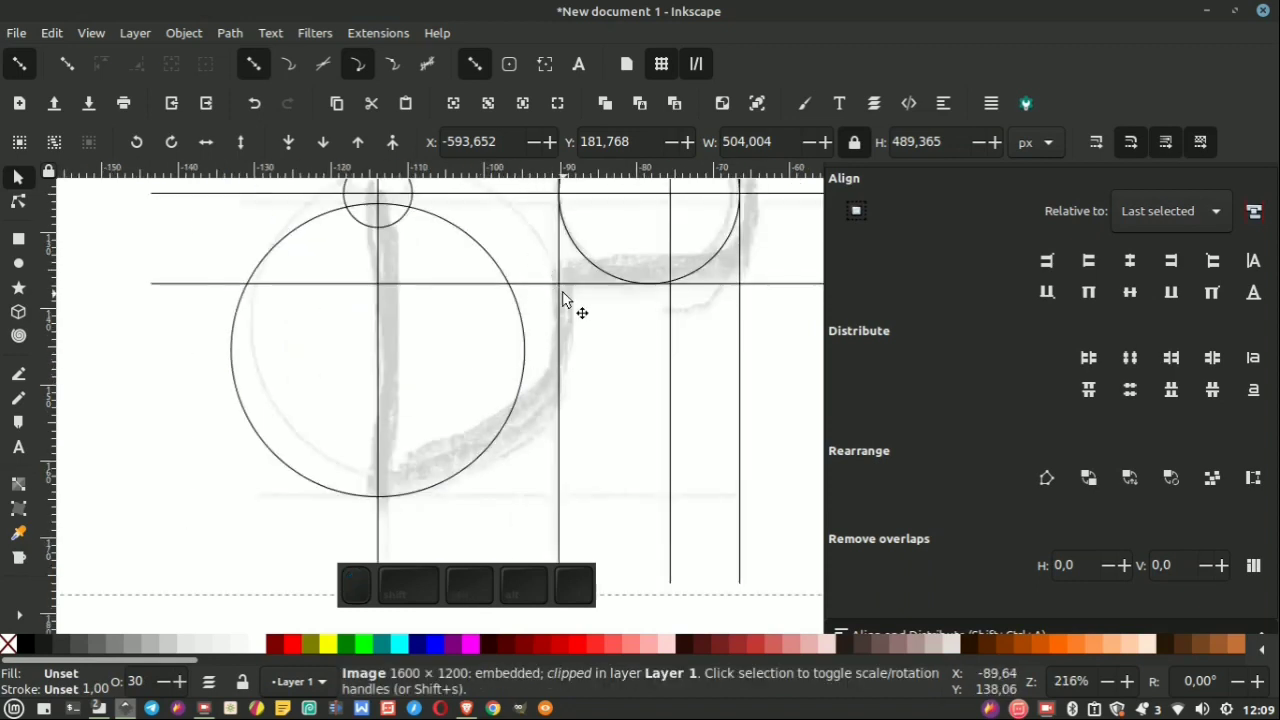
{"action": "left_click", "coordinate": [531, 333]}
{"action": "left_click", "coordinate": [388, 367]}
{"action": "right_click", "coordinate": [388, 367]}
{"action": "left_click", "coordinate": [453, 306]}
{"action": "left_click", "coordinate": [534, 351]}
{"action": "left_click", "coordinate": [1181, 268]}
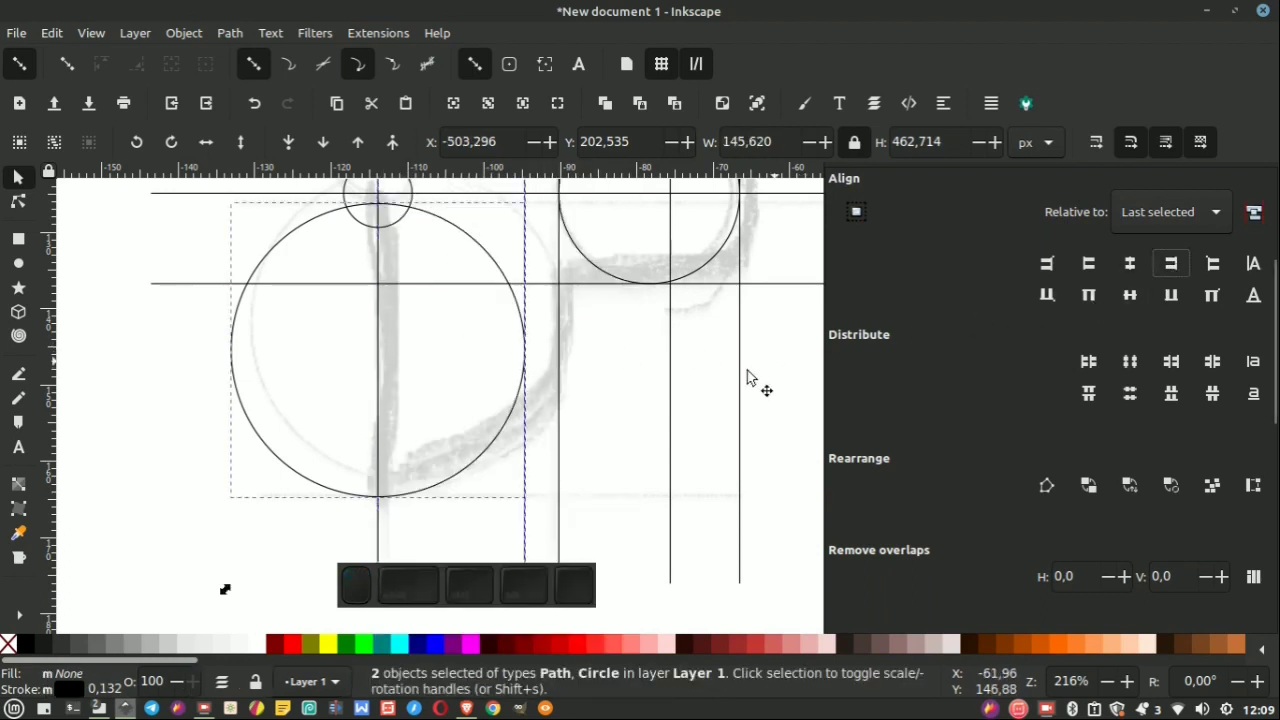
{"action": "left_click", "coordinate": [644, 354]}
{"action": "scroll", "scroll_direction": "down", "scroll_amount": 3}
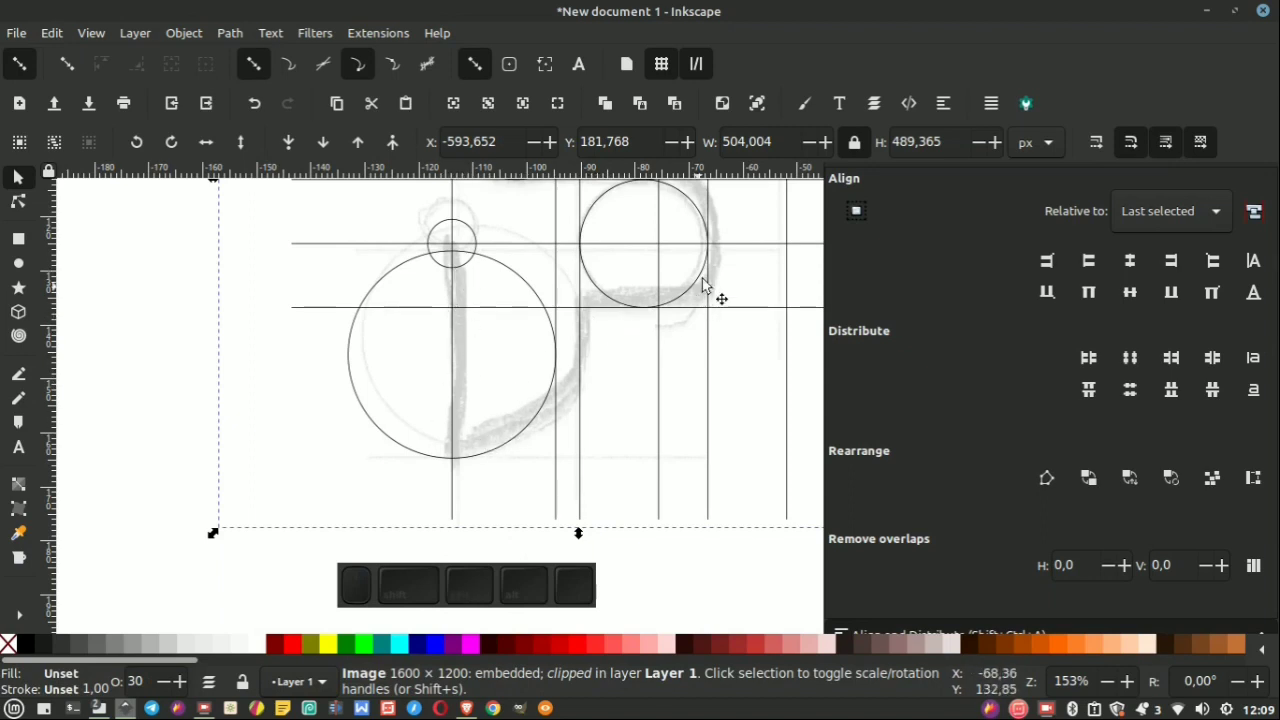
{"action": "scroll", "scroll_direction": "down", "scroll_amount": 3}
{"action": "left_click", "coordinate": [651, 255]}
{"action": "scroll", "scroll_direction": "up", "scroll_amount": 3}
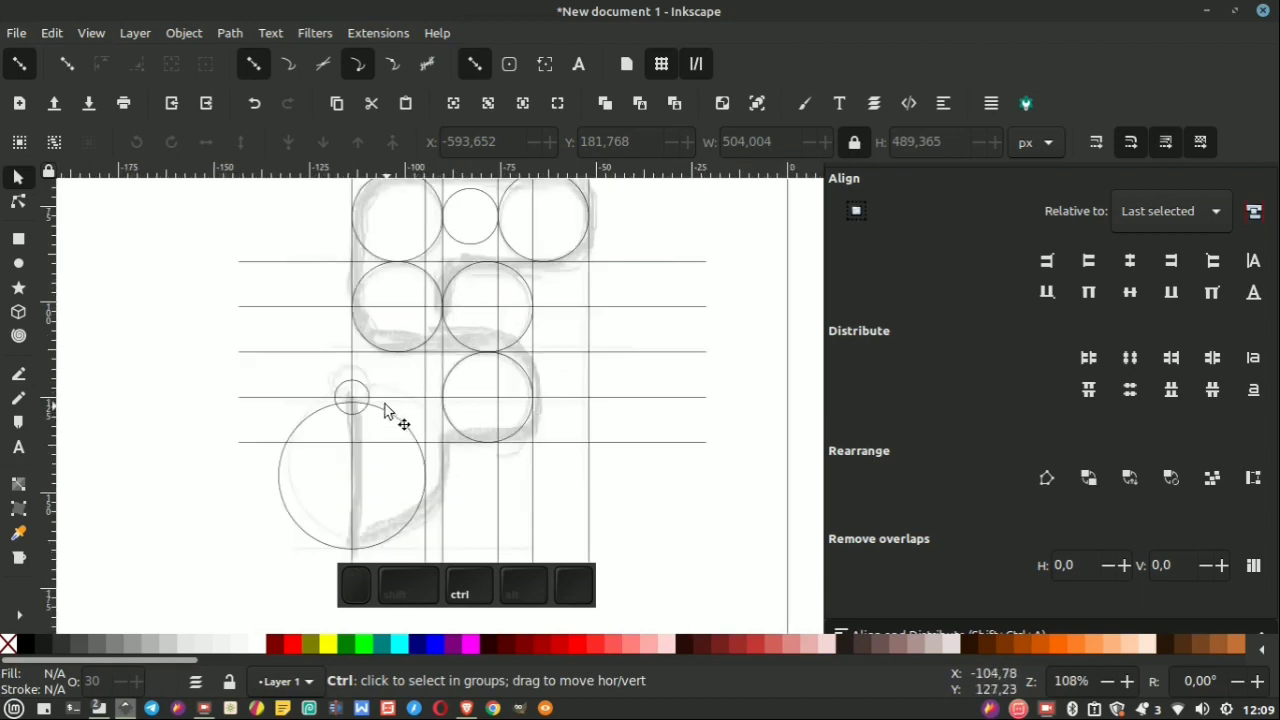
{"action": "scroll", "scroll_direction": "up", "scroll_amount": 3}
Group the sketch, circles and guide lines into one 21-object group and zoom in on the top.
{"action": "scroll", "scroll_direction": "down", "scroll_amount": 3}
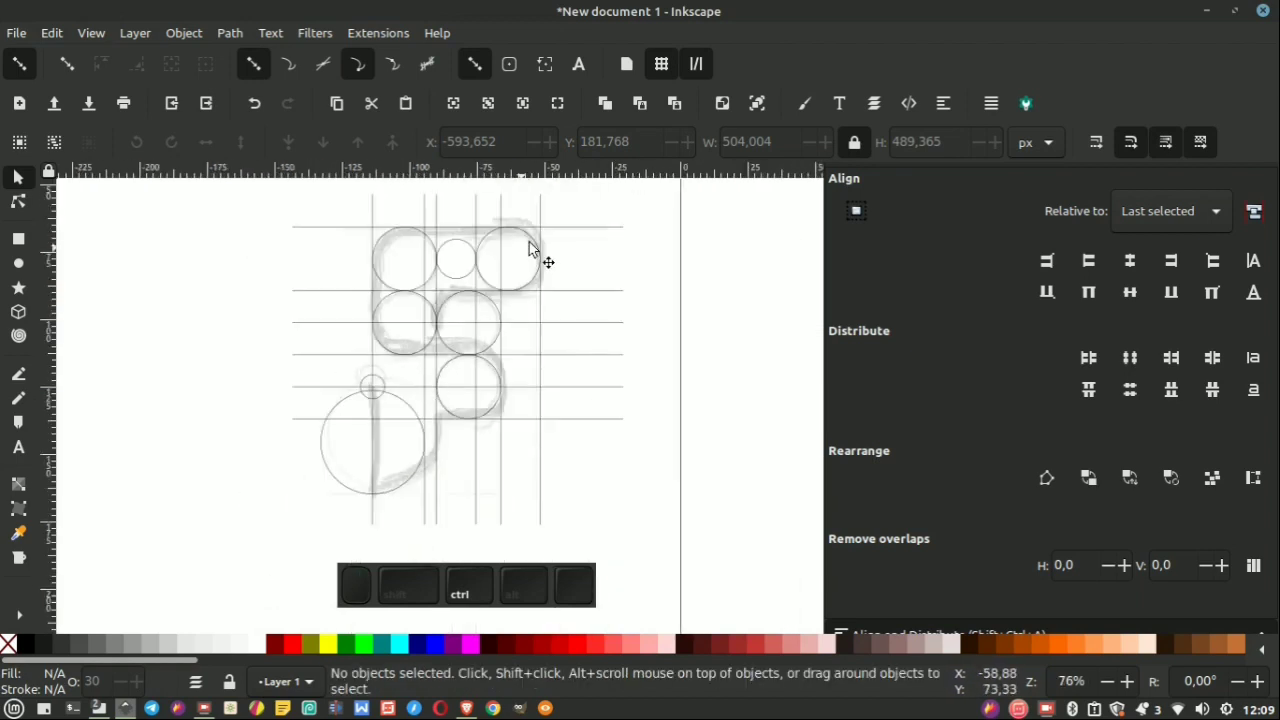
{"action": "scroll", "scroll_direction": "down", "scroll_amount": 3}
{"action": "left_click", "coordinate": [639, 225]}
{"action": "right_click", "coordinate": [501, 313]}
{"action": "left_click", "coordinate": [564, 596]}
{"action": "left_click", "coordinate": [650, 312]}
{"action": "scroll", "scroll_direction": "up", "scroll_amount": 3}
{"action": "left_click", "coordinate": [511, 298]}
{"action": "right_click", "coordinate": [511, 303]}
{"action": "left_click", "coordinate": [583, 645]}
{"action": "left_click", "coordinate": [681, 332]}
{"action": "scroll", "scroll_direction": "up", "scroll_amount": 3}
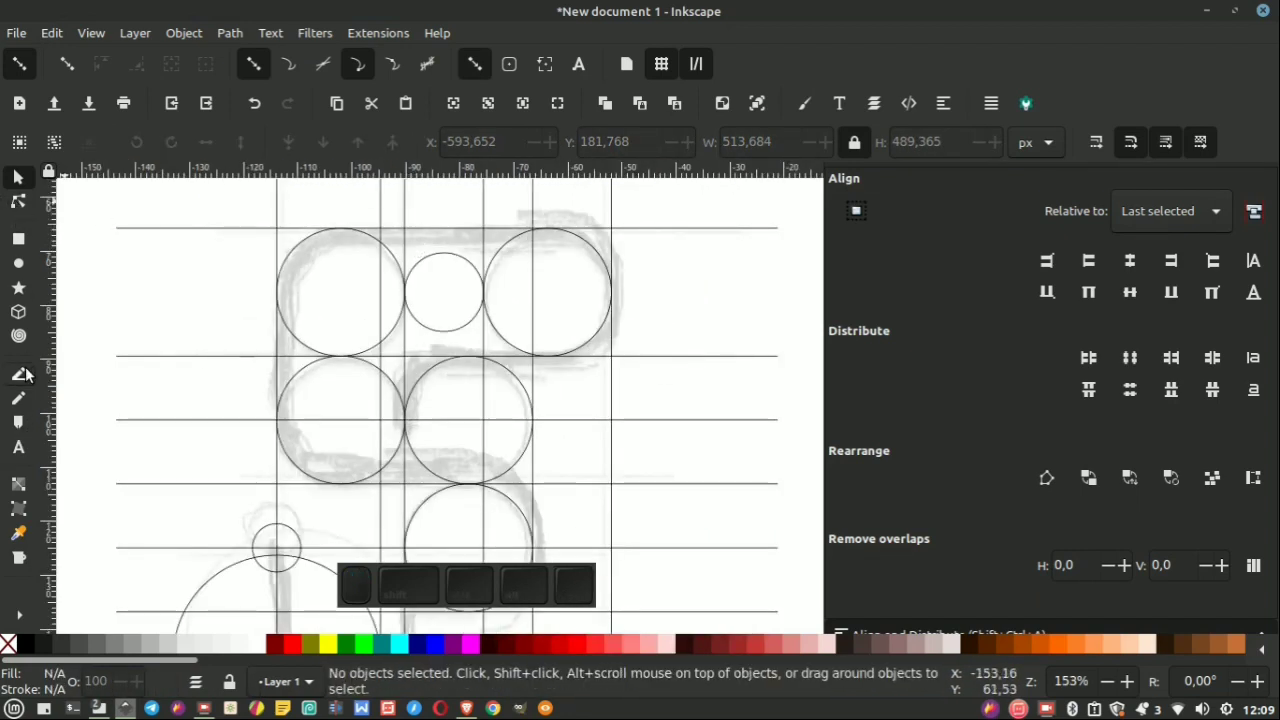
With the Bezier tool in straight mode, place nodes at the top bar's right and left corners.
{"action": "left_click", "coordinate": [24, 381]}
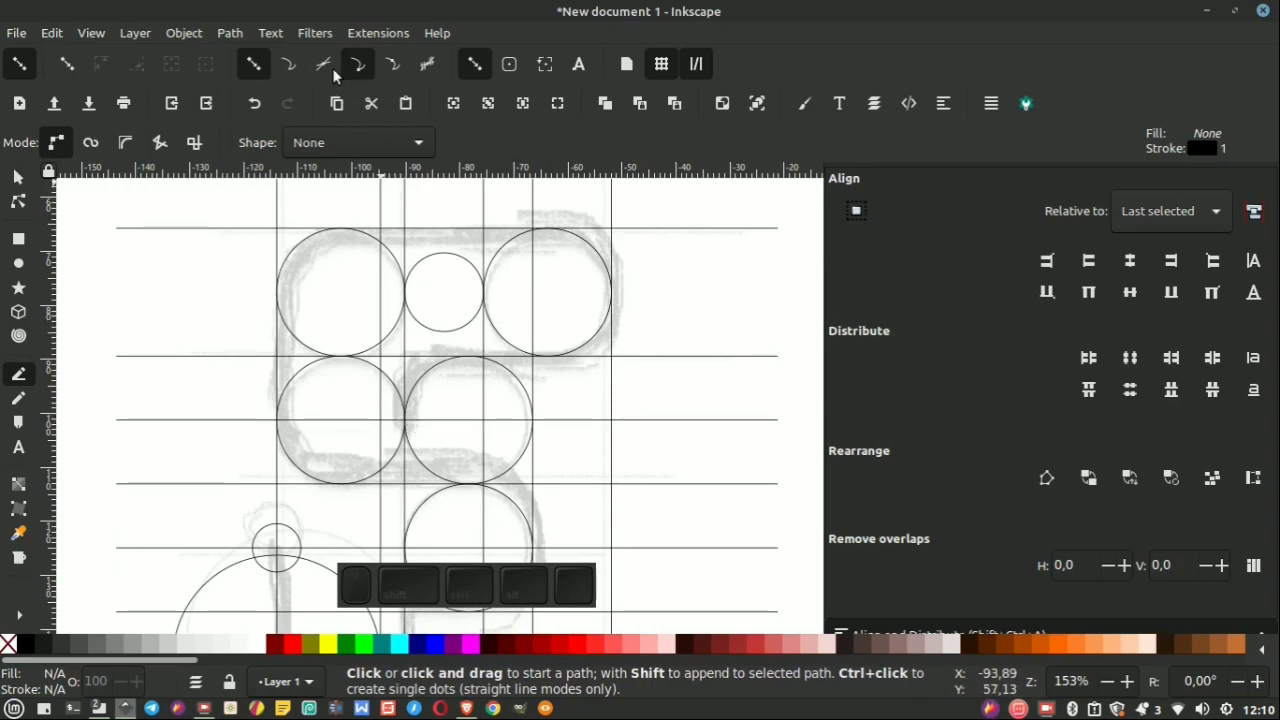
{"action": "middle_click", "coordinate": [325, 67]}
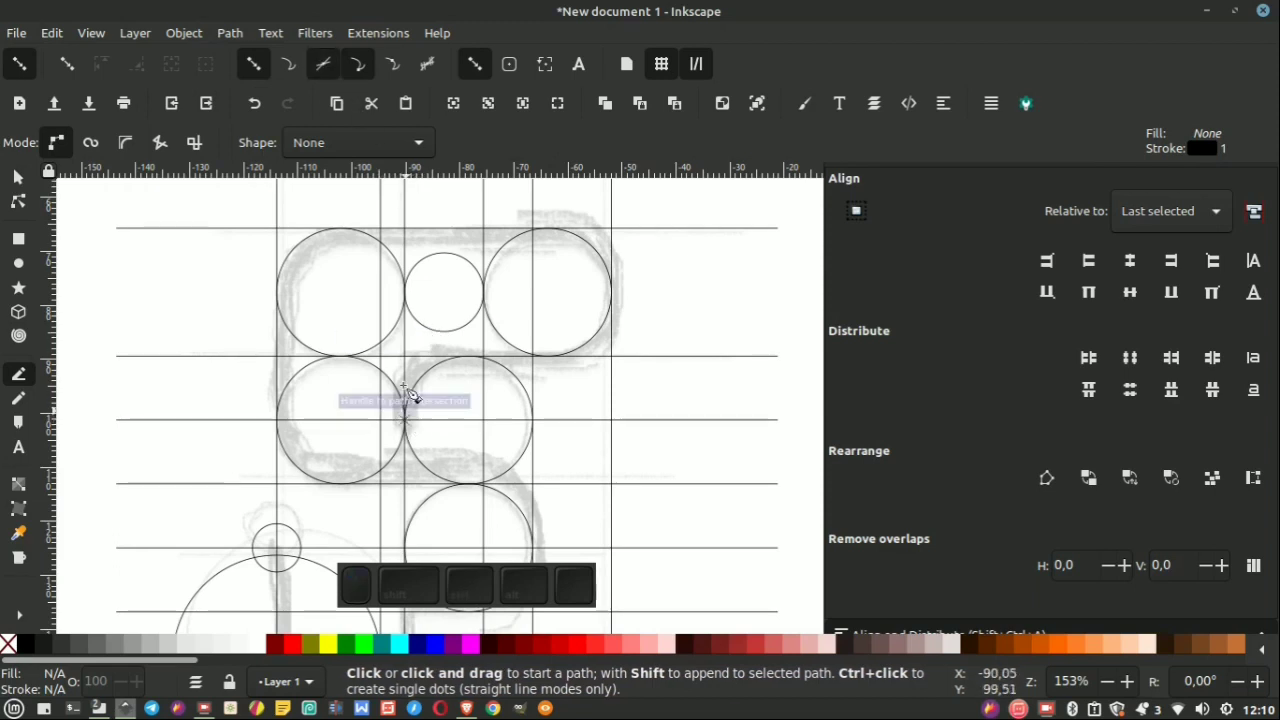
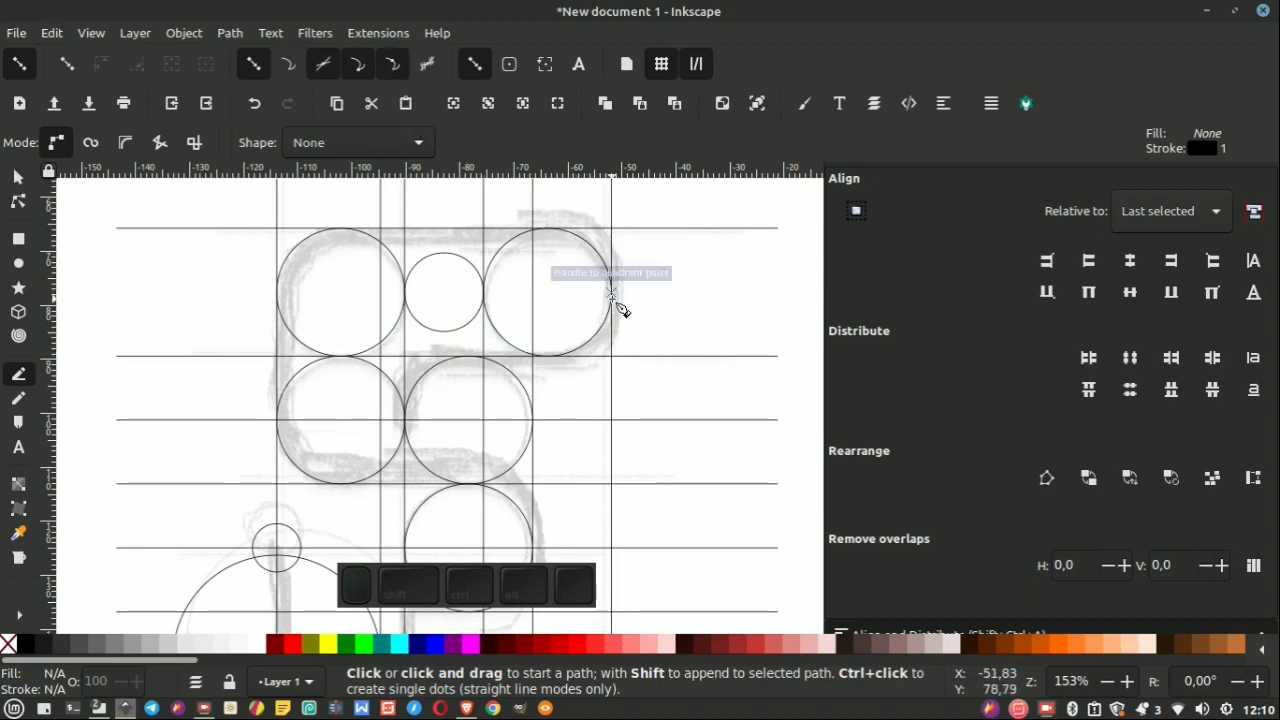
{"action": "scroll", "scroll_direction": "up", "scroll_amount": 3}
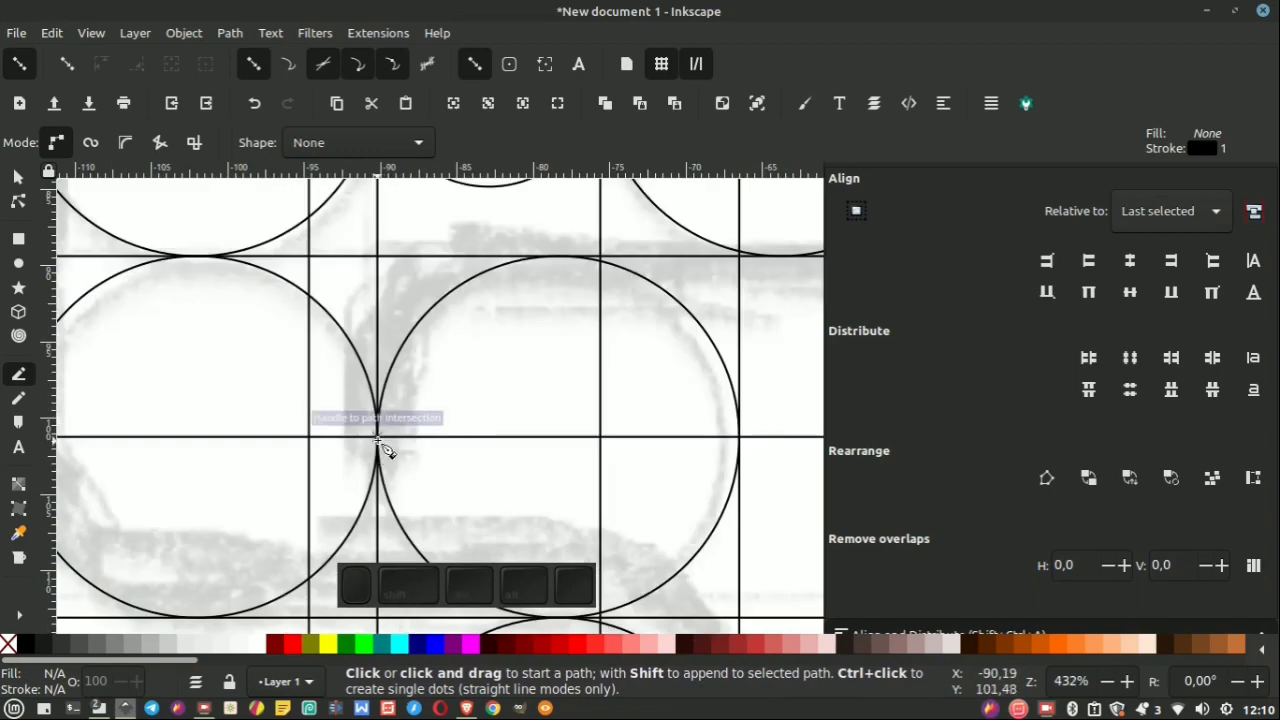
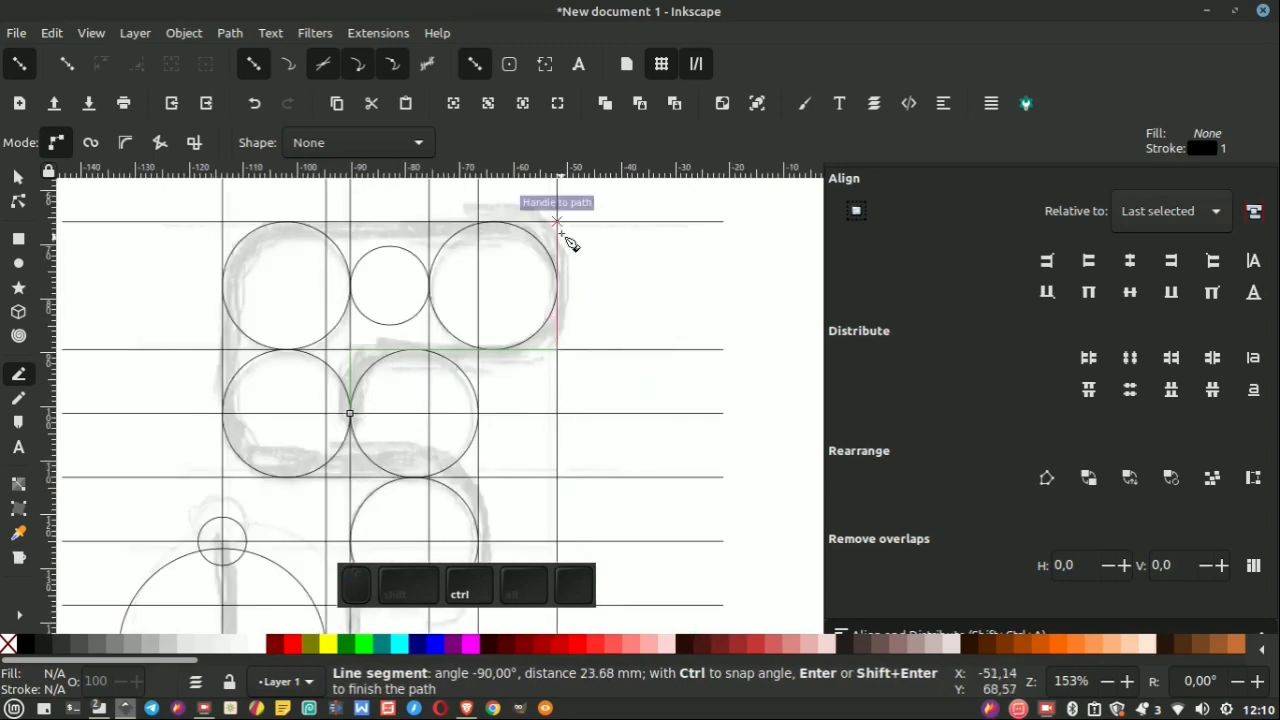
{"action": "left_click", "coordinate": [574, 226]}
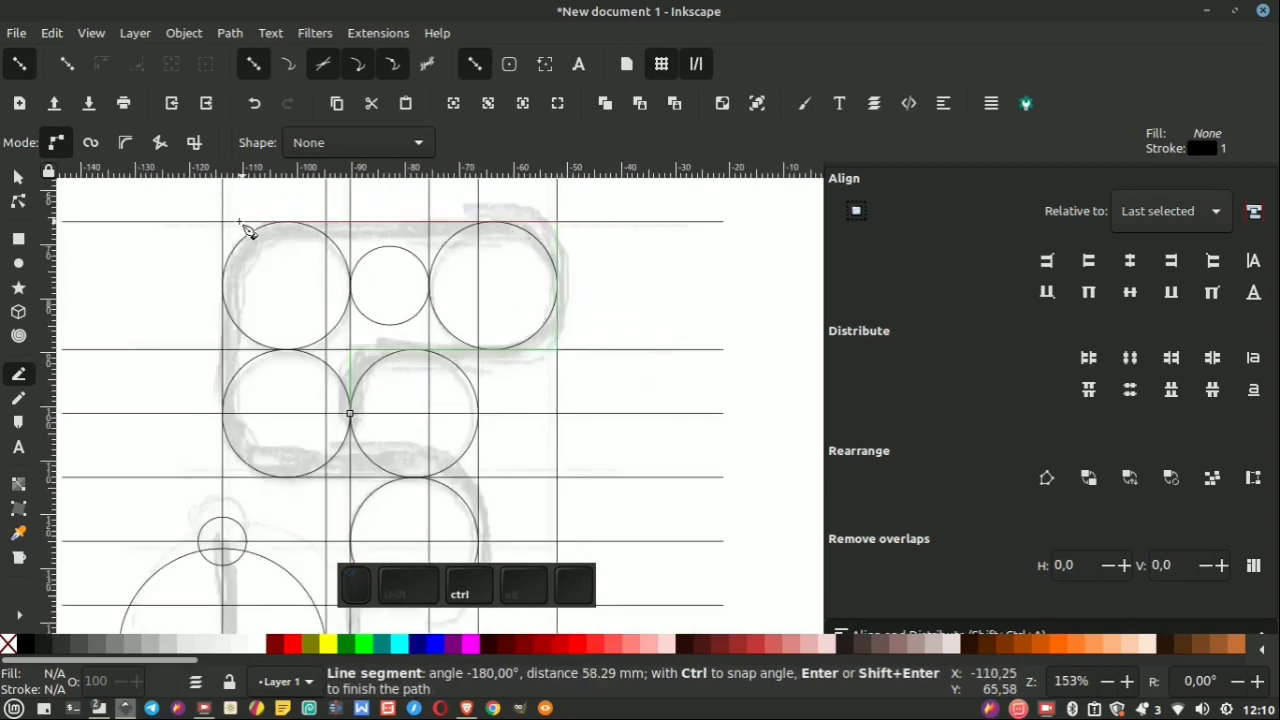
{"action": "left_click", "coordinate": [239, 224]}
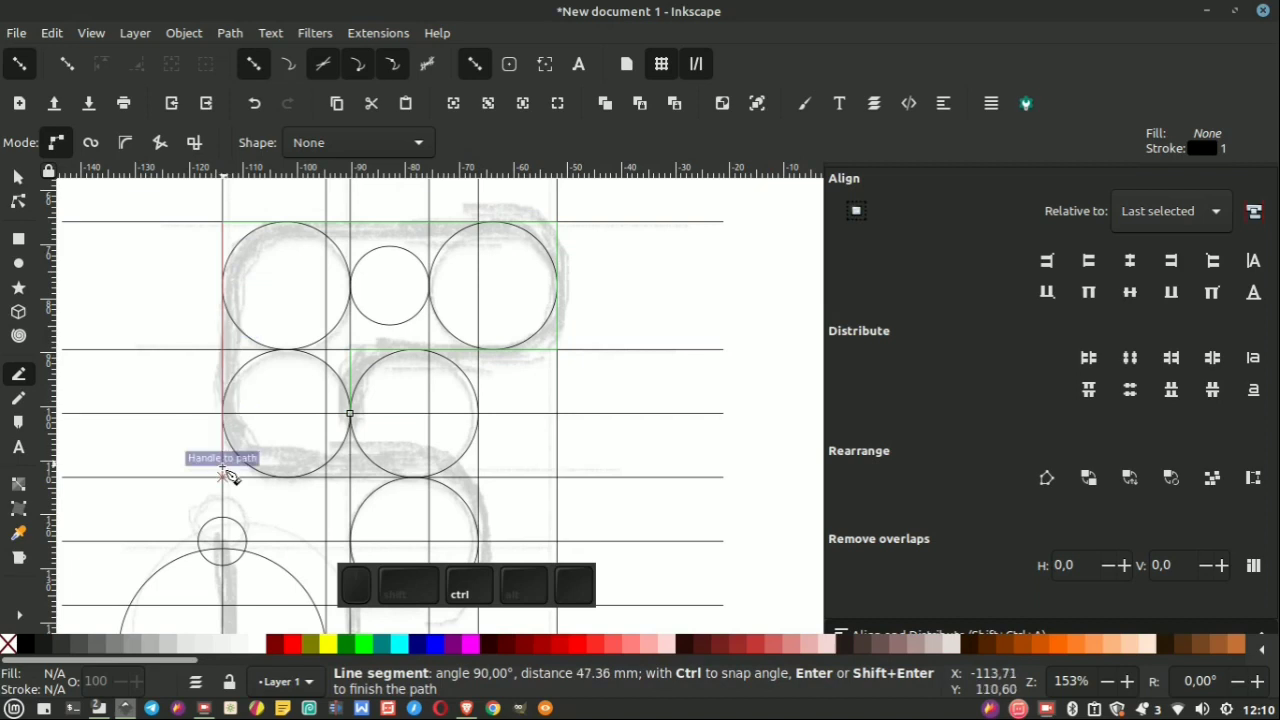
Continue the outline along the bar's lower line, where the stem meets it, and down the stem.
{"action": "left_click", "coordinate": [234, 475]}
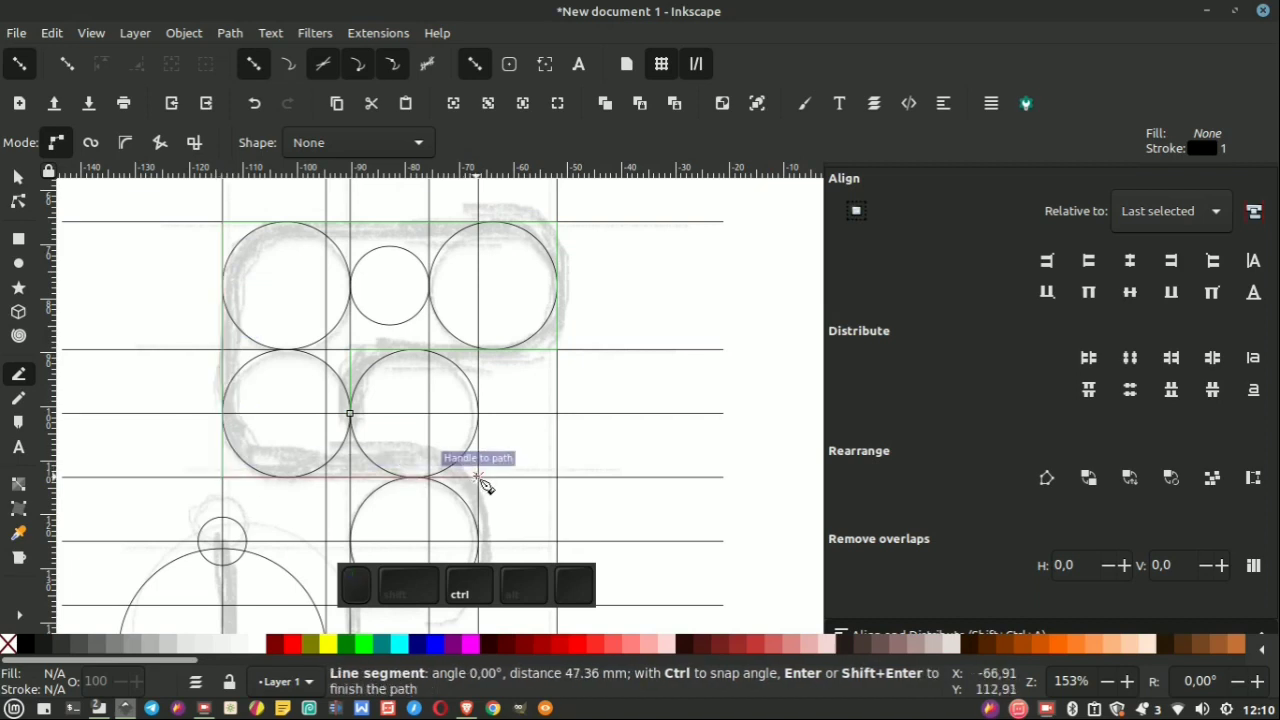
{"action": "left_click", "coordinate": [489, 479]}
{"action": "scroll", "scroll_direction": "down", "scroll_amount": 3}
{"action": "scroll", "scroll_direction": "up", "scroll_amount": 3}
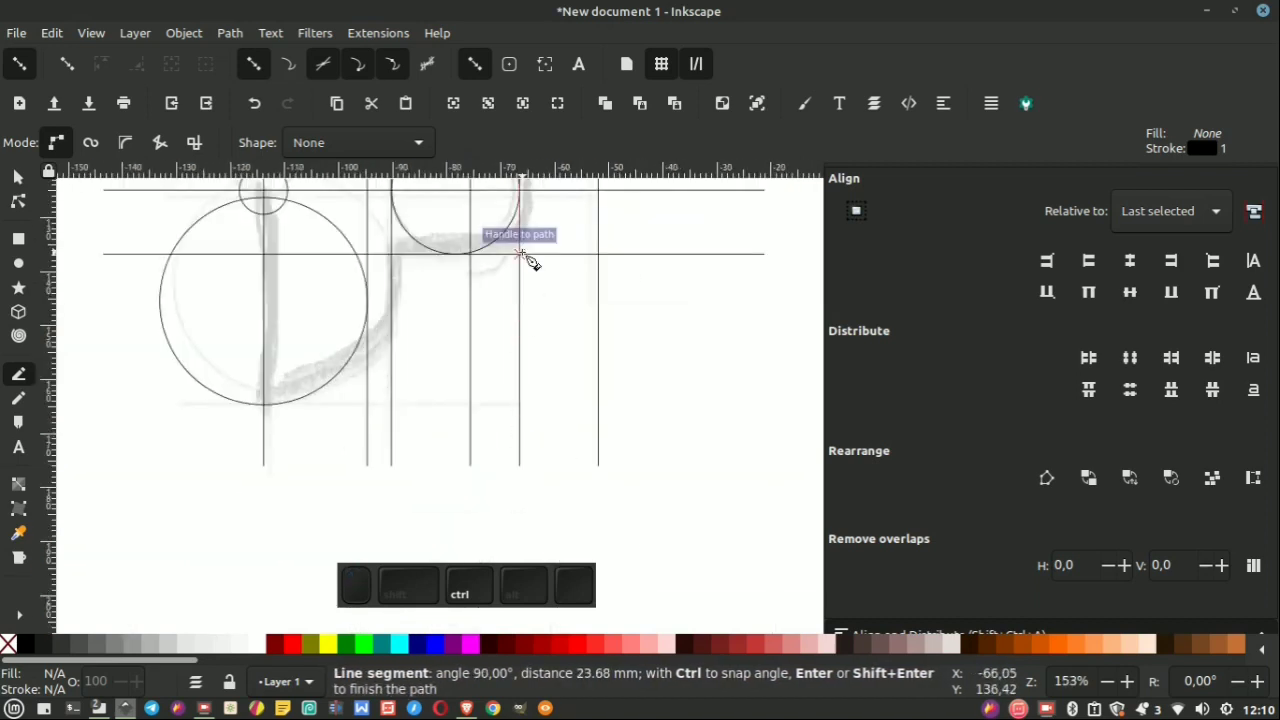
{"action": "left_click", "coordinate": [535, 255]}
{"action": "left_click", "coordinate": [379, 253]}
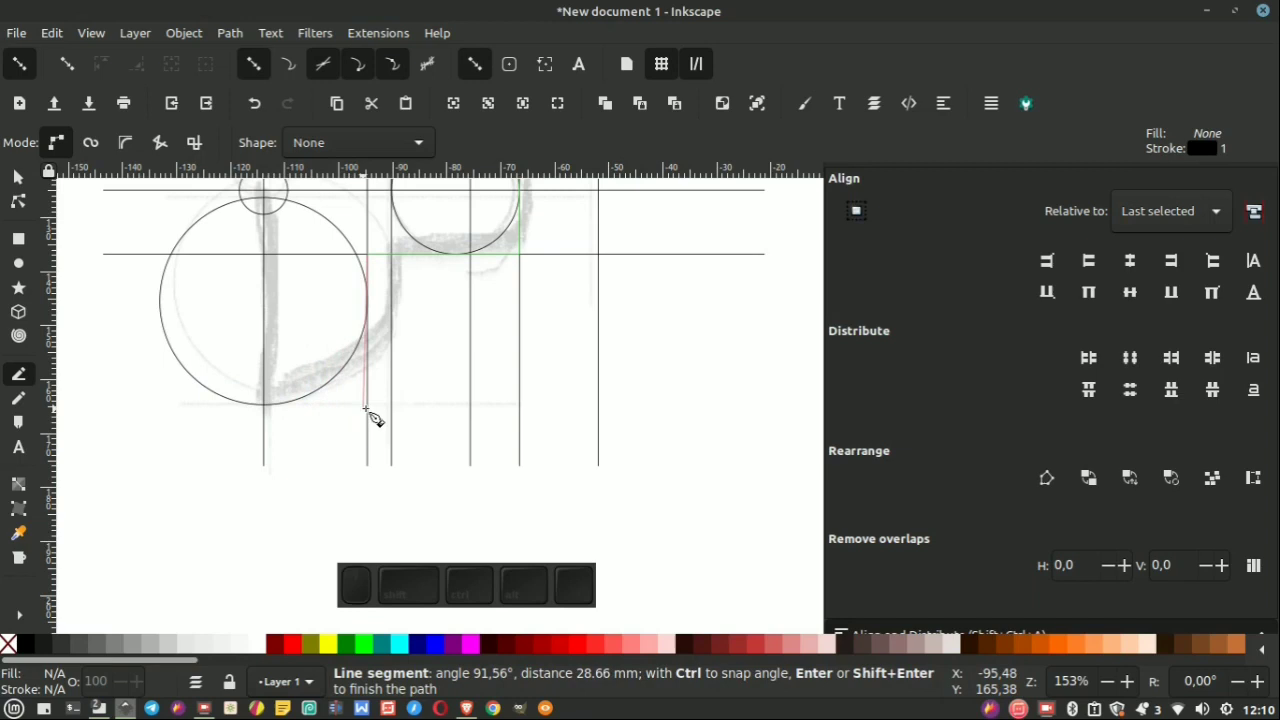
{"action": "scroll", "scroll_direction": "up", "scroll_amount": 3}
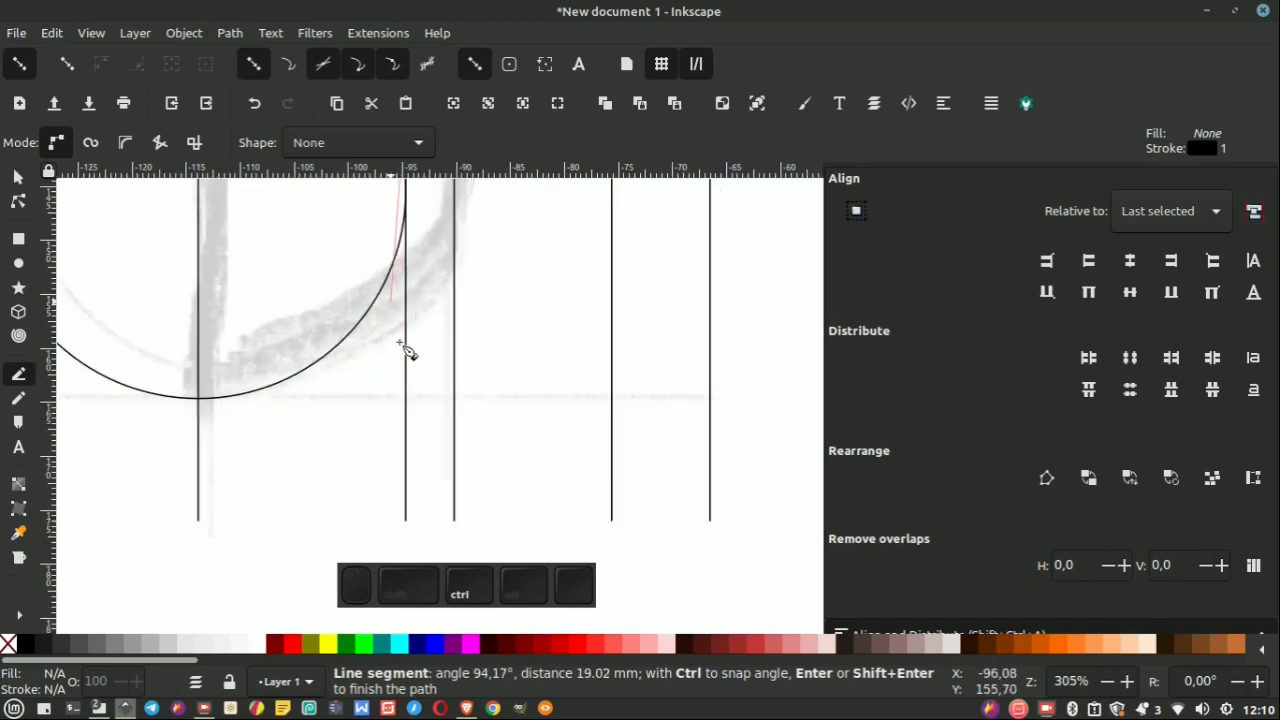
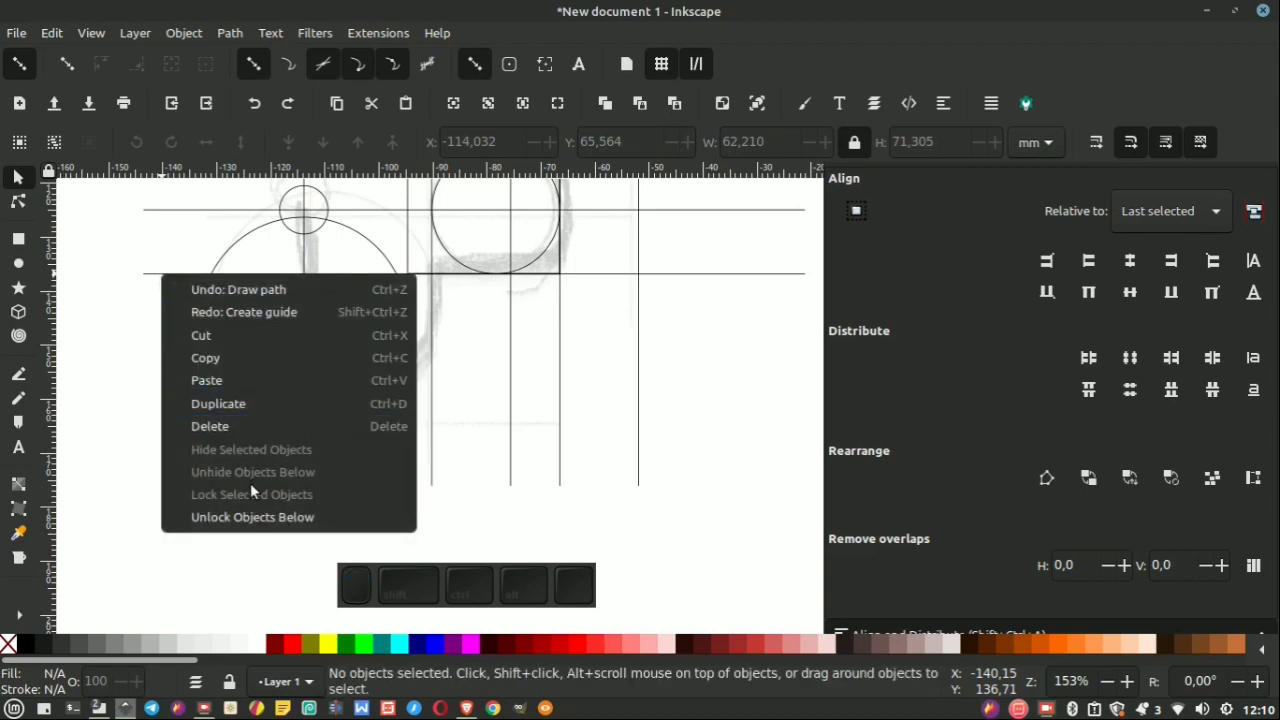
Ungroup the construction group so its lines and circles are individually selectable.
{"action": "left_click", "coordinate": [157, 278]}
{"action": "left_click", "coordinate": [177, 278]}
{"action": "right_click", "coordinate": [177, 278]}
{"action": "left_click", "coordinate": [238, 526]}
{"action": "left_click", "coordinate": [188, 273]}
{"action": "right_click", "coordinate": [188, 274]}
{"action": "left_click", "coordinate": [269, 565]}
Align a horizontal line to the bottom edge of the large lower circle and deselect.
{"action": "left_click", "coordinate": [178, 343]}
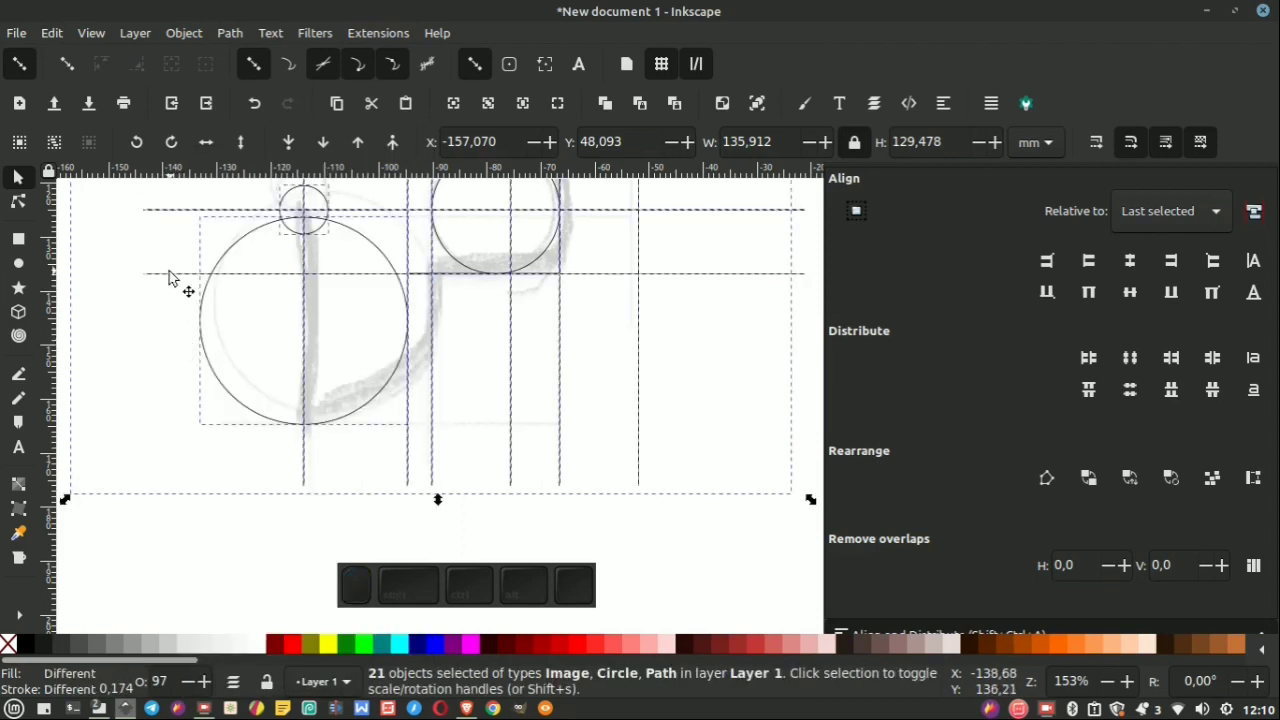
{"action": "left_click", "coordinate": [180, 278]}
{"action": "left_click", "coordinate": [214, 575]}
{"action": "left_click", "coordinate": [192, 271]}
{"action": "right_click", "coordinate": [194, 279]}
{"action": "left_click", "coordinate": [258, 304]}
{"action": "left_click", "coordinate": [335, 420]}
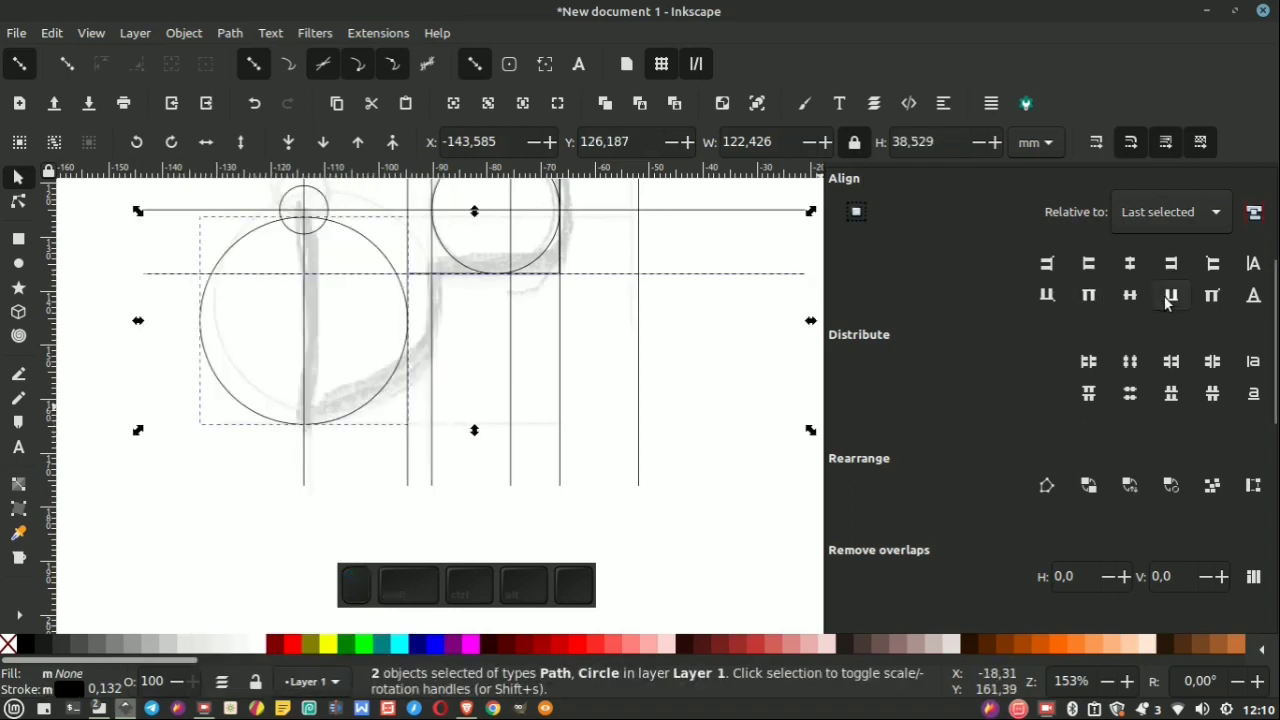
{"action": "left_click", "coordinate": [1173, 300]}
{"action": "left_click", "coordinate": [700, 361]}
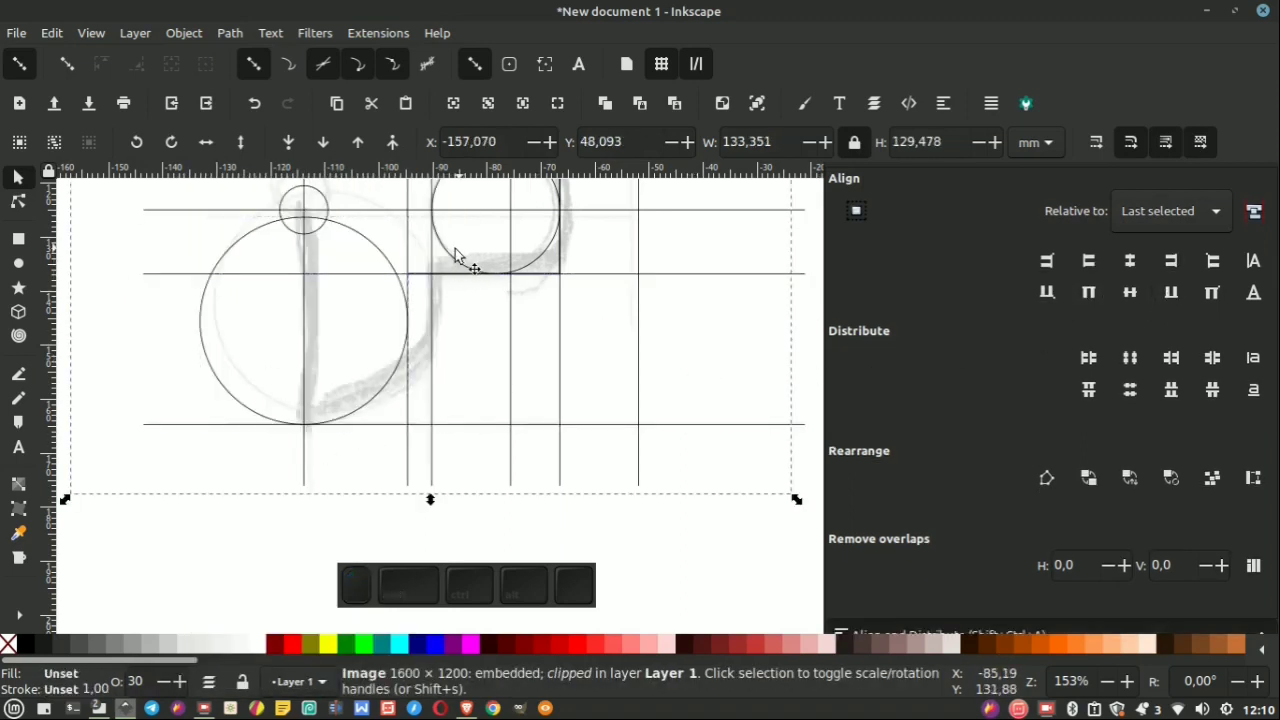
{"action": "scroll", "scroll_direction": "up", "scroll_amount": 3}
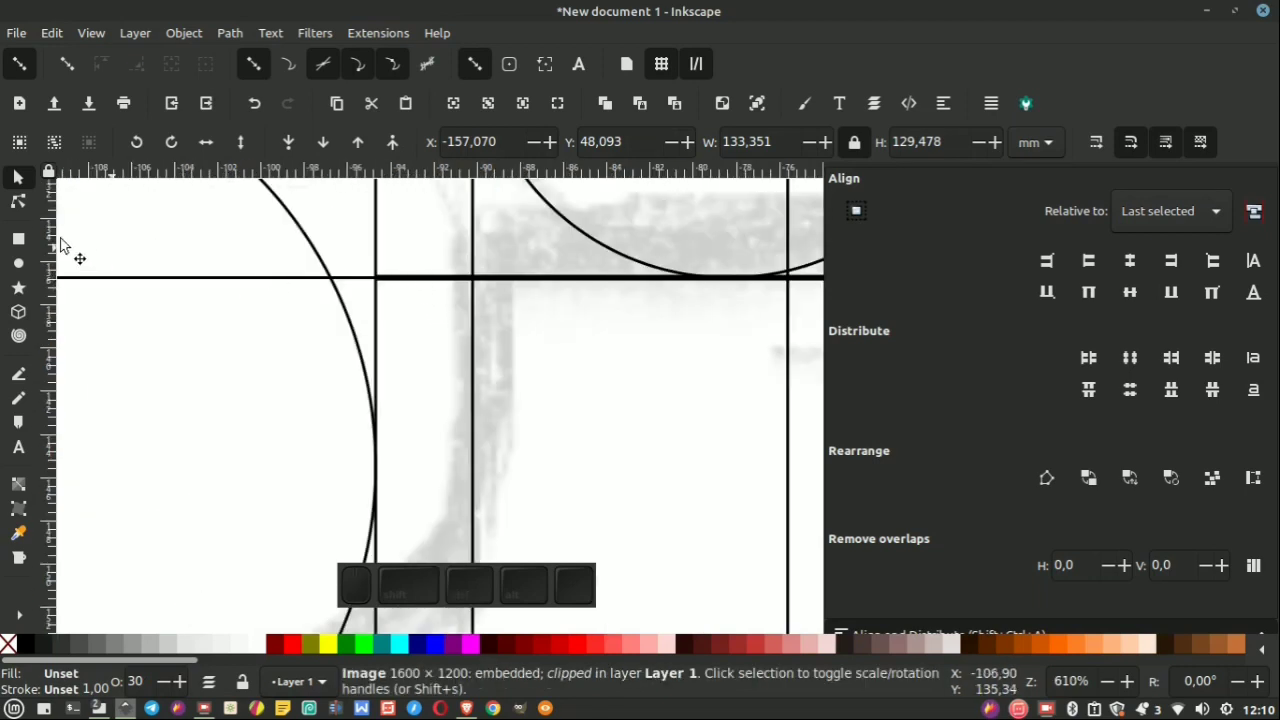
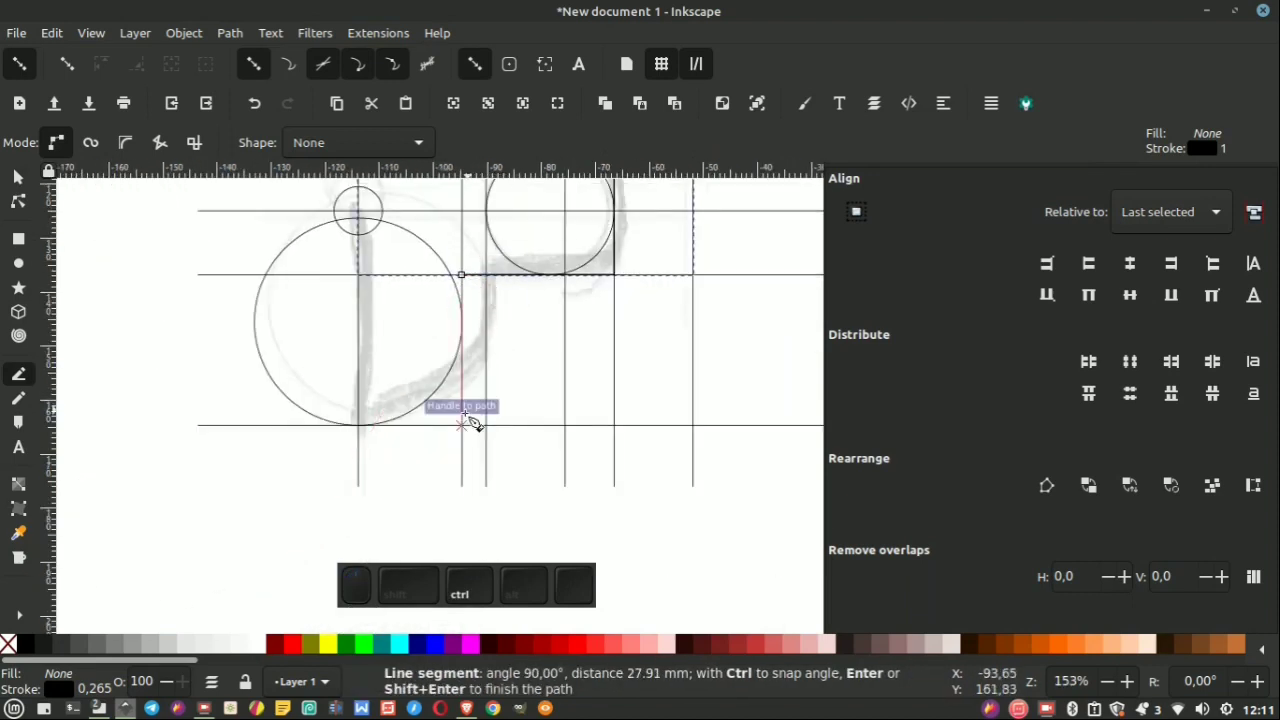
Draw the stem segment from the stem intersection to its bottom; Inkscape reports an internal error.
{"action": "left_click", "coordinate": [478, 423]}
{"action": "left_click", "coordinate": [376, 428]}
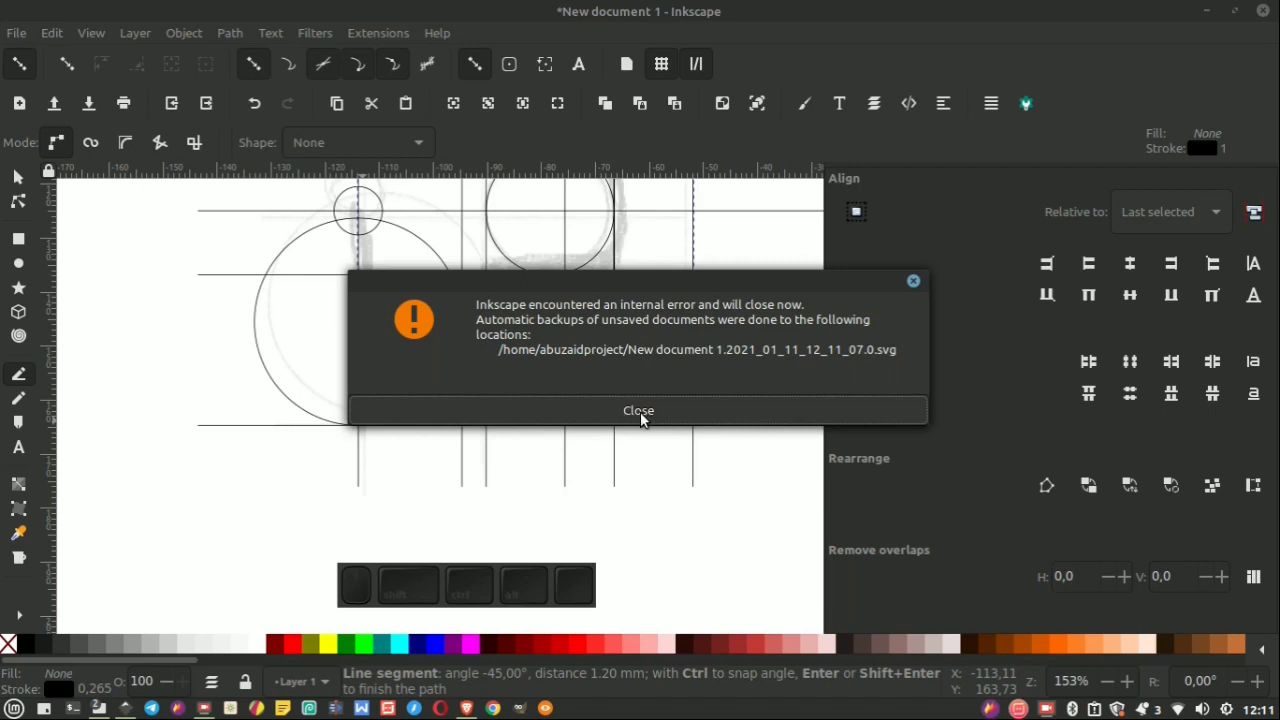
Dismiss the Inkscape internal error notice.
{"action": "key", "text": "Return"}
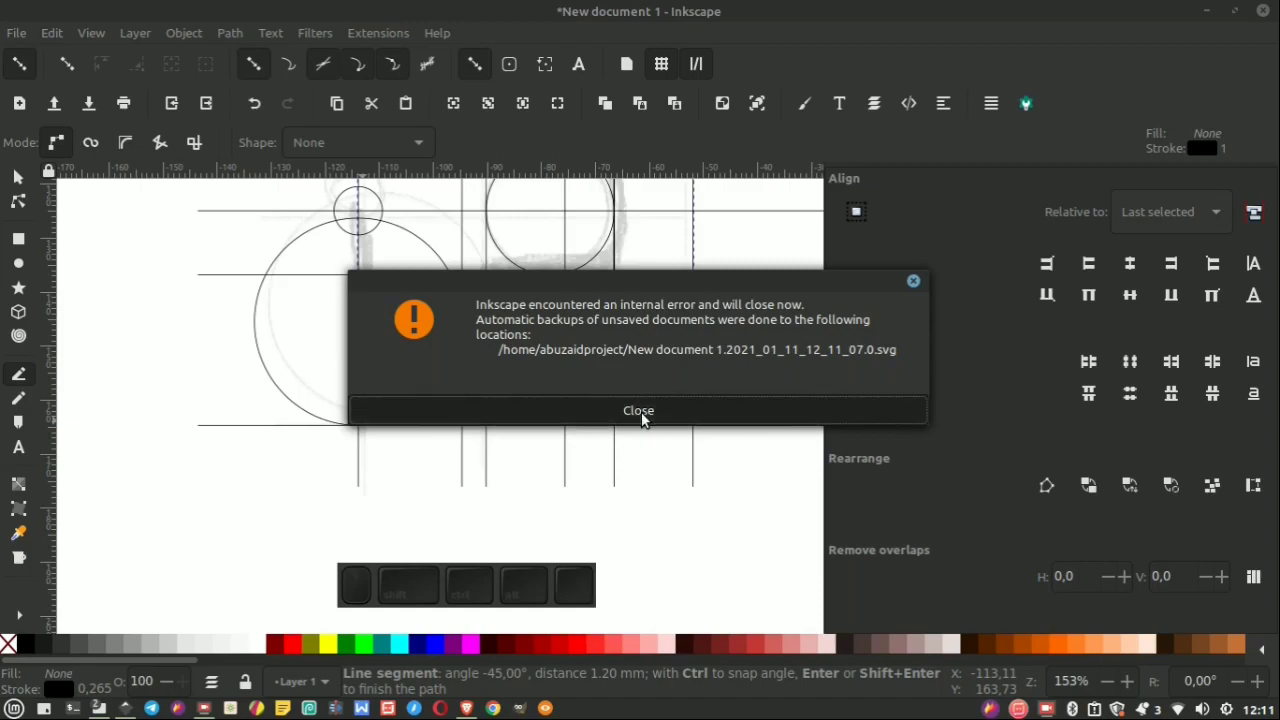
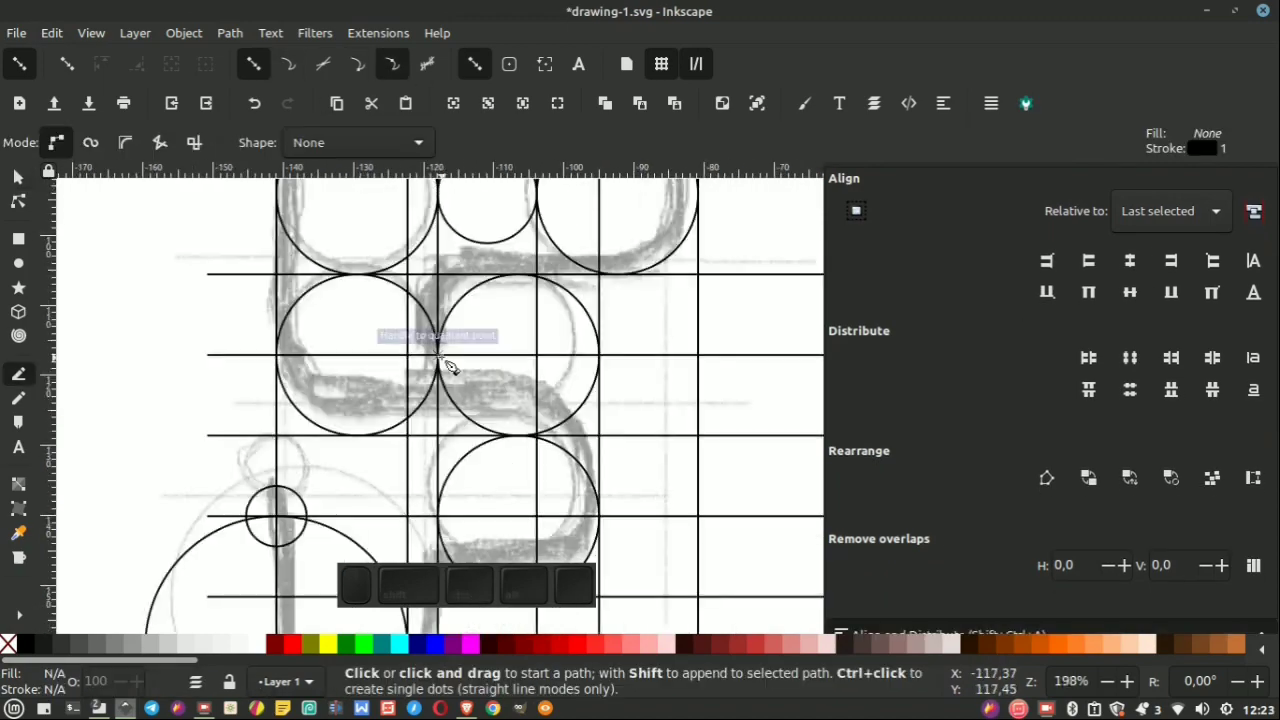
{"action": "scroll", "scroll_direction": "down", "scroll_amount": 3}
{"action": "scroll", "scroll_direction": "up", "scroll_amount": 3}
{"action": "scroll", "scroll_direction": "down", "scroll_amount": 3}
{"action": "key", "text": "ctrl+s"}
{"action": "scroll", "scroll_direction": "down", "scroll_amount": 3}
{"action": "middle_click", "coordinate": [463, 417]}
{"action": "scroll", "scroll_direction": "up", "scroll_amount": 3}
{"action": "scroll", "scroll_direction": "up", "scroll_amount": 3}
{"action": "scroll", "scroll_direction": "down", "scroll_amount": 3}
{"action": "scroll", "scroll_direction": "down", "scroll_amount": 3}
{"action": "middle_click", "coordinate": [418, 327]}
{"action": "middle_click", "coordinate": [402, 278]}
{"action": "scroll", "scroll_direction": "up", "scroll_amount": 3}
{"action": "scroll", "scroll_direction": "up", "scroll_amount": 3}
{"action": "scroll", "scroll_direction": "up", "scroll_amount": 3}
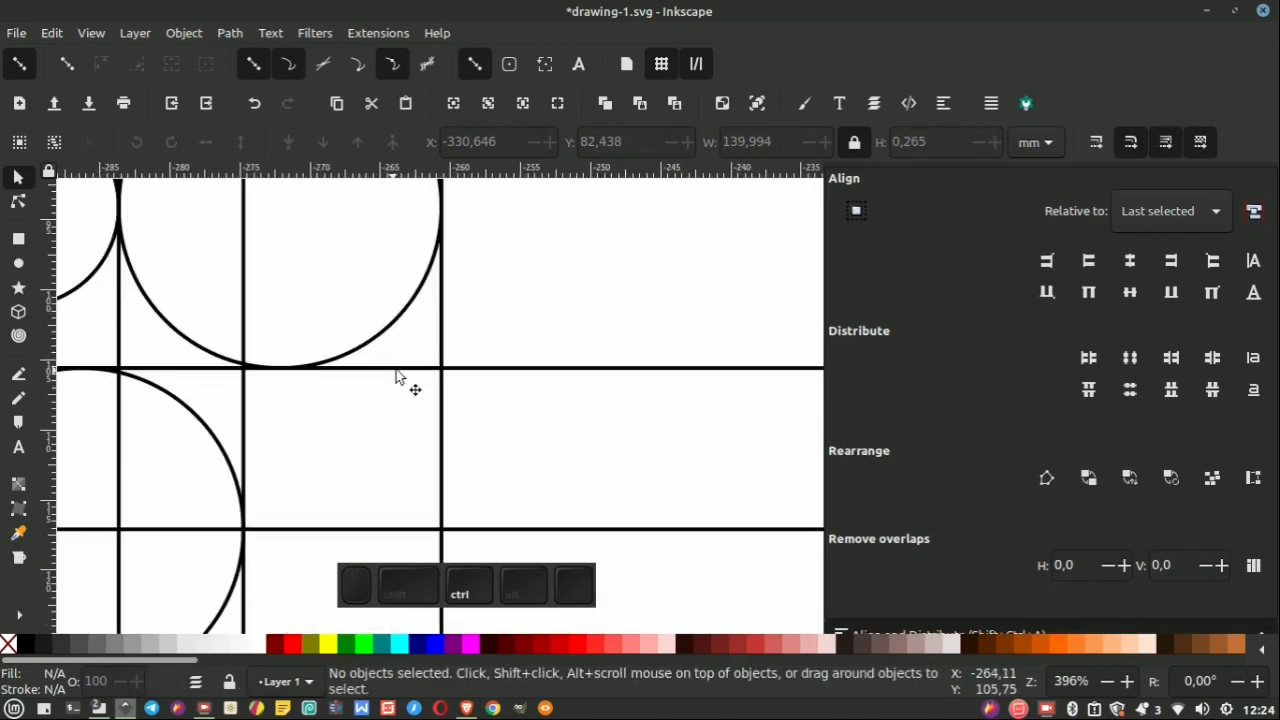
{"action": "left_click", "coordinate": [401, 376]}
{"action": "scroll", "scroll_direction": "down", "scroll_amount": 3}
{"action": "scroll", "scroll_direction": "down", "scroll_amount": 3}
{"action": "scroll", "scroll_direction": "up", "scroll_amount": 3}
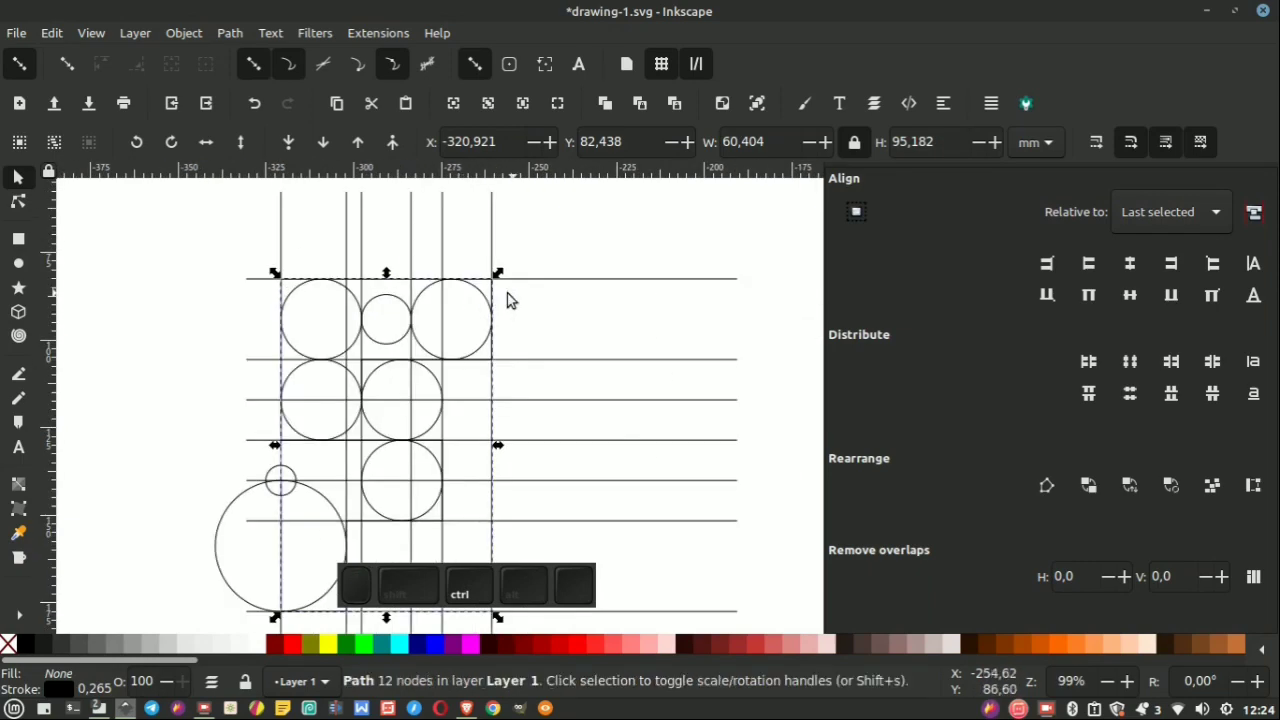
{"action": "scroll", "scroll_direction": "up", "scroll_amount": 3}
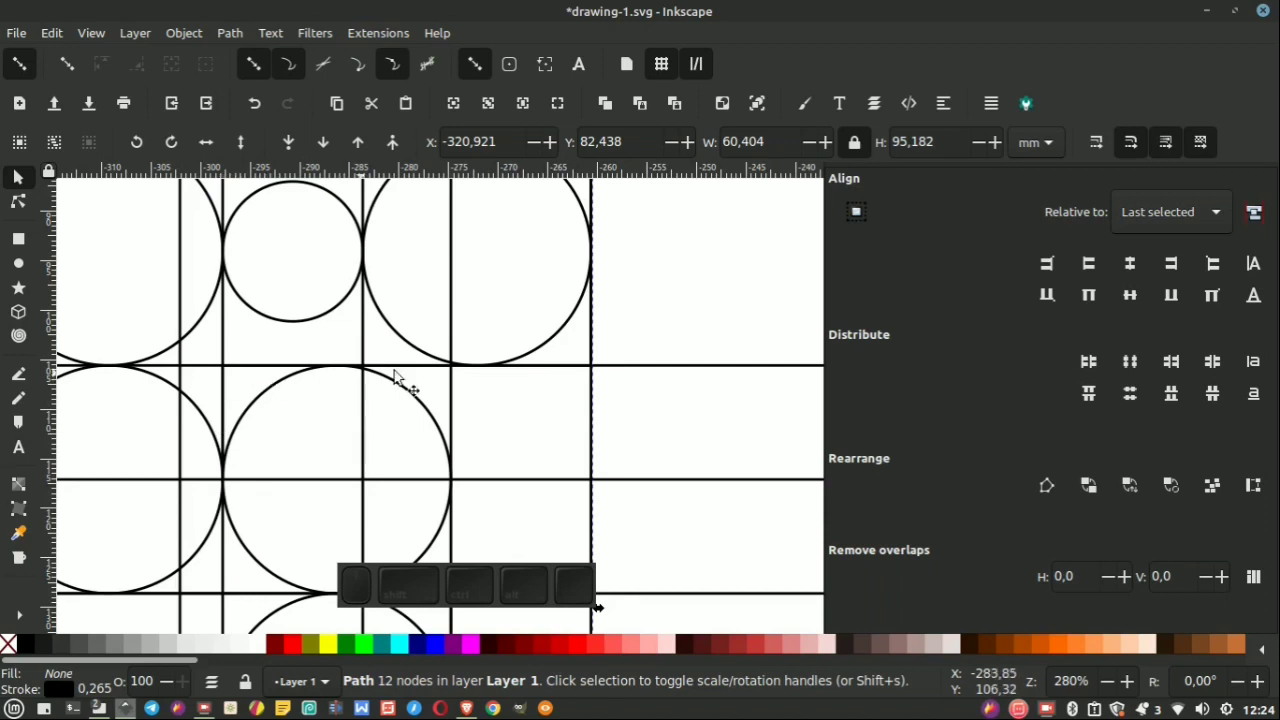
{"action": "scroll", "scroll_direction": "down", "scroll_amount": 3}
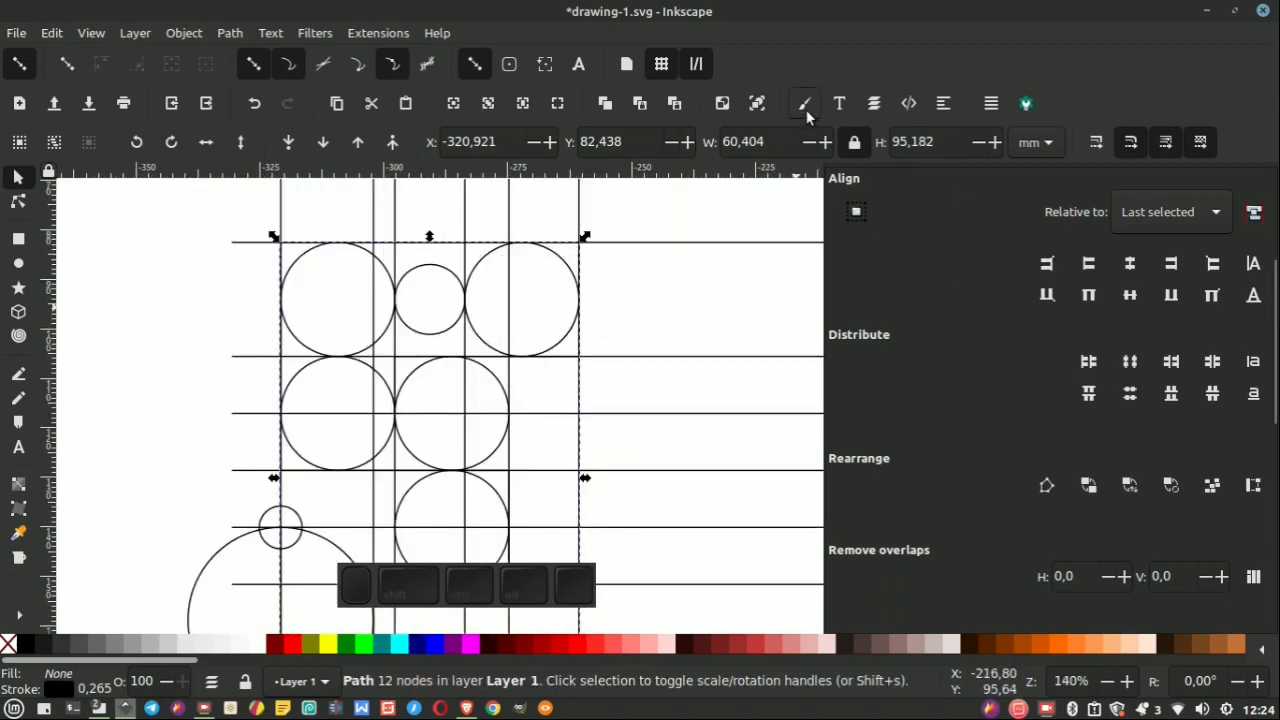
Try a 23 px stroke in Stroke style, undo to the thin stroke, and move the F outline left of the grid.
{"action": "left_click", "coordinate": [813, 111]}
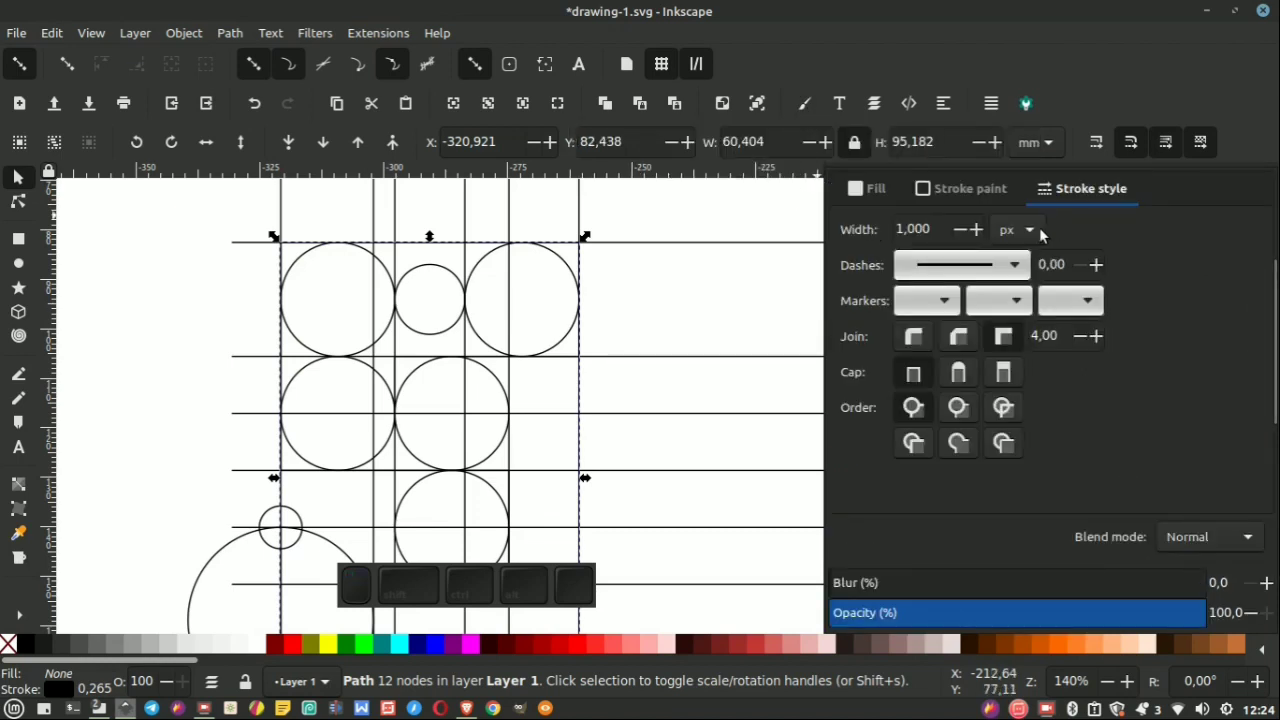
{"action": "left_click", "coordinate": [1097, 197]}
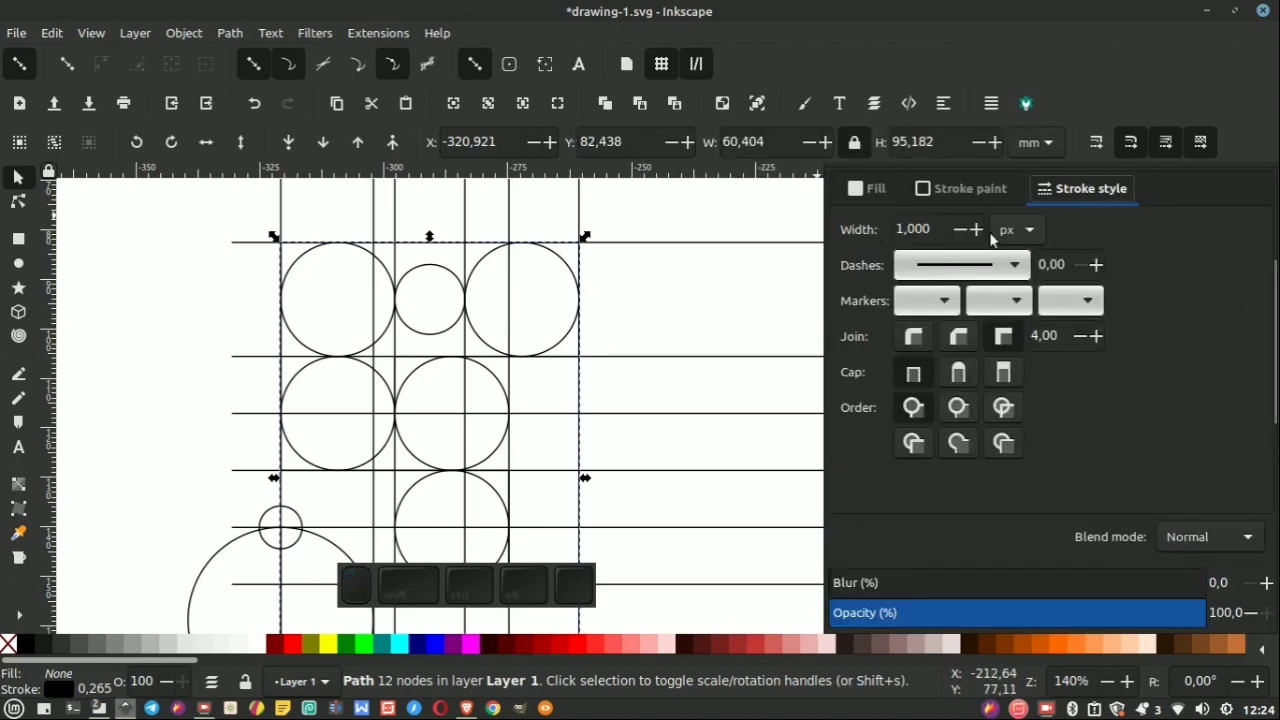
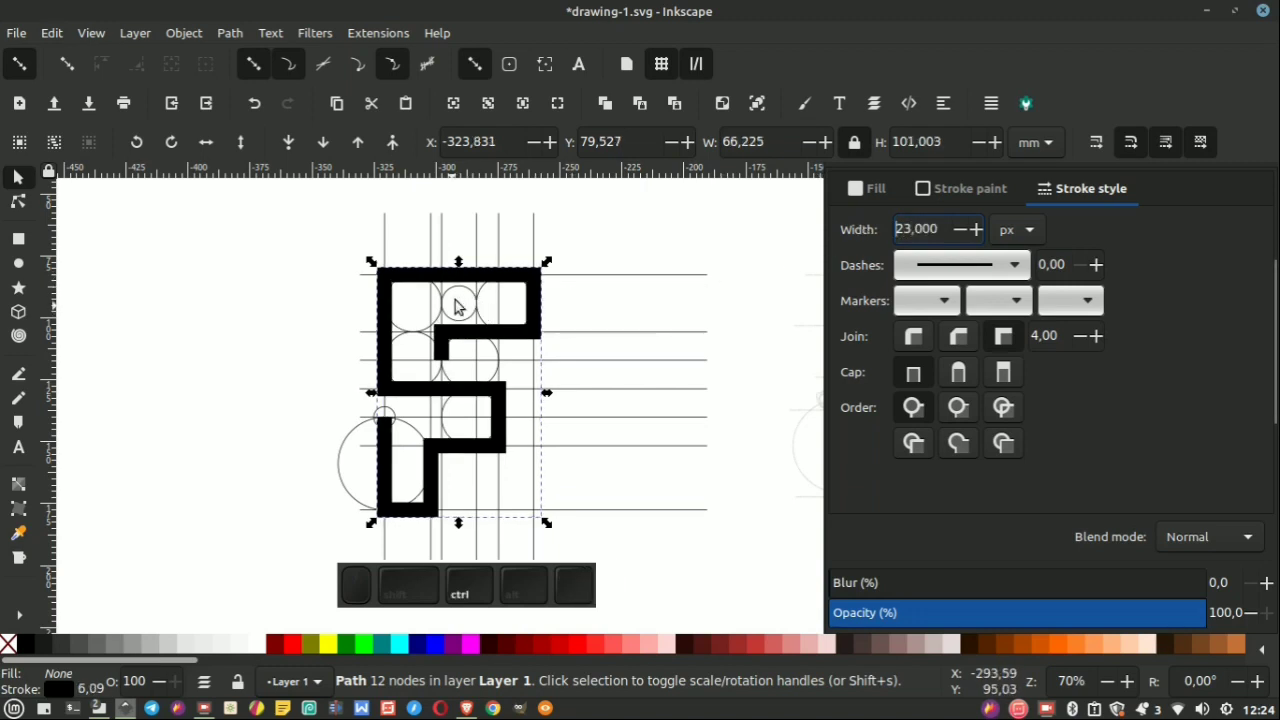
{"action": "scroll", "scroll_direction": "down", "scroll_amount": 3}
{"action": "scroll", "scroll_direction": "up", "scroll_amount": 3}
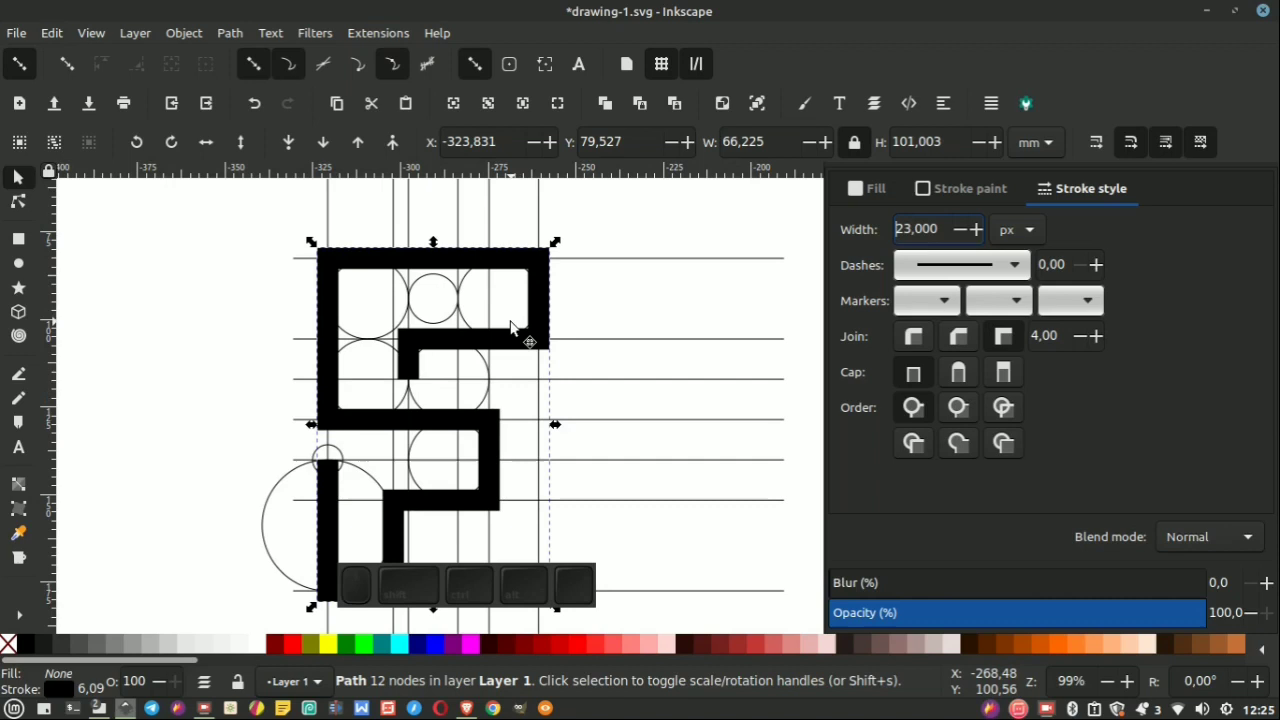
{"action": "scroll", "scroll_direction": "down", "scroll_amount": 3}
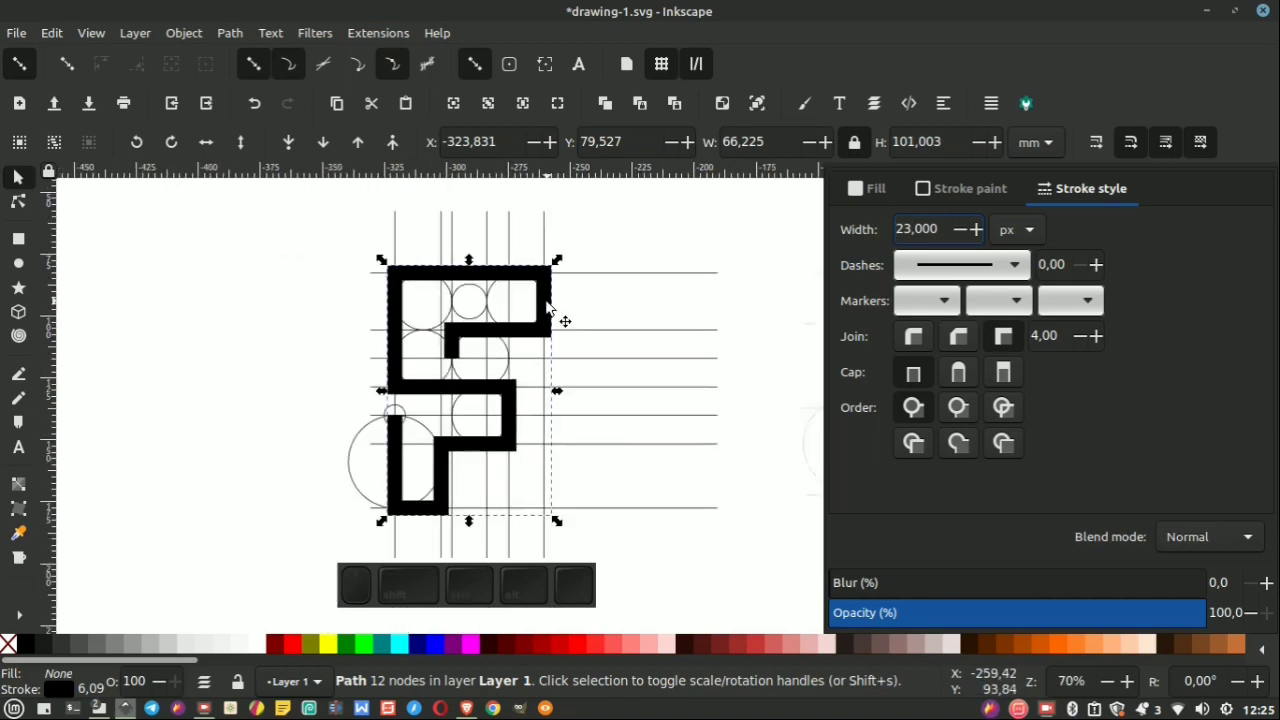
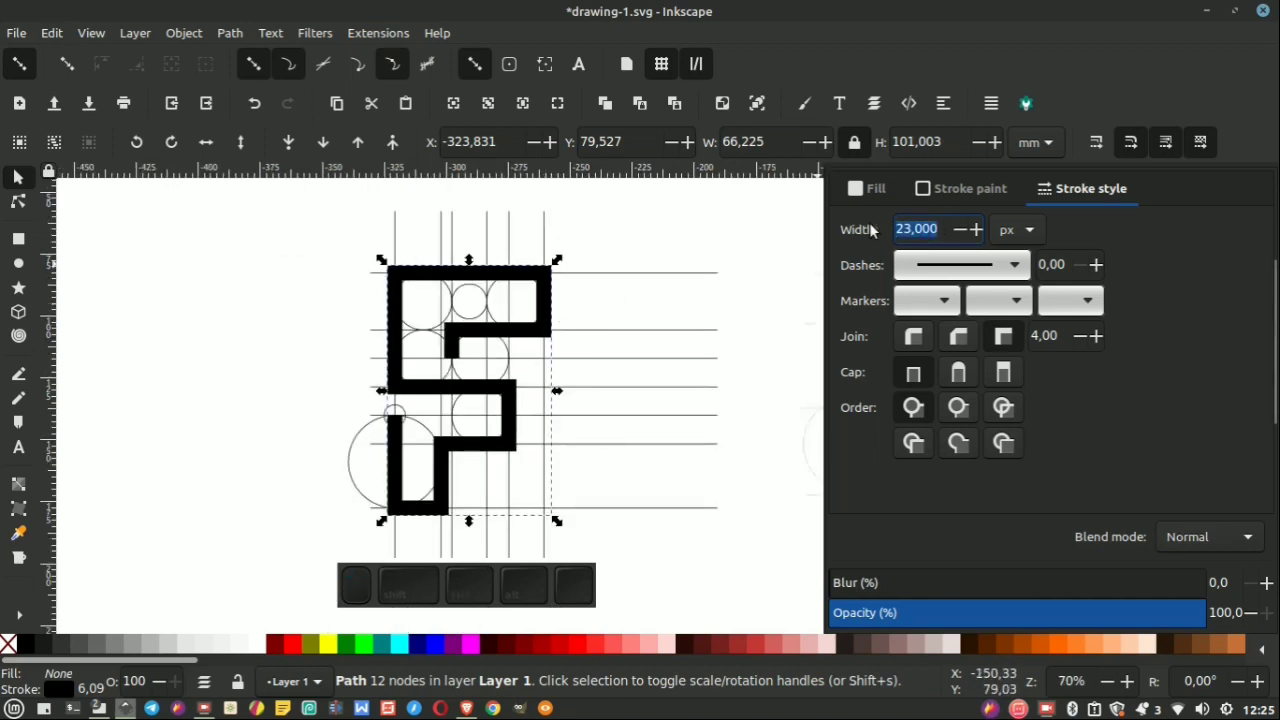
{"action": "key", "text": "KP_1"}
{"action": "key", "text": "Return"}
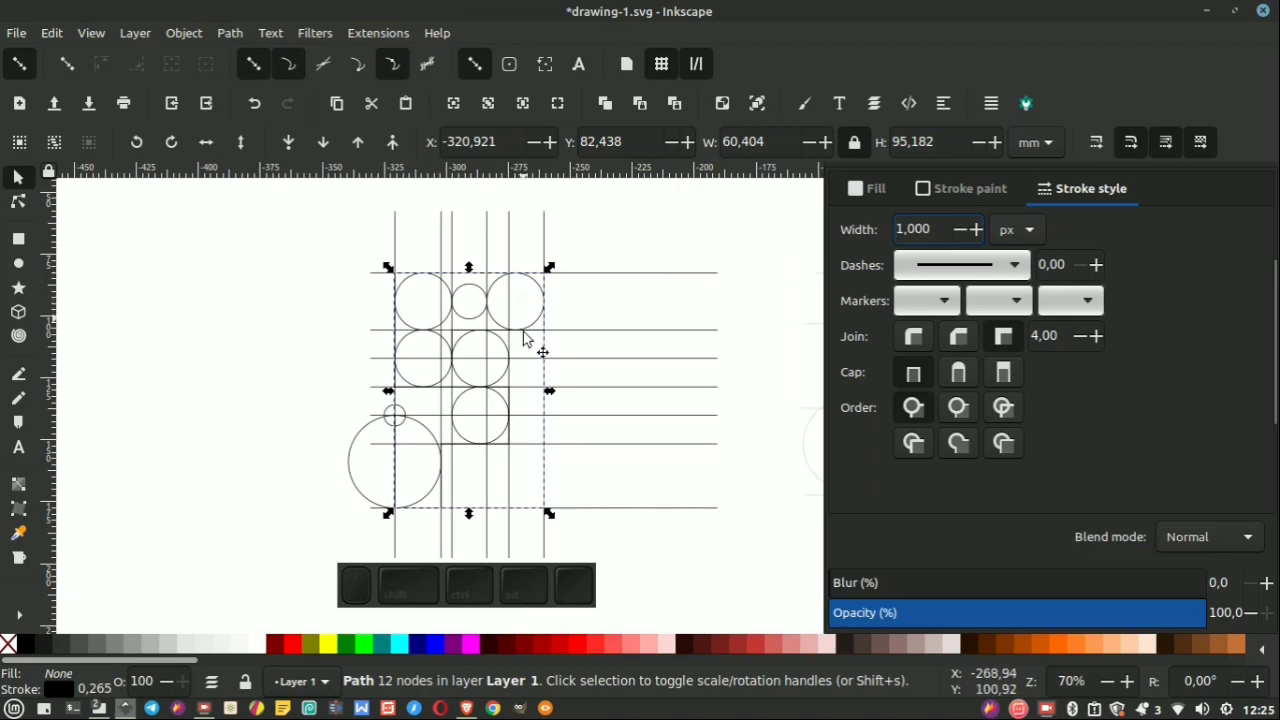
{"action": "left_click_drag", "start_coordinate": [494, 389], "coordinate": [263, 338]}
{"action": "left_click", "coordinate": [327, 320]}
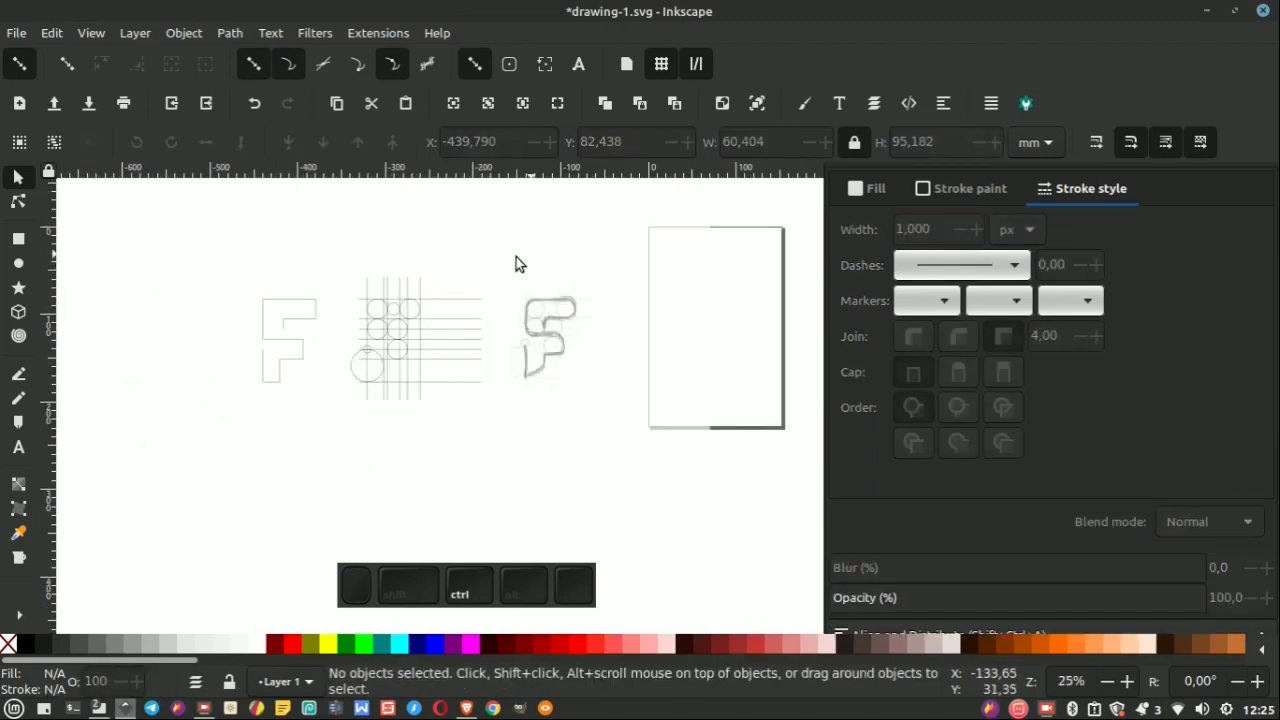
Select the 21-object construction grid group and lower its opacity in Fill and Stroke.
{"action": "scroll", "scroll_direction": "up", "scroll_amount": 3}
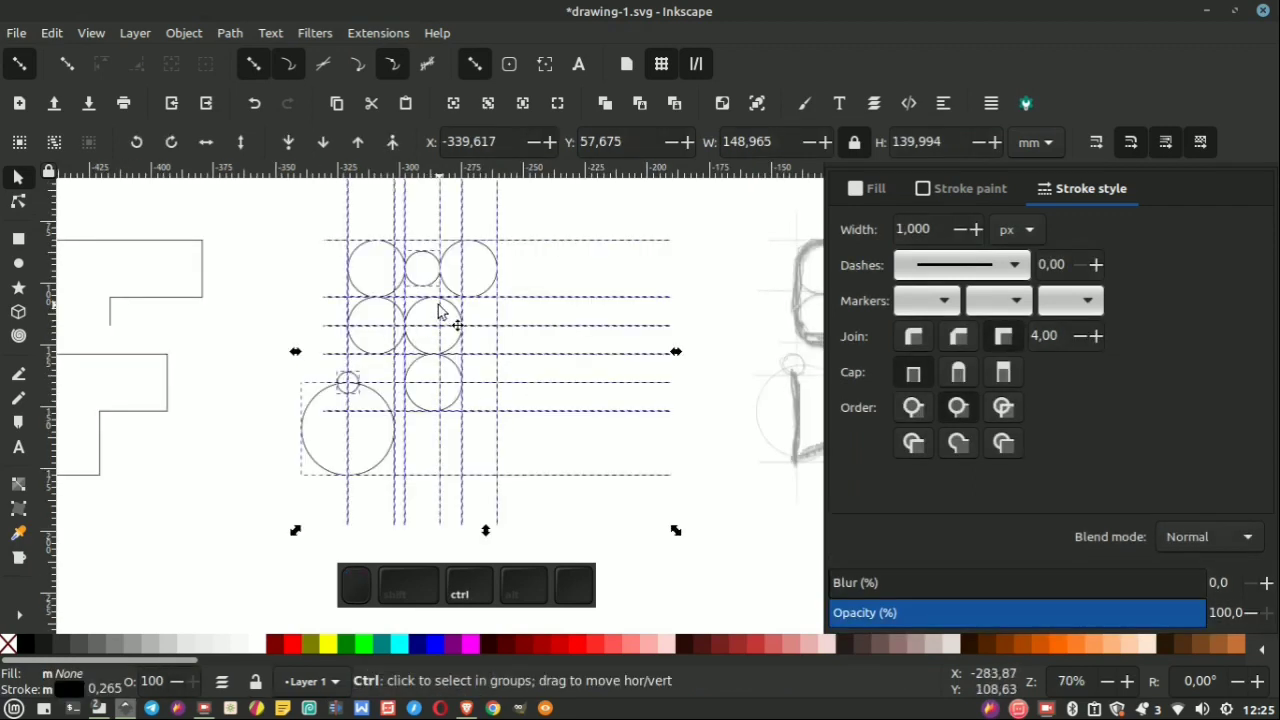
{"action": "key", "text": "ctrl+g"}
{"action": "right_click", "coordinate": [465, 305]}
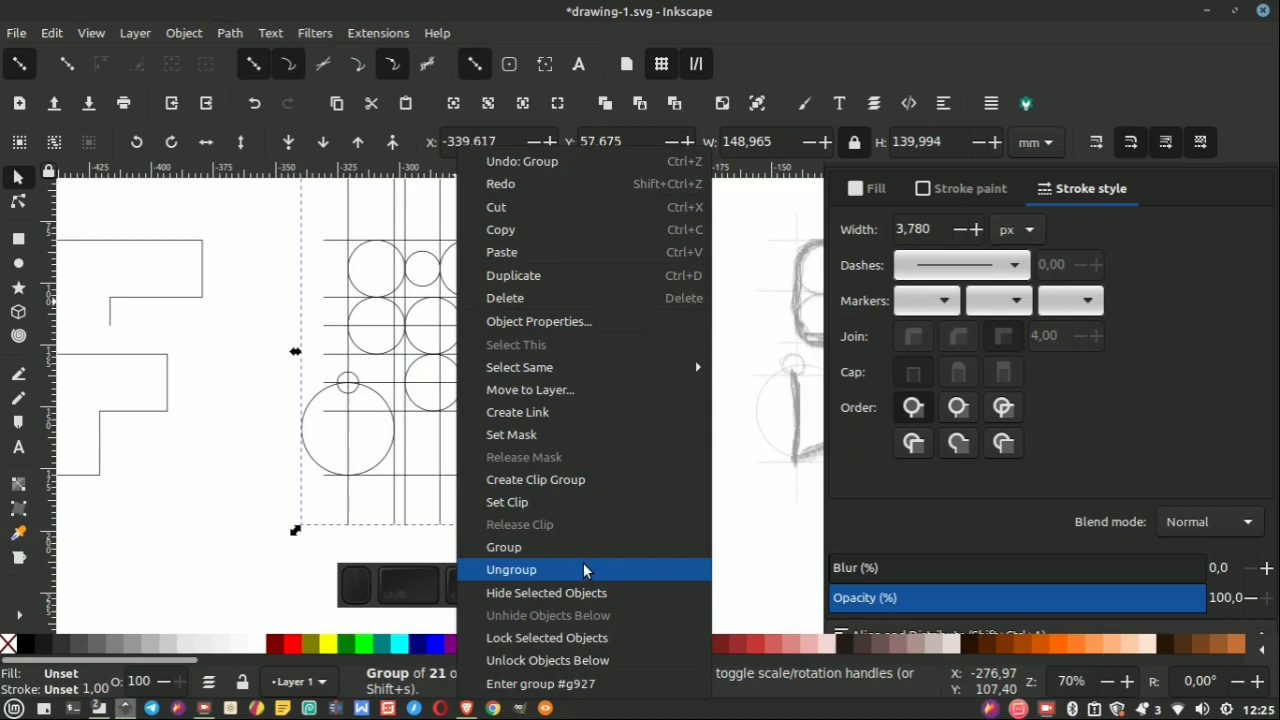
{"action": "left_click", "coordinate": [936, 529]}
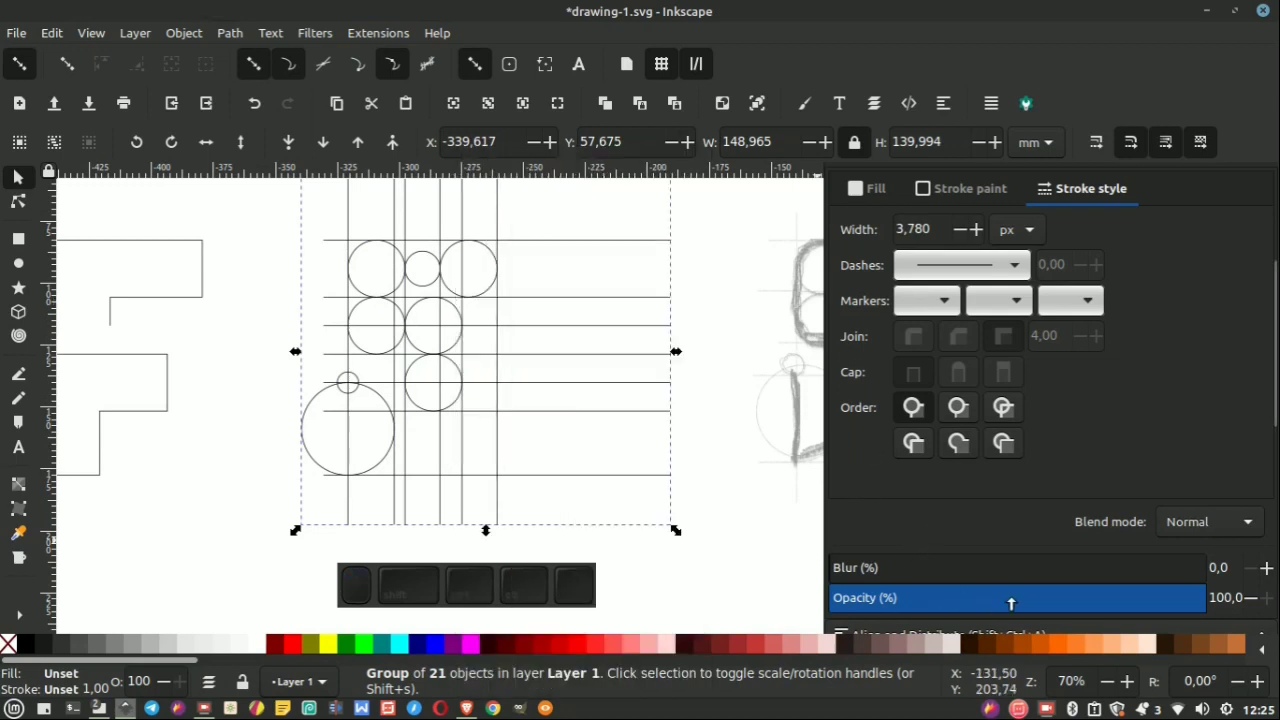
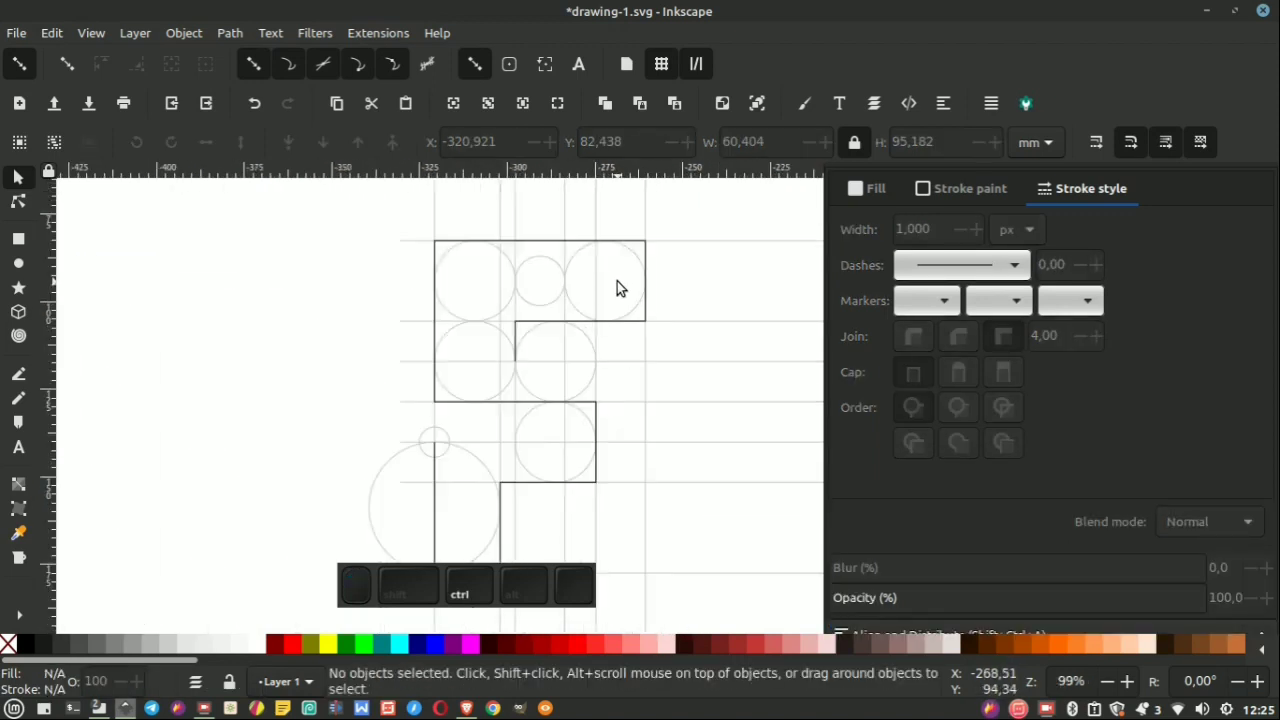
Apply the Corners (Fillet/Chamfer) path effect to the selected 12-node F outline, radius still zero.
{"action": "left_click", "coordinate": [641, 247]}
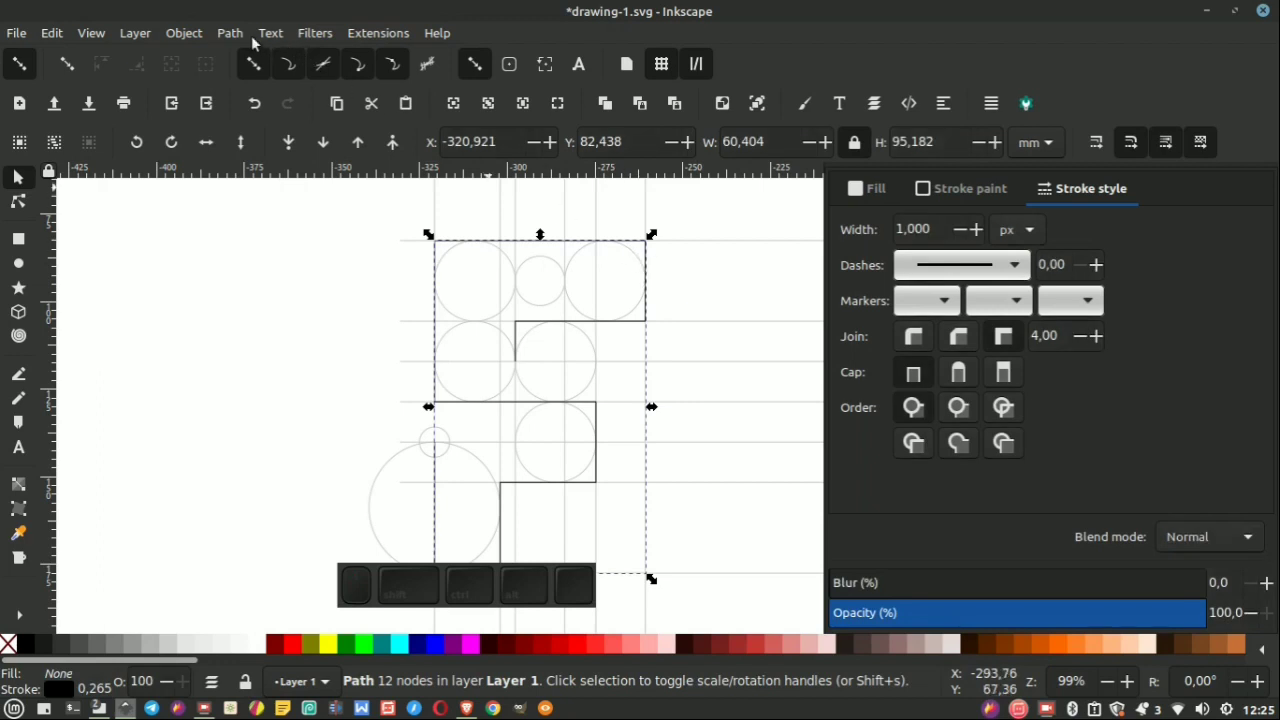
{"action": "left_click", "coordinate": [237, 41]}
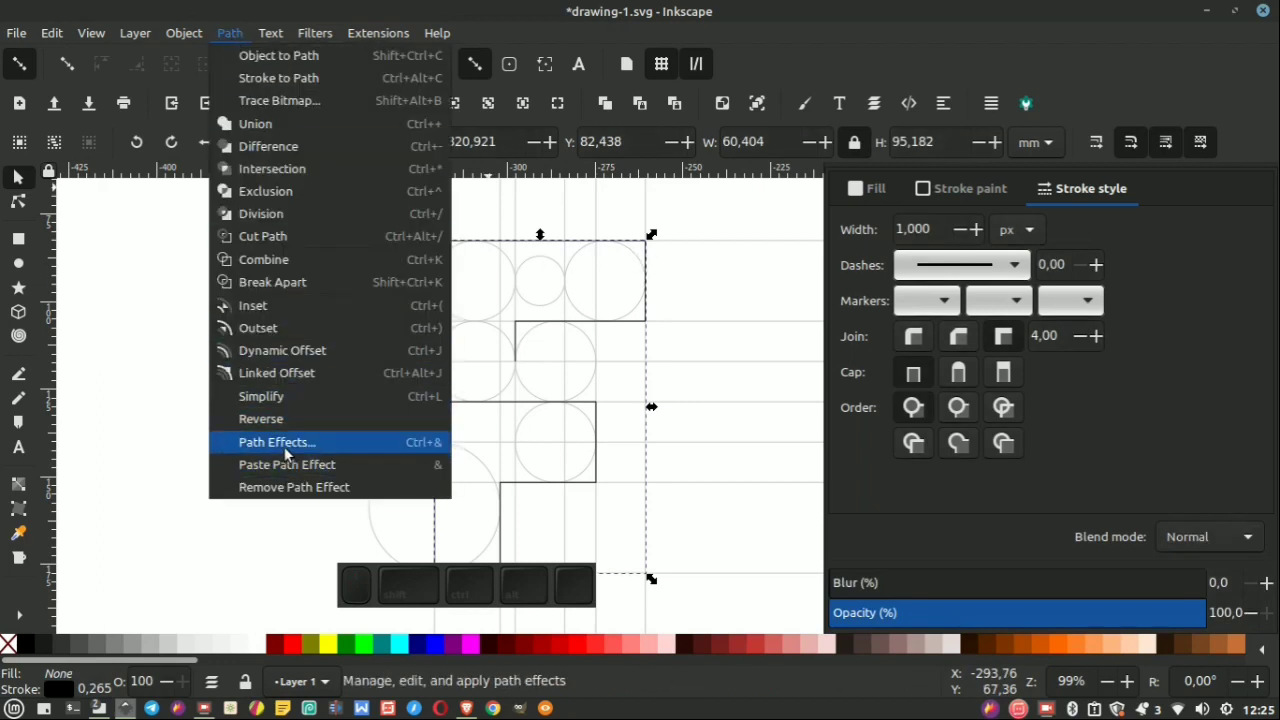
{"action": "left_click", "coordinate": [293, 449]}
{"action": "left_click", "coordinate": [868, 601]}
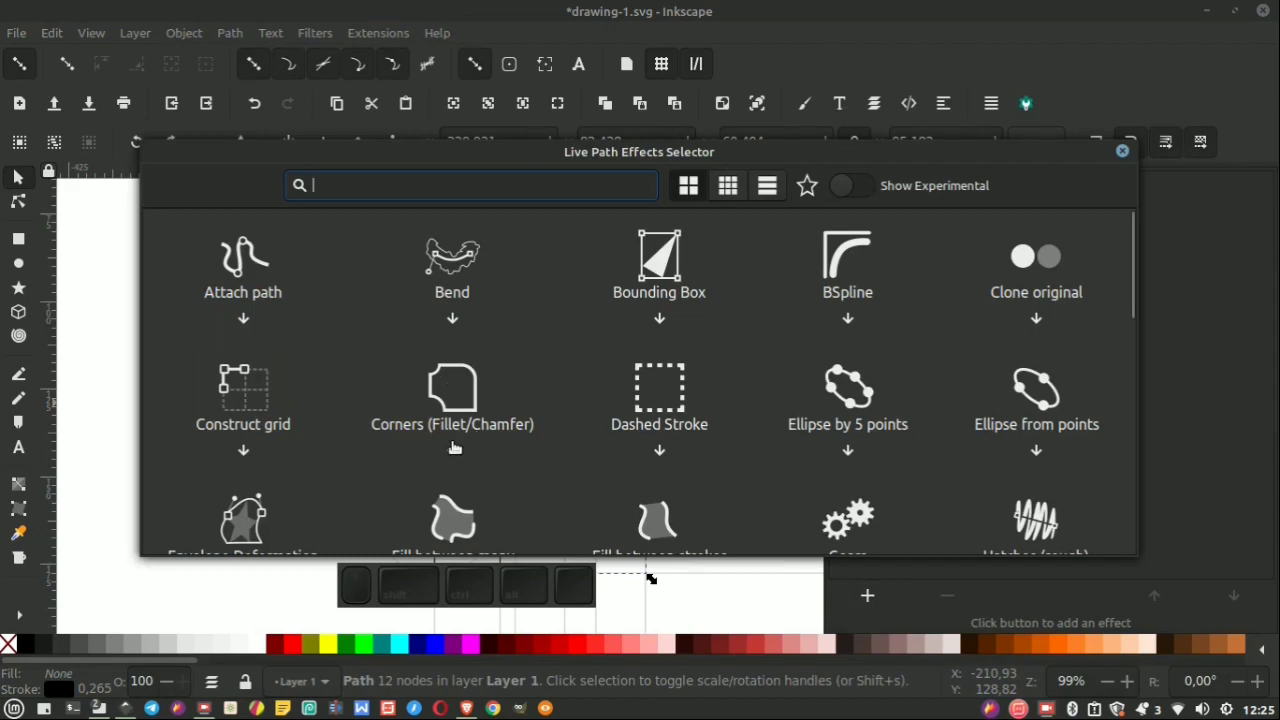
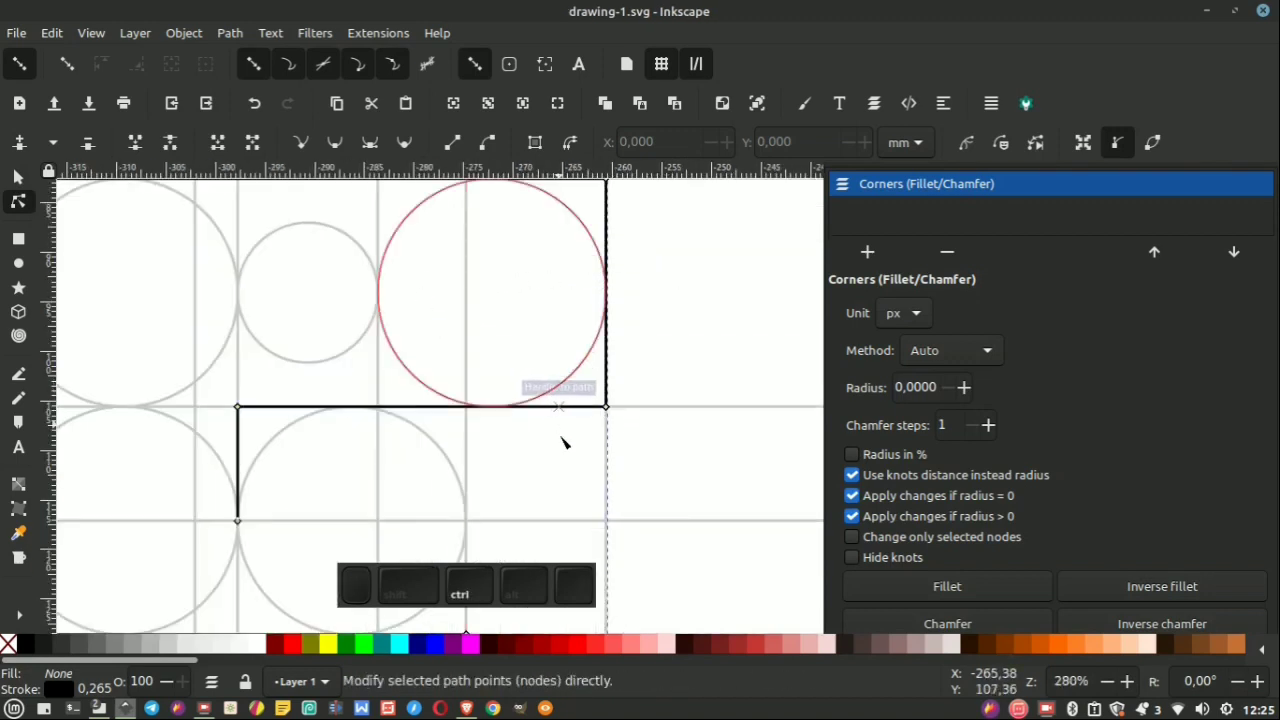
{"action": "scroll", "scroll_direction": "down", "scroll_amount": 3}
{"action": "scroll", "scroll_direction": "up", "scroll_amount": 3}
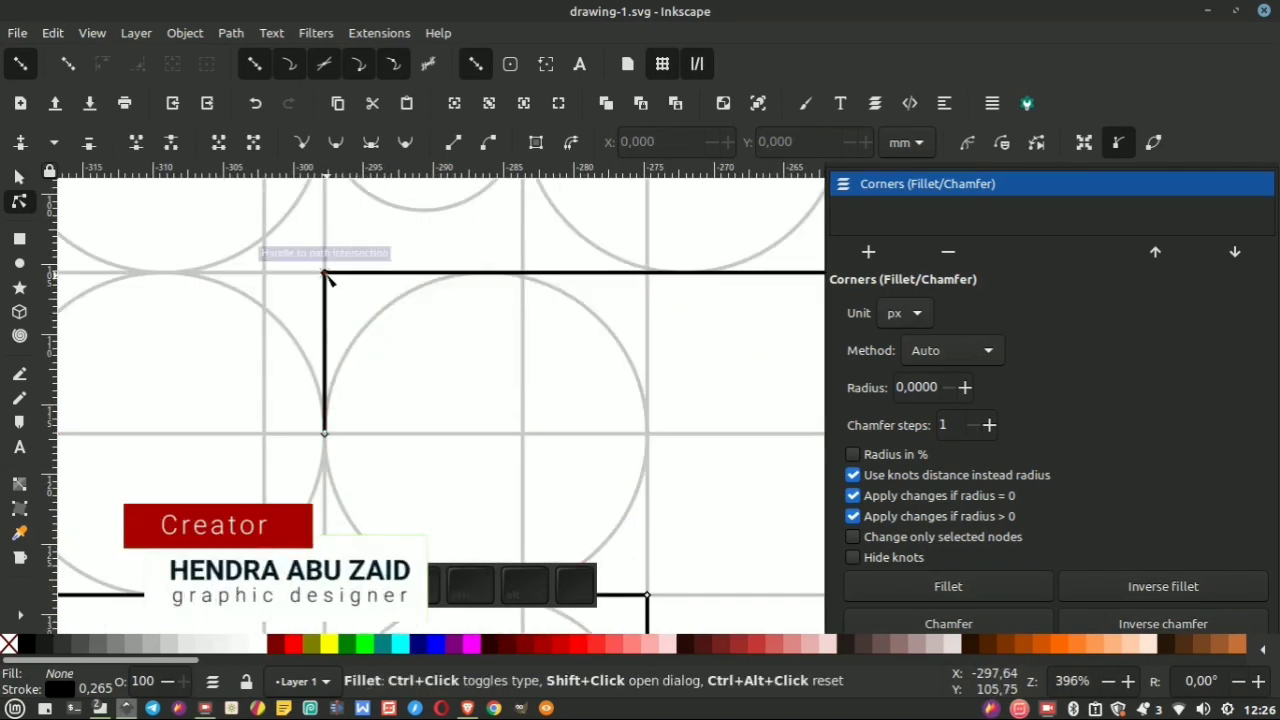
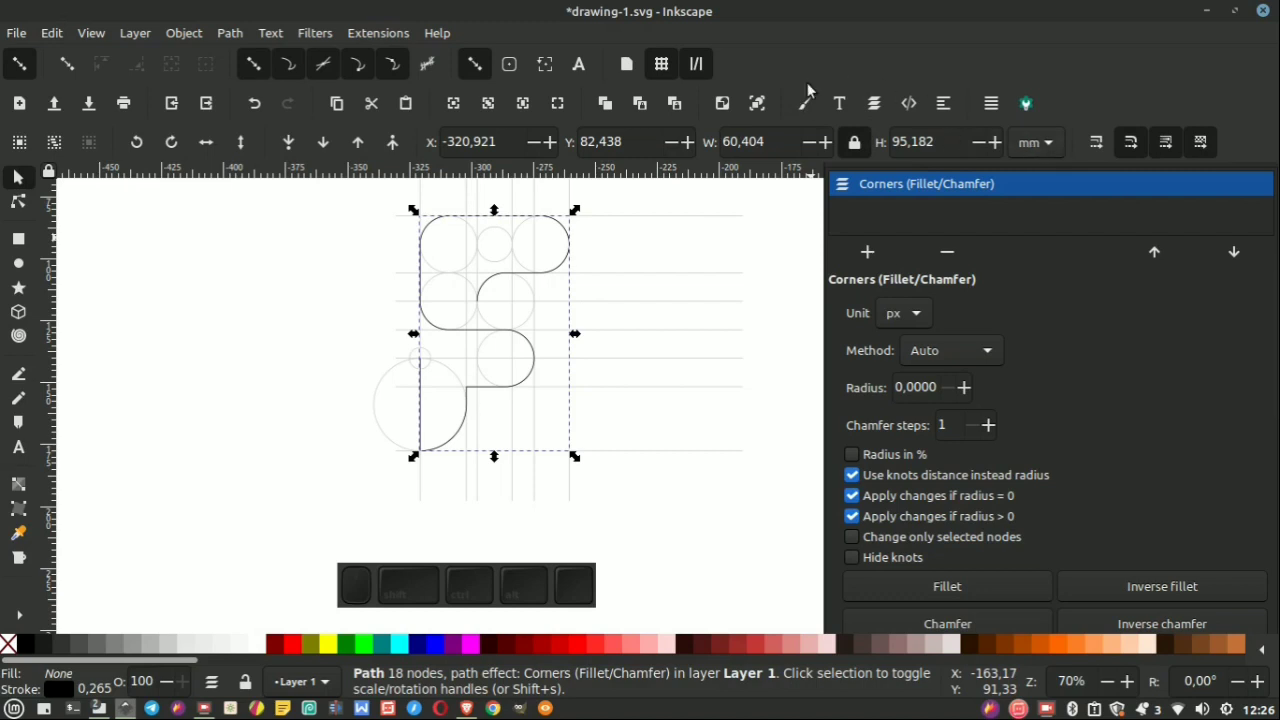
Set the F outline's stroke width to 23 px in Stroke style, triggering an internal error.
{"action": "left_click", "coordinate": [816, 111]}
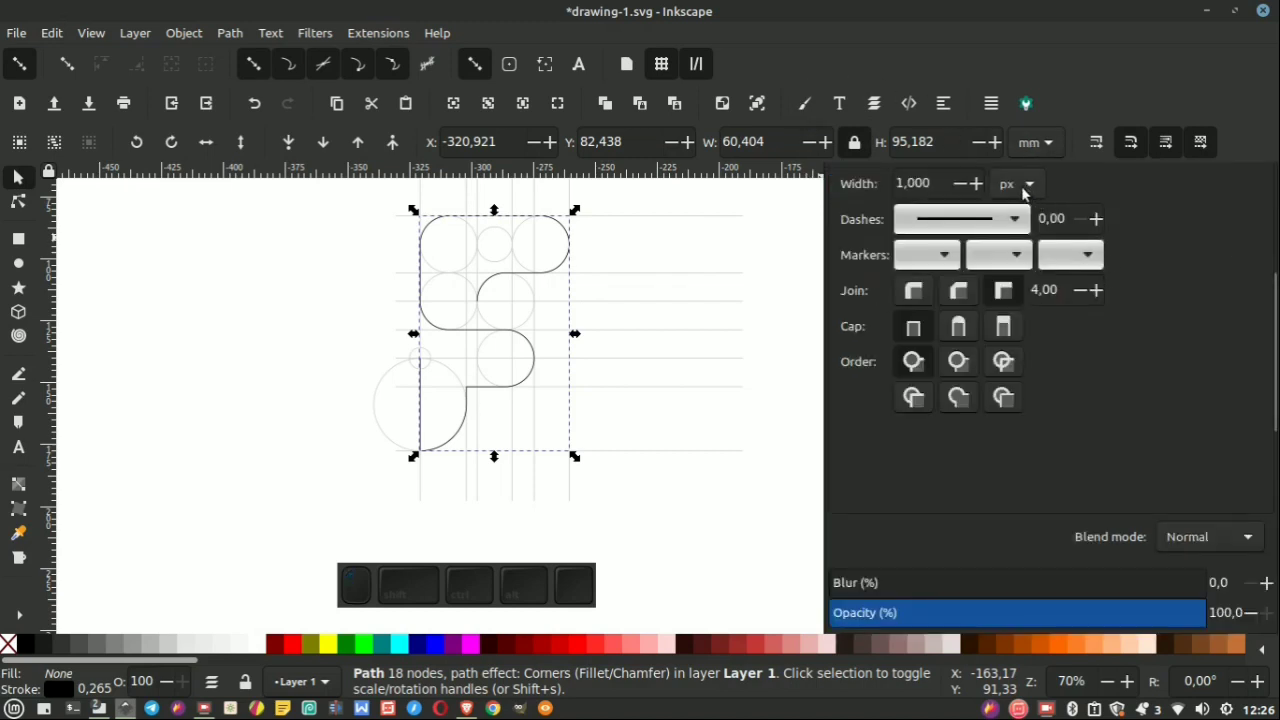
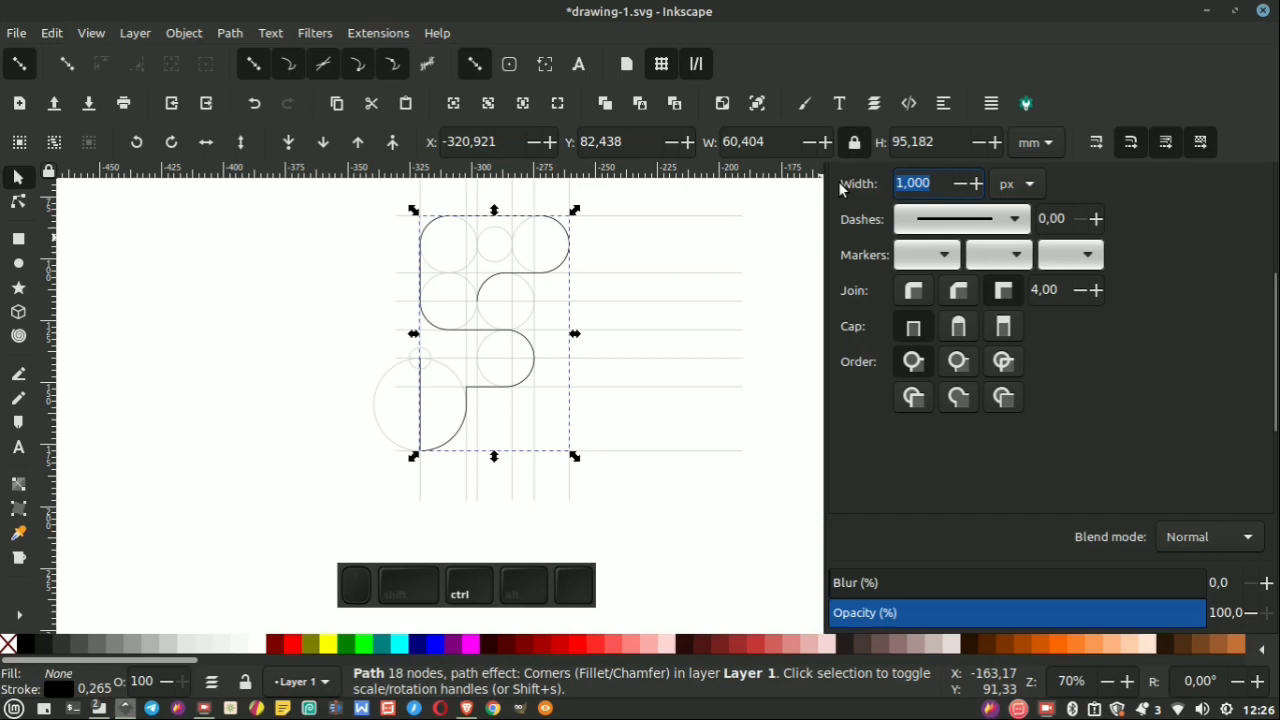
{"action": "key", "text": "ctrl+a"}
{"action": "key", "text": "KP_3"}
{"action": "key", "text": "Return"}
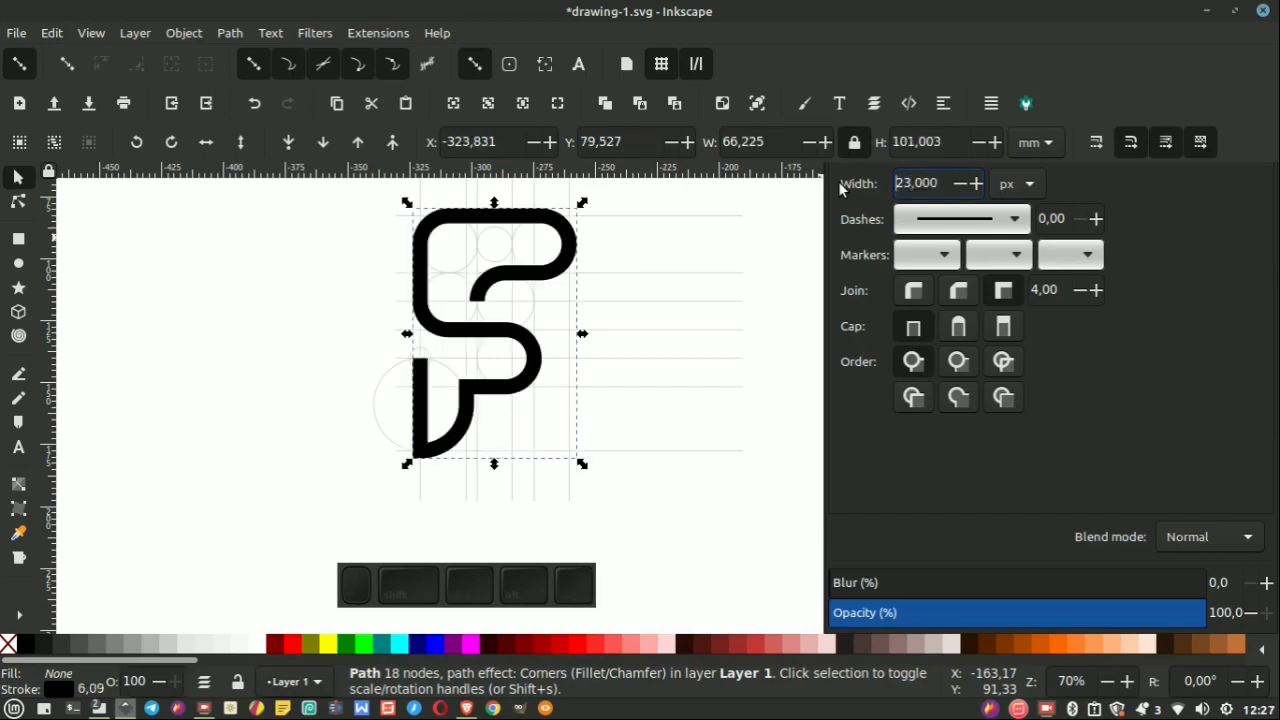
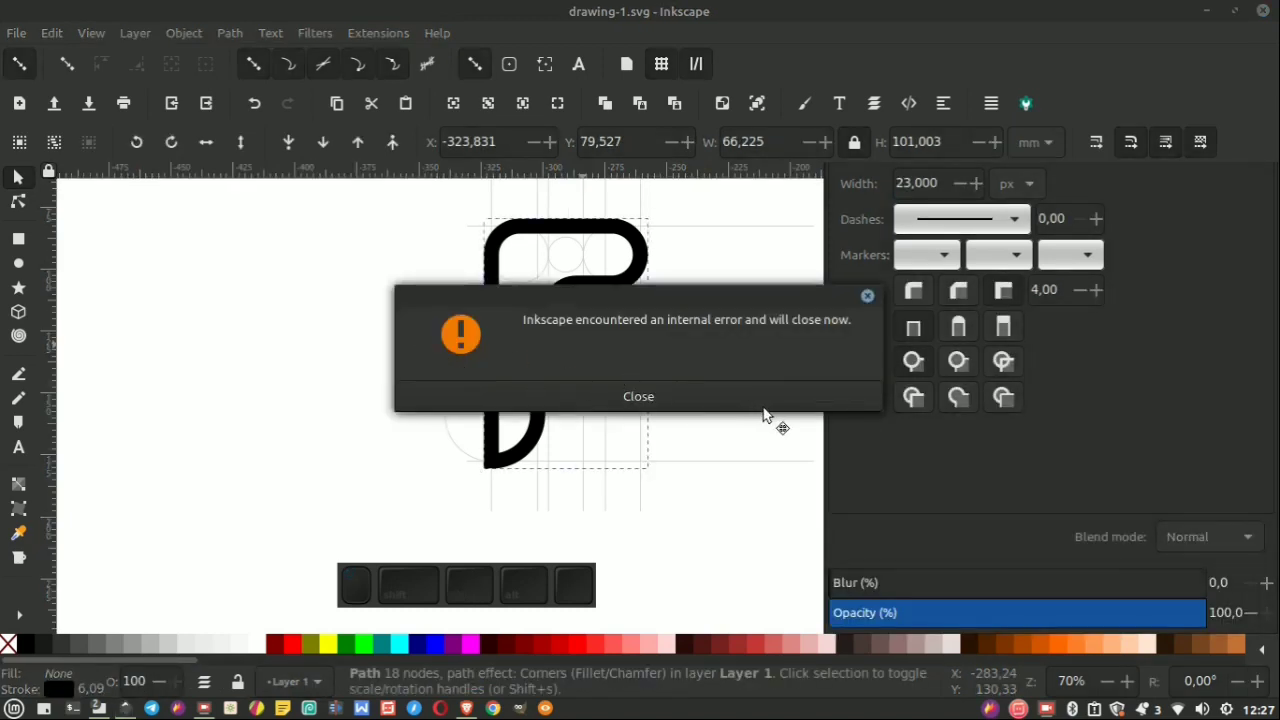
Dismiss the internal error and reopen drawing-1.svg with the bold rounded F intact.
{"action": "scroll", "scroll_direction": "up", "scroll_amount": 3}
{"action": "key", "text": "Return"}
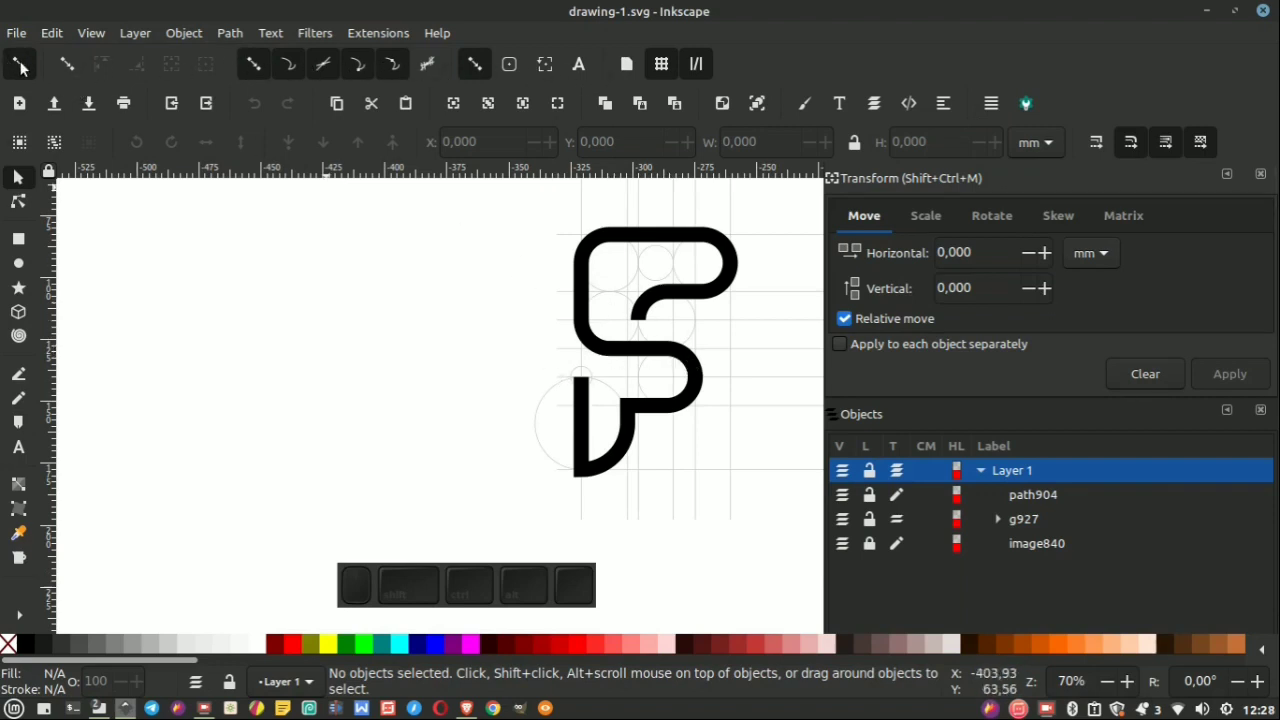
{"action": "left_click", "coordinate": [25, 66]}
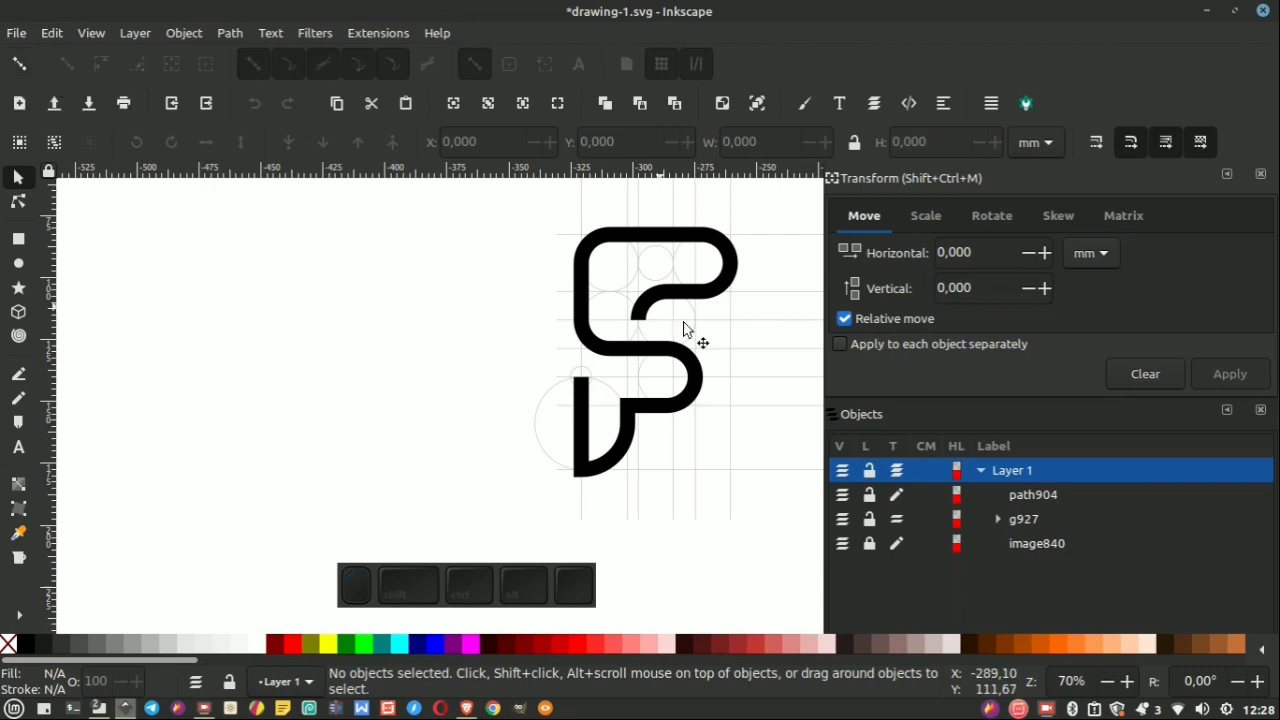
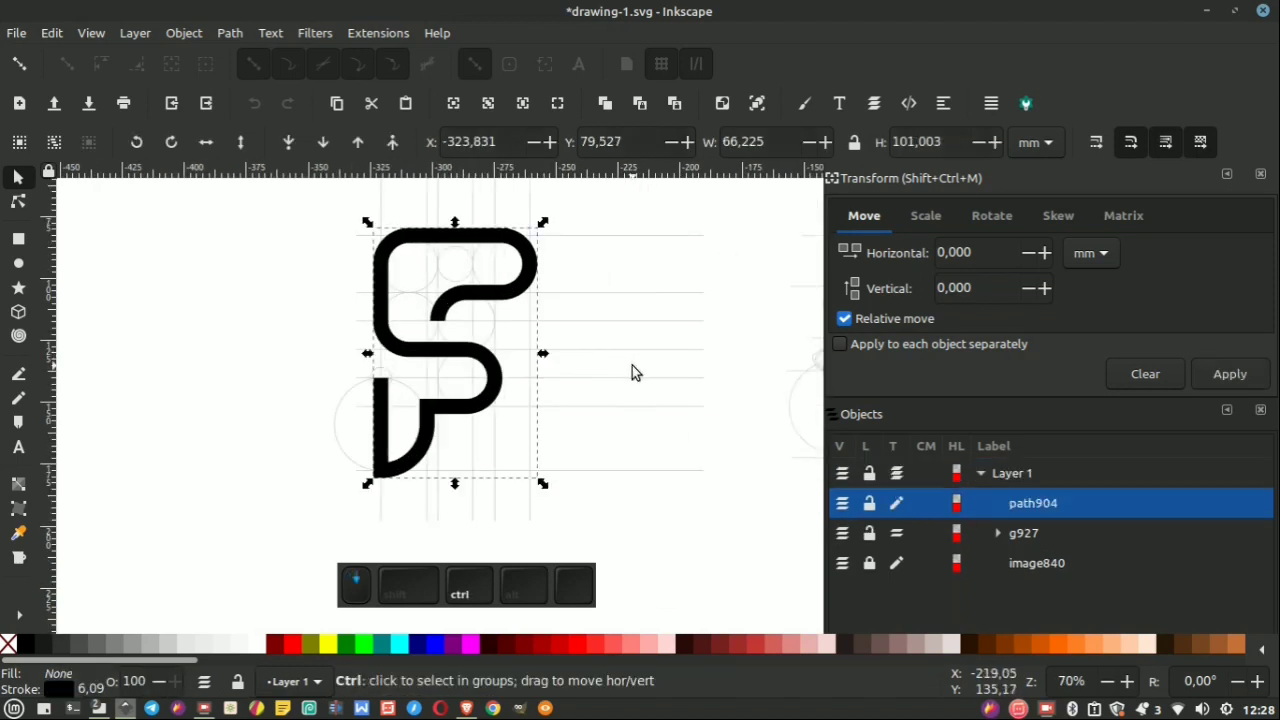
Select the construction guide group beside the F and ungroup it into individual shapes.
{"action": "scroll", "scroll_direction": "up", "scroll_amount": 3}
{"action": "left_click_drag", "start_coordinate": [559, 357], "coordinate": [574, 456]}
{"action": "left_click", "coordinate": [673, 484]}
{"action": "scroll", "scroll_direction": "down", "scroll_amount": 3}
{"action": "scroll", "scroll_direction": "up", "scroll_amount": 3}
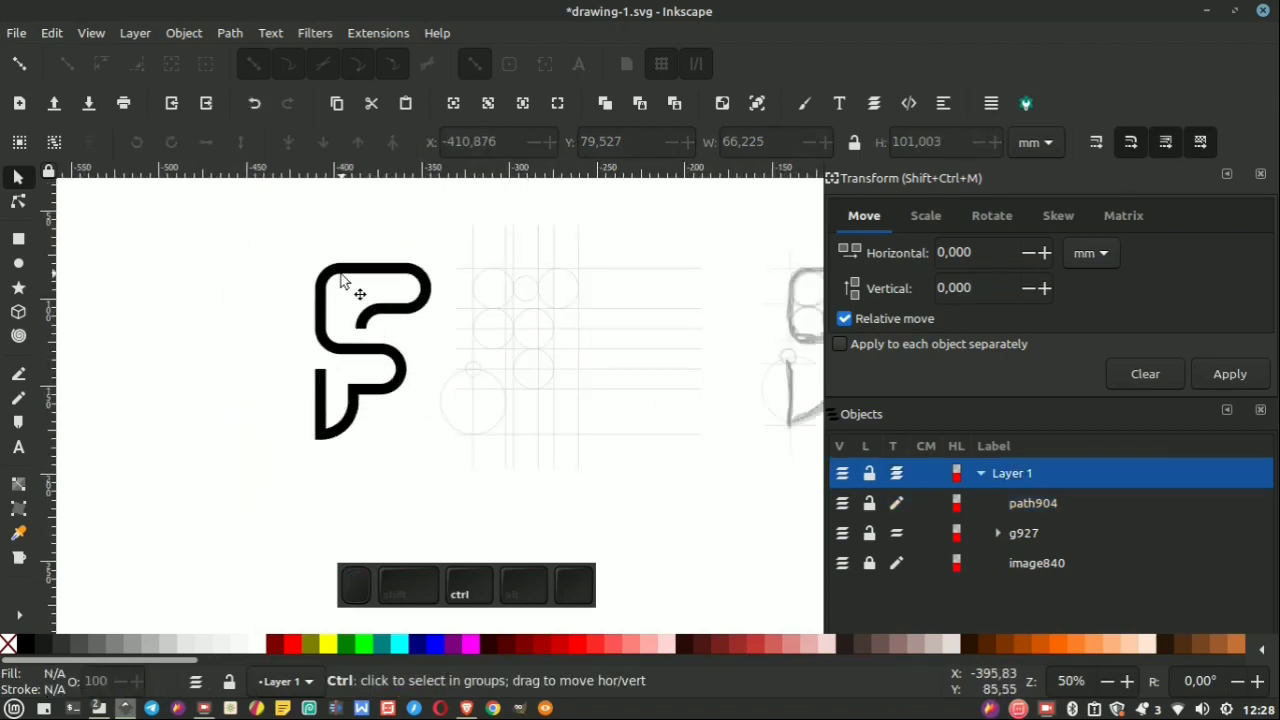
{"action": "scroll", "scroll_direction": "up", "scroll_amount": 3}
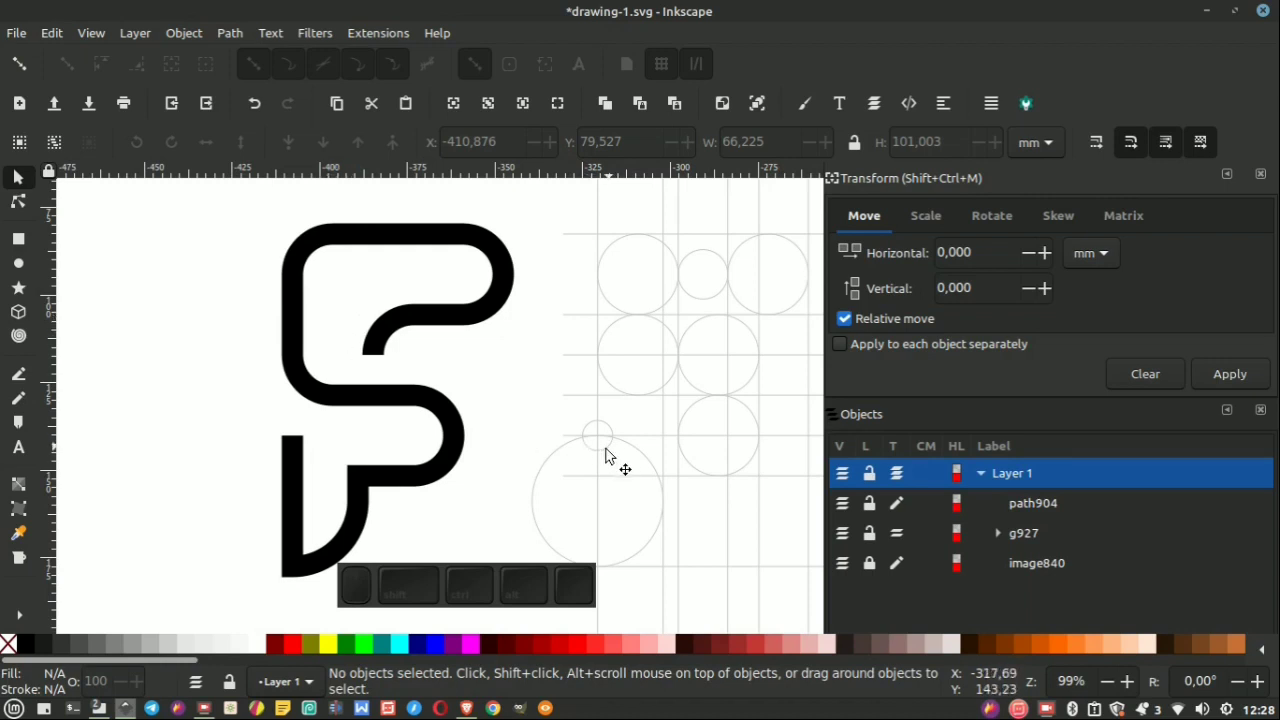
{"action": "left_click", "coordinate": [608, 455]}
{"action": "scroll", "scroll_direction": "up", "scroll_amount": 3}
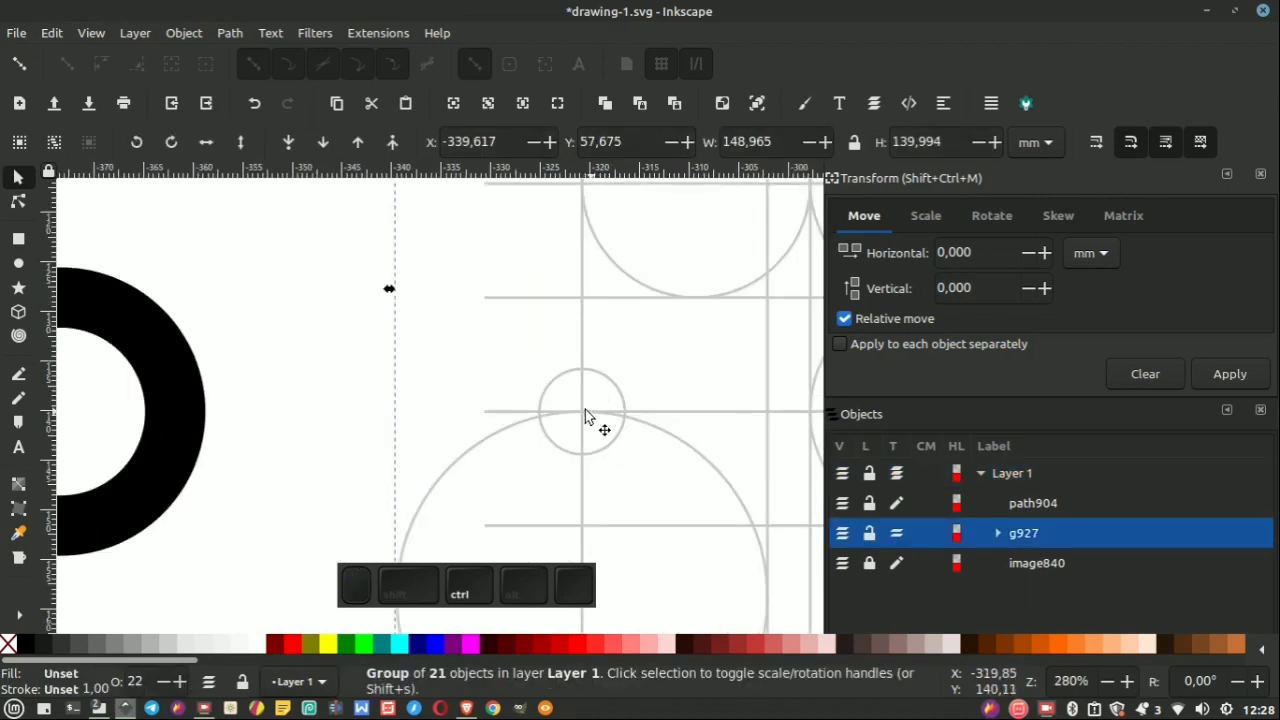
{"action": "scroll", "scroll_direction": "down", "scroll_amount": 3}
{"action": "scroll", "scroll_direction": "down", "scroll_amount": 3}
{"action": "scroll", "scroll_direction": "down", "scroll_amount": 3}
{"action": "scroll", "scroll_direction": "up", "scroll_amount": 3}
{"action": "middle_click", "coordinate": [509, 359]}
{"action": "left_click", "coordinate": [577, 644]}
{"action": "right_click", "coordinate": [517, 383]}
{"action": "left_click", "coordinate": [580, 630]}
Select the small guide circle from the grid and duplicate it.
{"action": "left_click", "coordinate": [497, 357]}
{"action": "left_click", "coordinate": [564, 344]}
{"action": "scroll", "scroll_direction": "up", "scroll_amount": 3}
{"action": "right_click", "coordinate": [535, 354]}
{"action": "left_click", "coordinate": [597, 578]}
{"action": "left_click", "coordinate": [407, 509]}
{"action": "scroll", "scroll_direction": "up", "scroll_amount": 3}
{"action": "middle_click", "coordinate": [496, 379]}
{"action": "scroll", "scroll_direction": "down", "scroll_amount": 3}
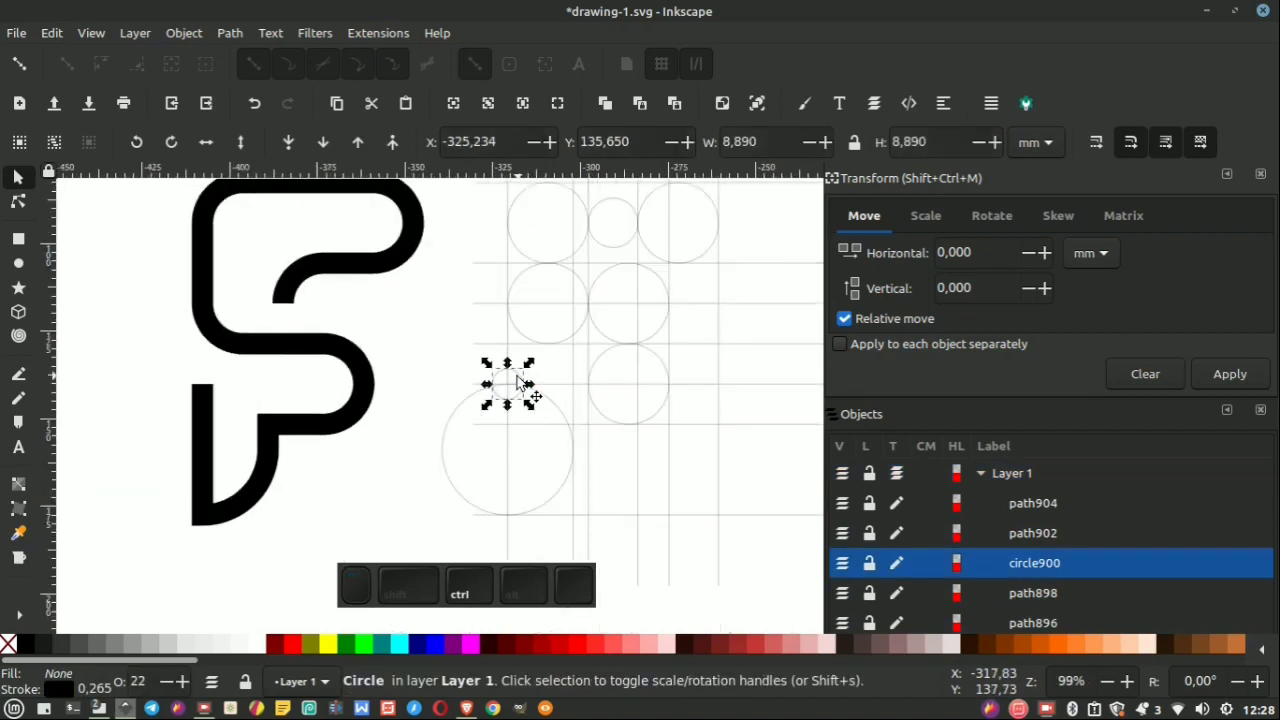
{"action": "left_click_drag", "start_coordinate": [524, 378], "coordinate": [508, 385]}
{"action": "key", "text": "ctrl+y"}
{"action": "key", "text": "ctrl+d"}
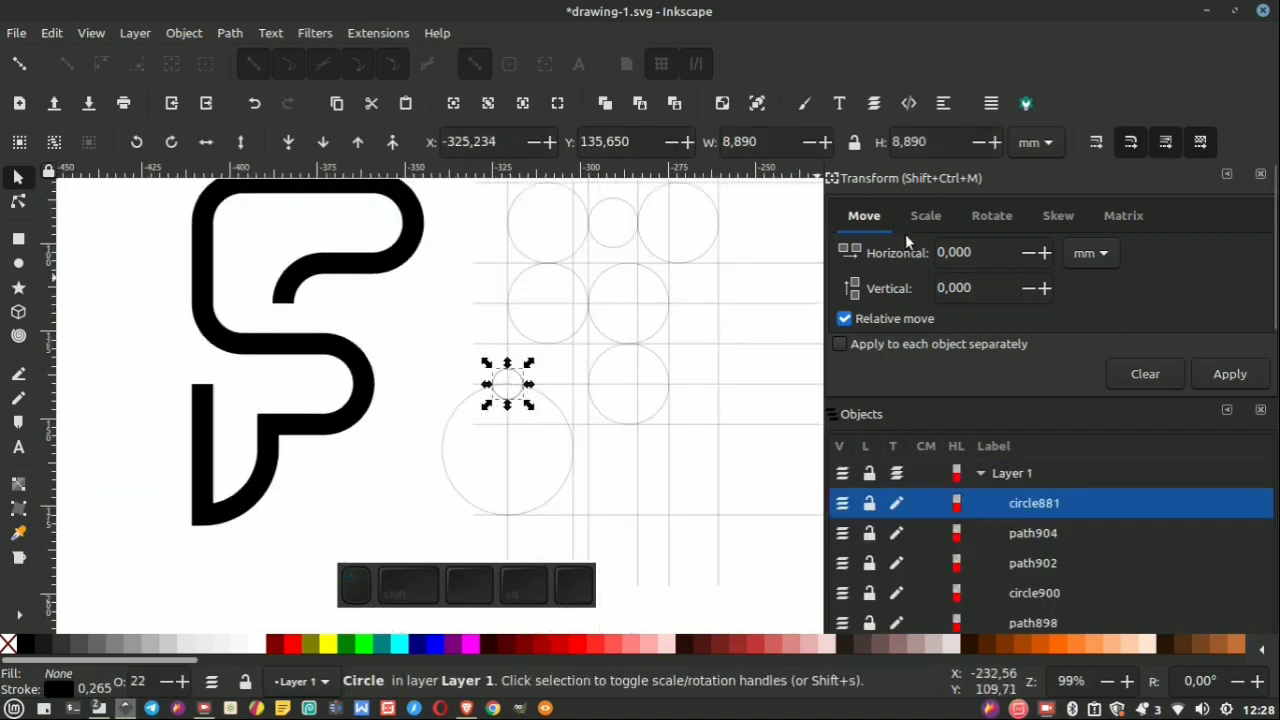
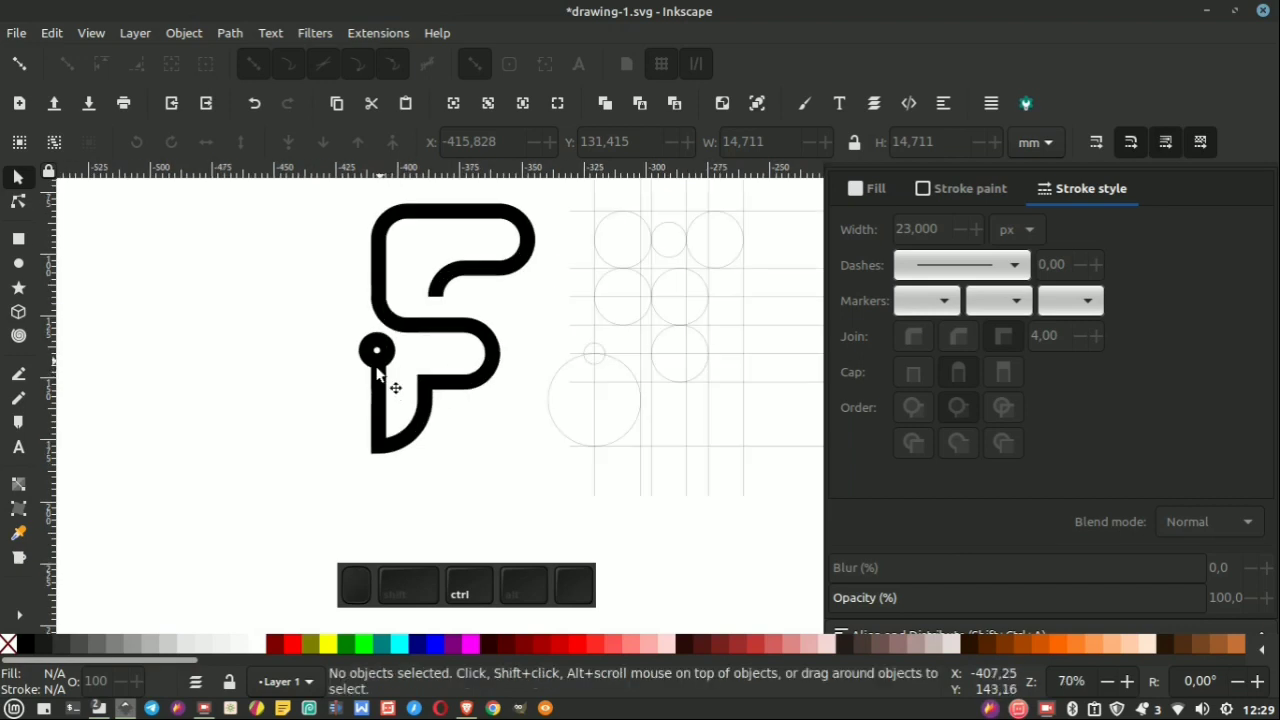
With the ringed dot capping the stem, select the whole F logo for Stroke to Path.
{"action": "scroll", "scroll_direction": "up", "scroll_amount": 3}
{"action": "scroll", "scroll_direction": "up", "scroll_amount": 3}
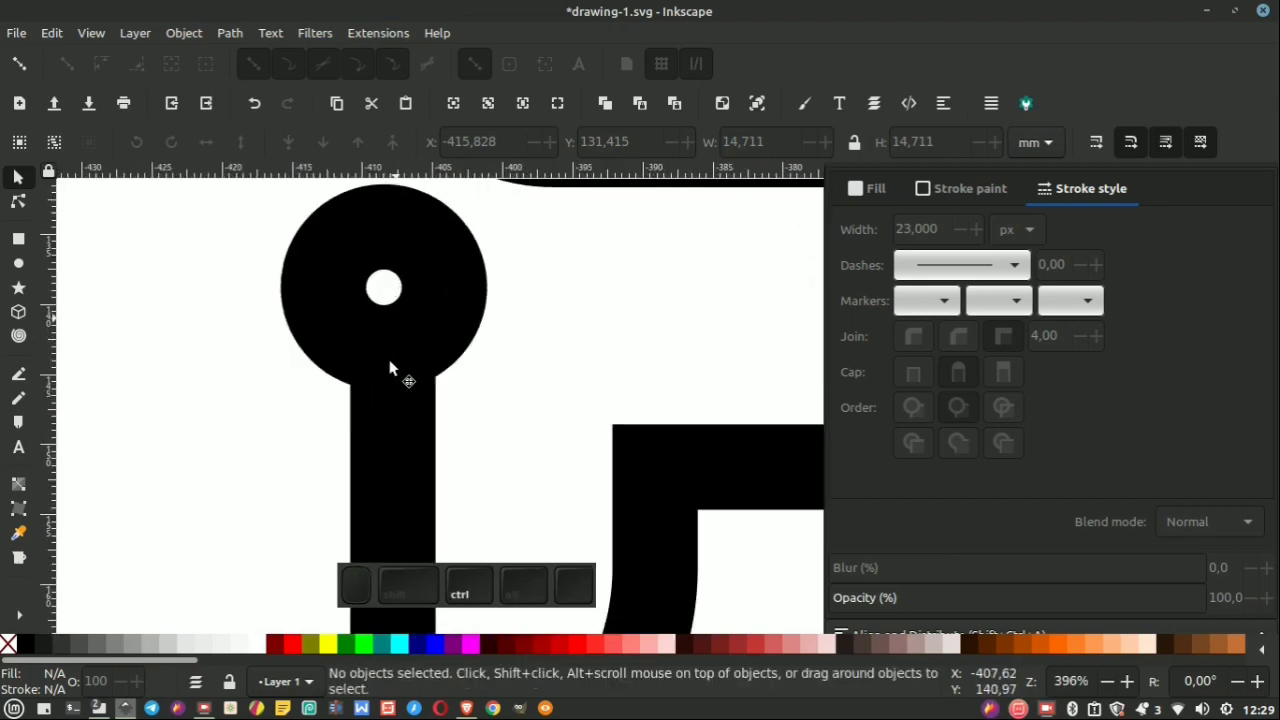
{"action": "scroll", "scroll_direction": "down", "scroll_amount": 3}
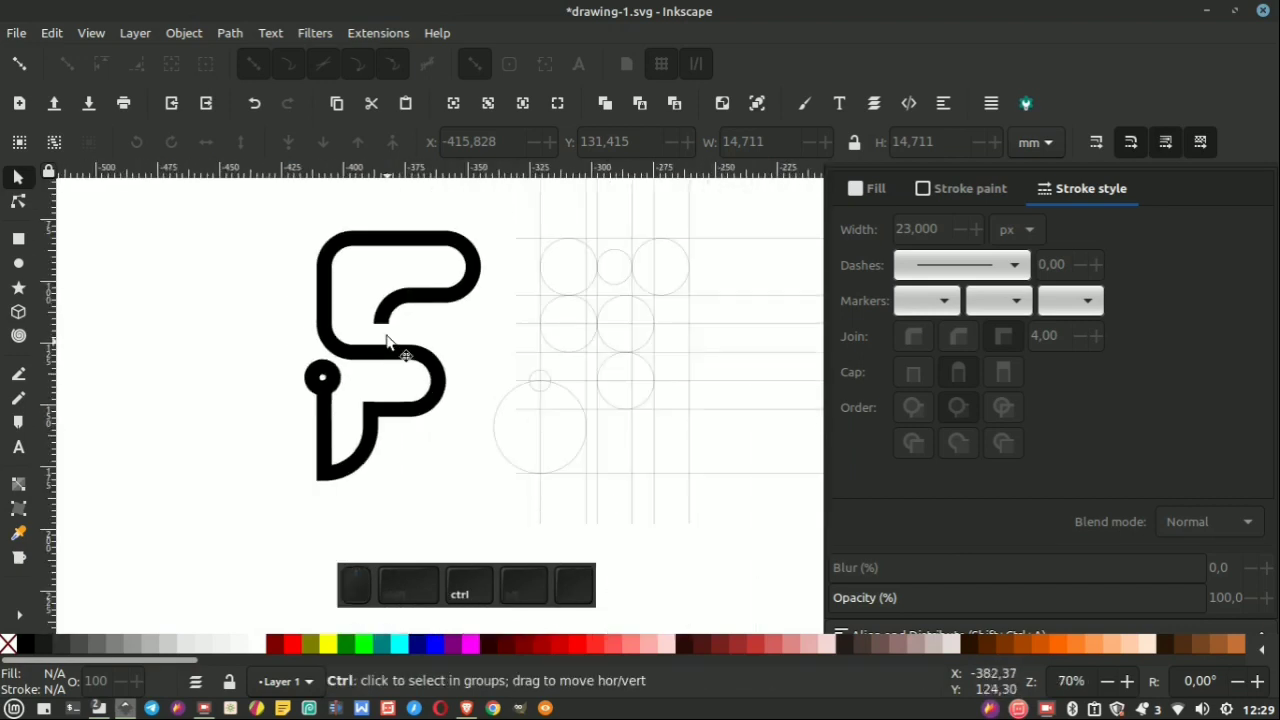
{"action": "scroll", "scroll_direction": "down", "scroll_amount": 3}
{"action": "middle_click", "coordinate": [458, 236]}
{"action": "scroll", "scroll_direction": "up", "scroll_amount": 3}
{"action": "left_click", "coordinate": [406, 333]}
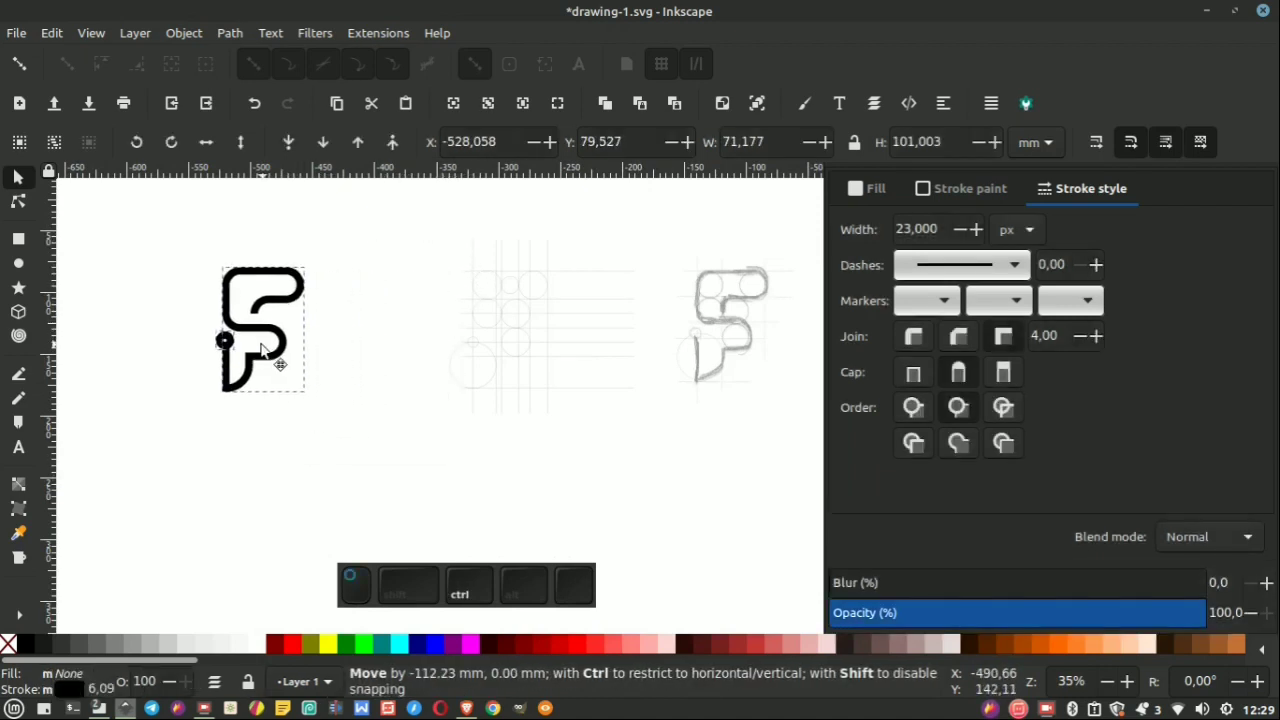
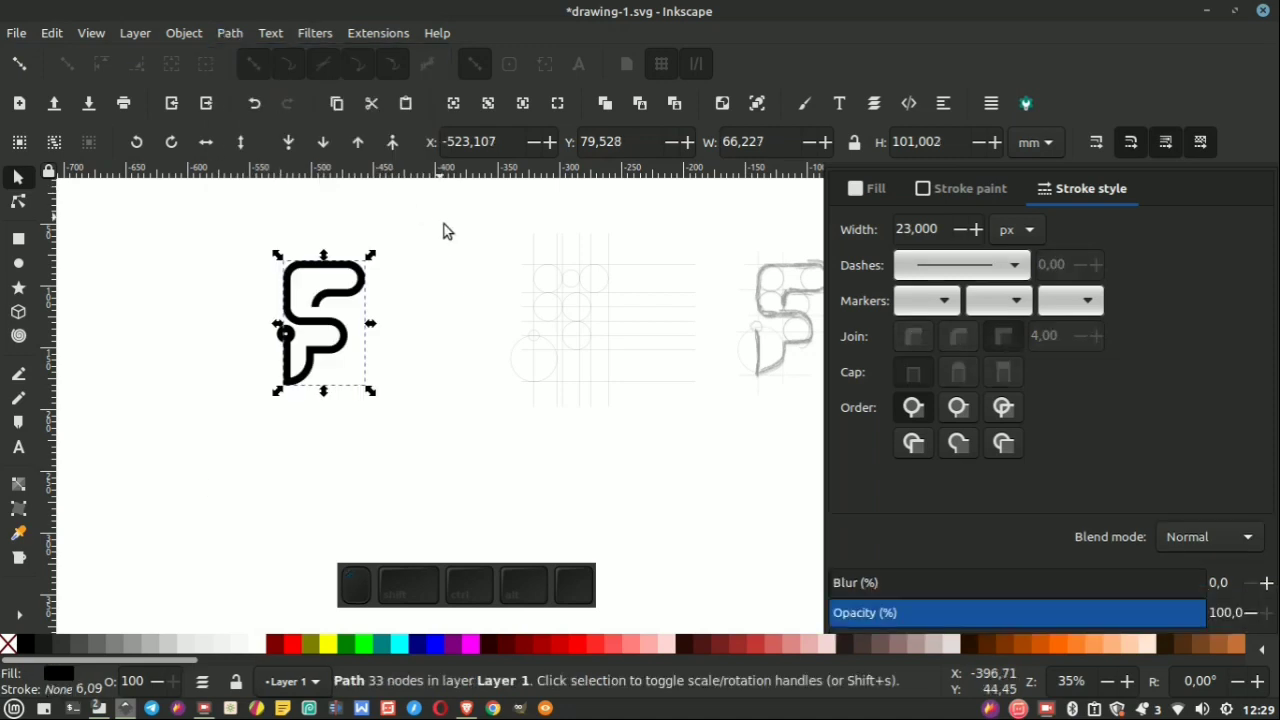
Deselect everything, switch to the Pen tool and save drawing-1.svg.
{"action": "left_click", "coordinate": [452, 241]}
{"action": "scroll", "scroll_direction": "up", "scroll_amount": 3}
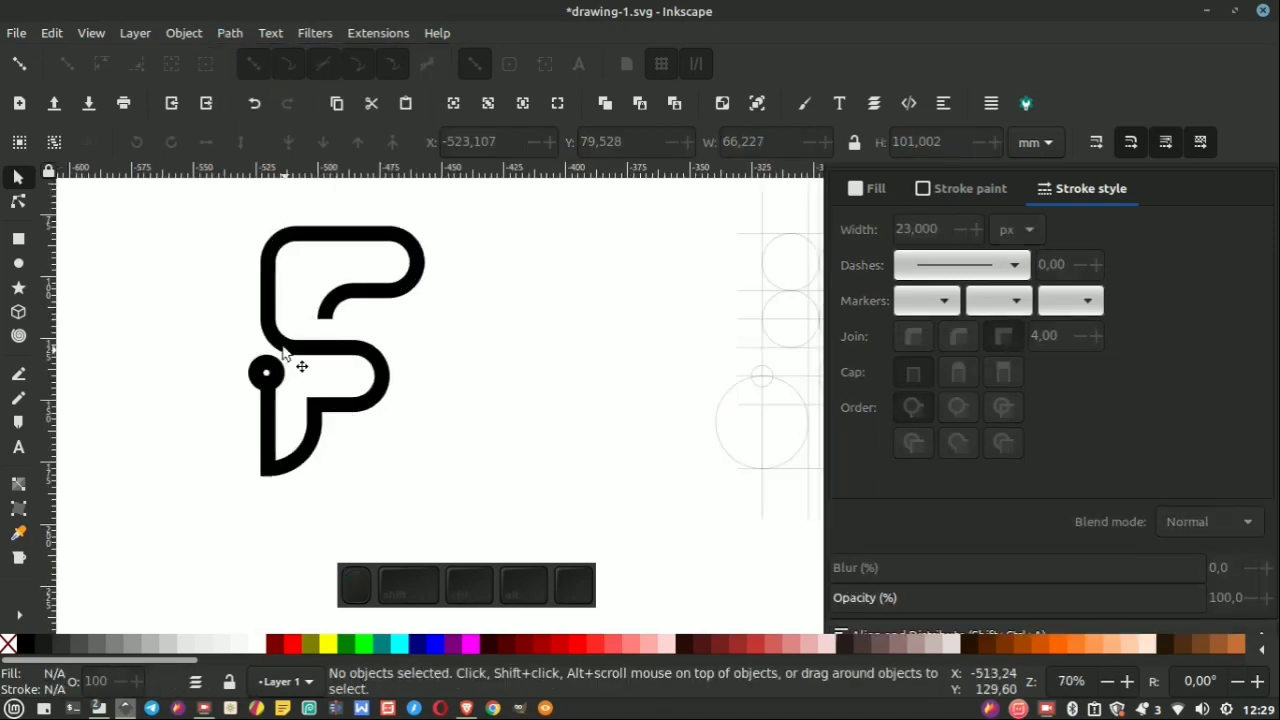
{"action": "left_click", "coordinate": [25, 382]}
{"action": "scroll", "scroll_direction": "up", "scroll_amount": 3}
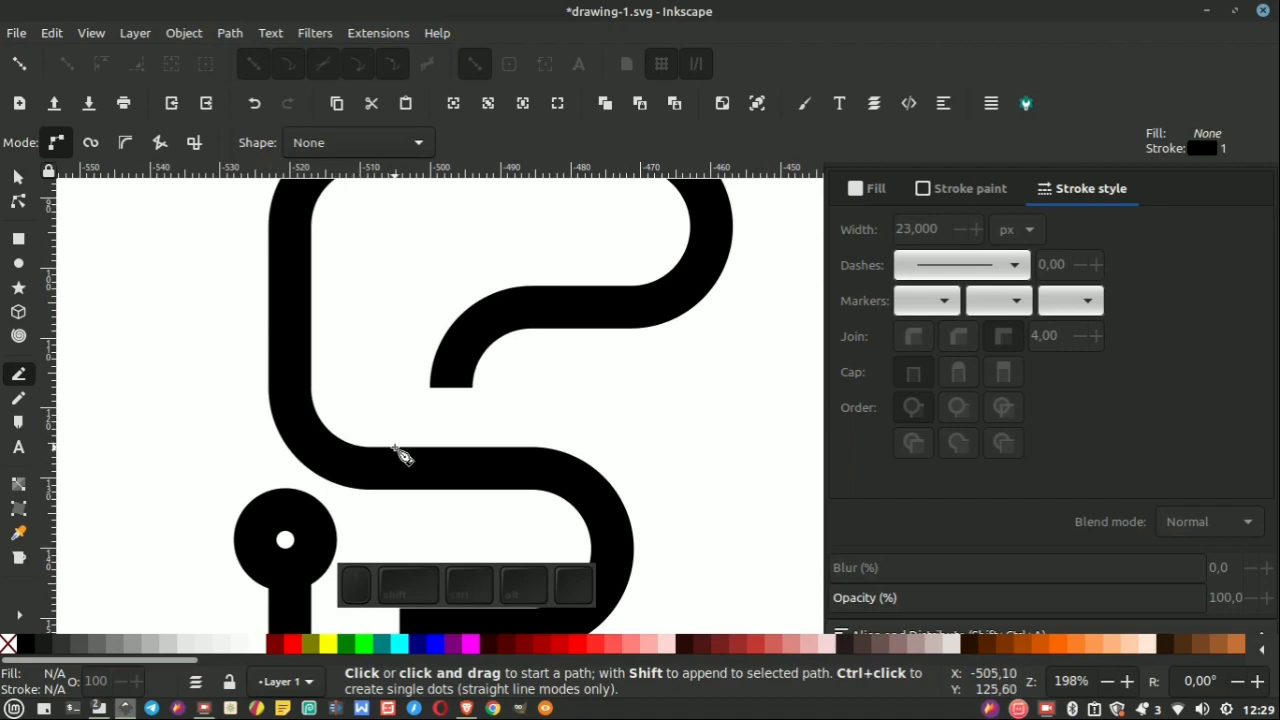
{"action": "left_click", "coordinate": [27, 73]}
{"action": "key", "text": "ctrl+s"}
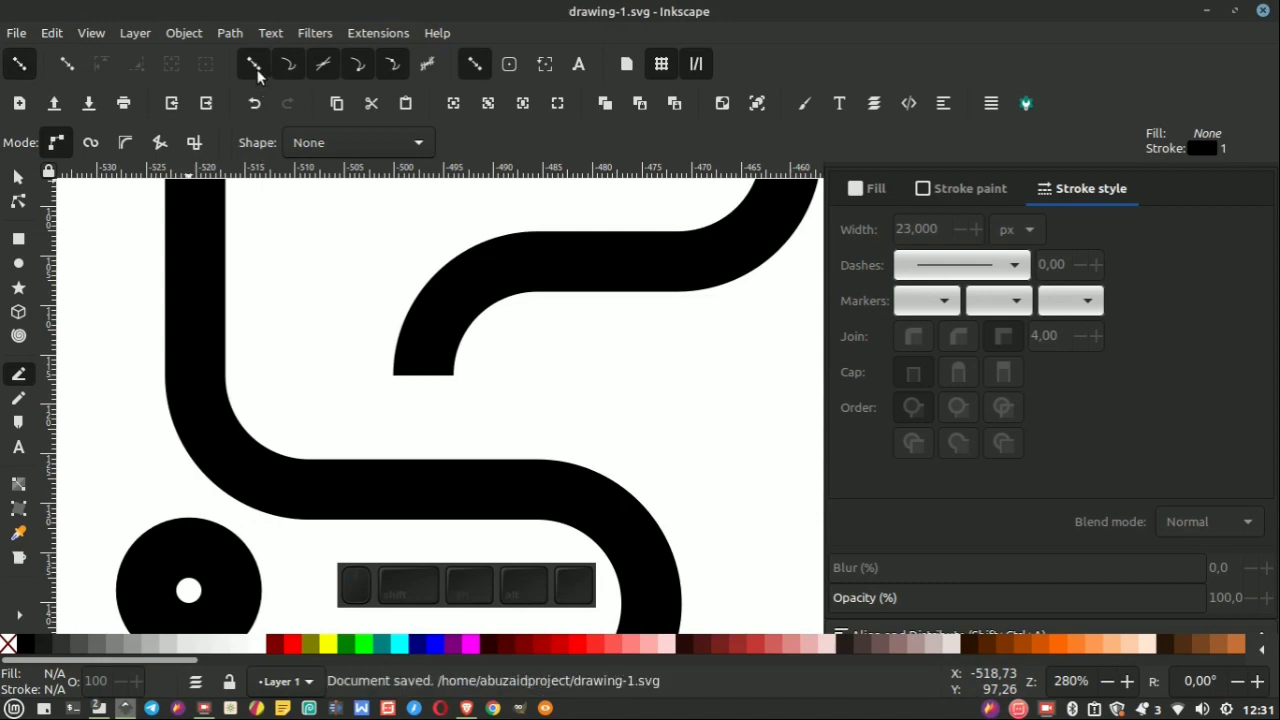
Enable snapping to smooth nodes and start outlining a polygon over the F's top.
{"action": "left_click", "coordinate": [294, 73]}
{"action": "left_click", "coordinate": [330, 70]}
{"action": "left_click", "coordinate": [396, 70]}
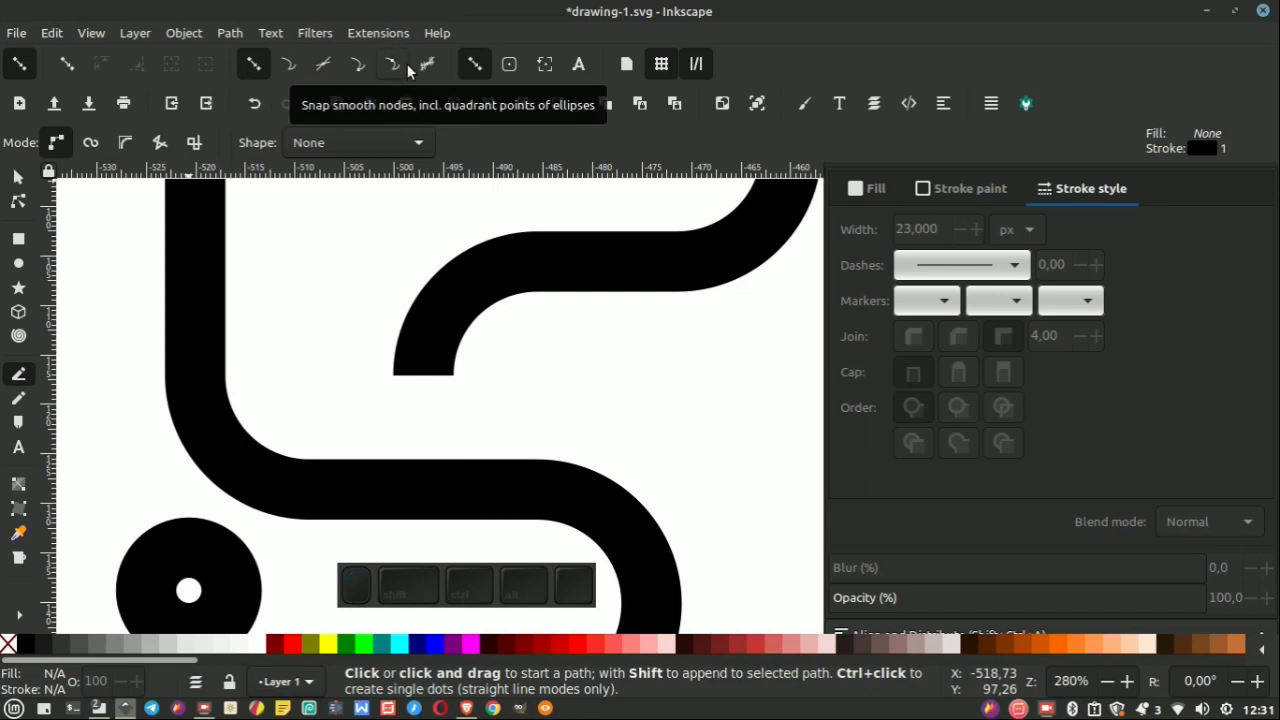
{"action": "left_click", "coordinate": [293, 74]}
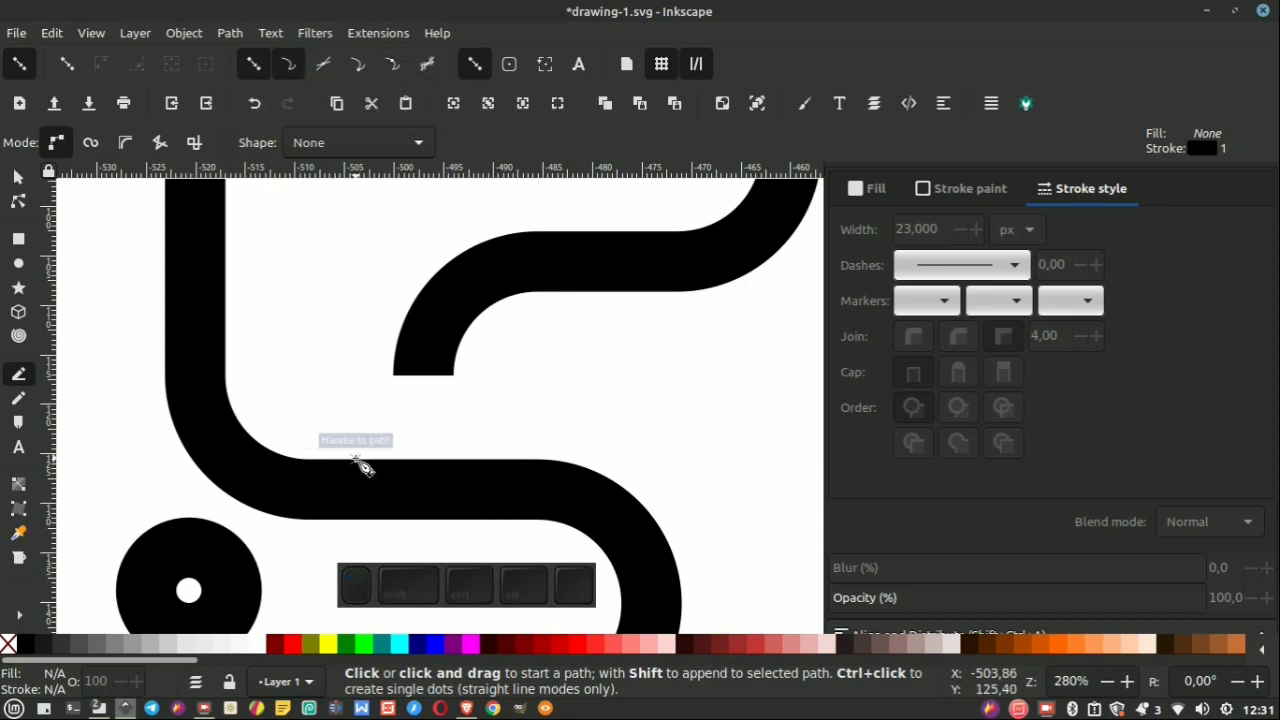
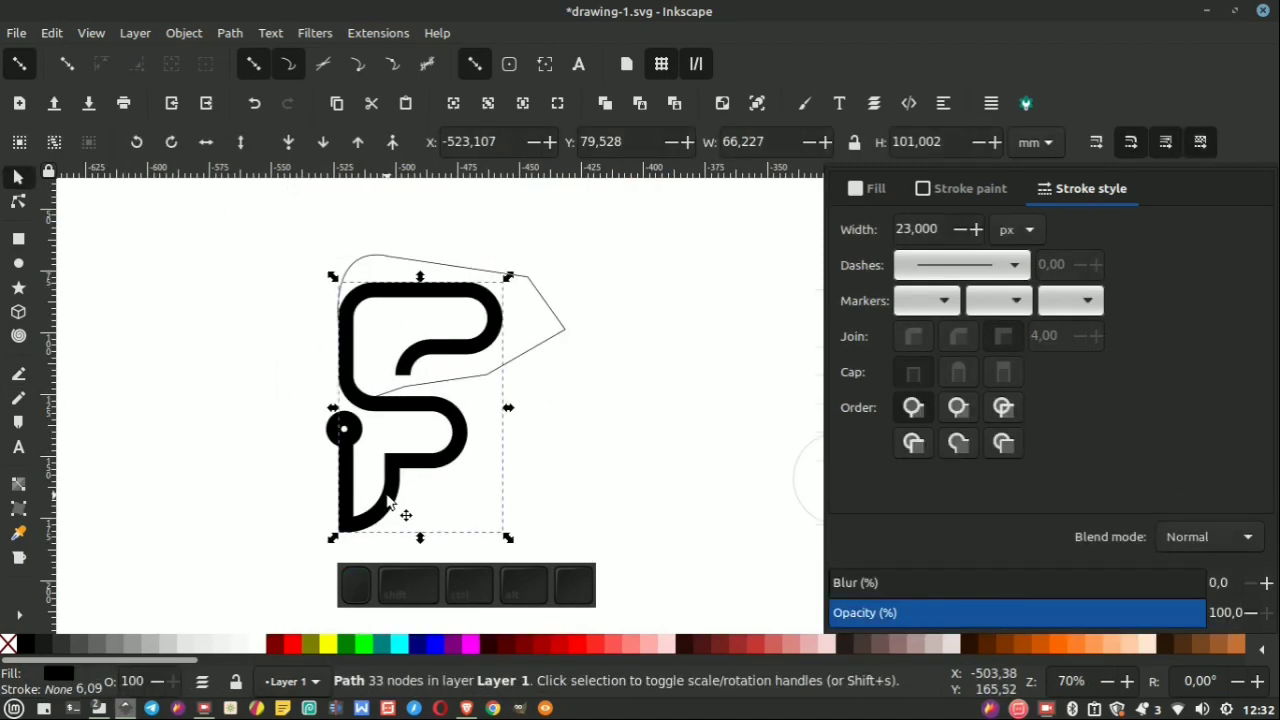
Close the 7-node polygon around the F's upper portion and select it for the division.
{"action": "right_click", "coordinate": [392, 499]}
{"action": "left_click", "coordinate": [460, 306]}
{"action": "left_click", "coordinate": [579, 395]}
{"action": "left_click", "coordinate": [552, 349]}
{"action": "left_click", "coordinate": [396, 145]}
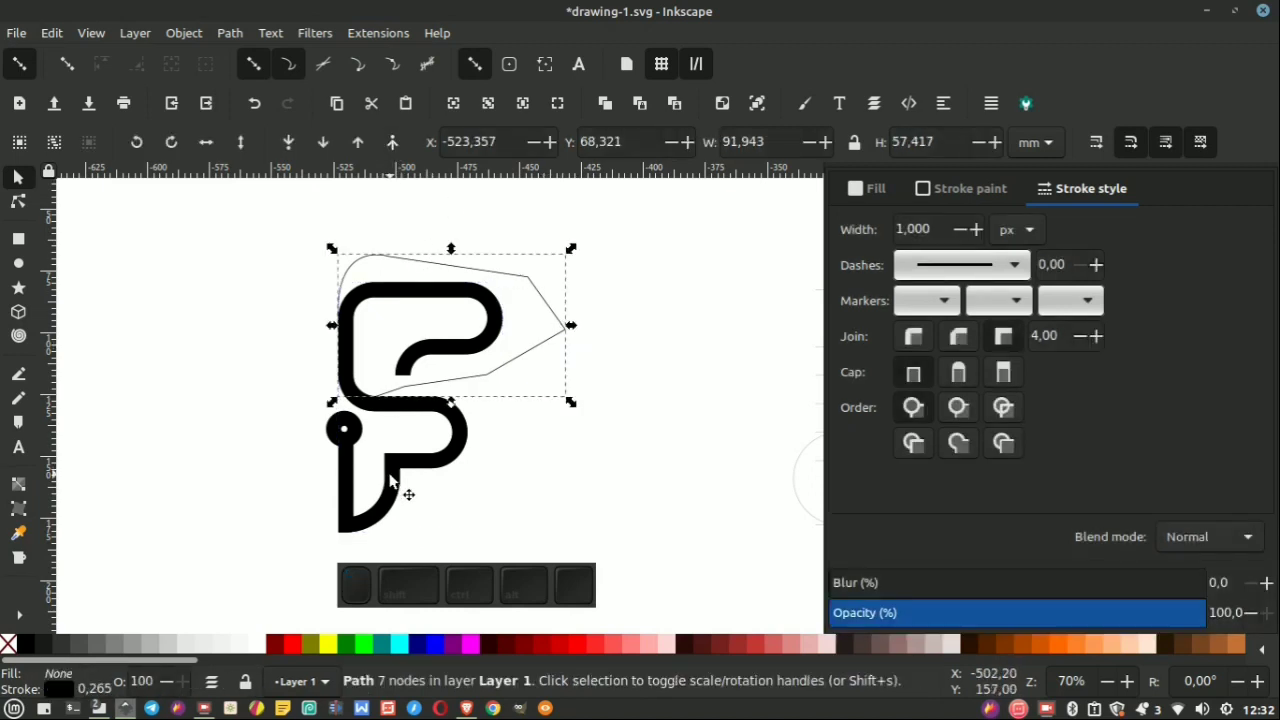
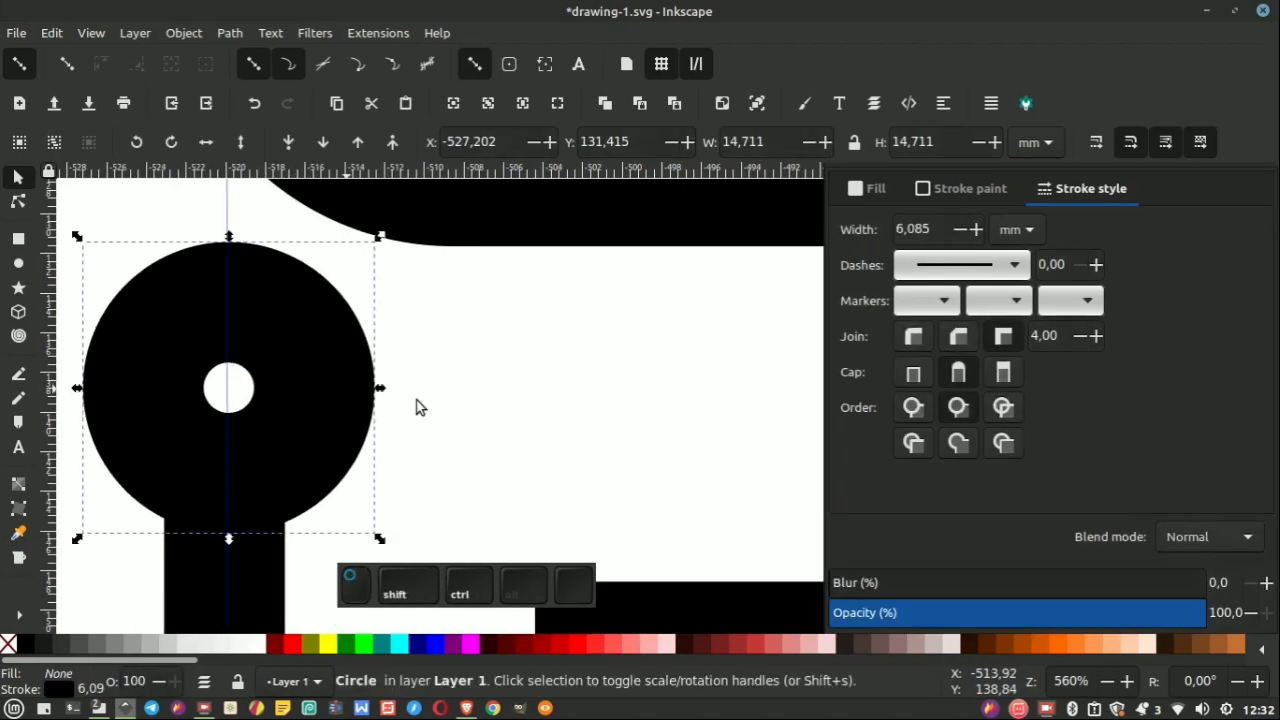
Select the dot terminal and the lower F piece and union them into one path.
{"action": "scroll", "scroll_direction": "down", "scroll_amount": 3}
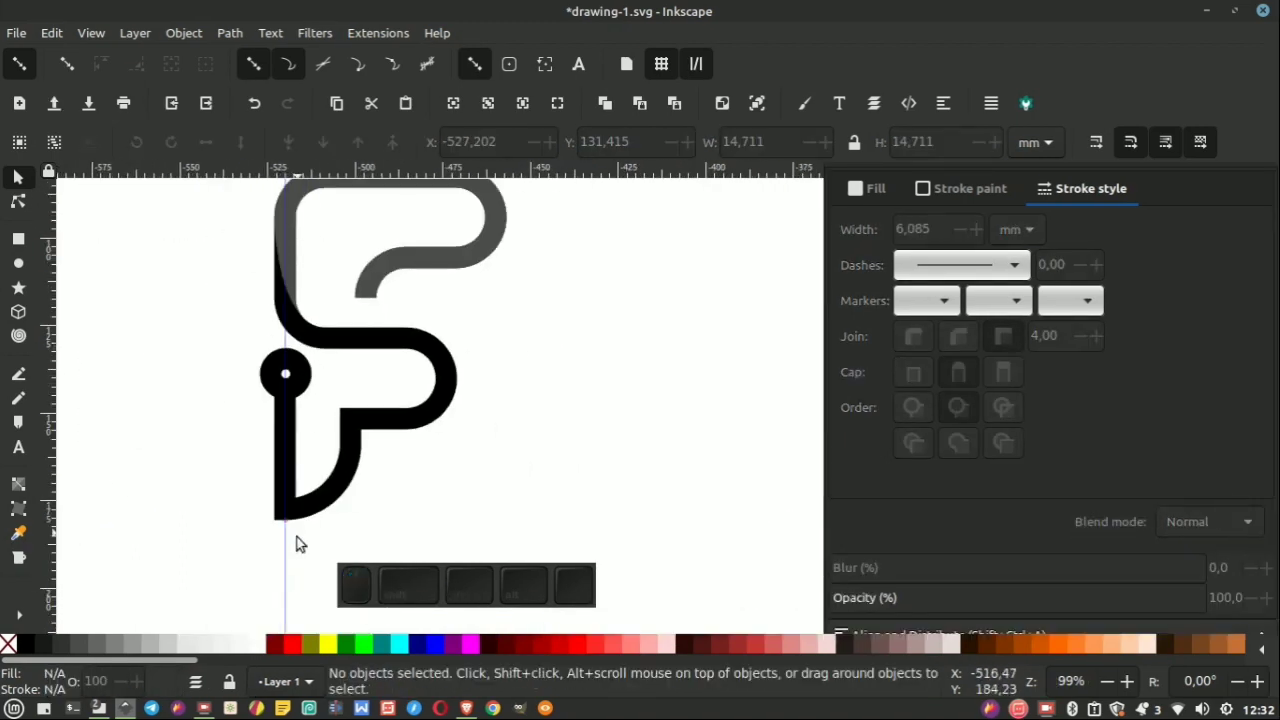
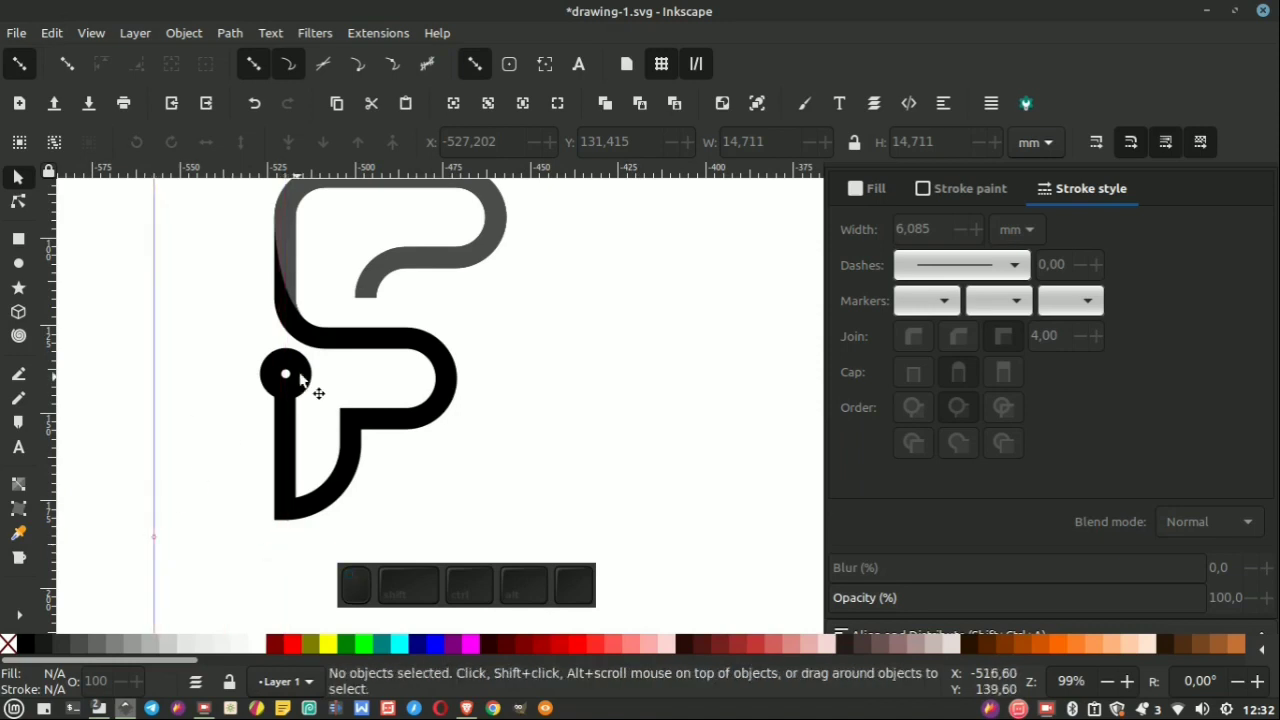
{"action": "left_click", "coordinate": [305, 377]}
{"action": "left_click", "coordinate": [240, 36]}
{"action": "left_click", "coordinate": [282, 86]}
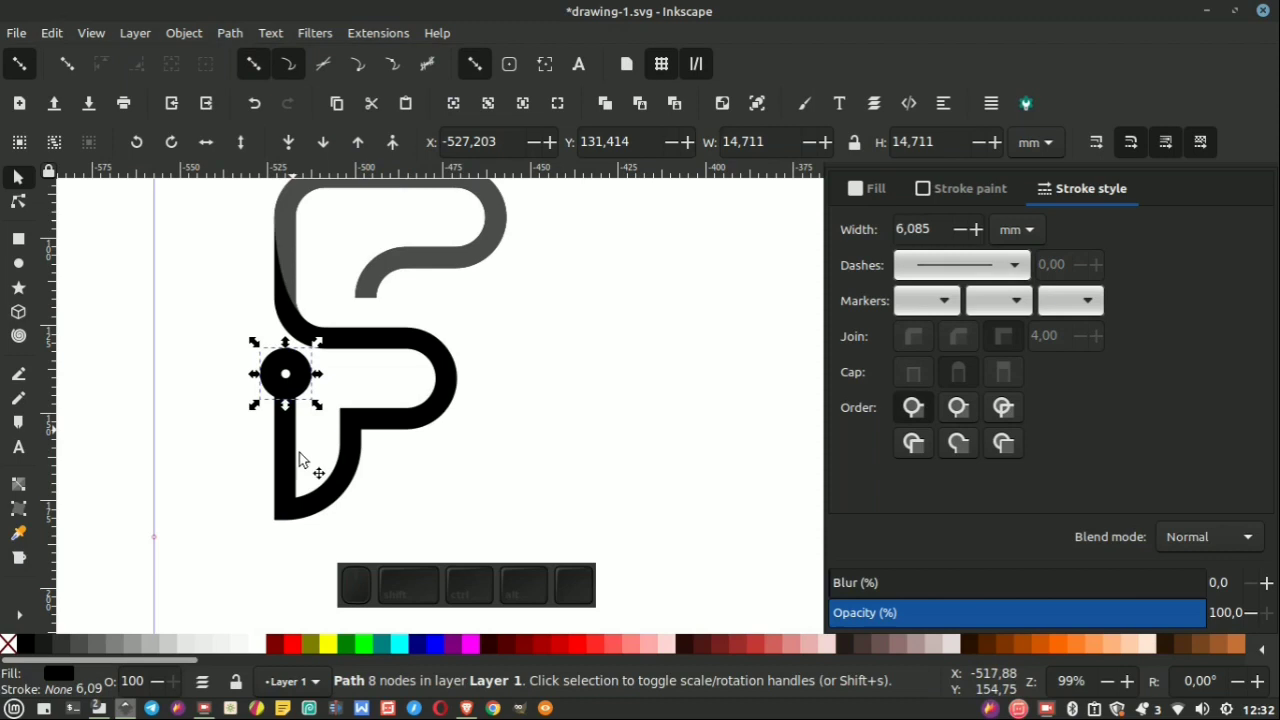
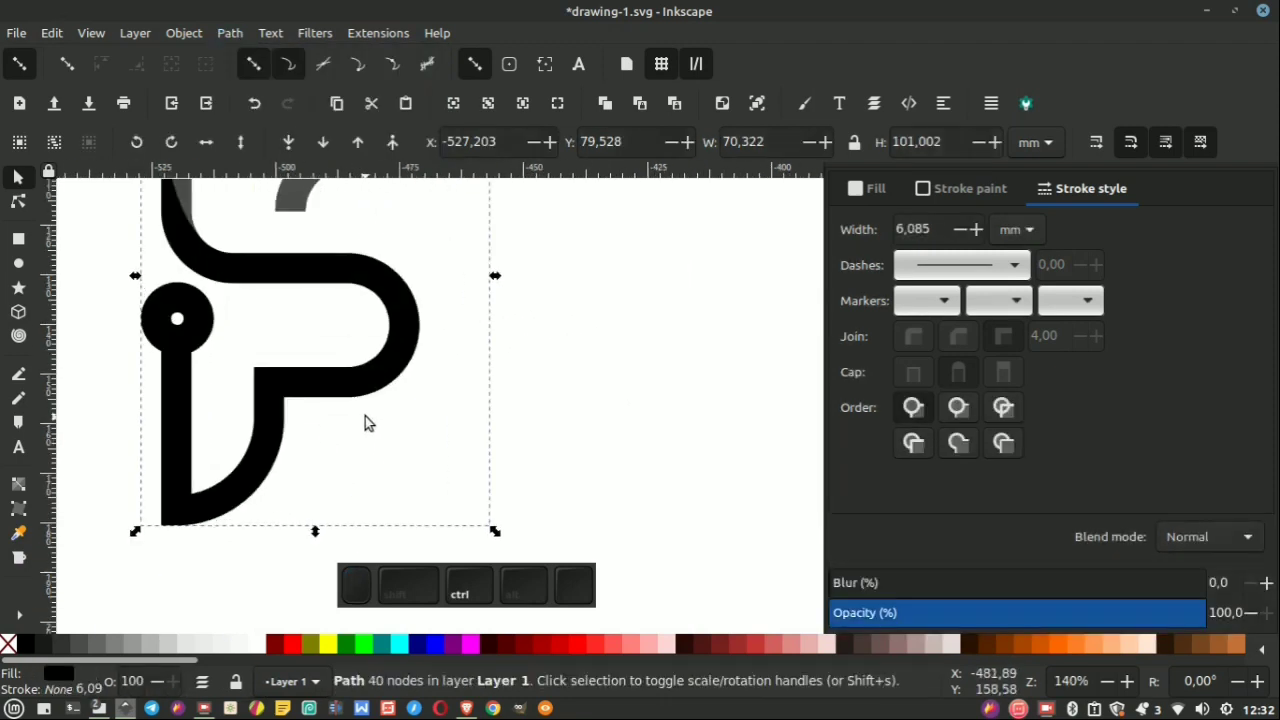
With the Gradient tool, colour the lower F and dot with an orange-to-yellow gradient.
{"action": "left_click", "coordinate": [22, 489]}
{"action": "scroll", "scroll_direction": "down", "scroll_amount": 3}
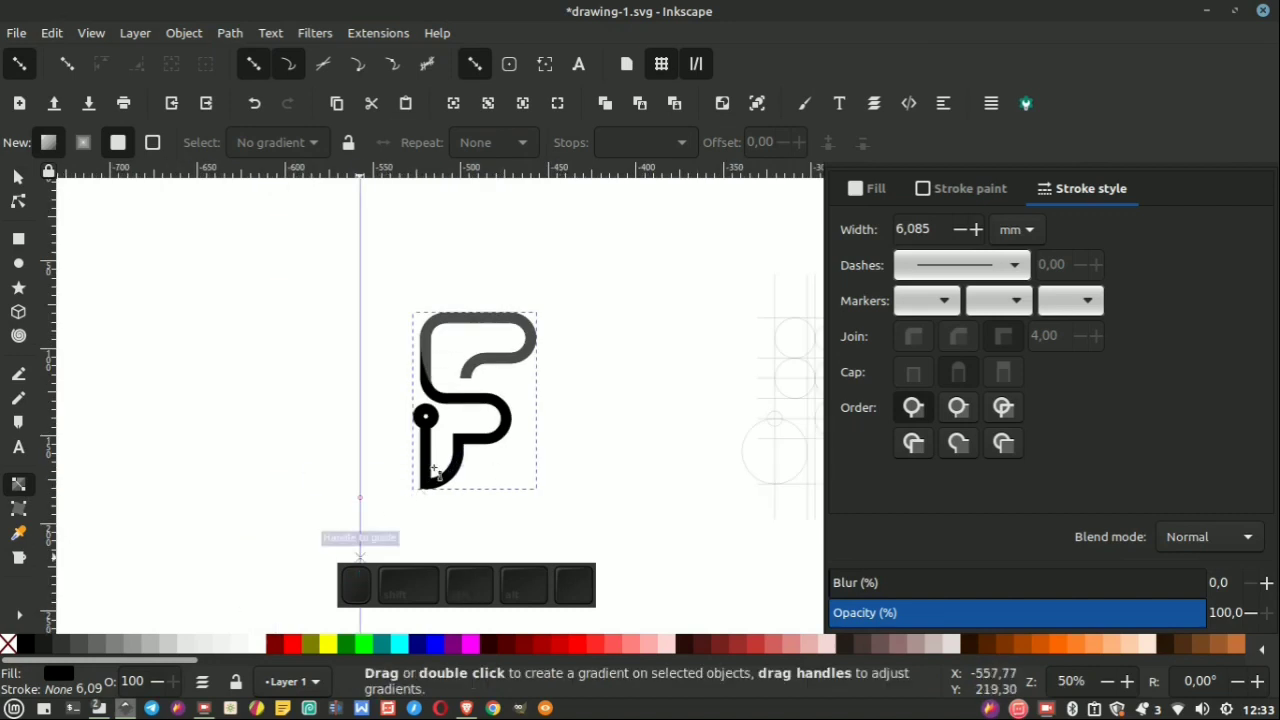
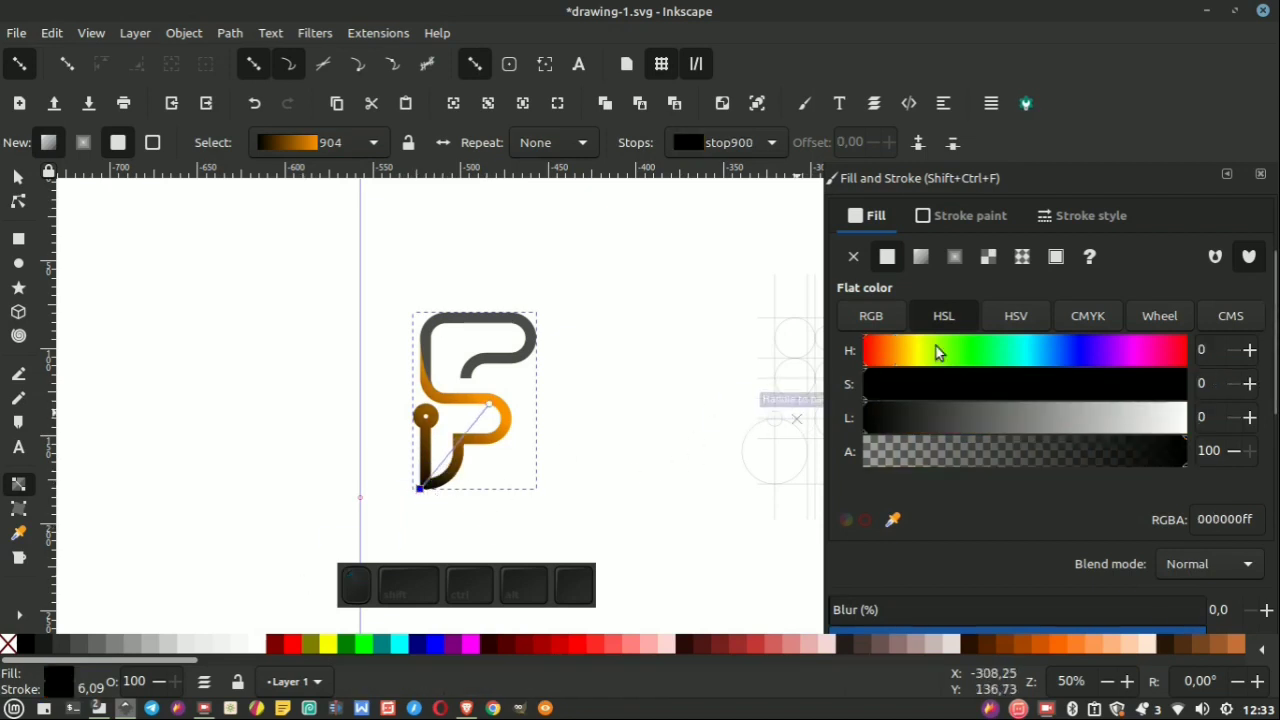
{"action": "scroll", "scroll_direction": "up", "scroll_amount": 3}
{"action": "scroll", "scroll_direction": "up", "scroll_amount": 3}
{"action": "double_click", "coordinate": [919, 353]}
{"action": "left_click", "coordinate": [861, 367]}
{"action": "left_click", "coordinate": [903, 353]}
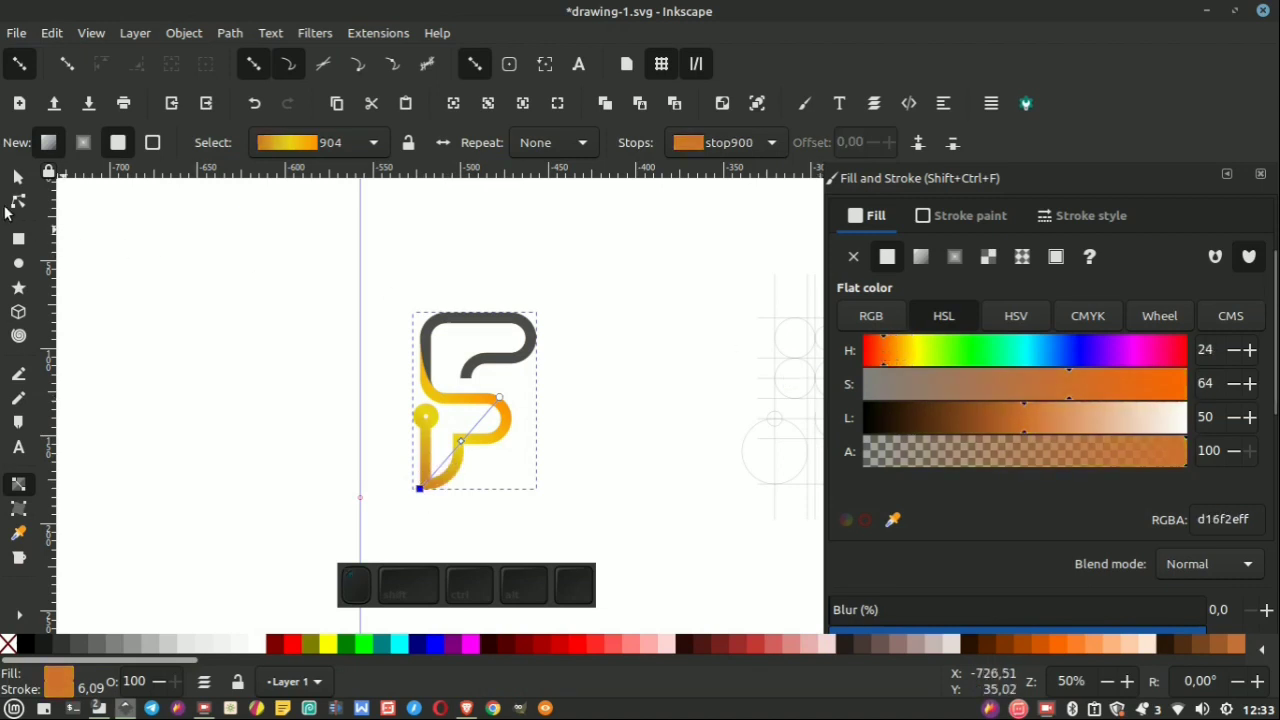
{"action": "left_click", "coordinate": [33, 183]}
{"action": "scroll", "scroll_direction": "down", "scroll_amount": 3}
{"action": "scroll", "scroll_direction": "up", "scroll_amount": 3}
{"action": "scroll", "scroll_direction": "down", "scroll_amount": 3}
{"action": "scroll", "scroll_direction": "up", "scroll_amount": 3}
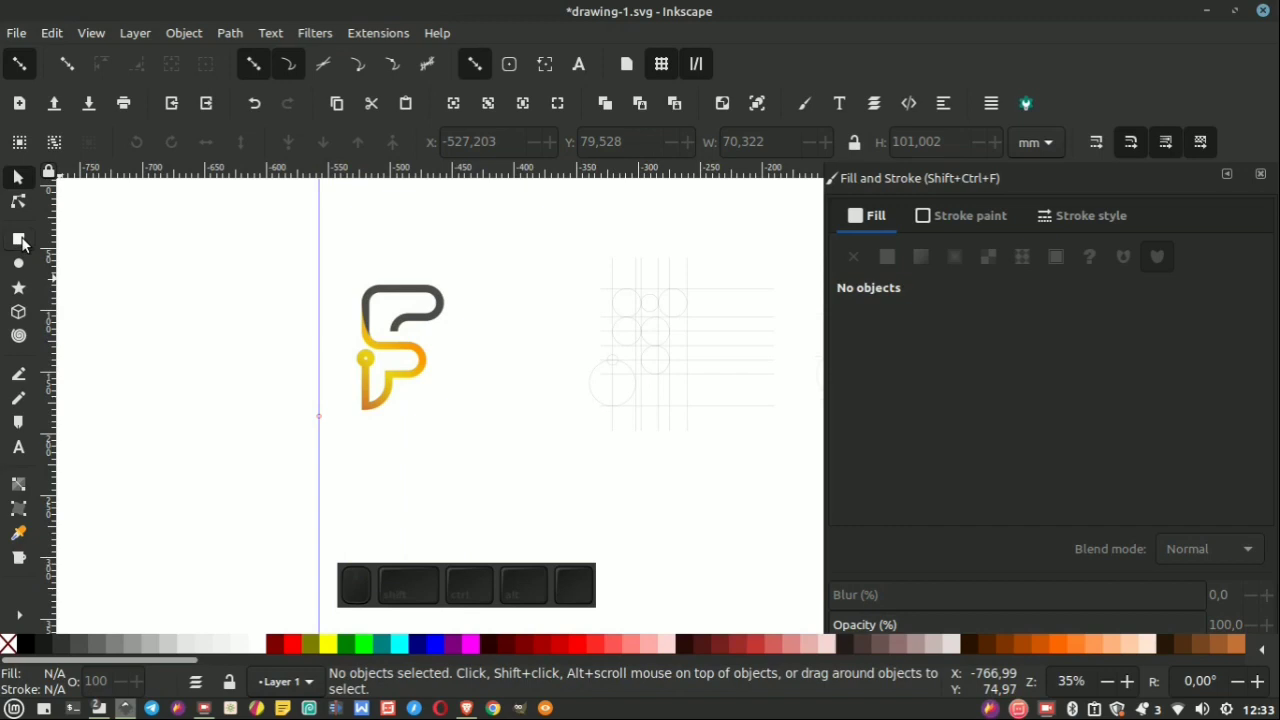
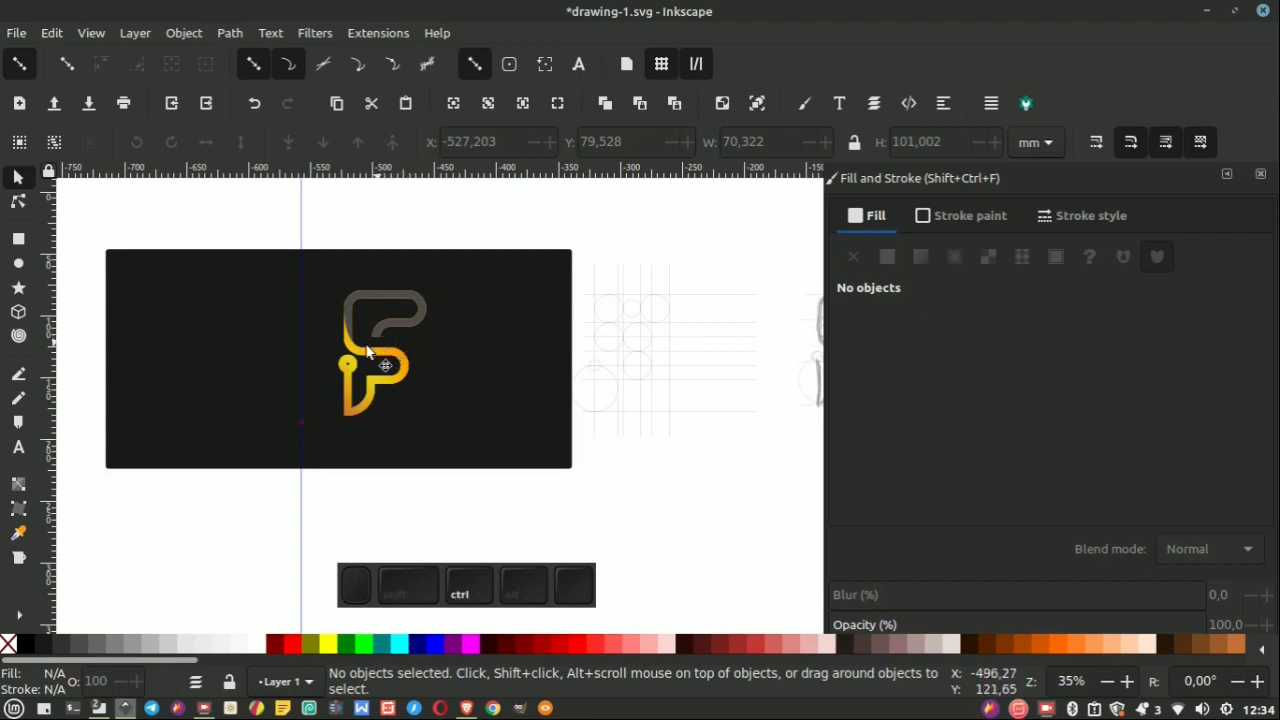
Place a dark near-black rectangle behind the gradient F logo as background.
{"action": "scroll", "scroll_direction": "up", "scroll_amount": 3}
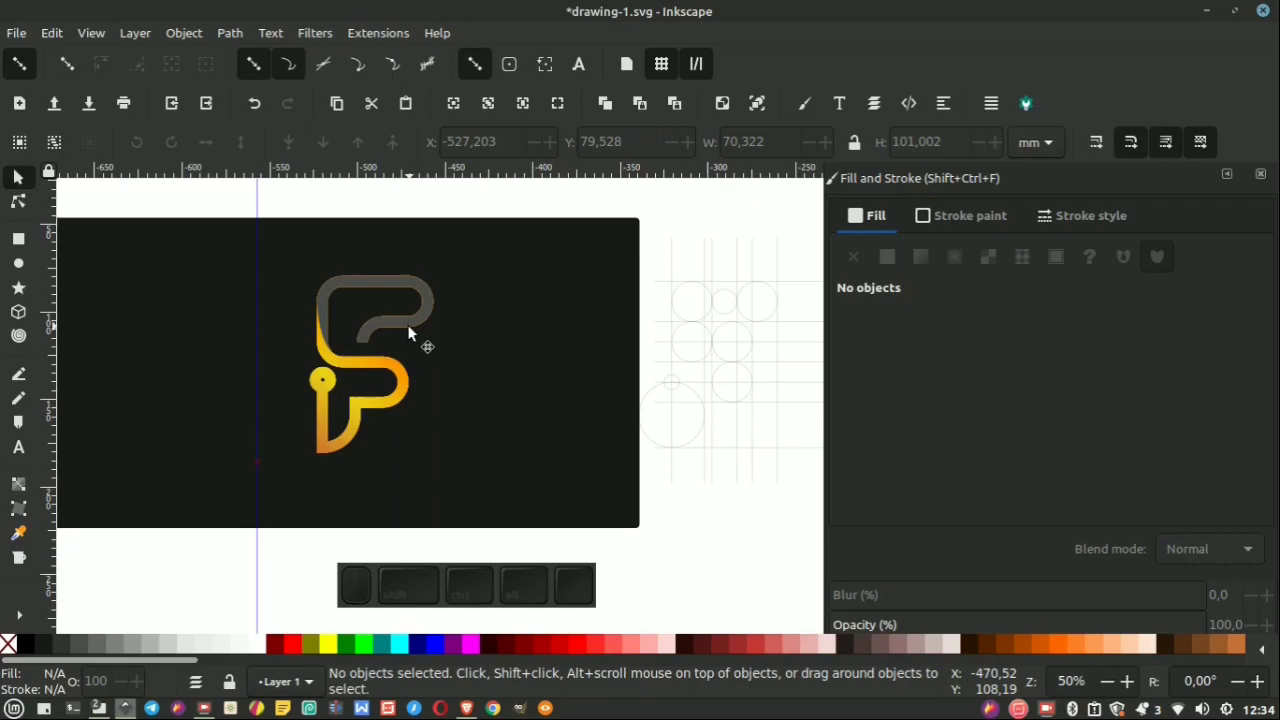